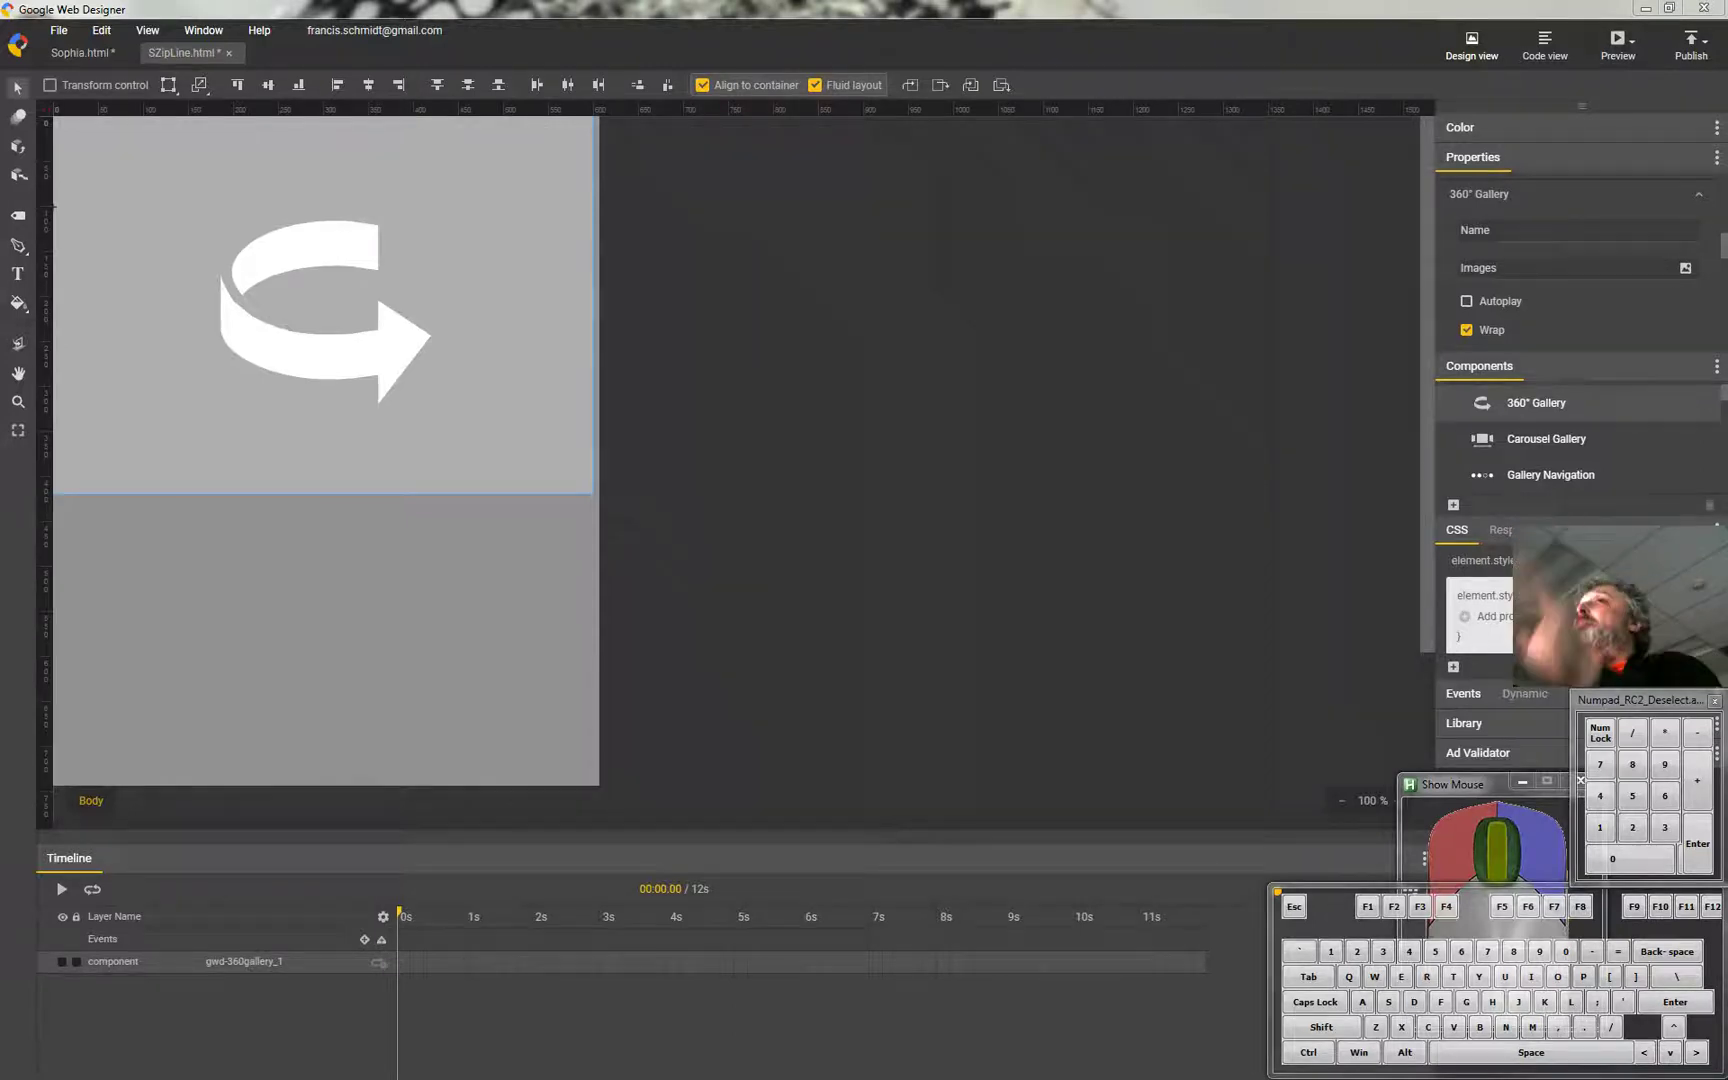
Bring up the Select Gallery images picker for the 360° Gallery component.
key(F7)
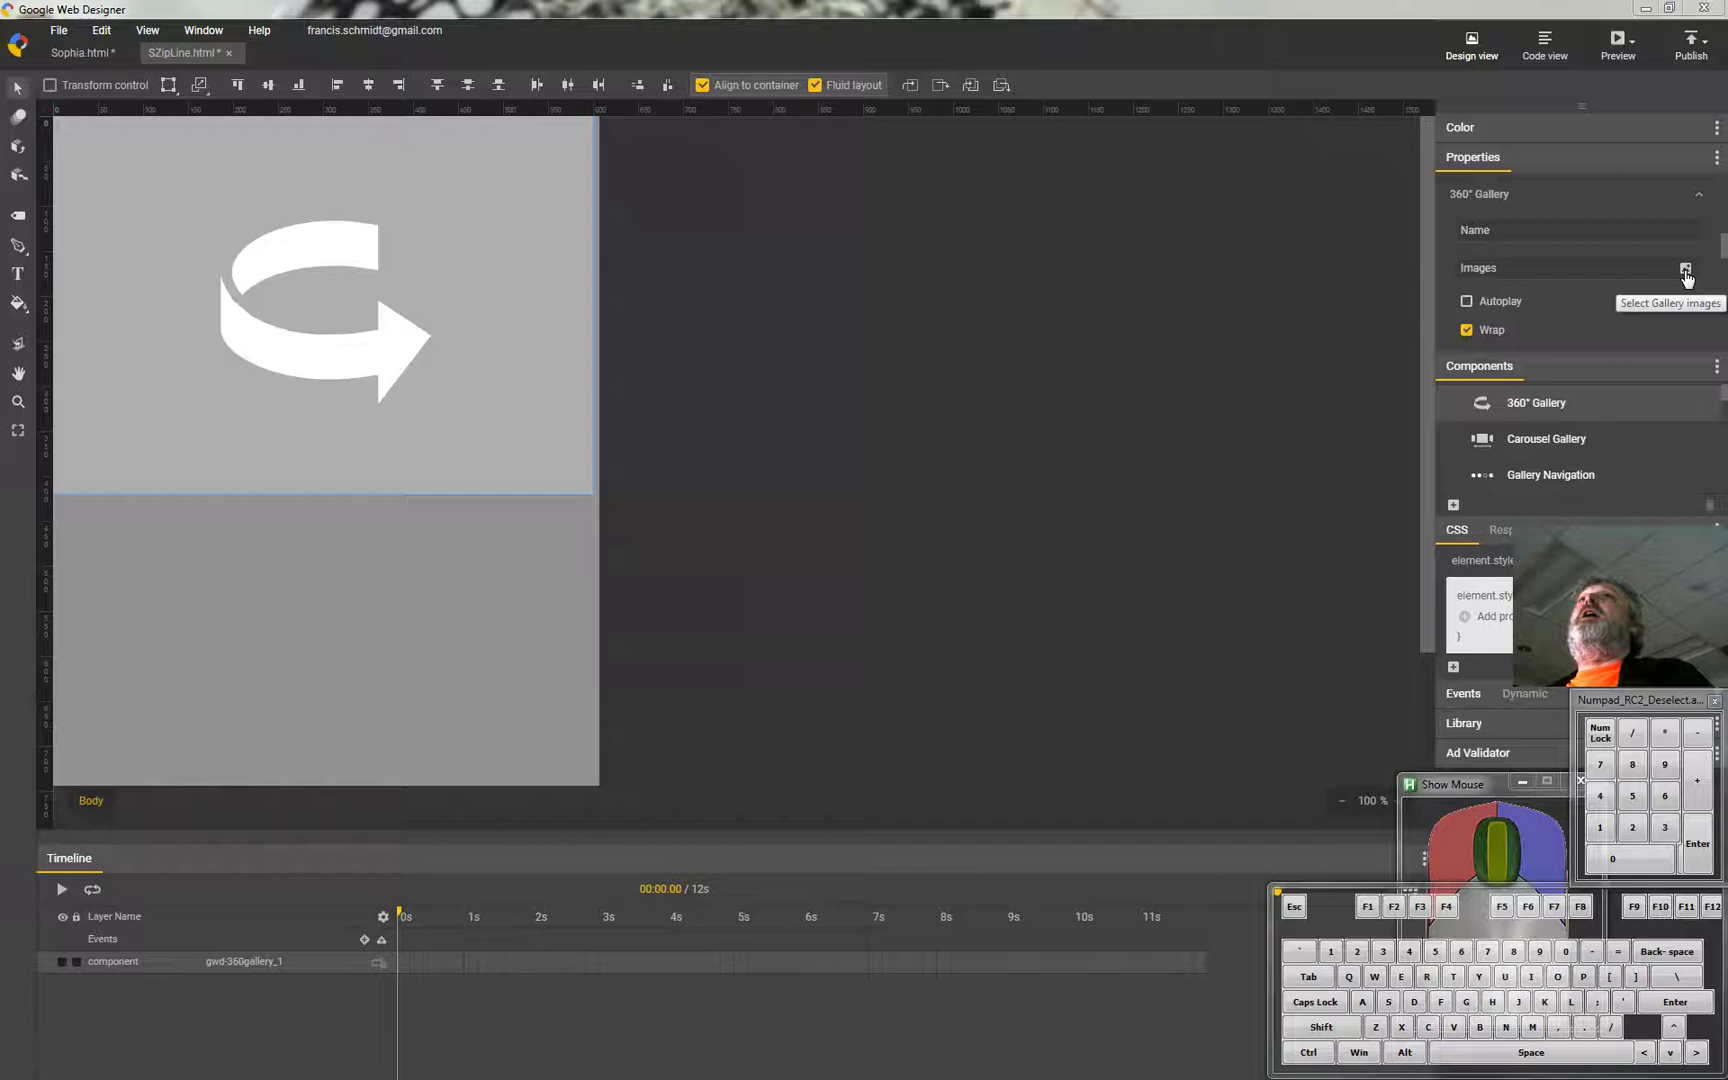
Drop the ten forest photos into the Select images dialog and confirm them into the gallery.
drag(904, 332, 697, 446)
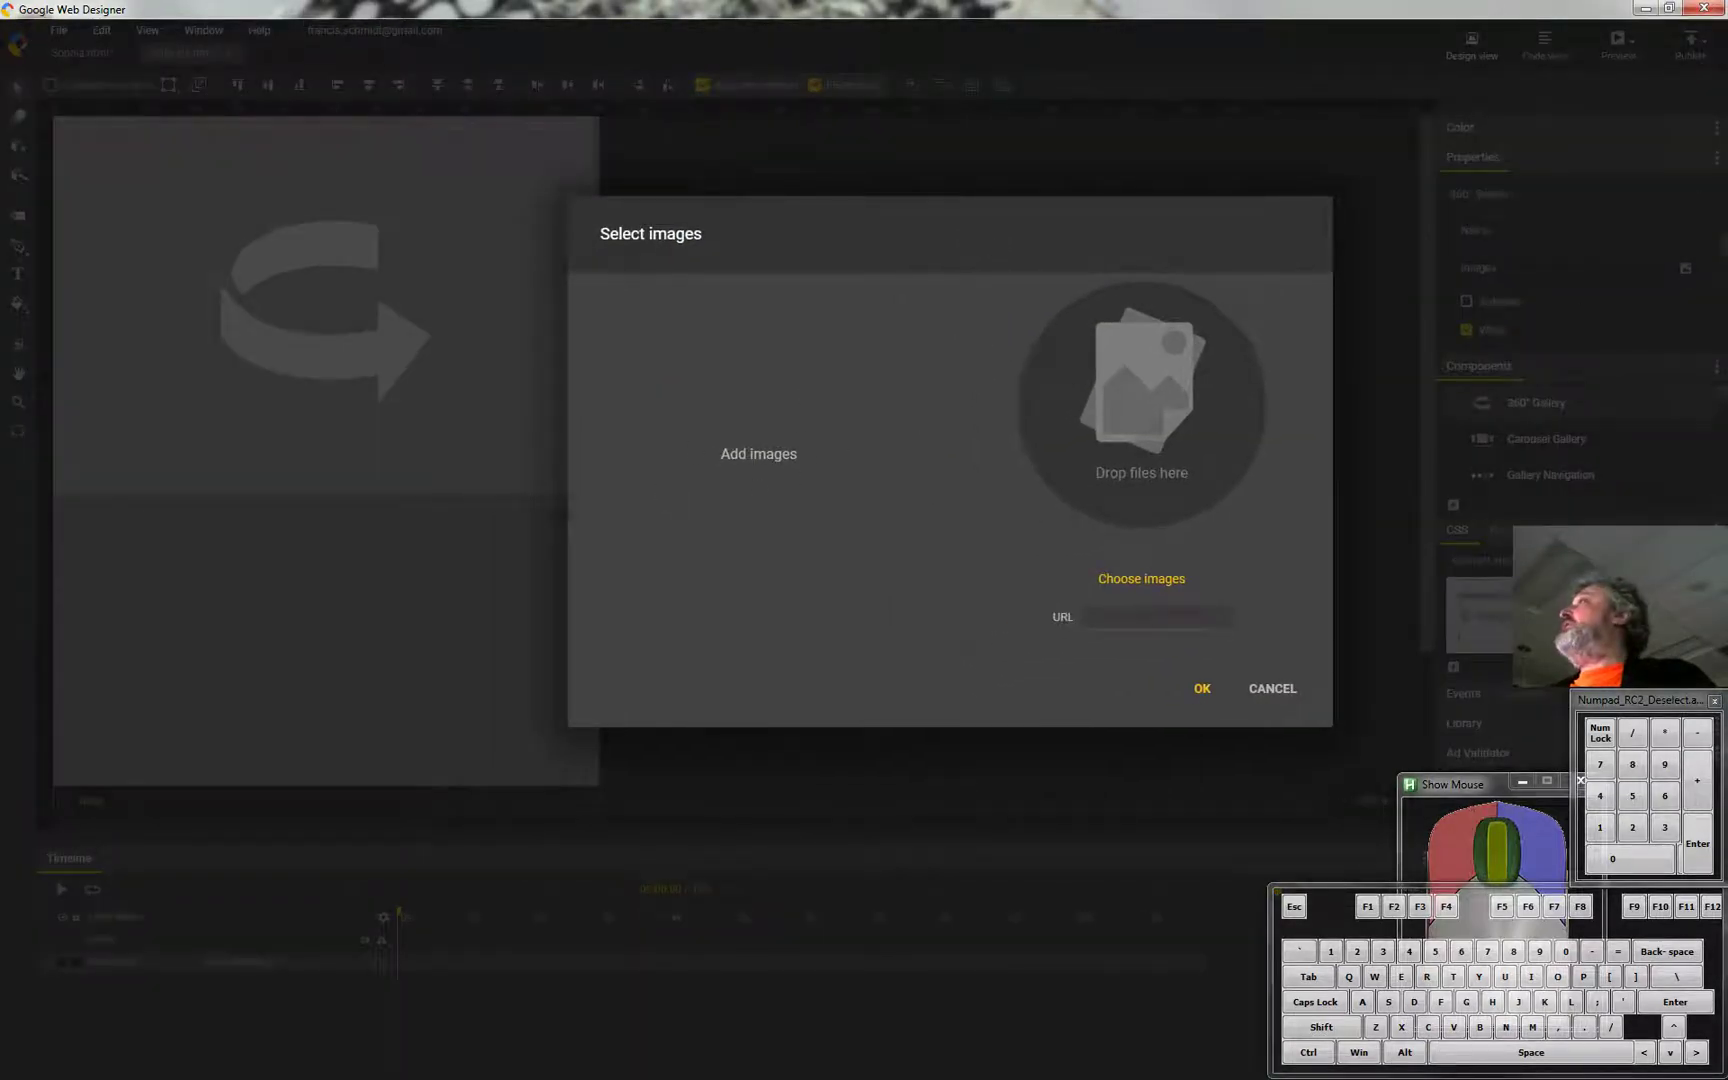
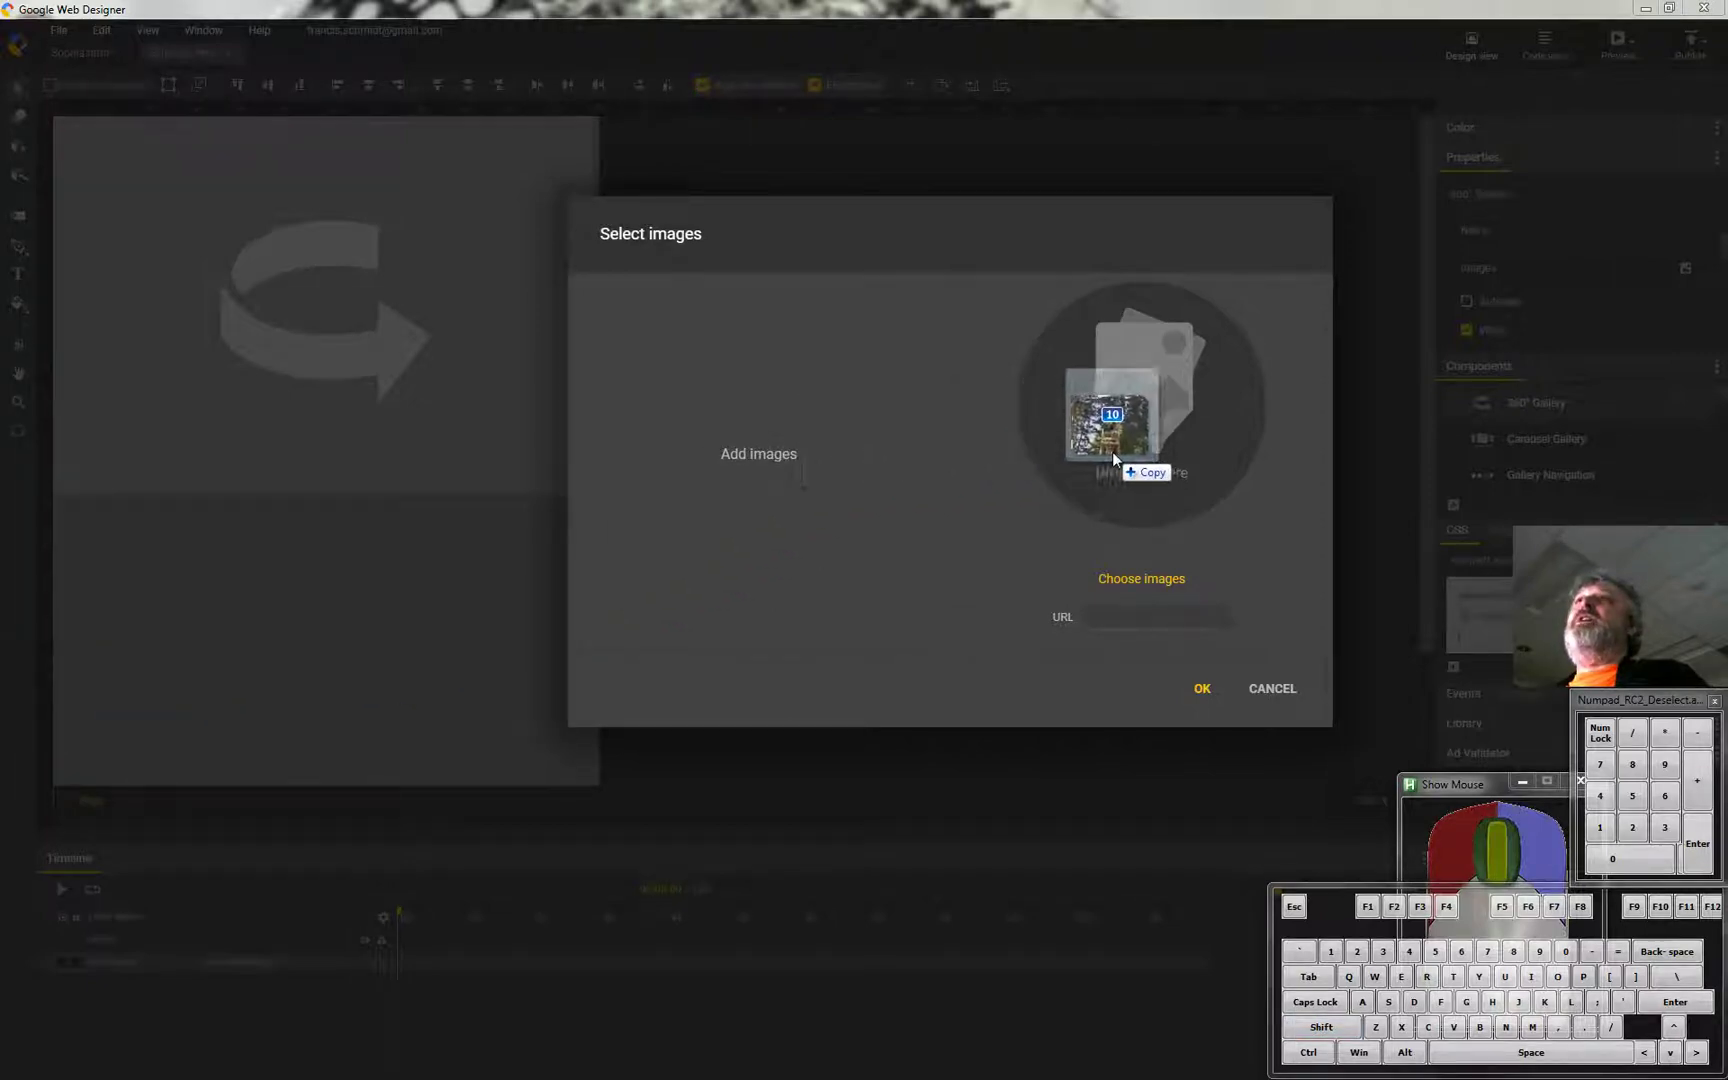
click(1150, 441)
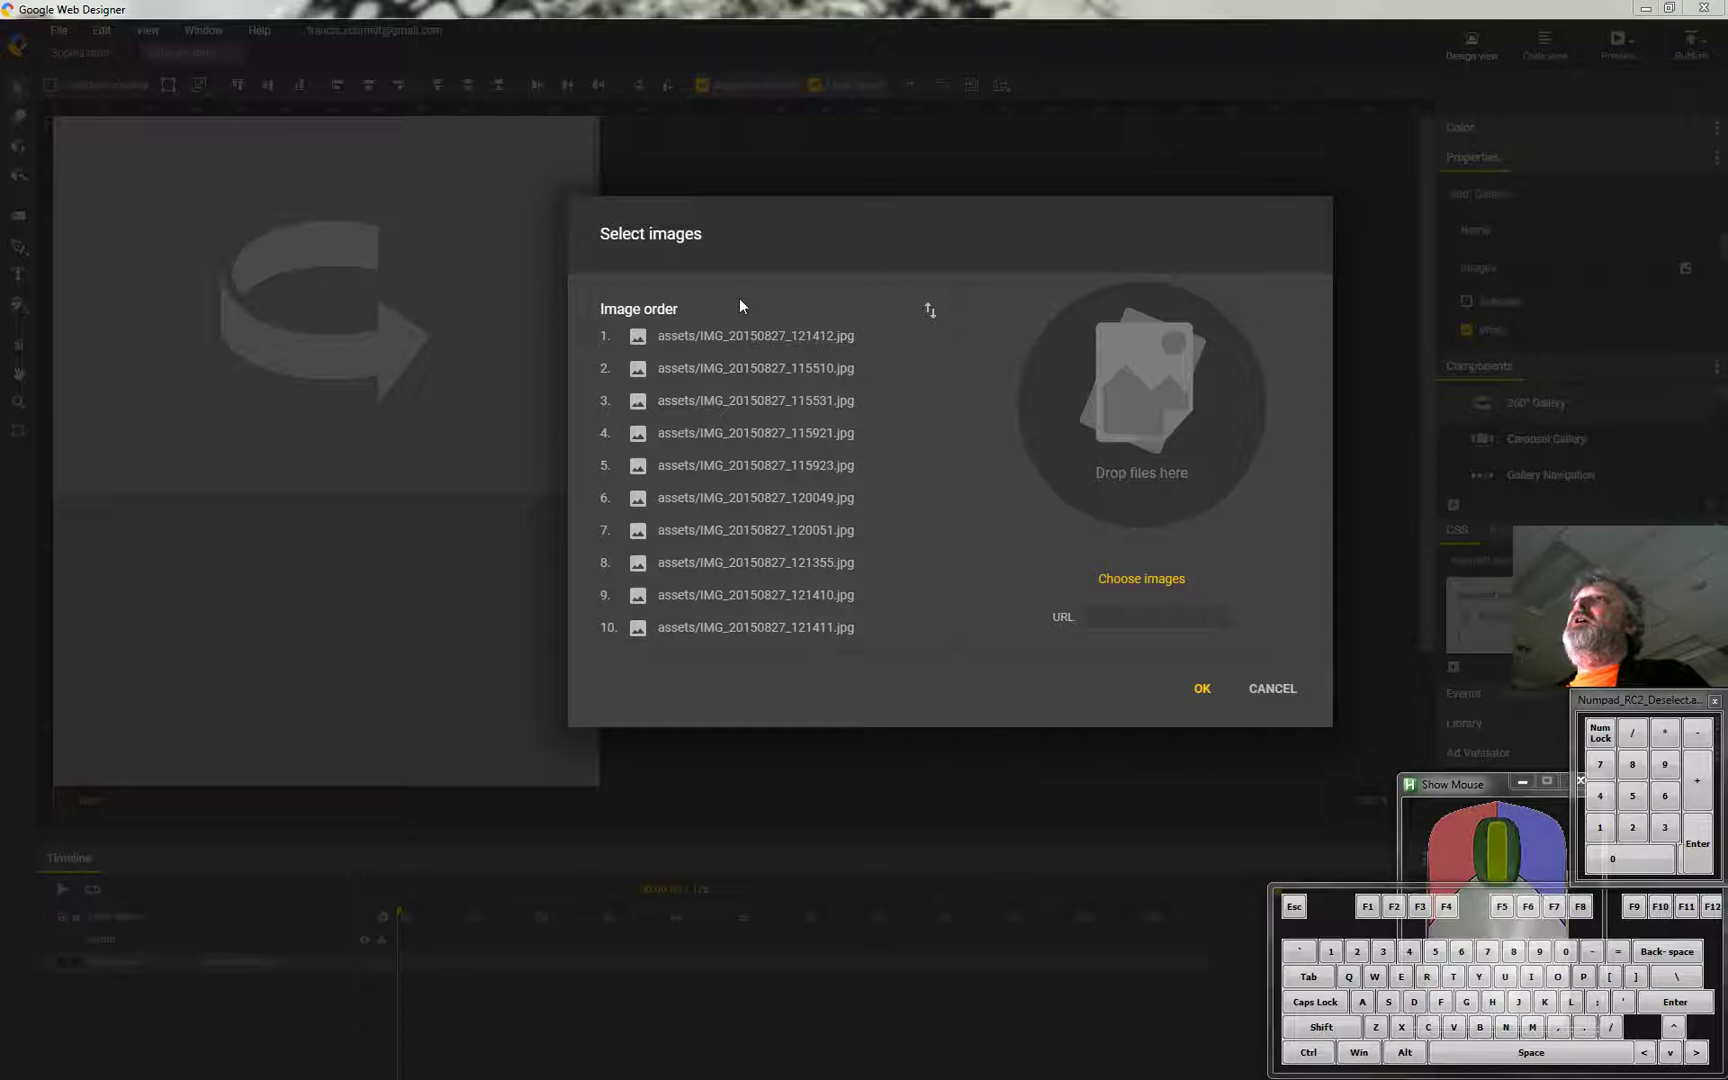
click(1206, 693)
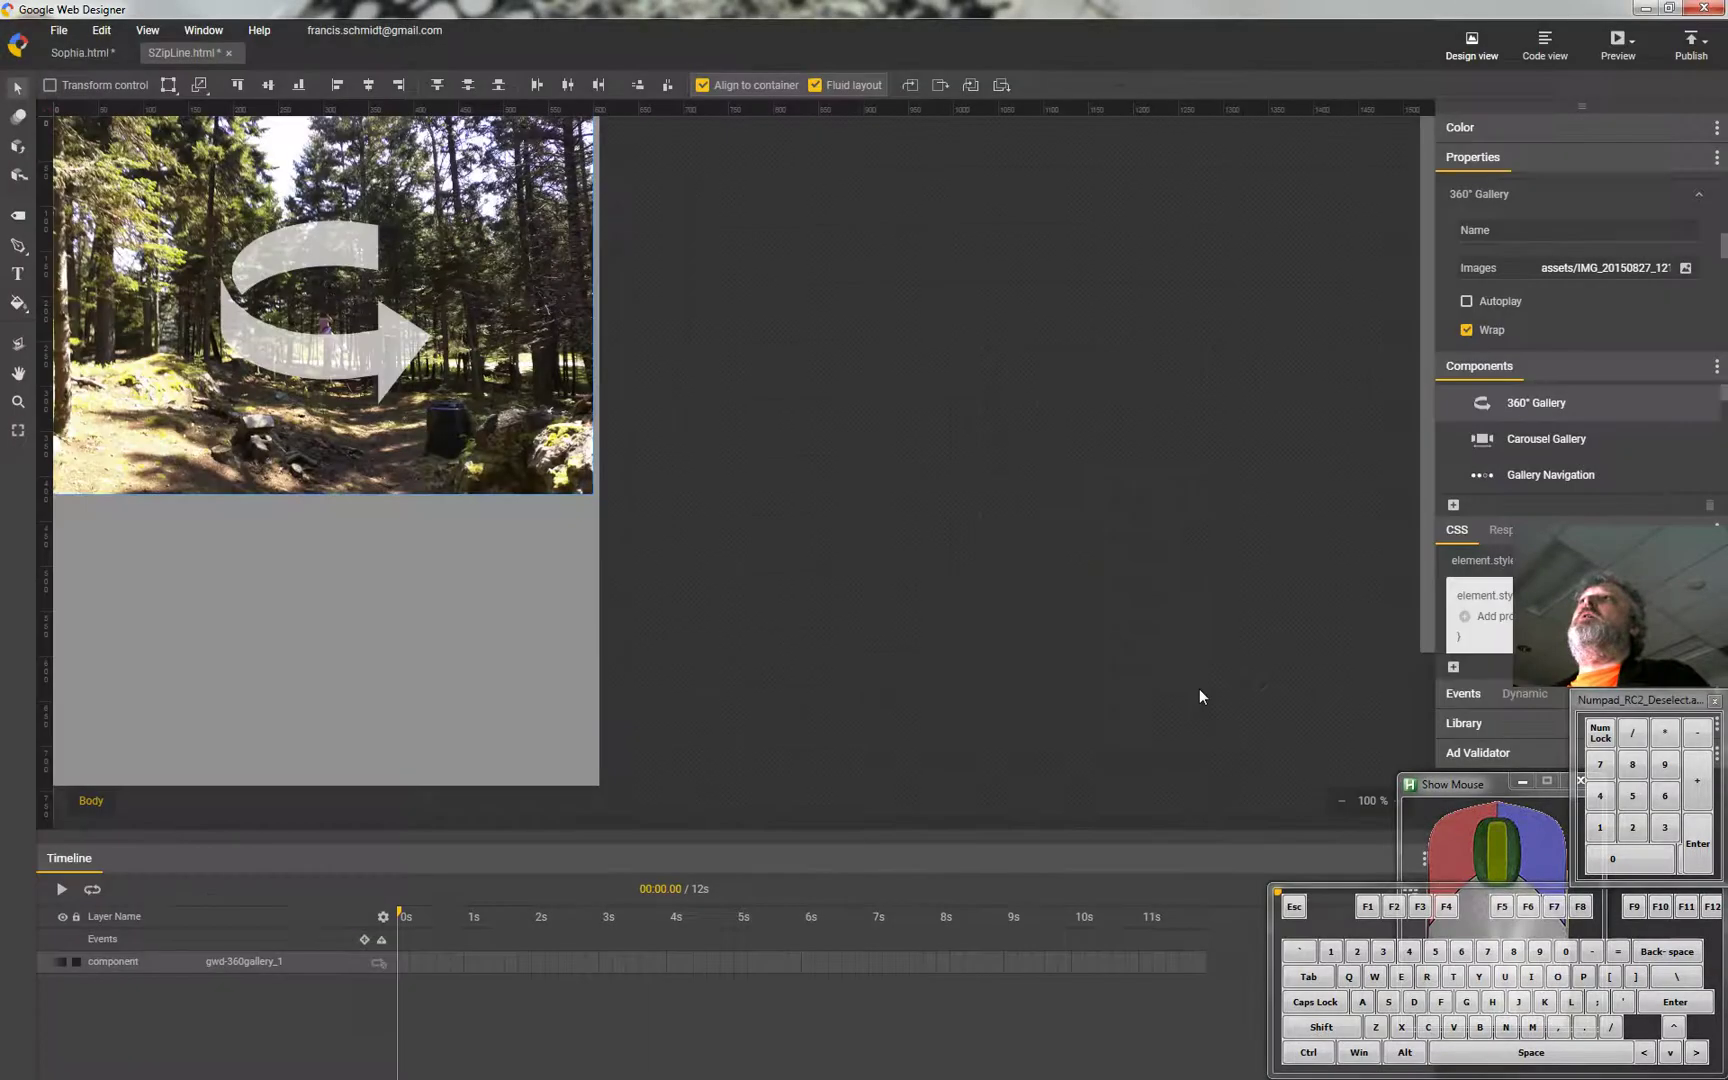
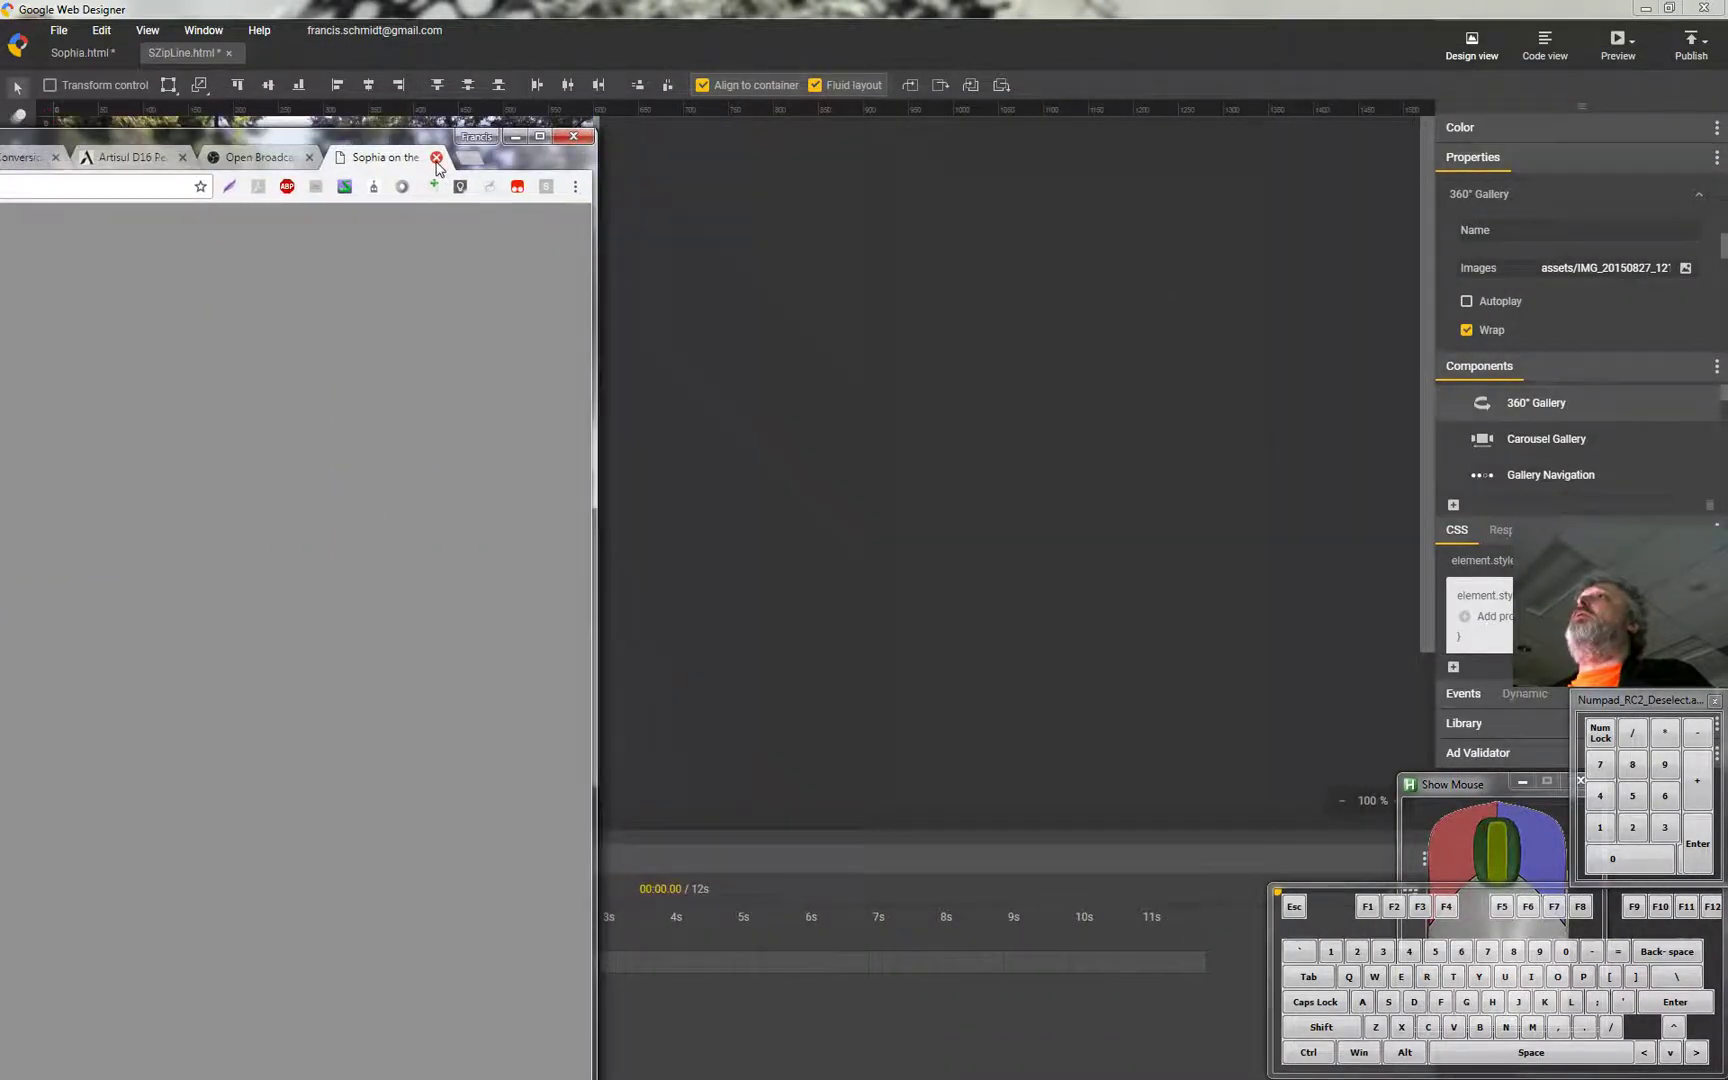
click(395, 146)
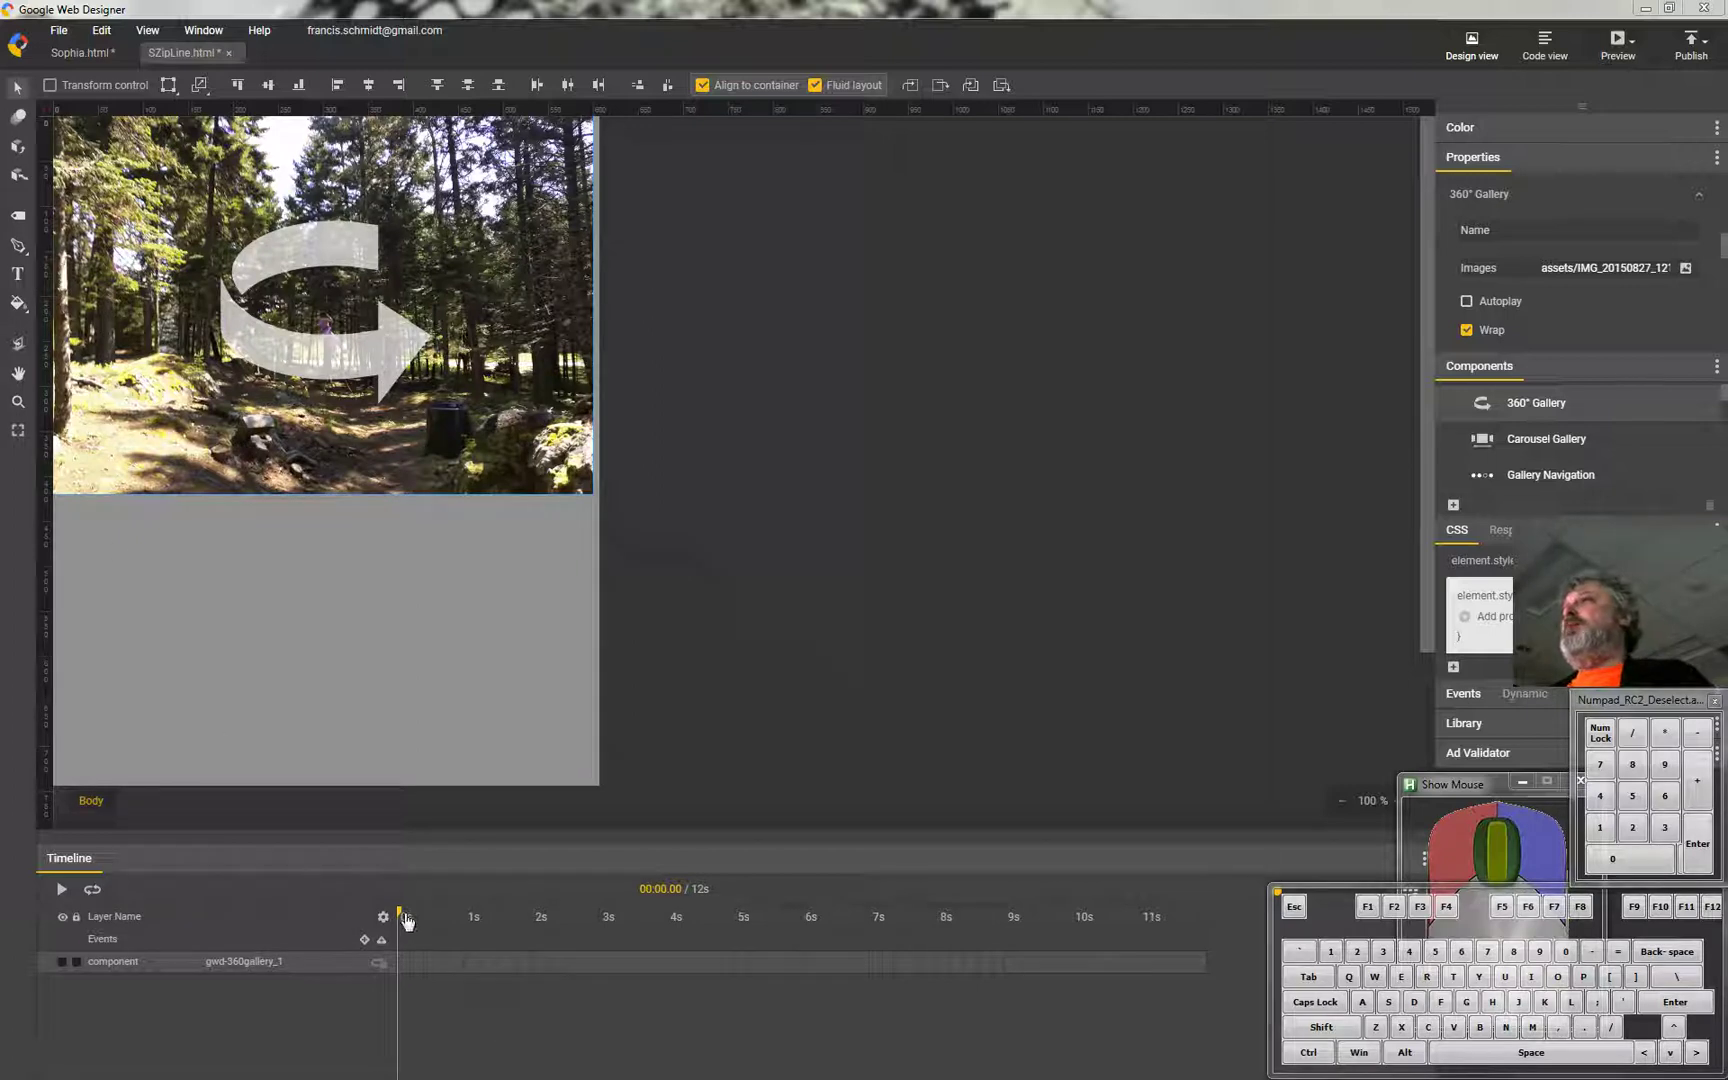
Shift the turned gallery off the left edge, add a start keyframe, and move the playhead to 4 s.
drag(405, 921, 813, 947)
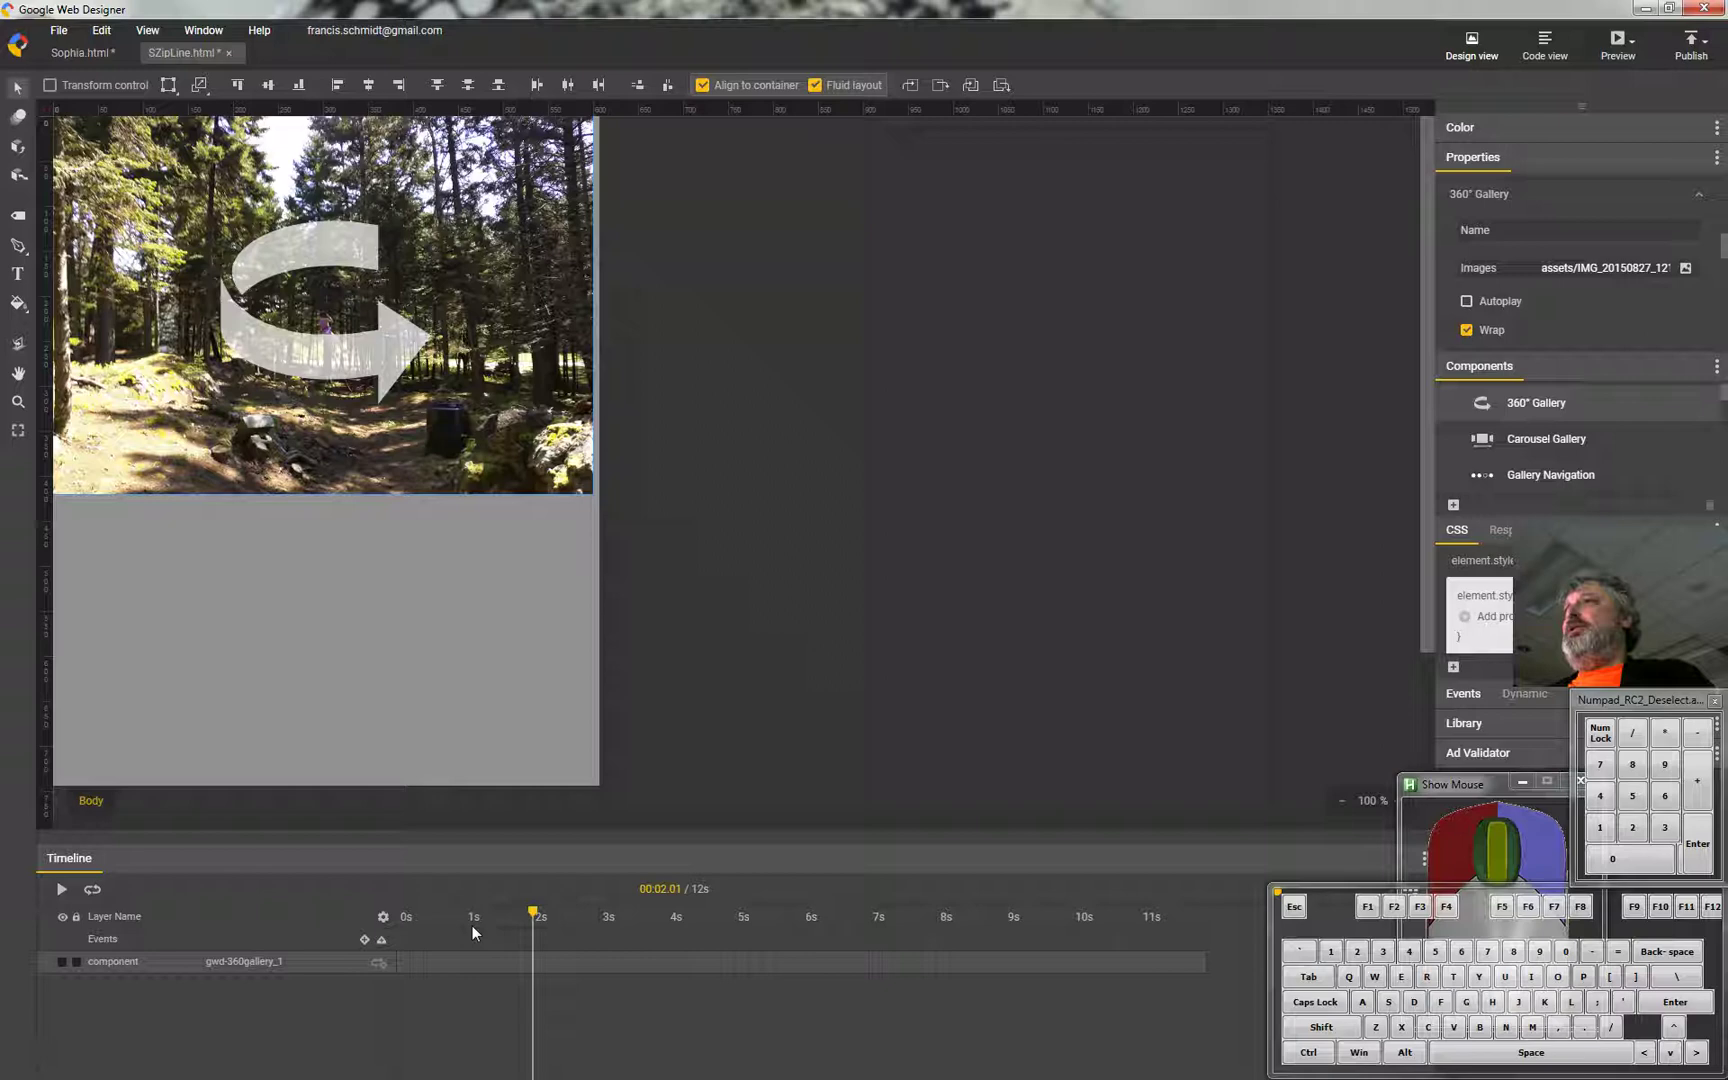
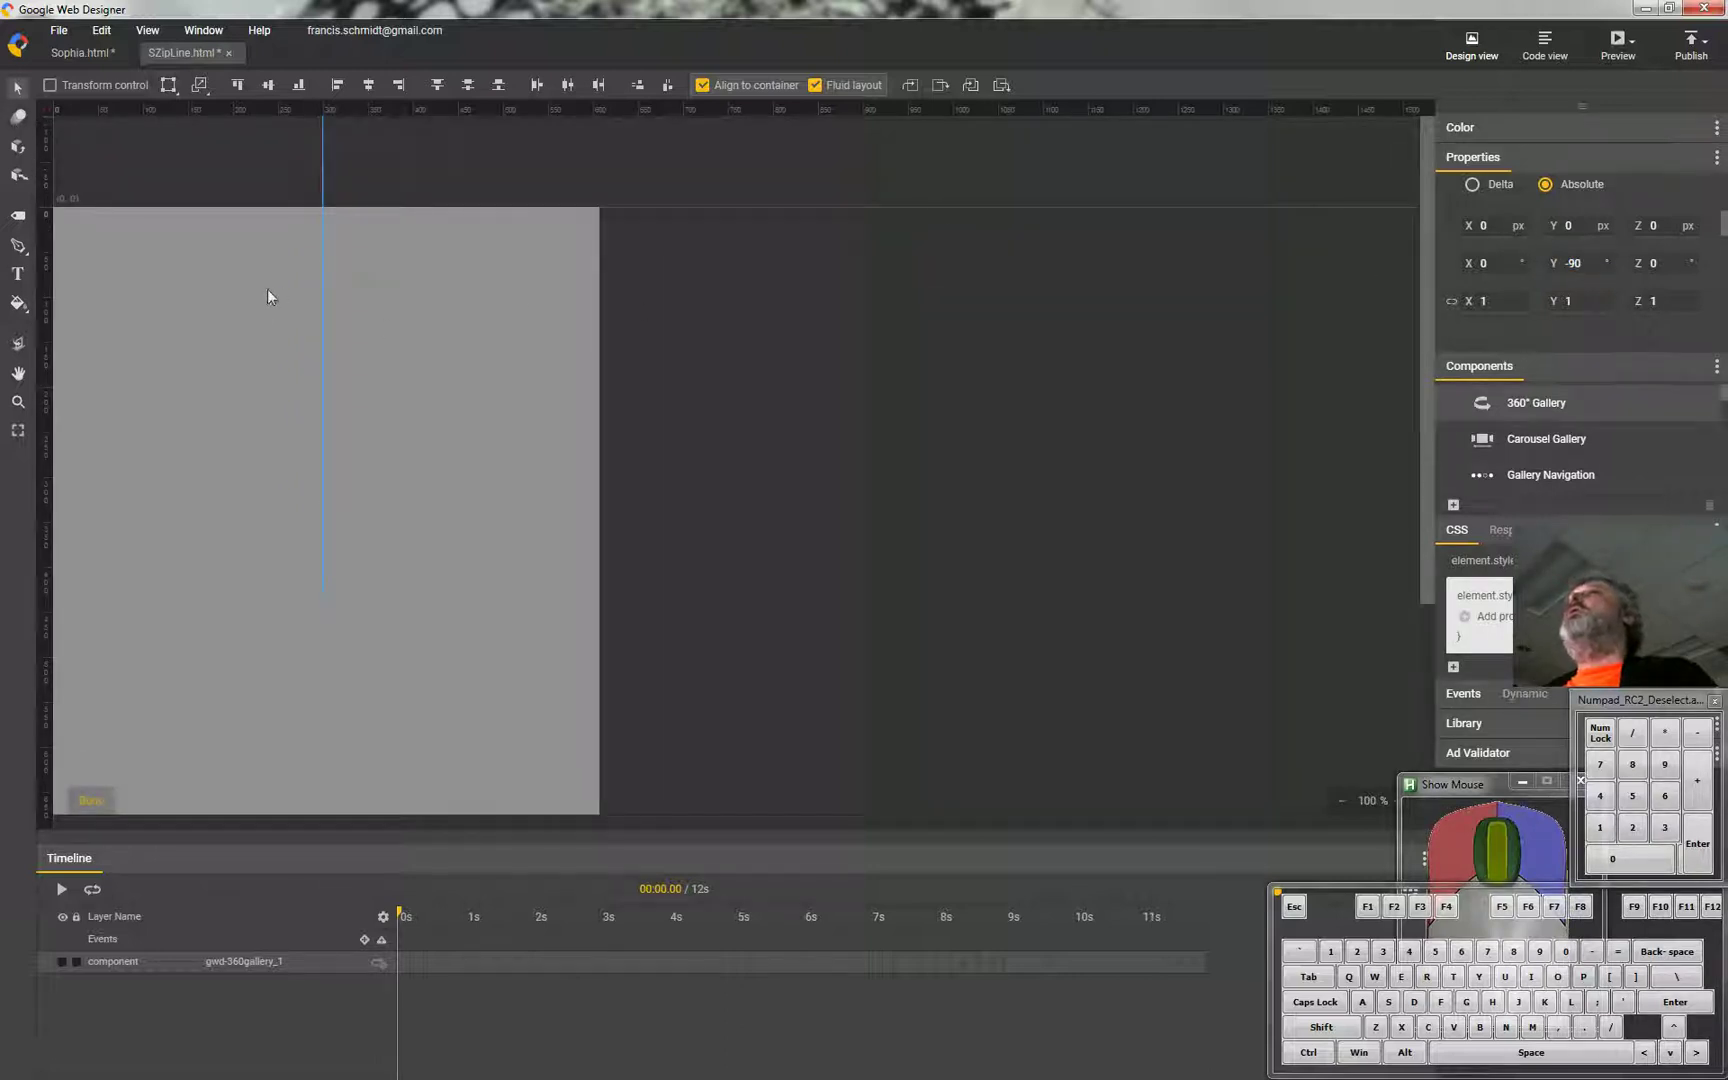
drag(322, 282, 56, 307)
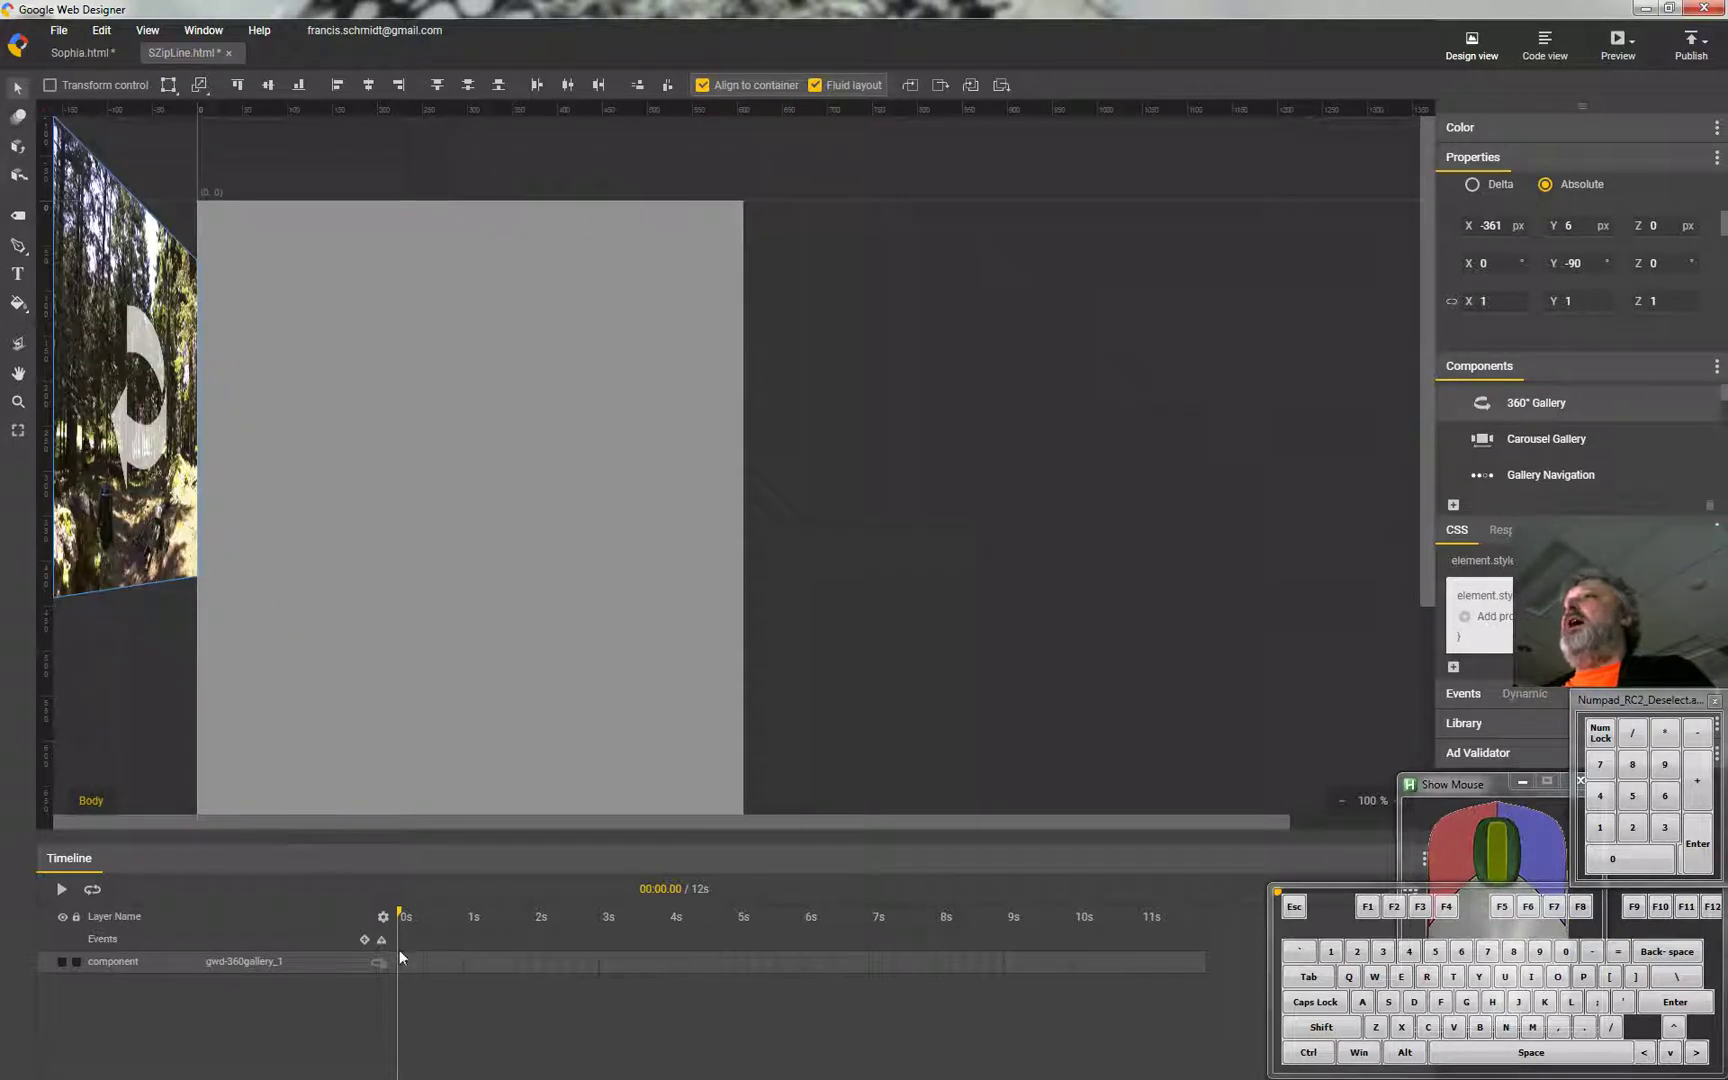
right_click(405, 969)
click(423, 986)
drag(408, 917, 657, 935)
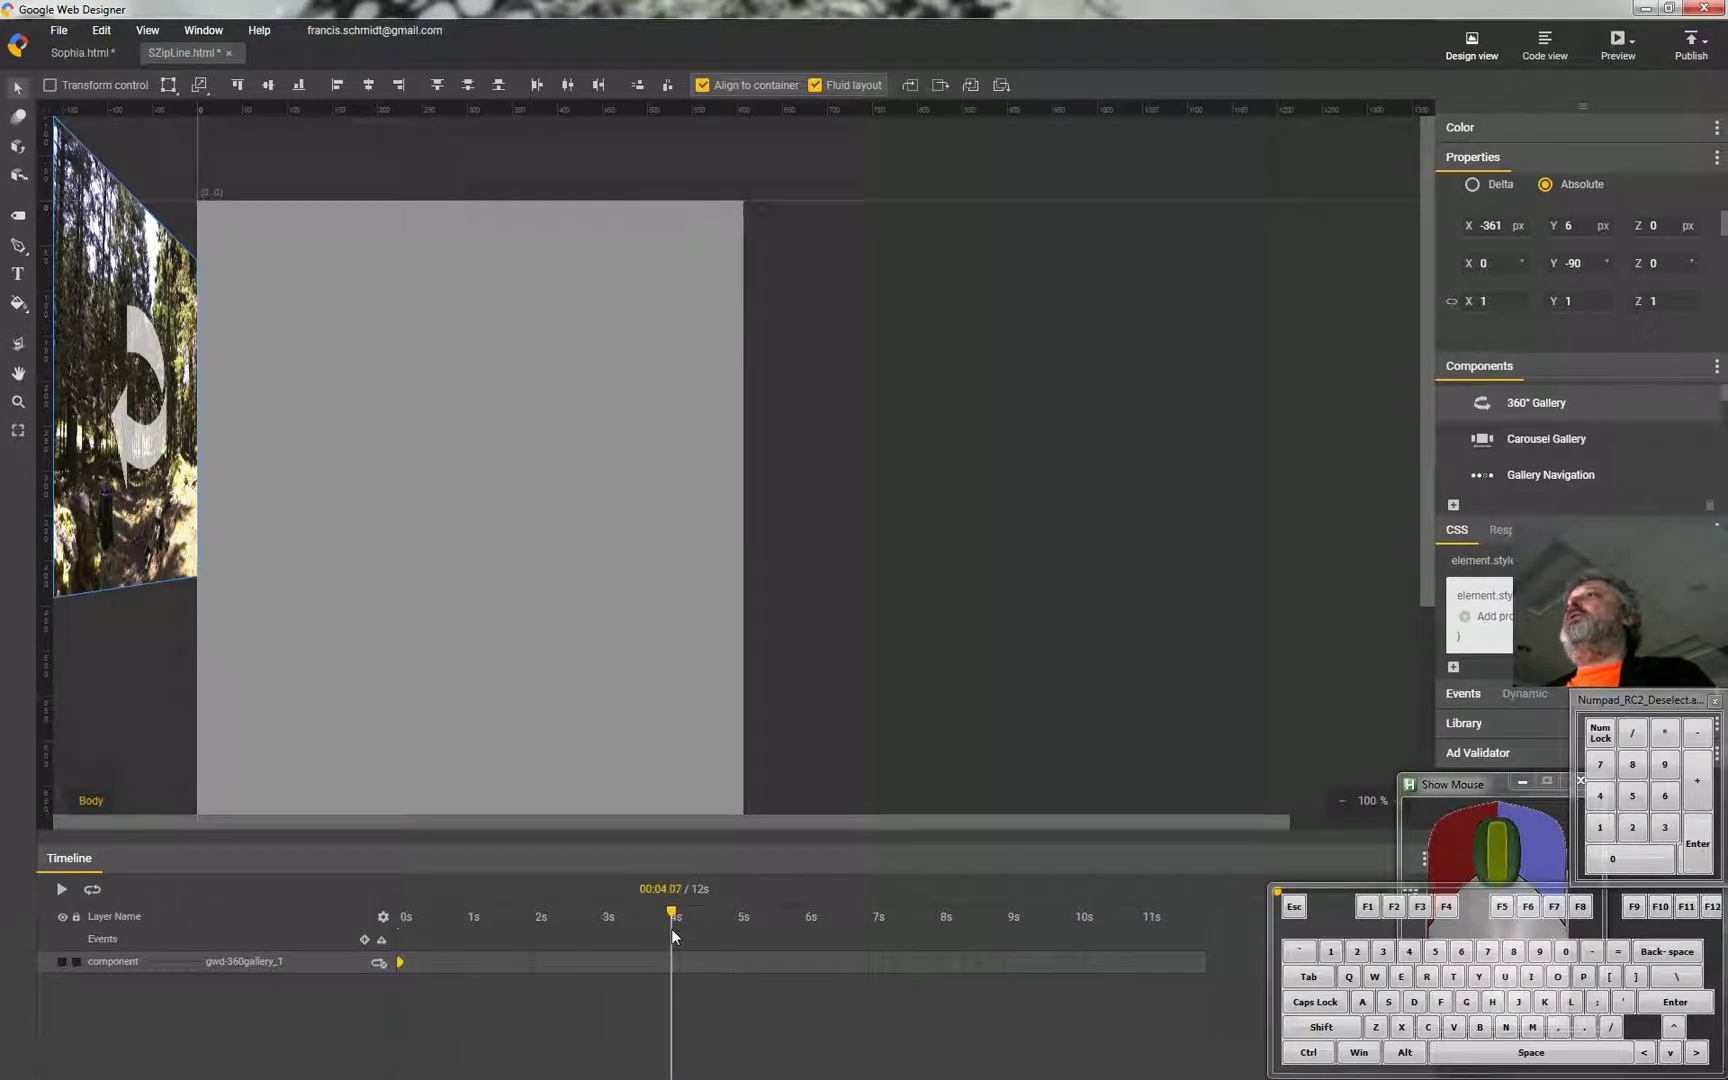
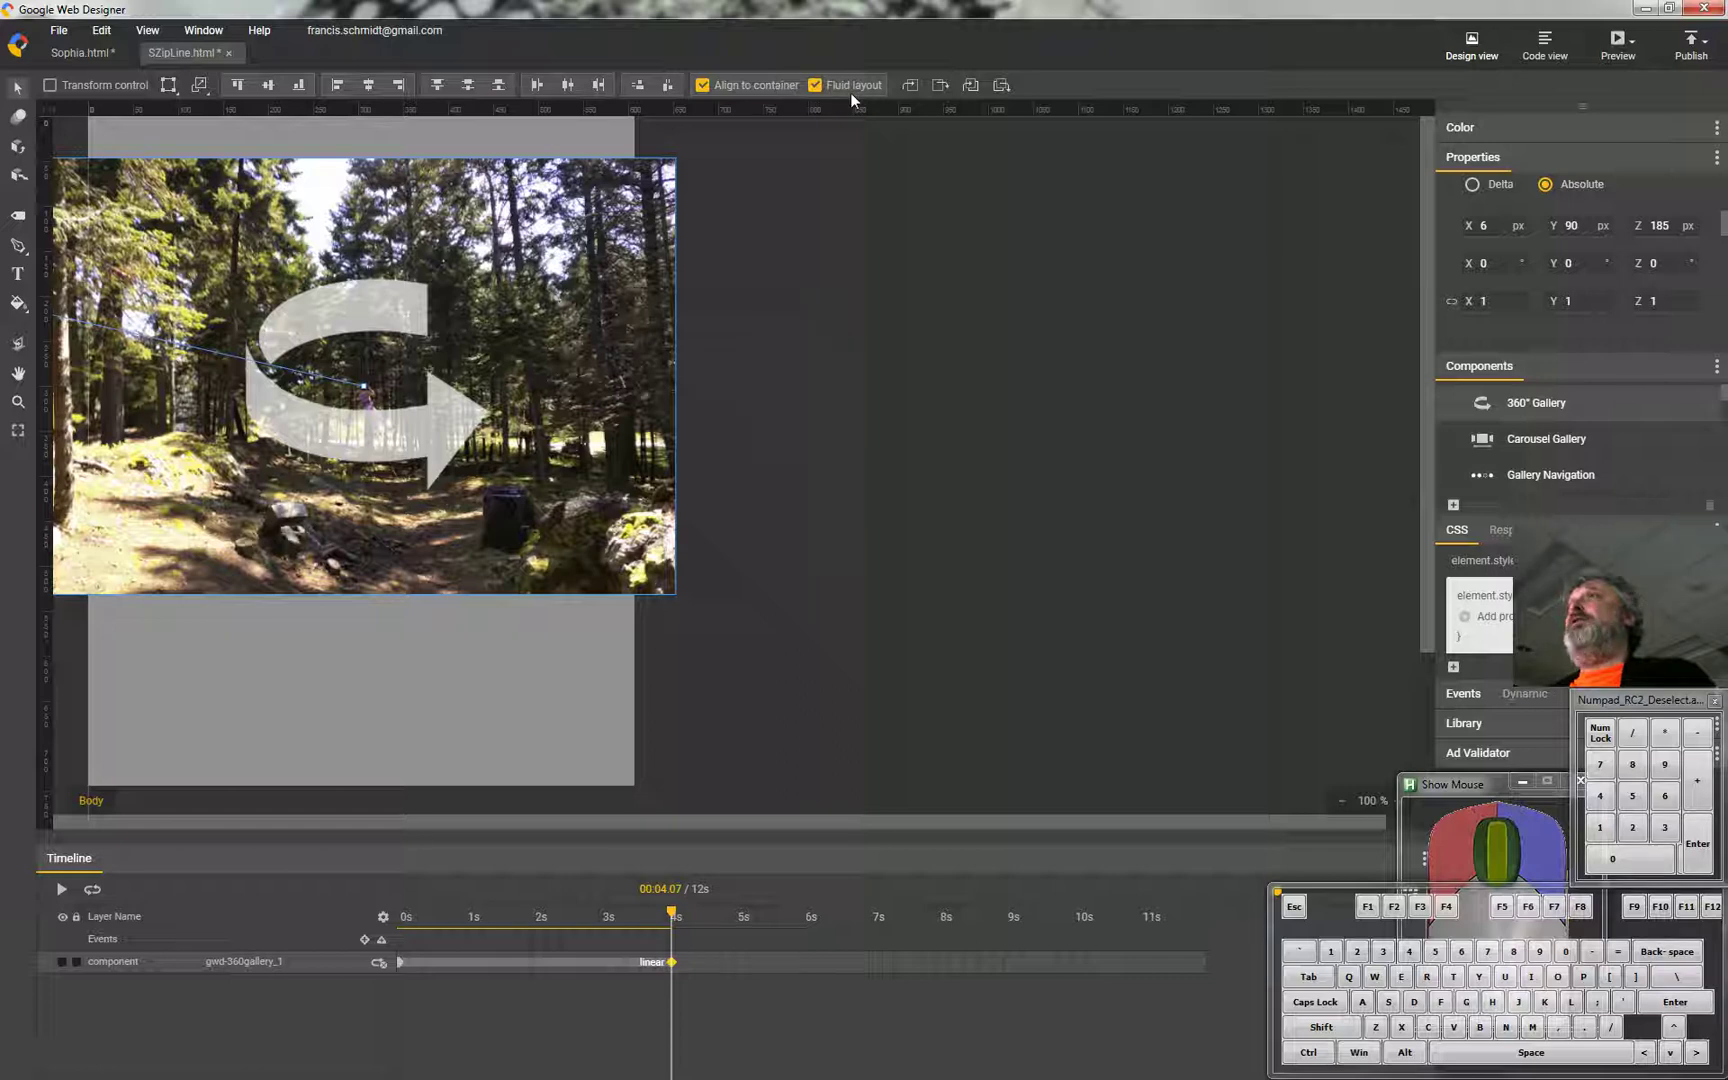
Scrub the timeline to check the swing, then launch the browser preview in Chrome.
click(671, 924)
key(F7)
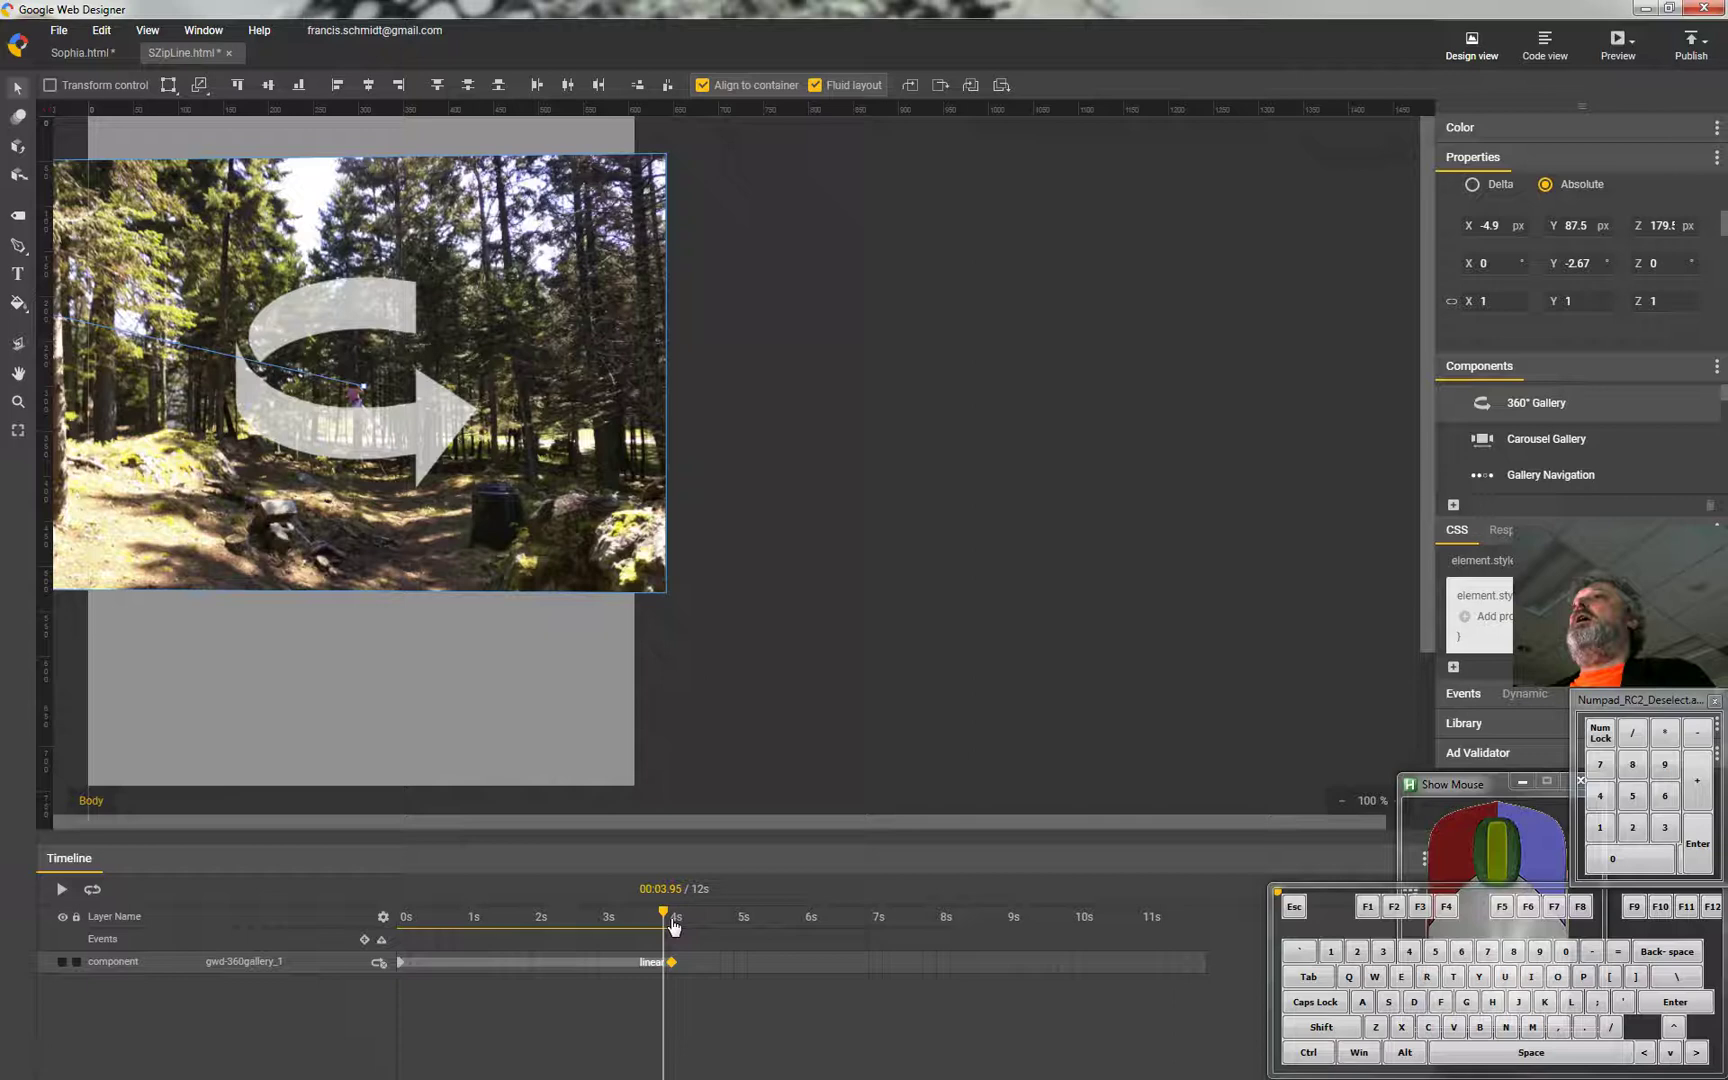
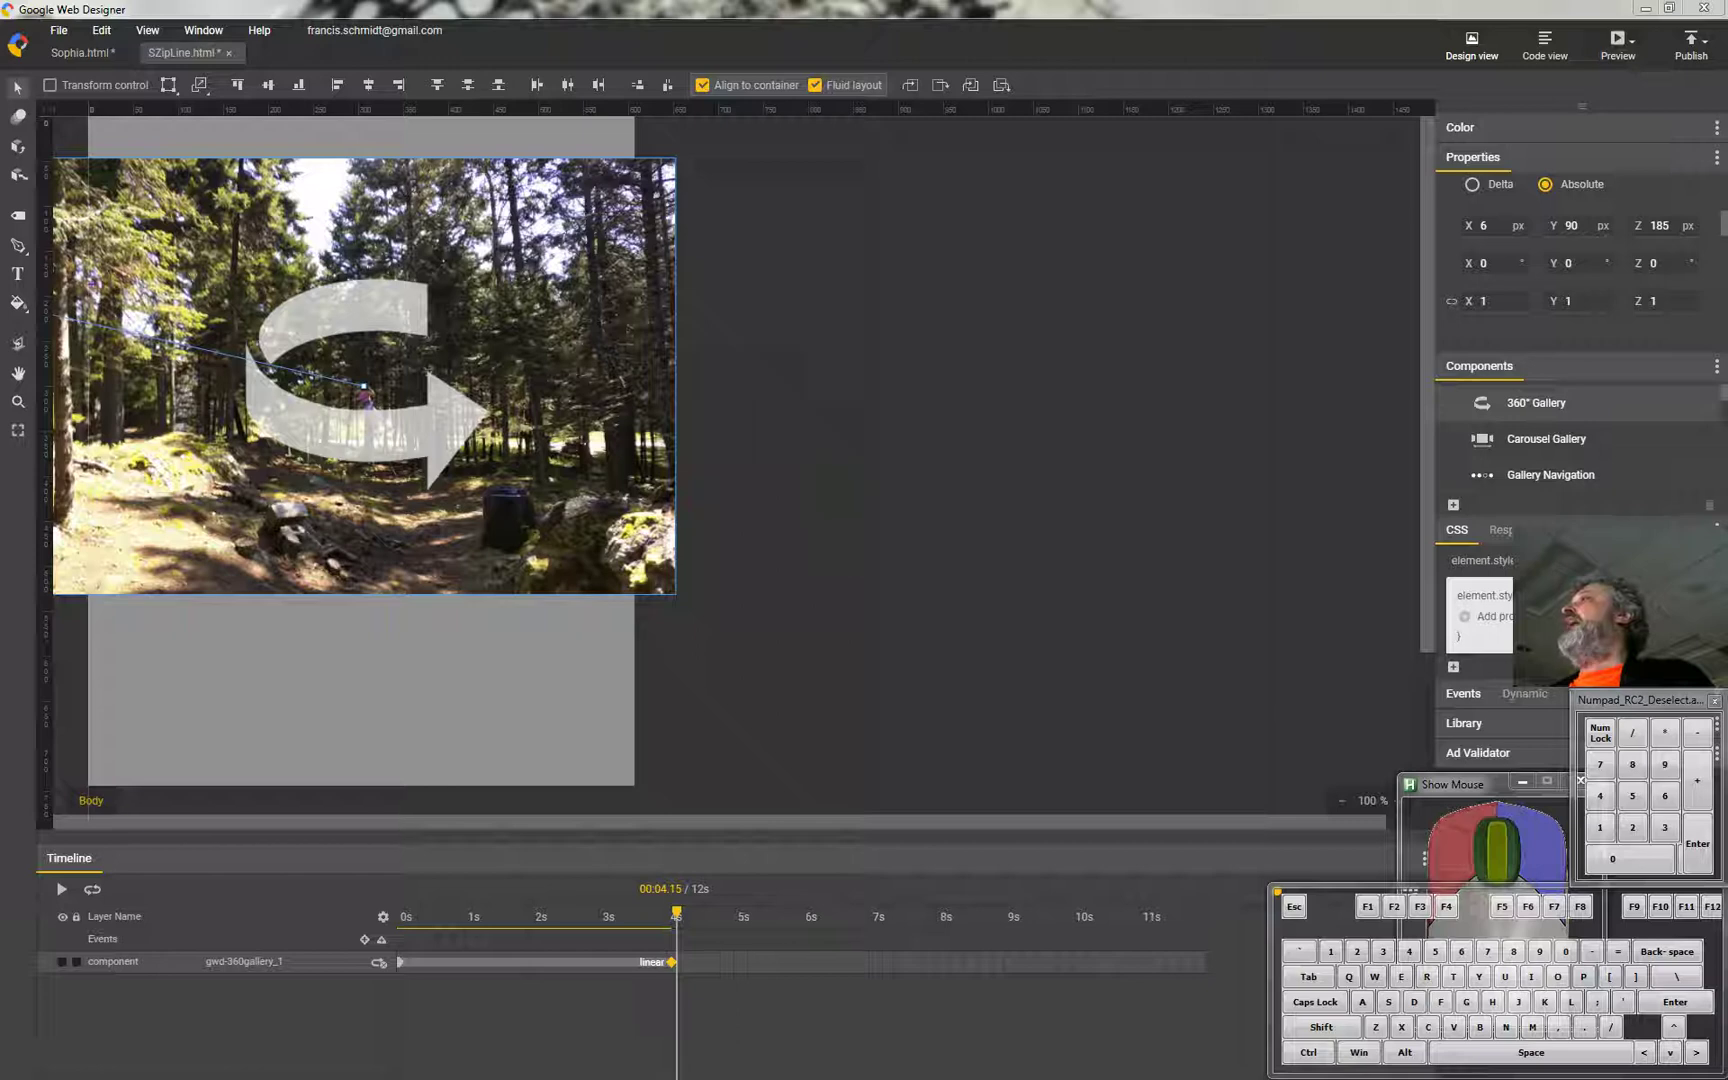
key(F7)
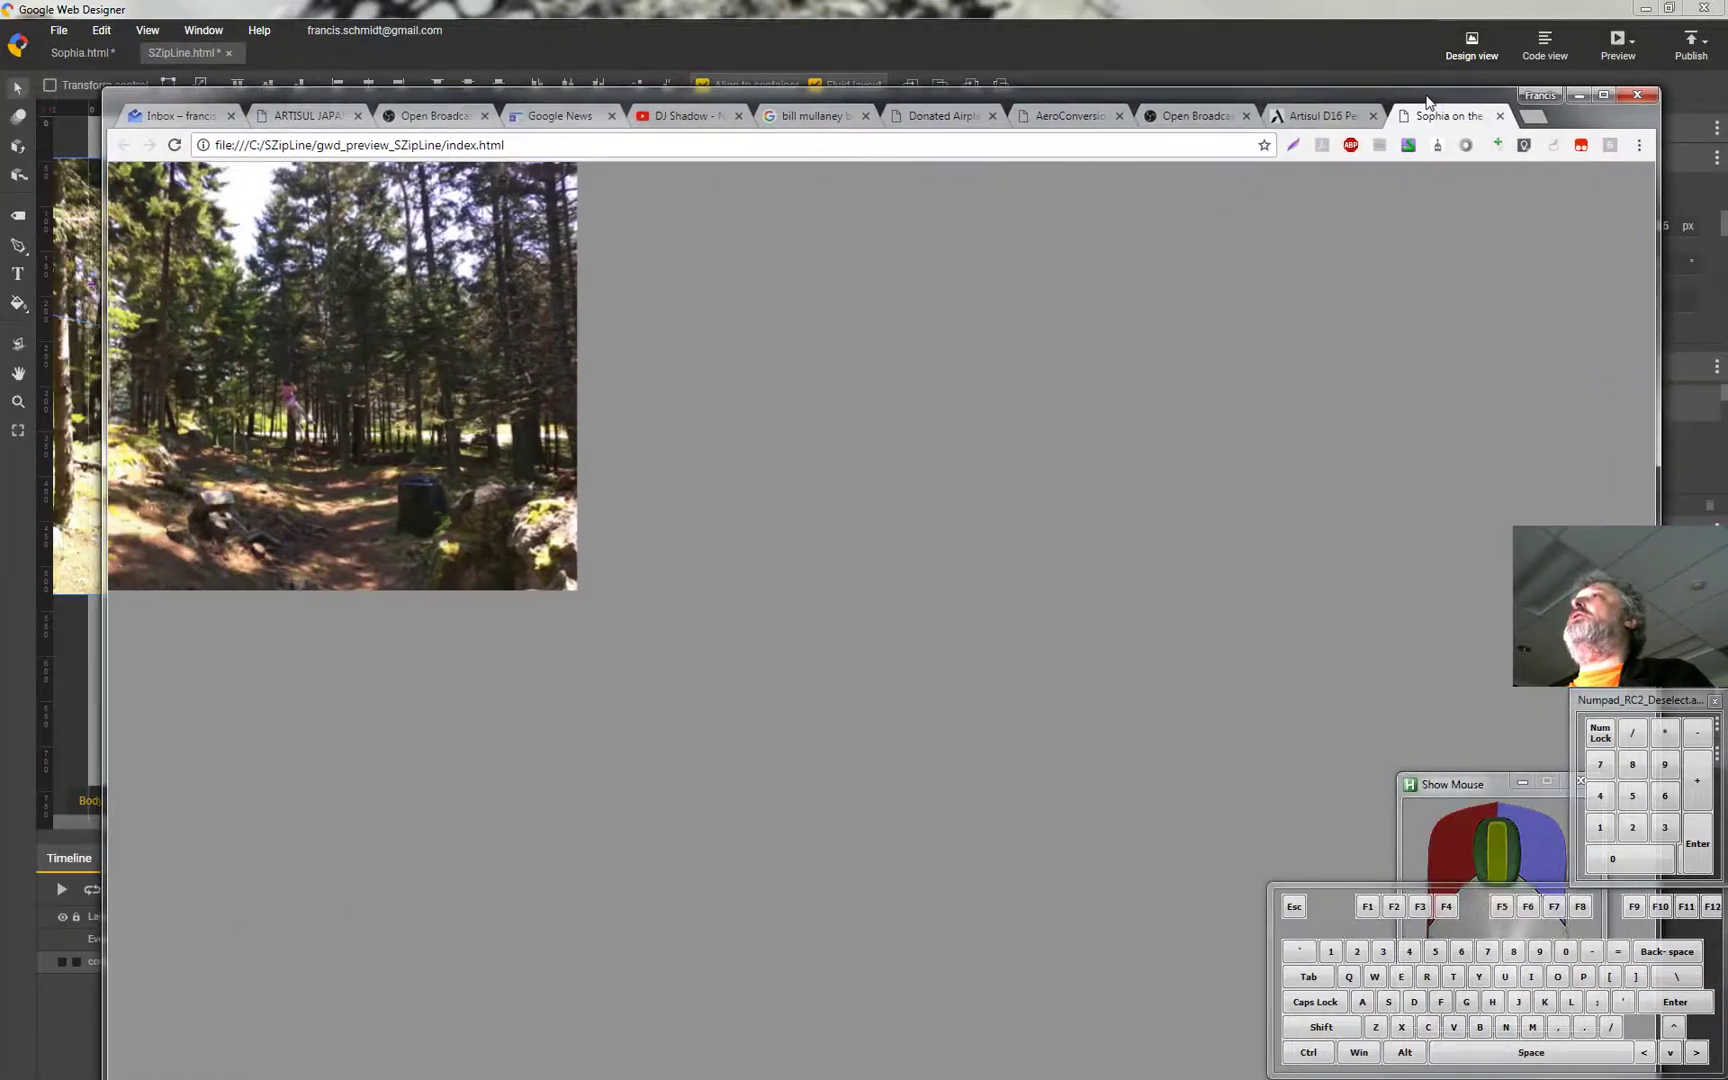
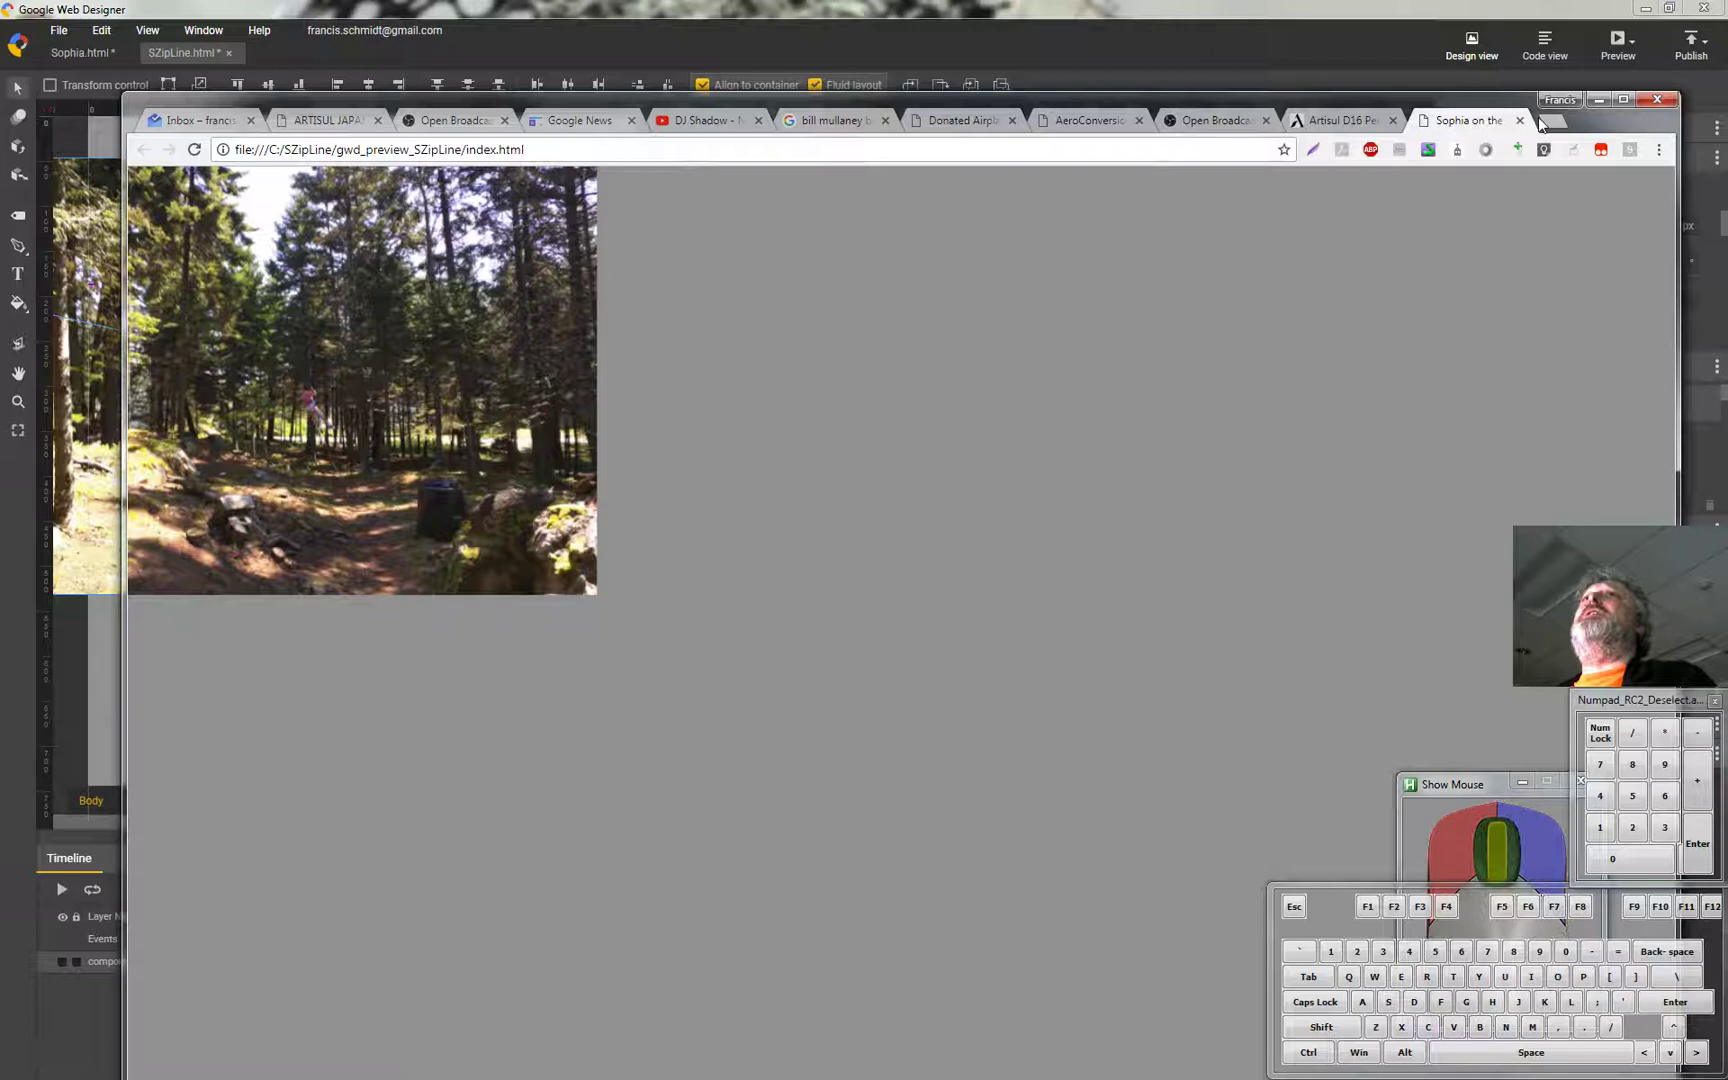
Close the gallery preview tab in Chrome after watching it play.
click(1523, 121)
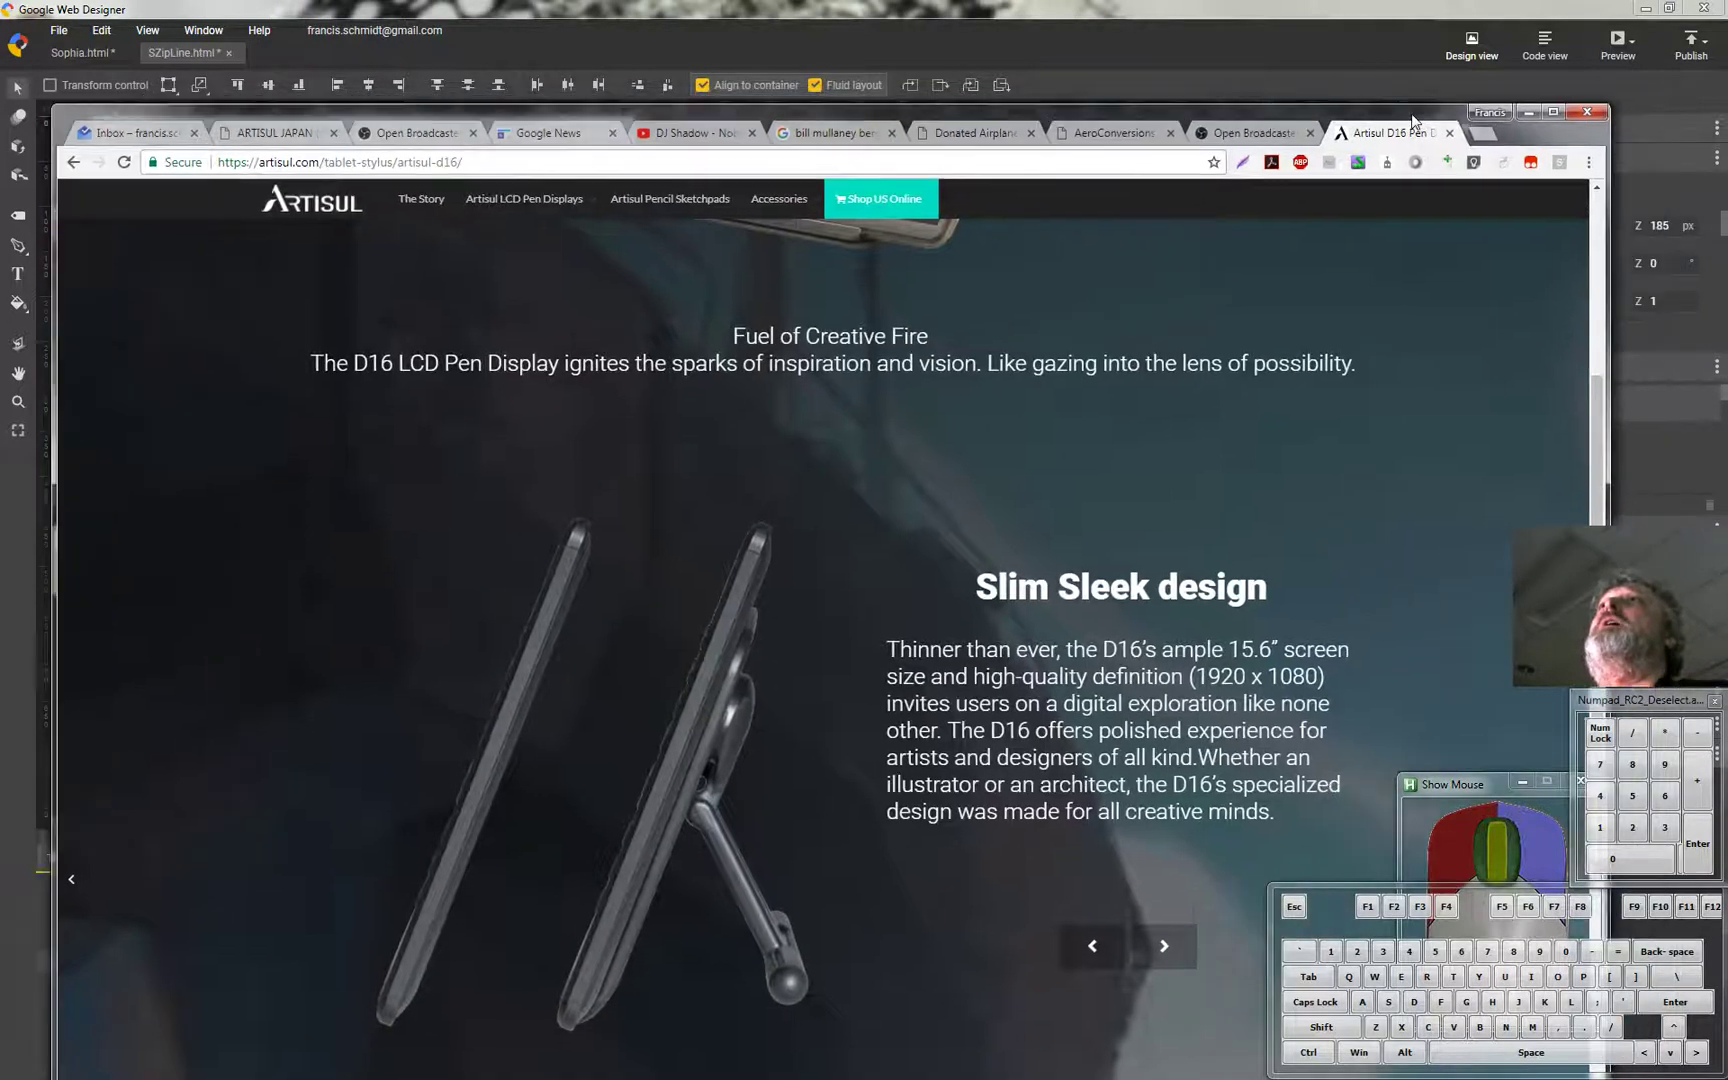
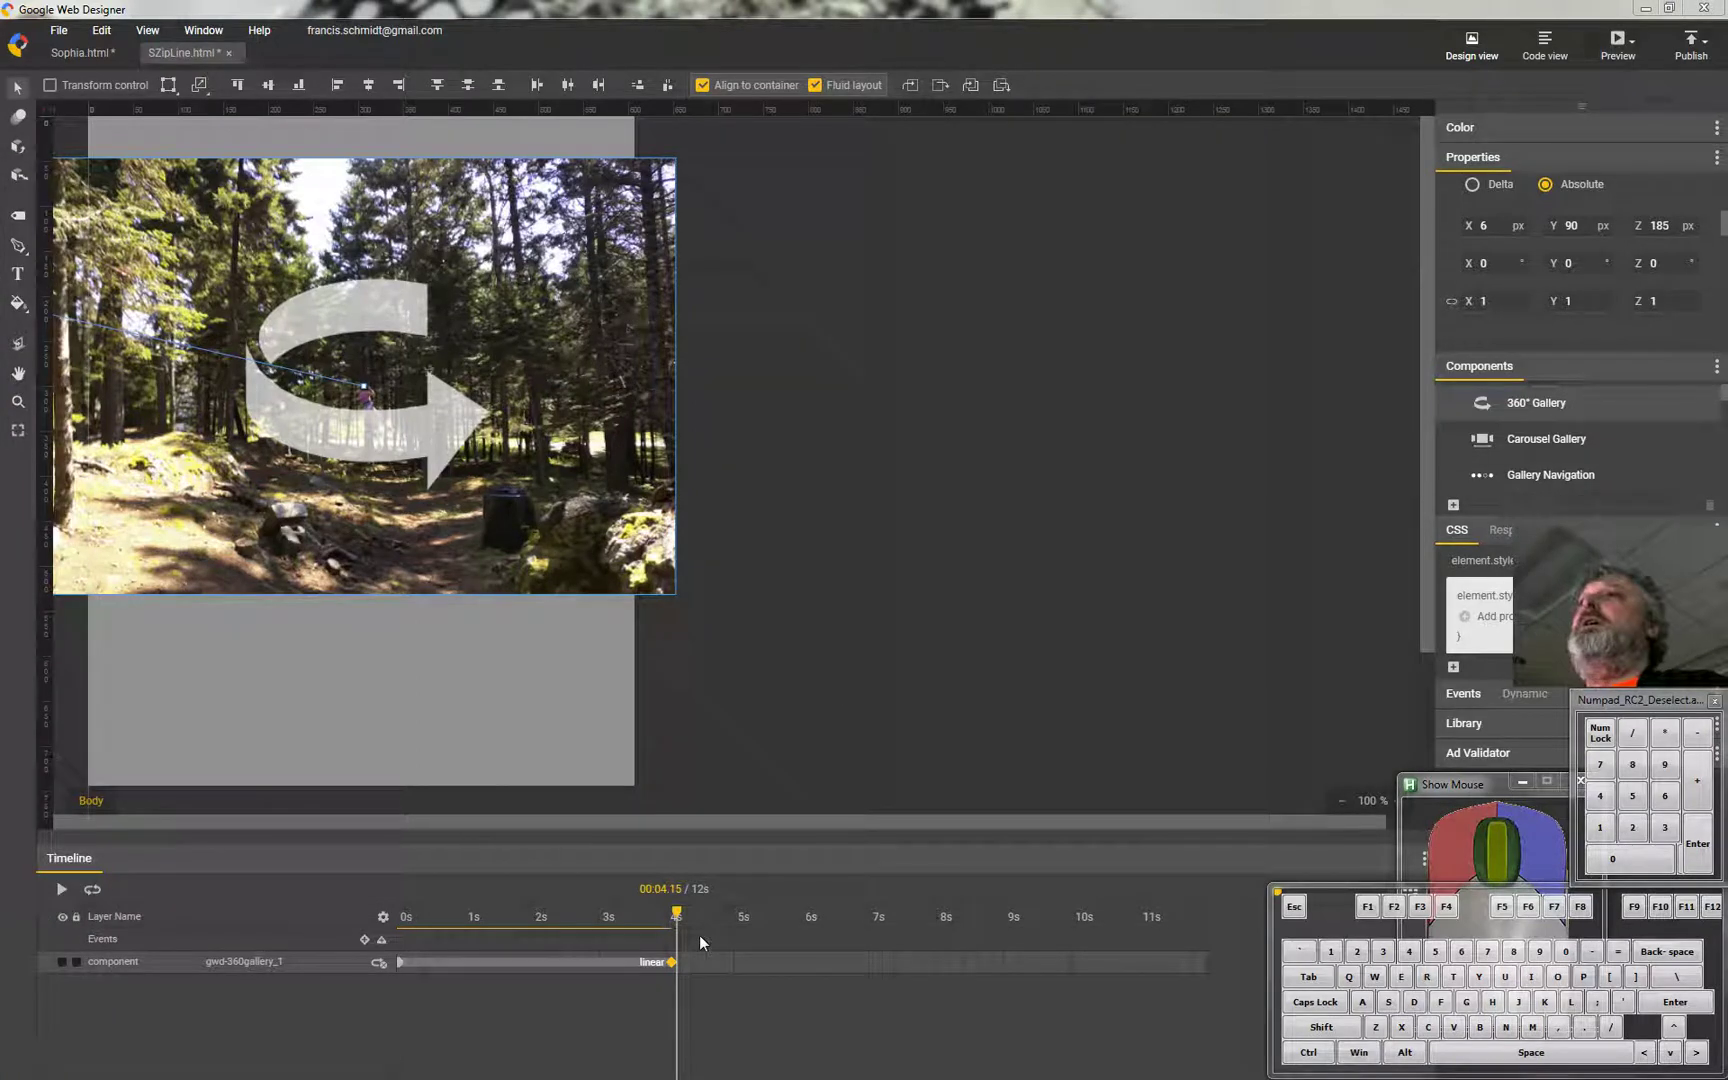
At about 5 s on the timeline, set the gallery's depth value back to 0.
drag(682, 924, 745, 930)
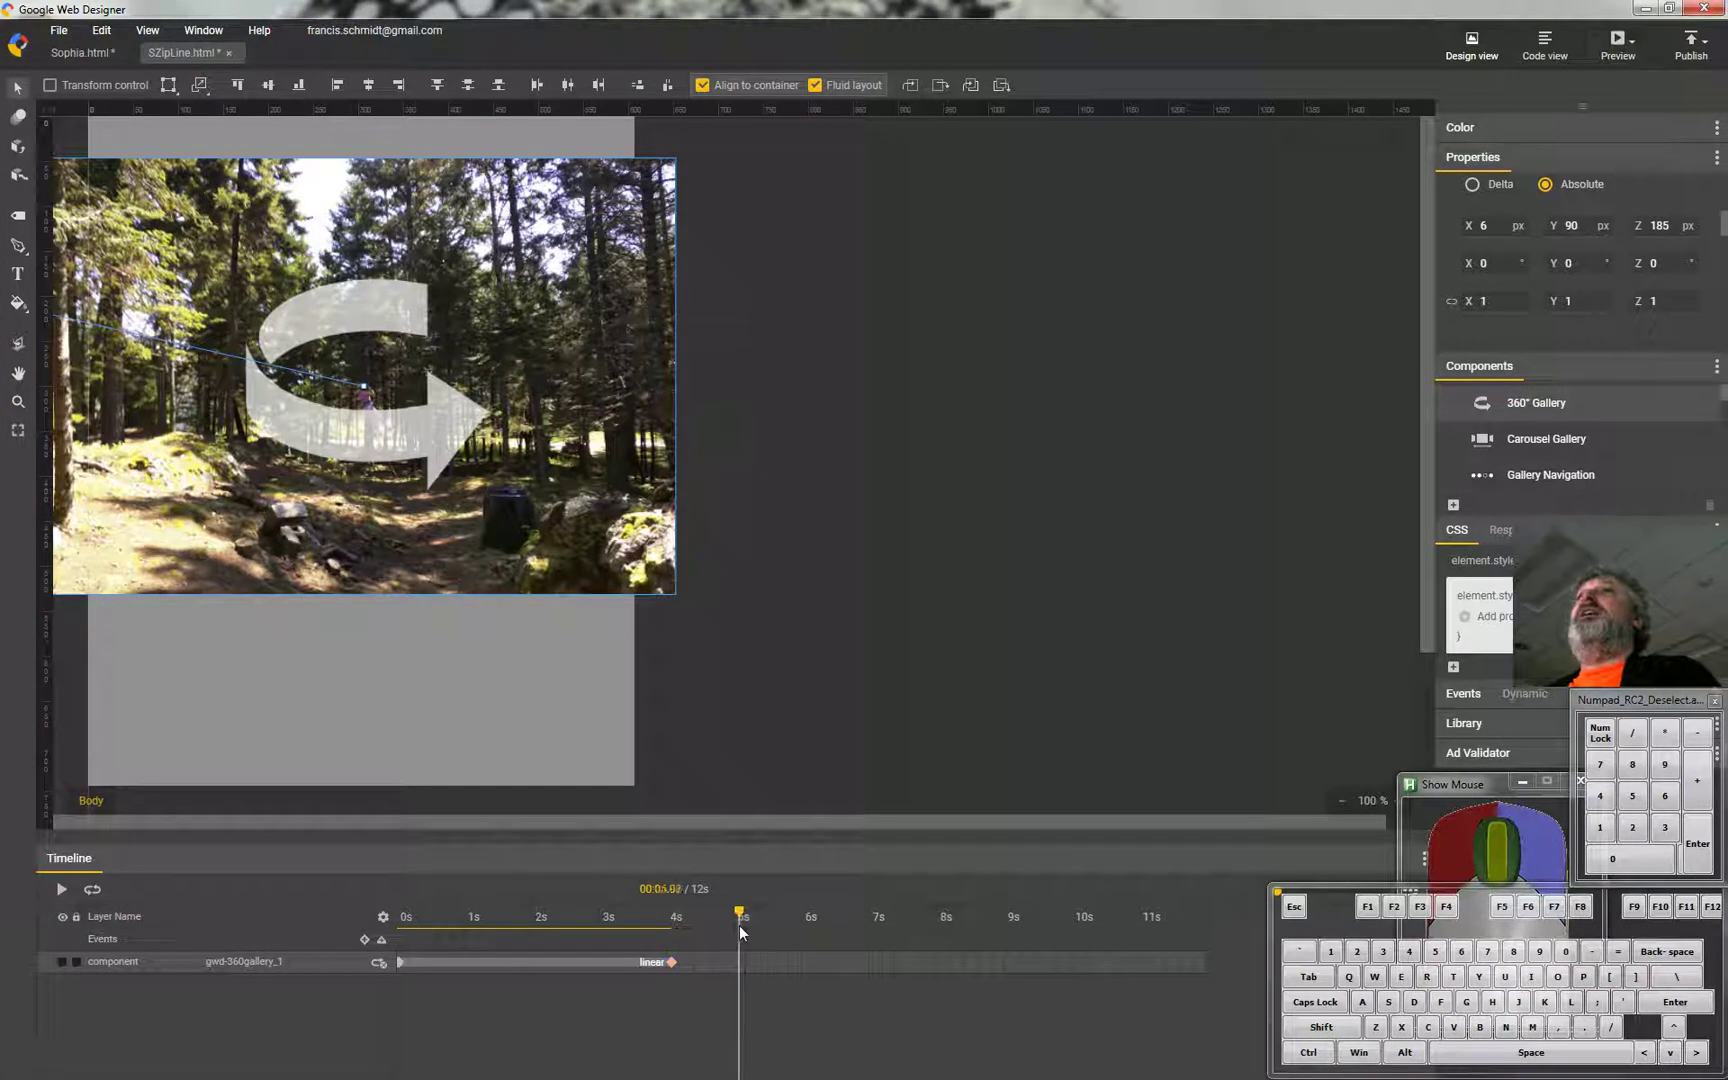
click(1676, 229)
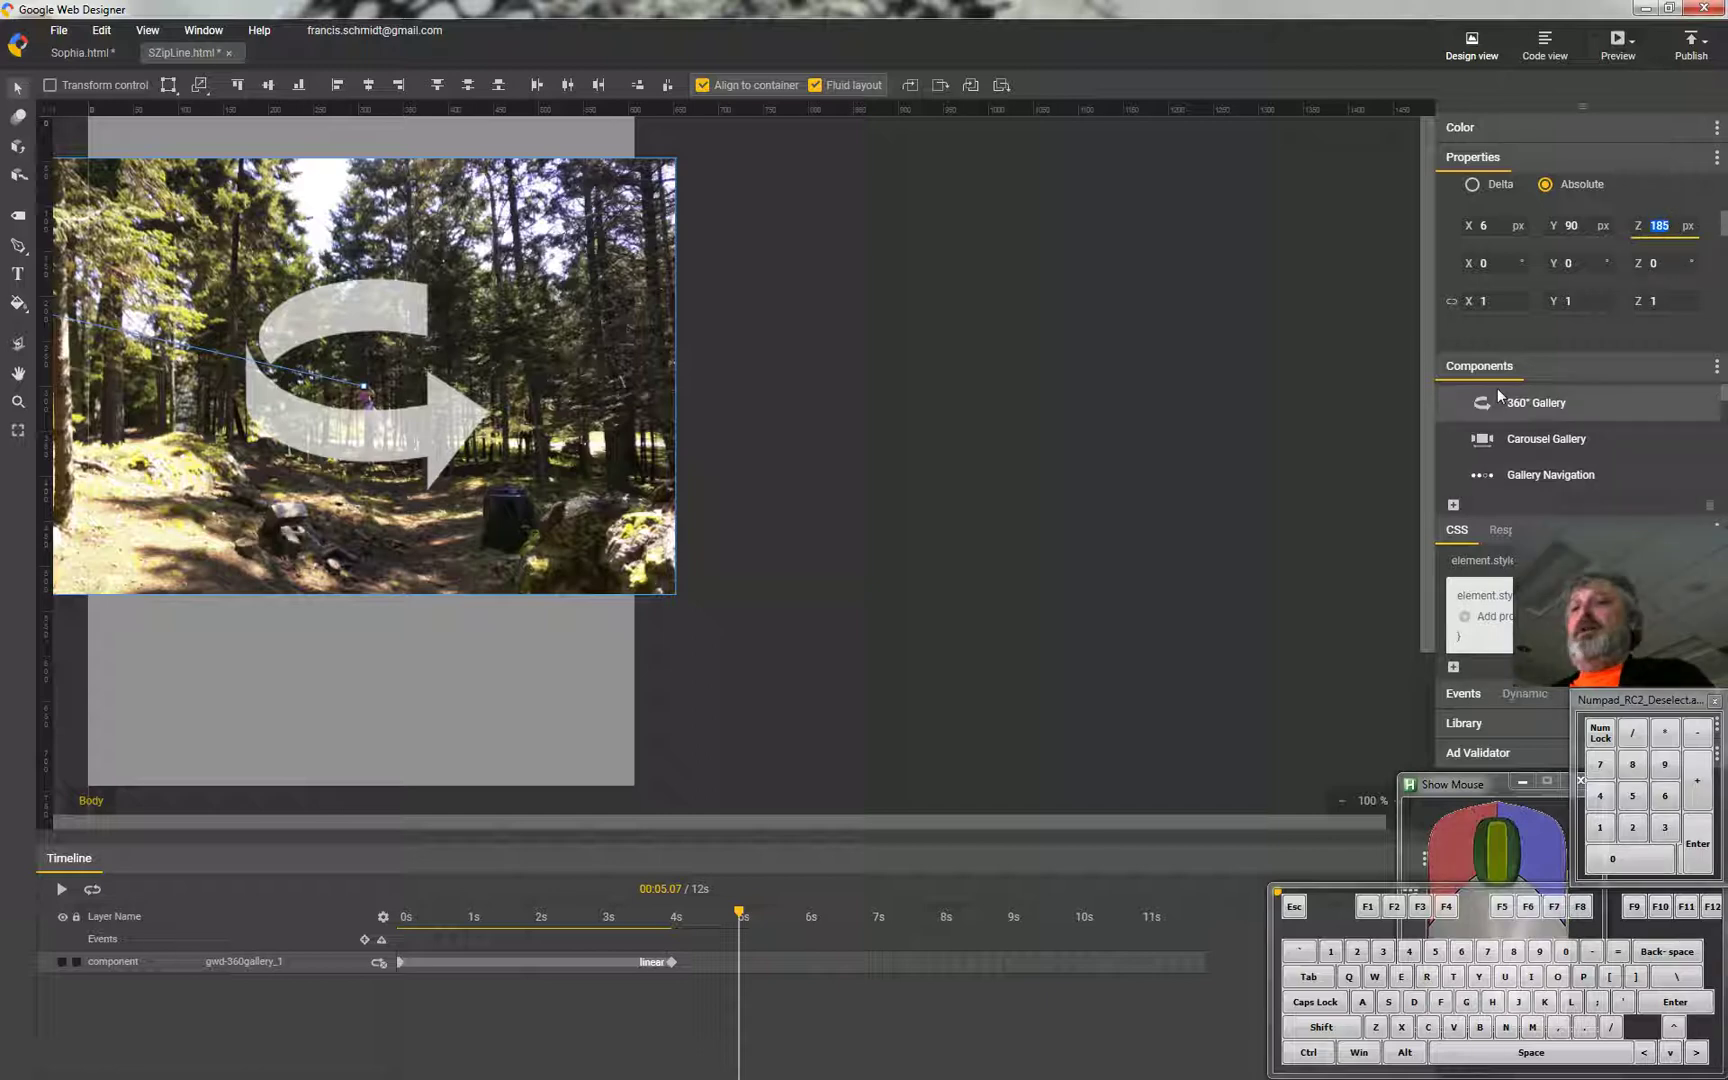
key(KP_0)
key(KP_Enter)
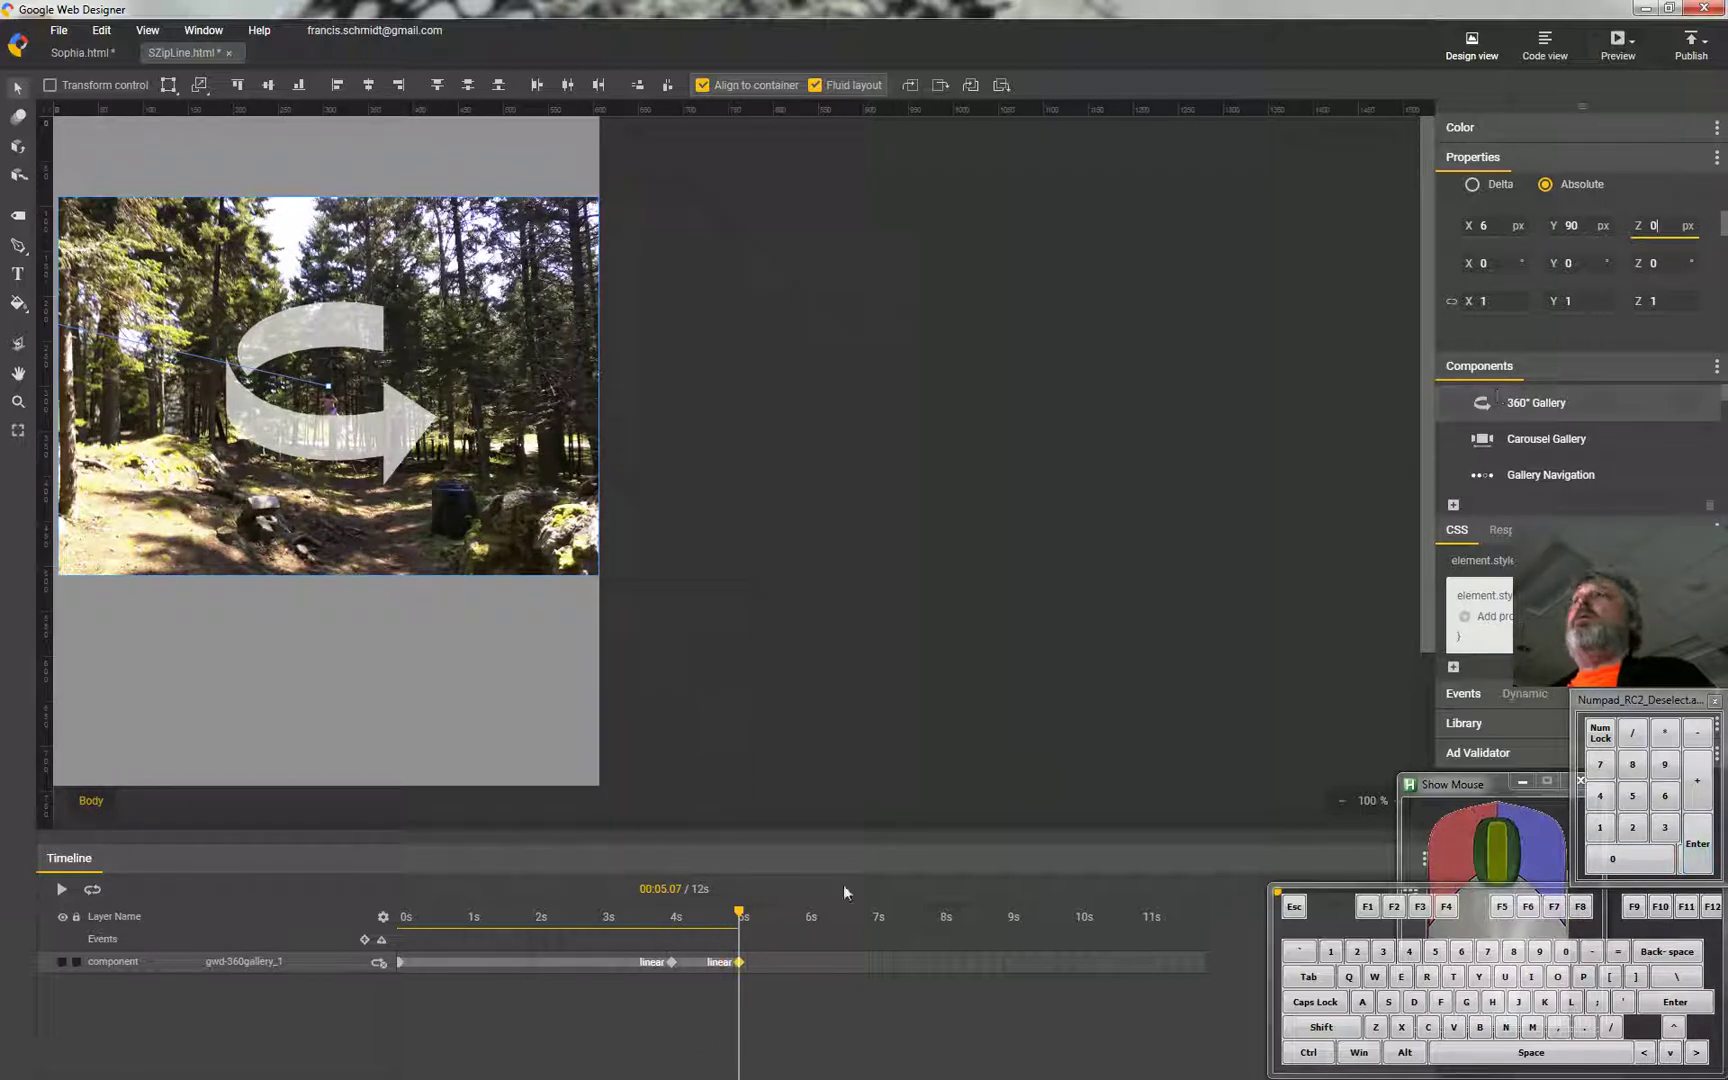
drag(741, 921, 739, 928)
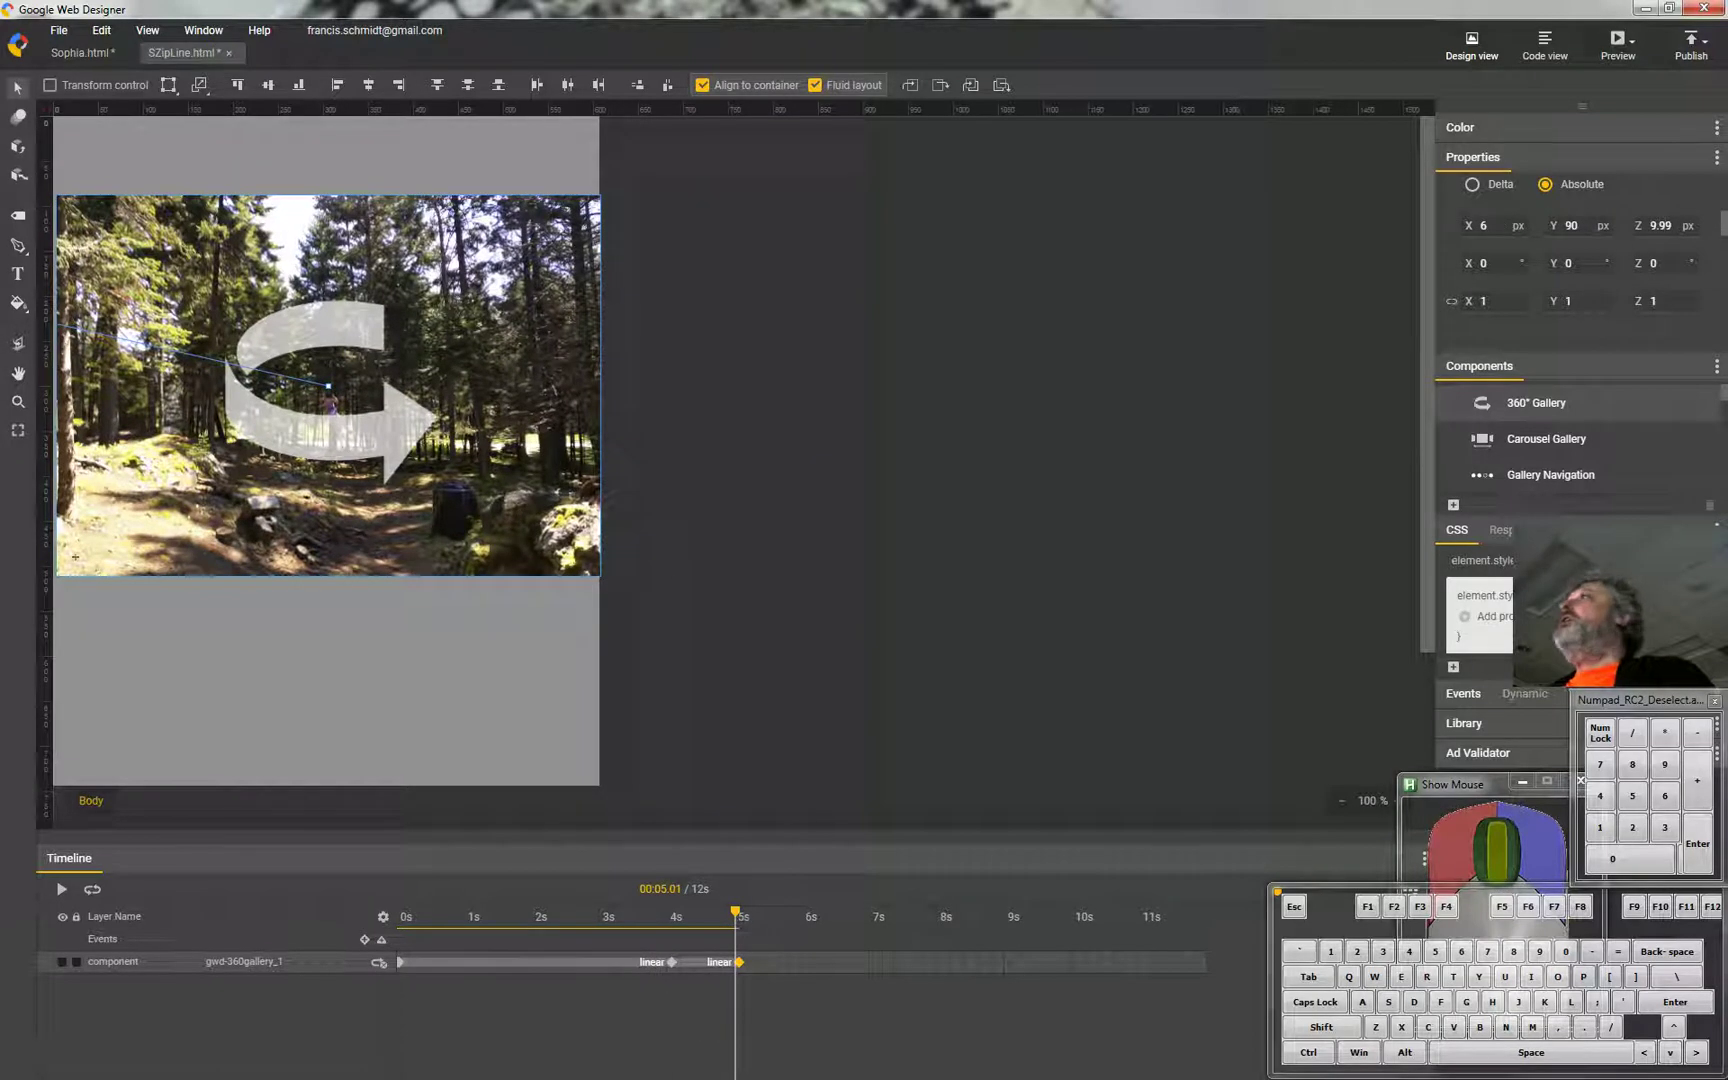
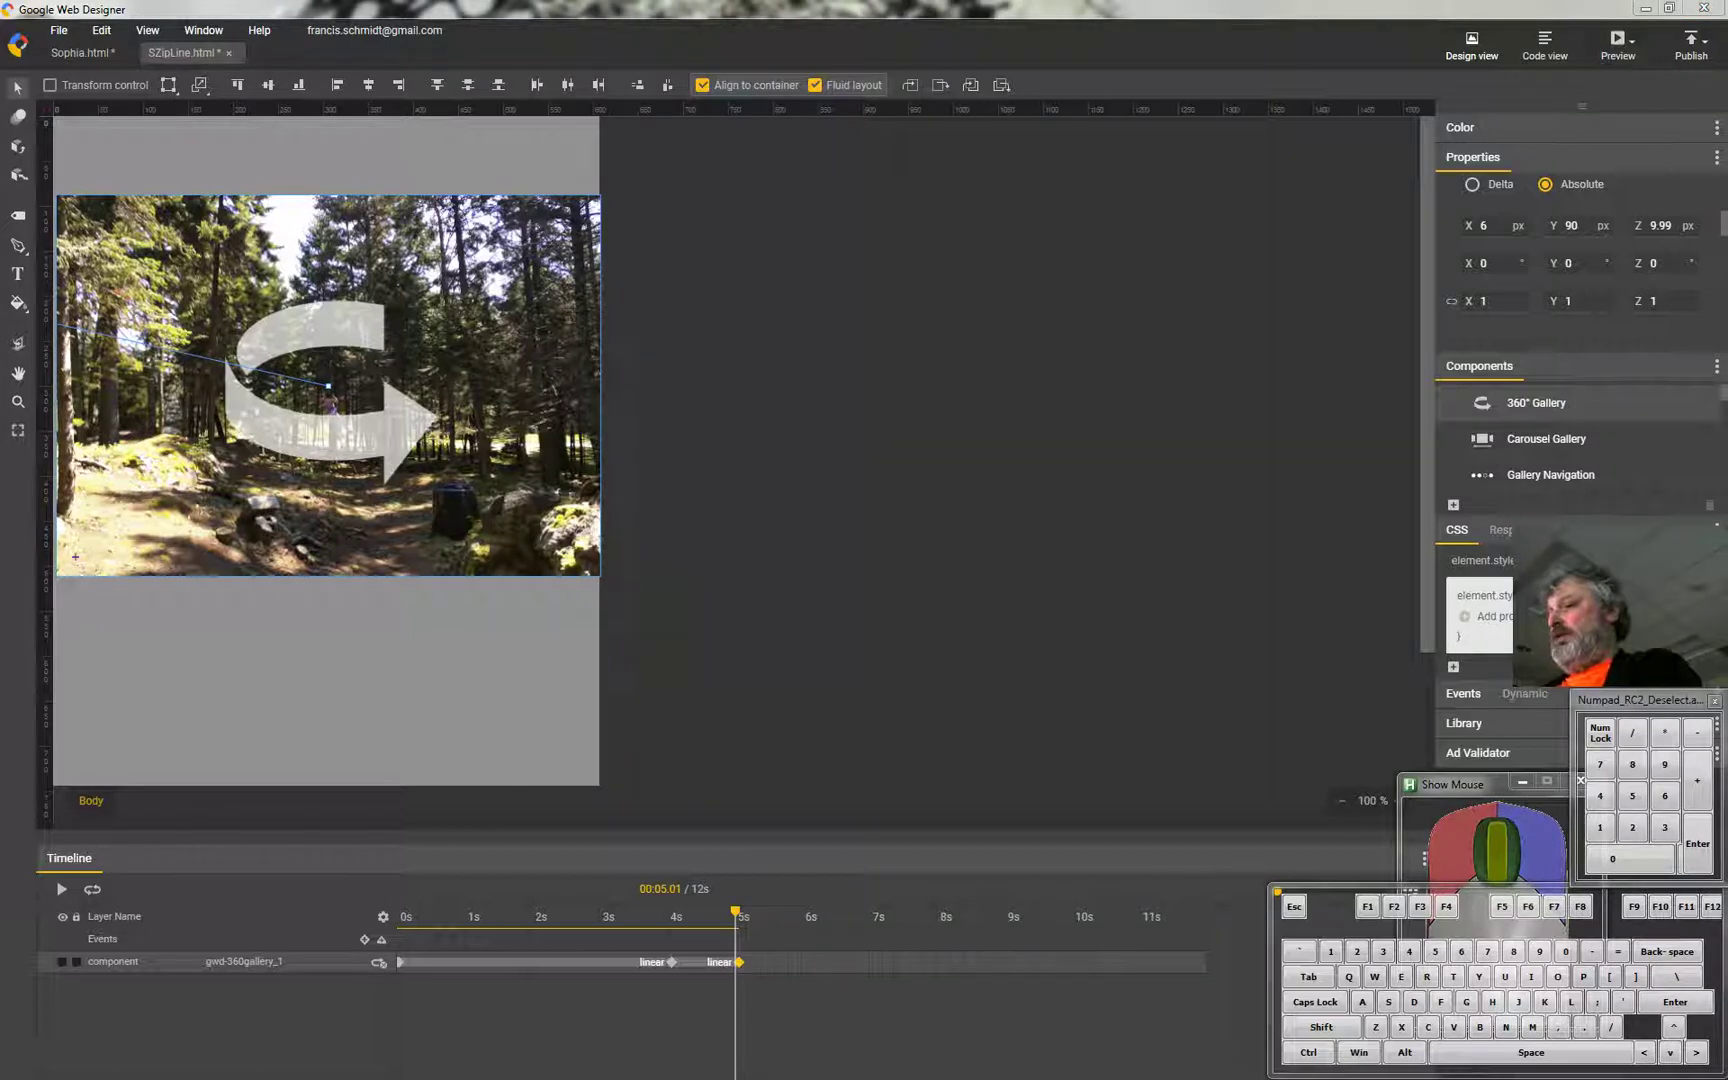
Navigate the browser to google.com/webdesigner.
key(g)
key(o)
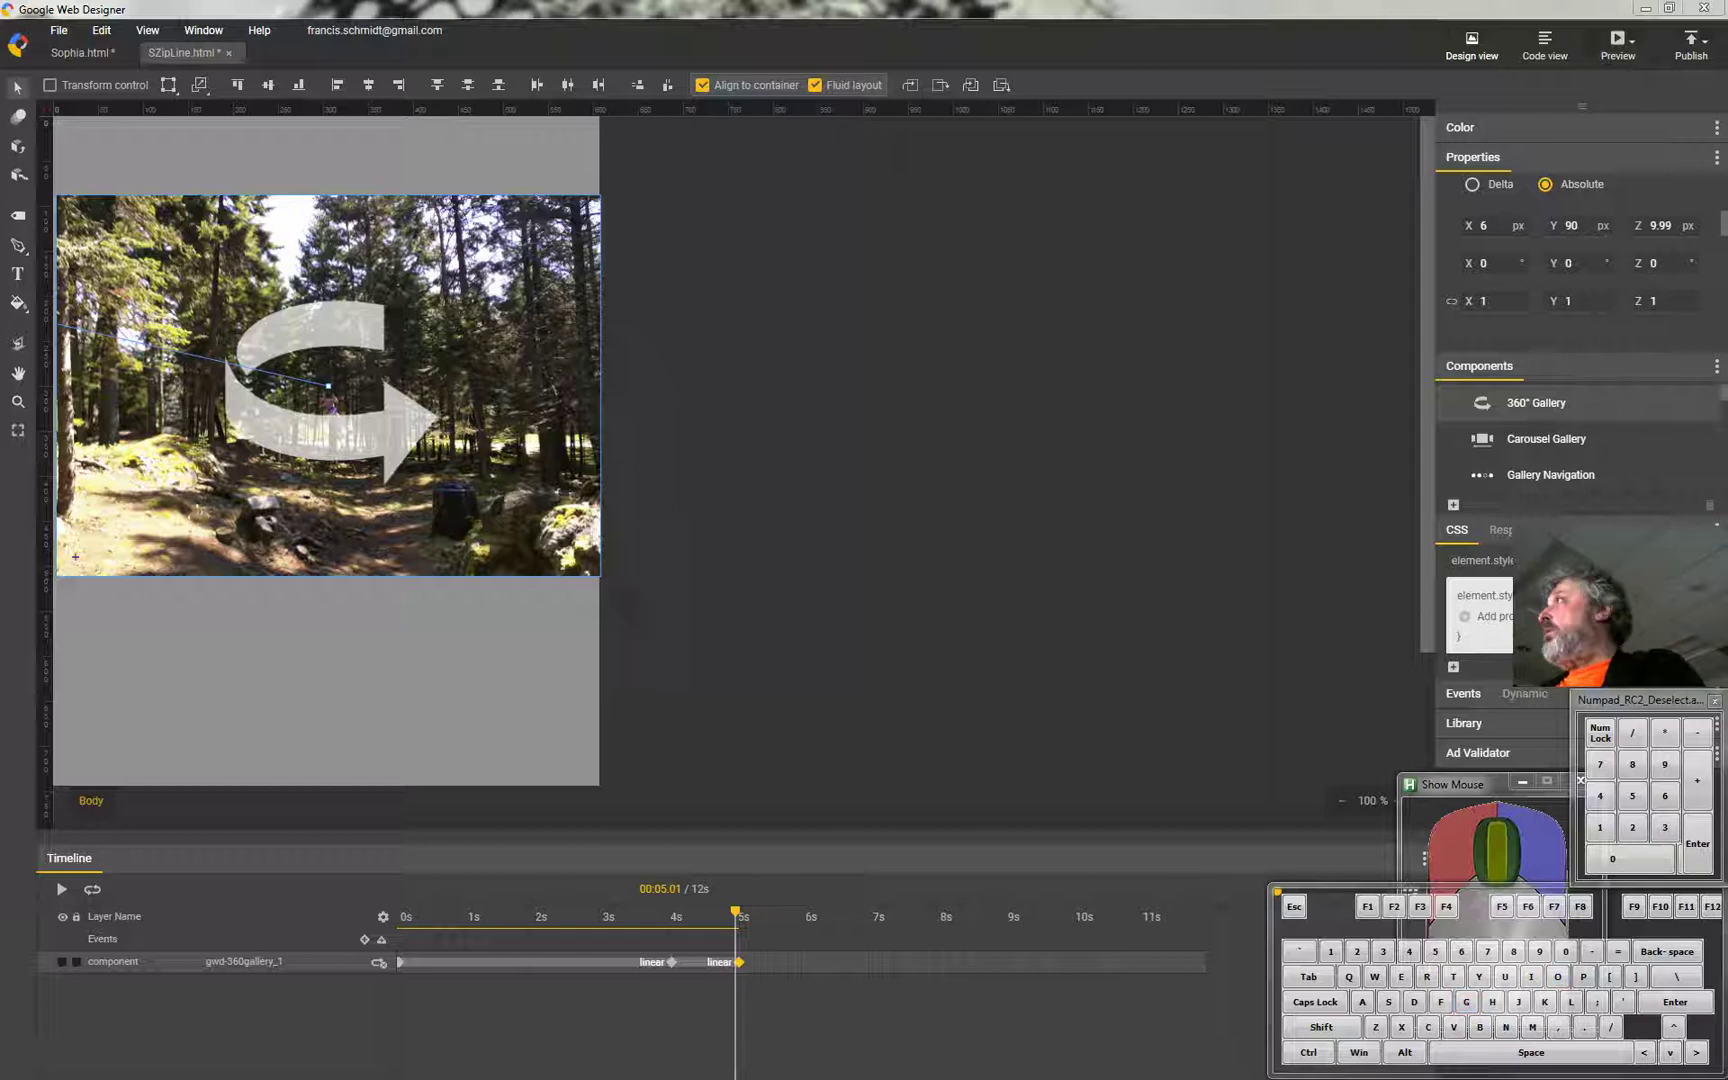
key(l)
key(space)
key(space)
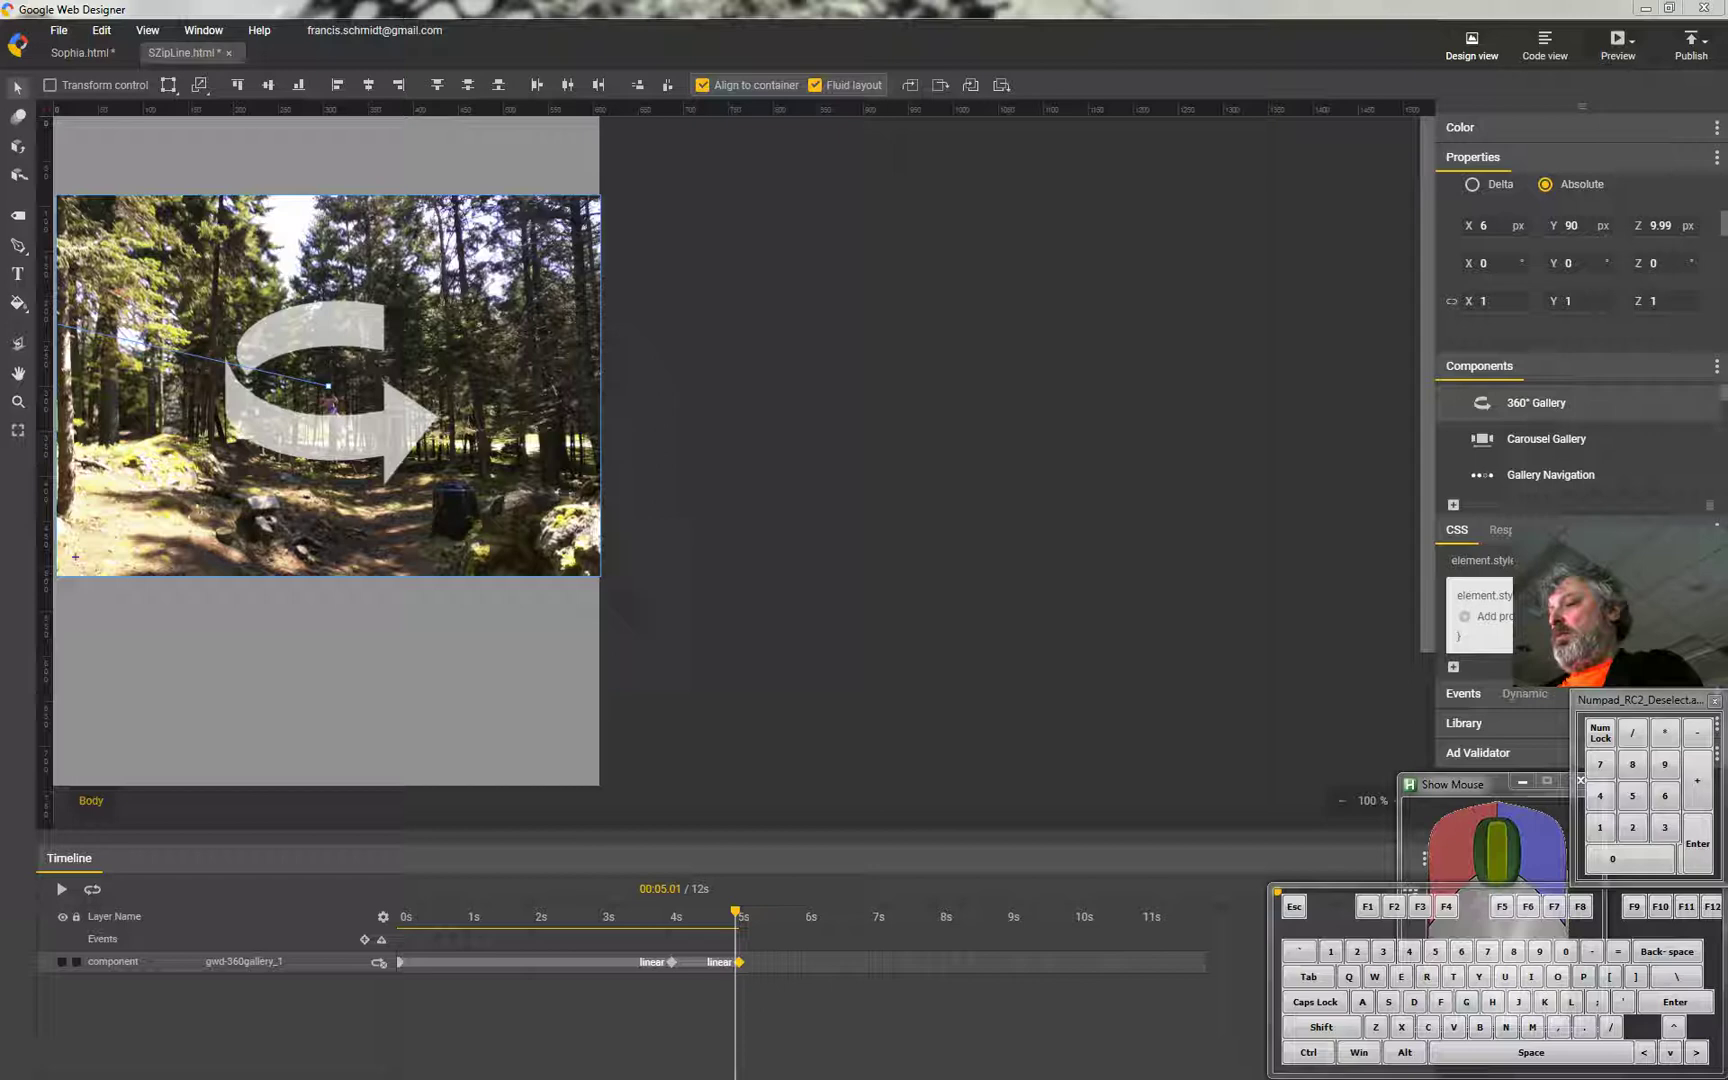
key(Return)
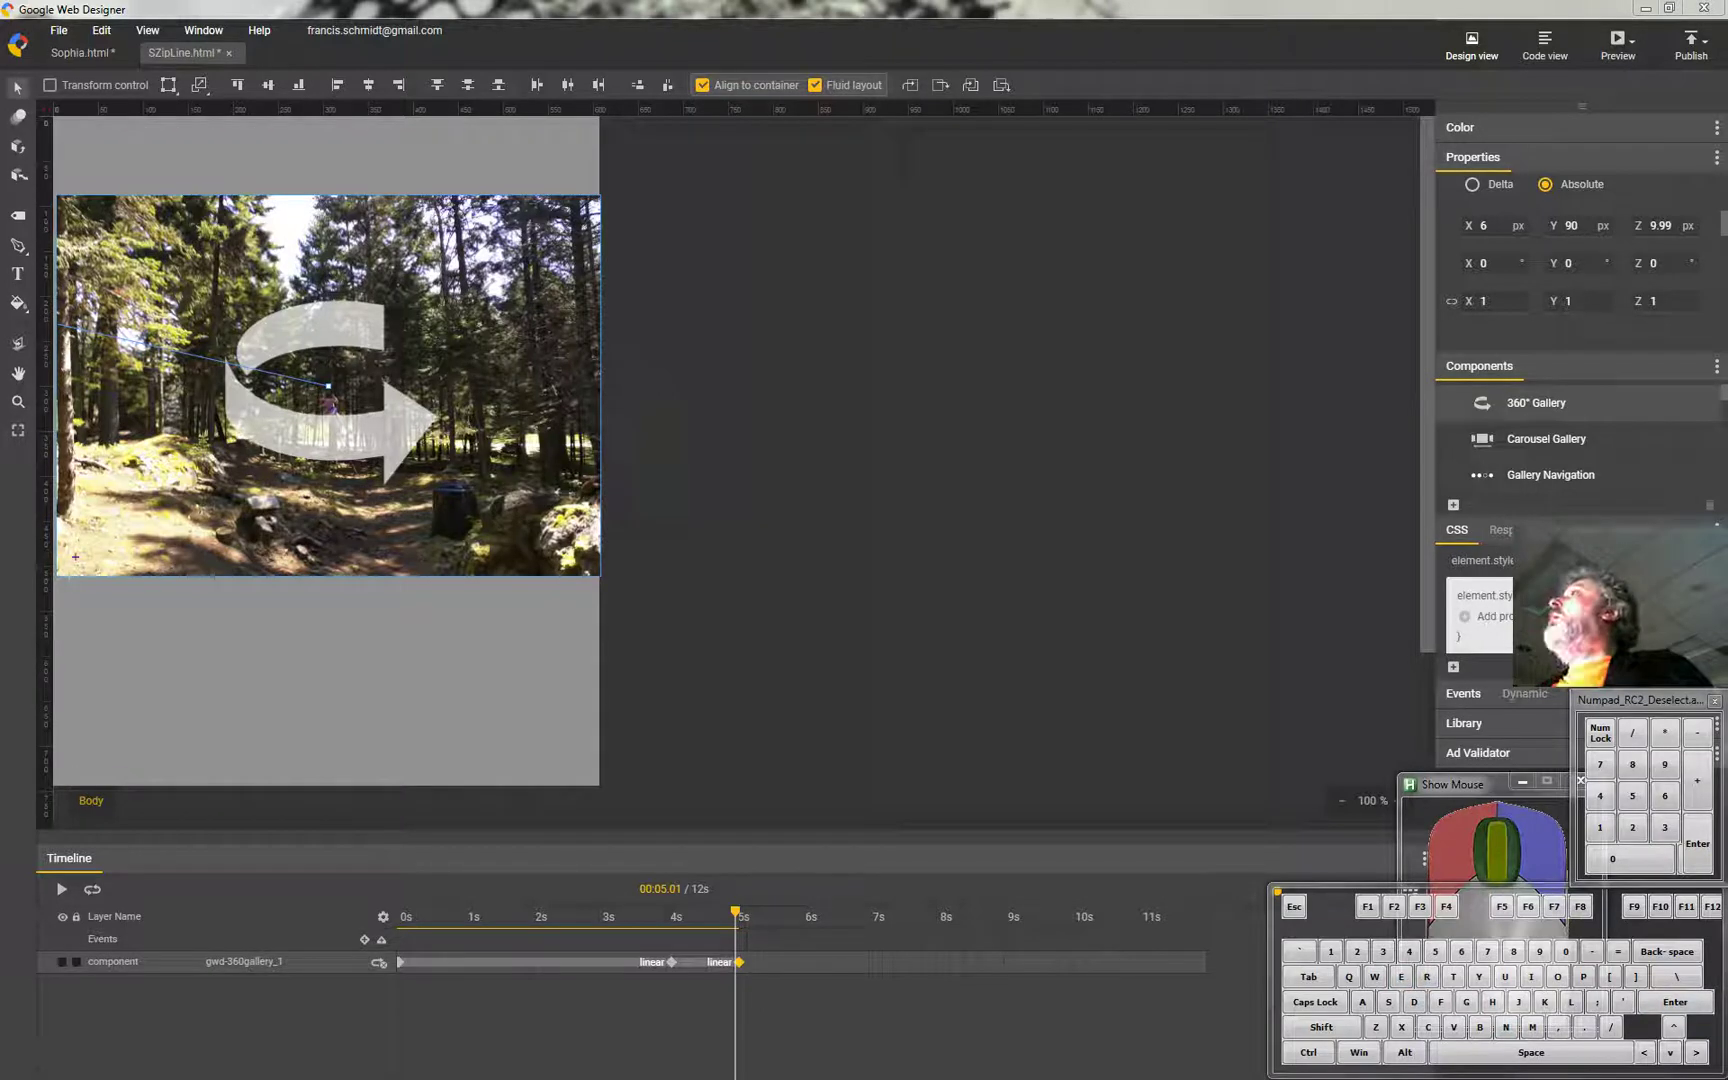
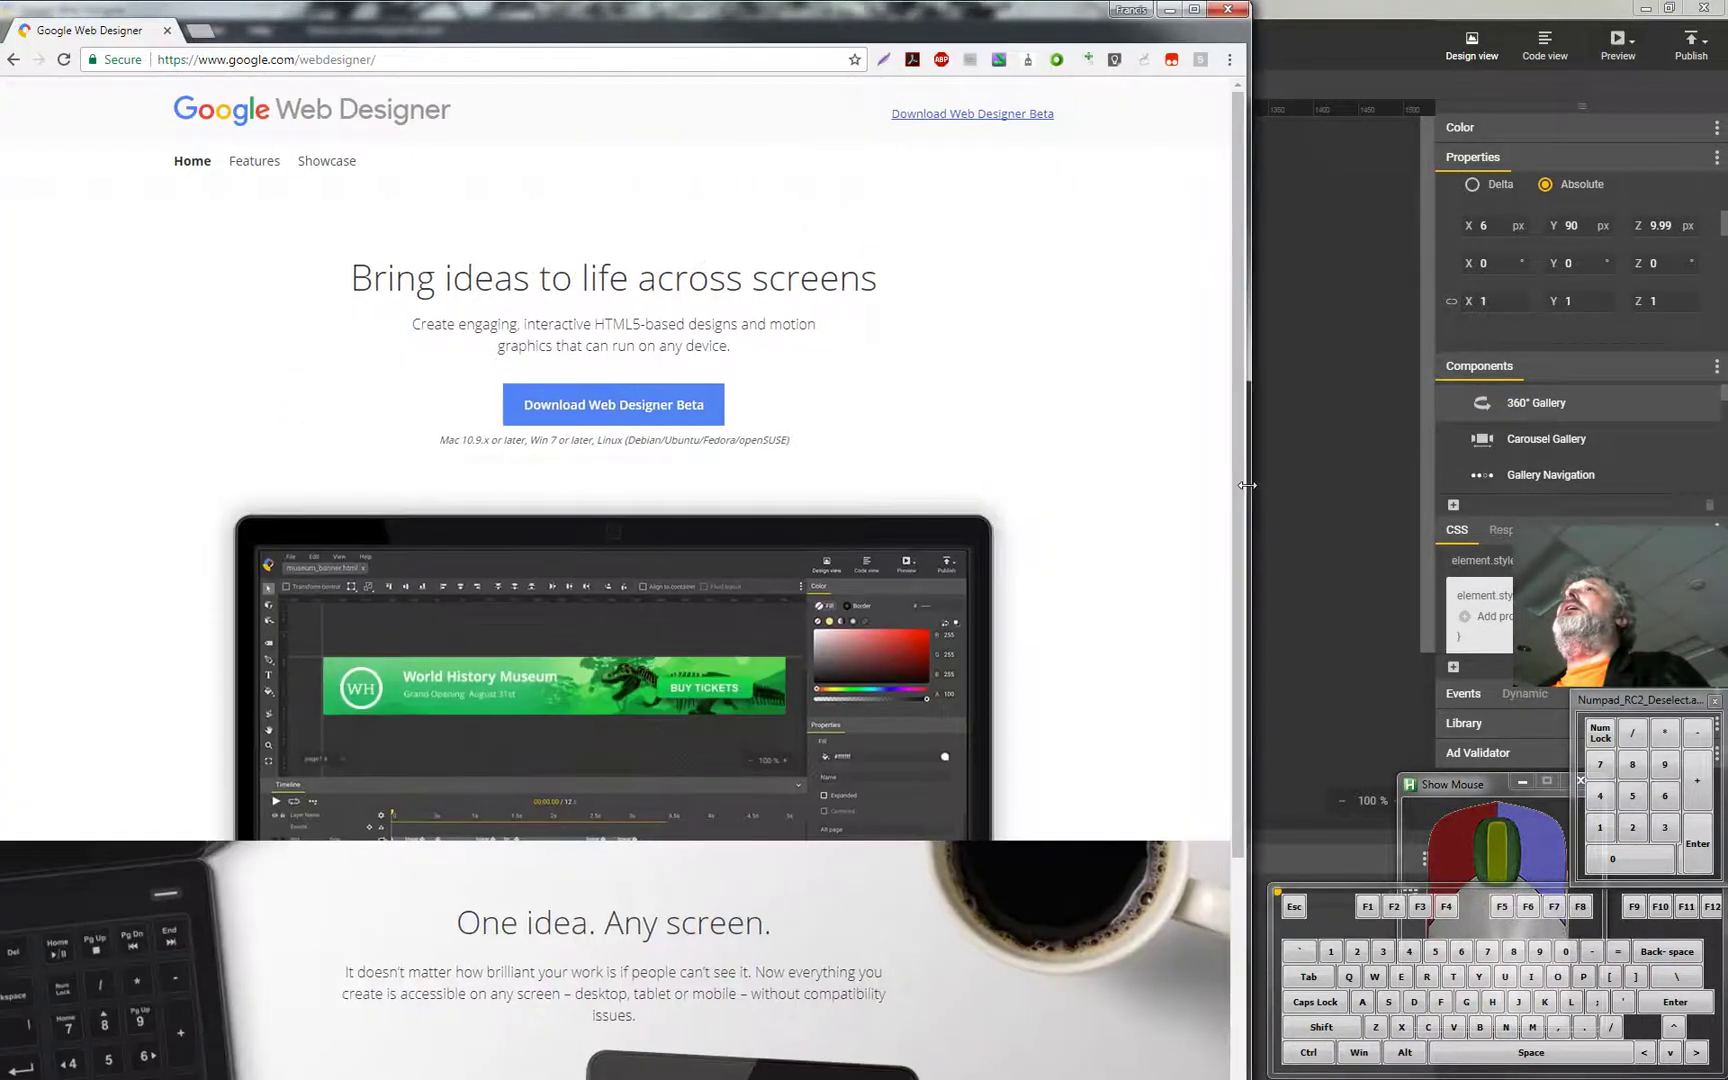
Go to the Help Center, expand Add events and open the Creating custom actions article.
click(261, 26)
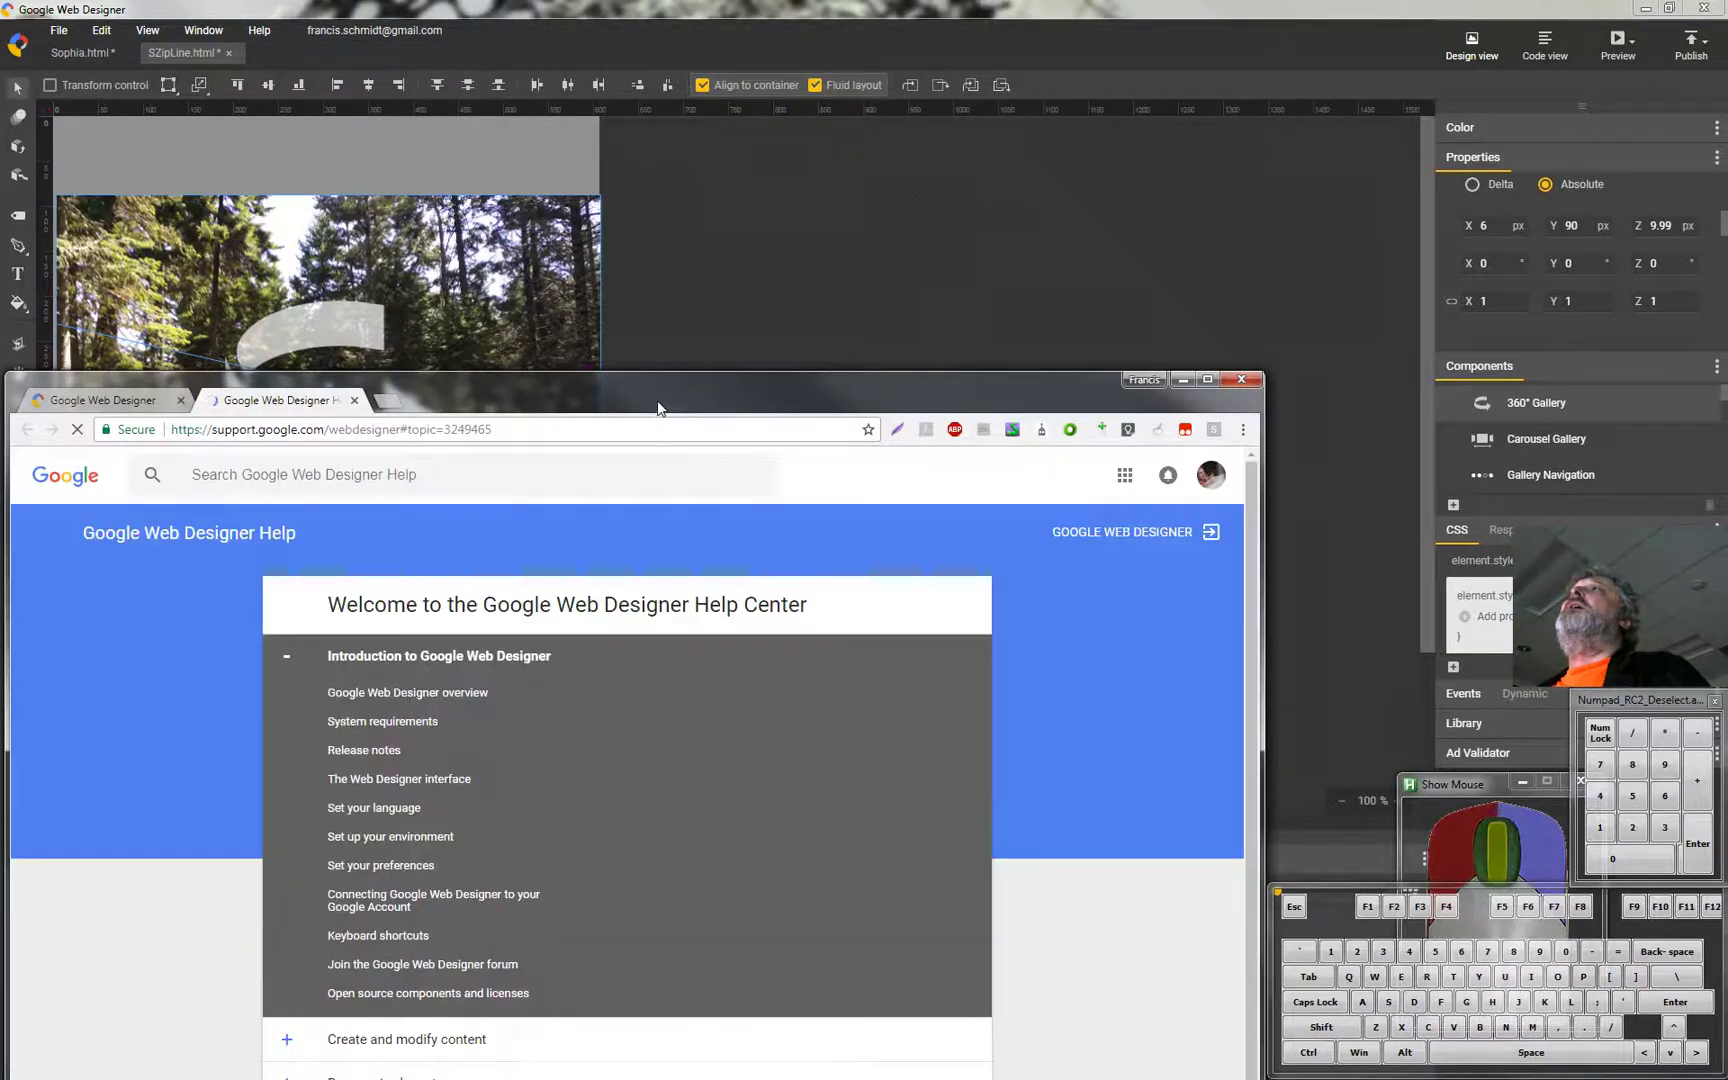
click(683, 91)
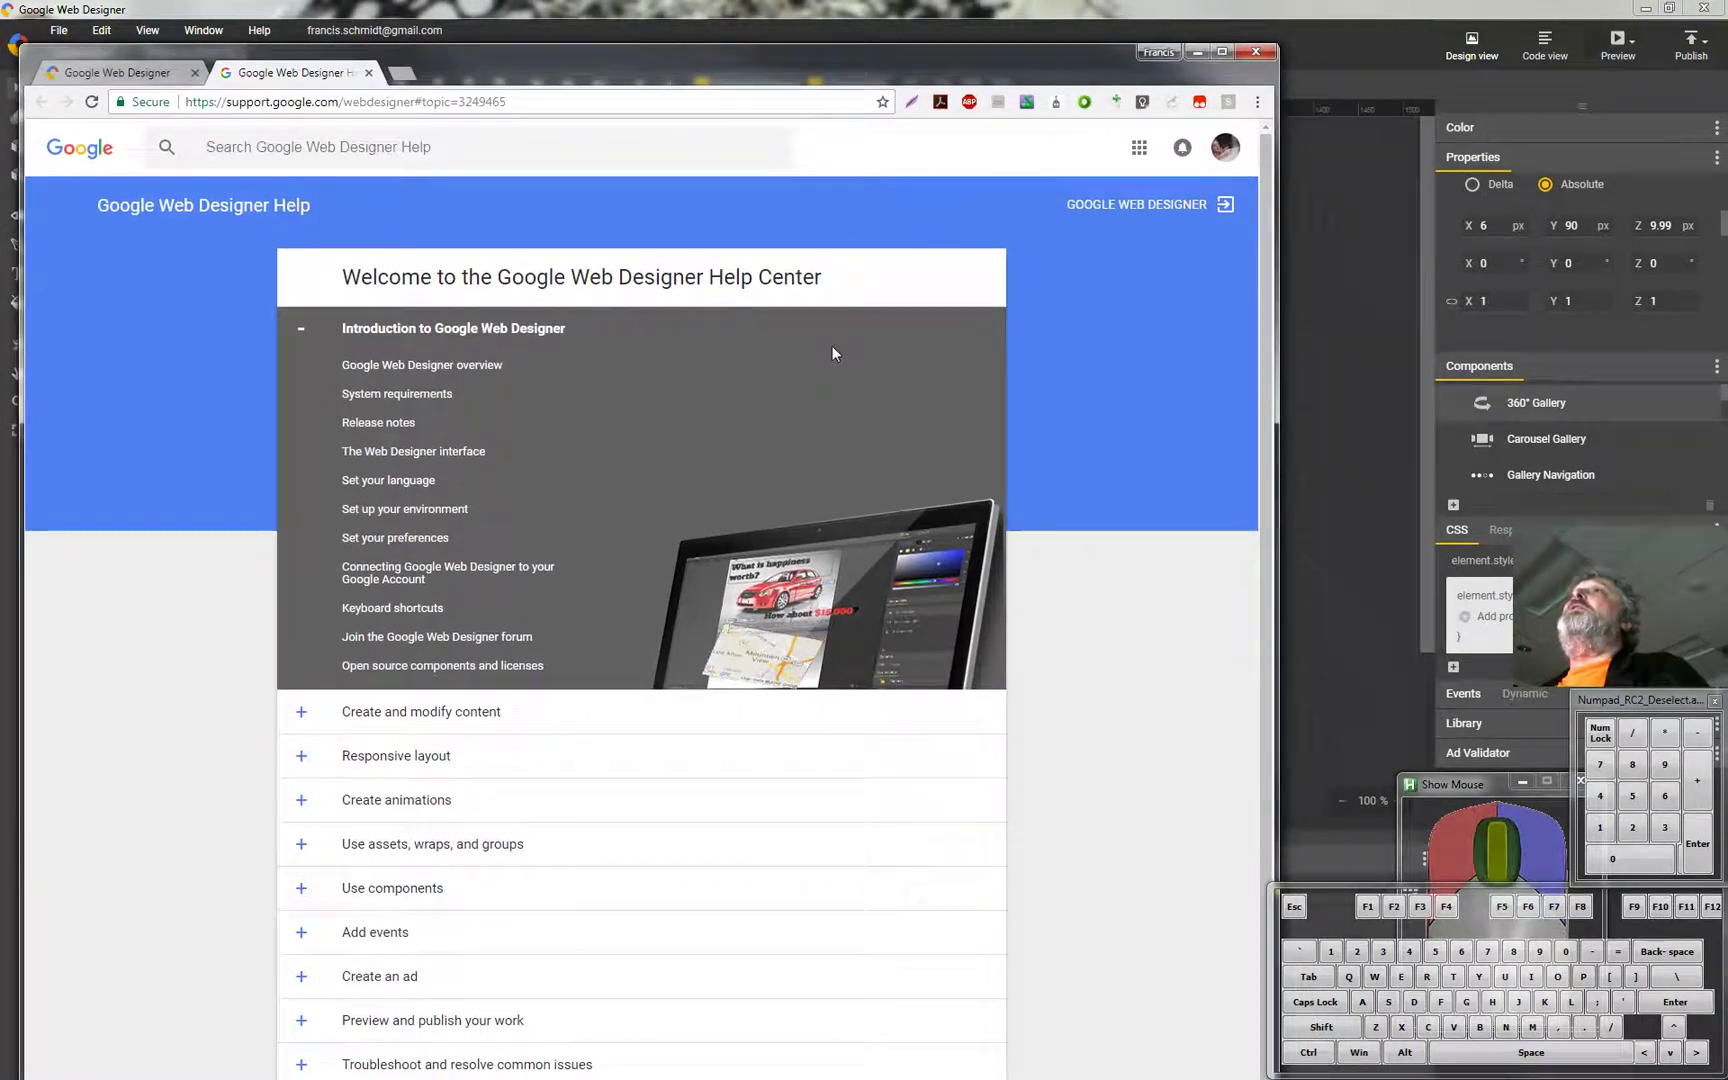
drag(1265, 391, 1167, 545)
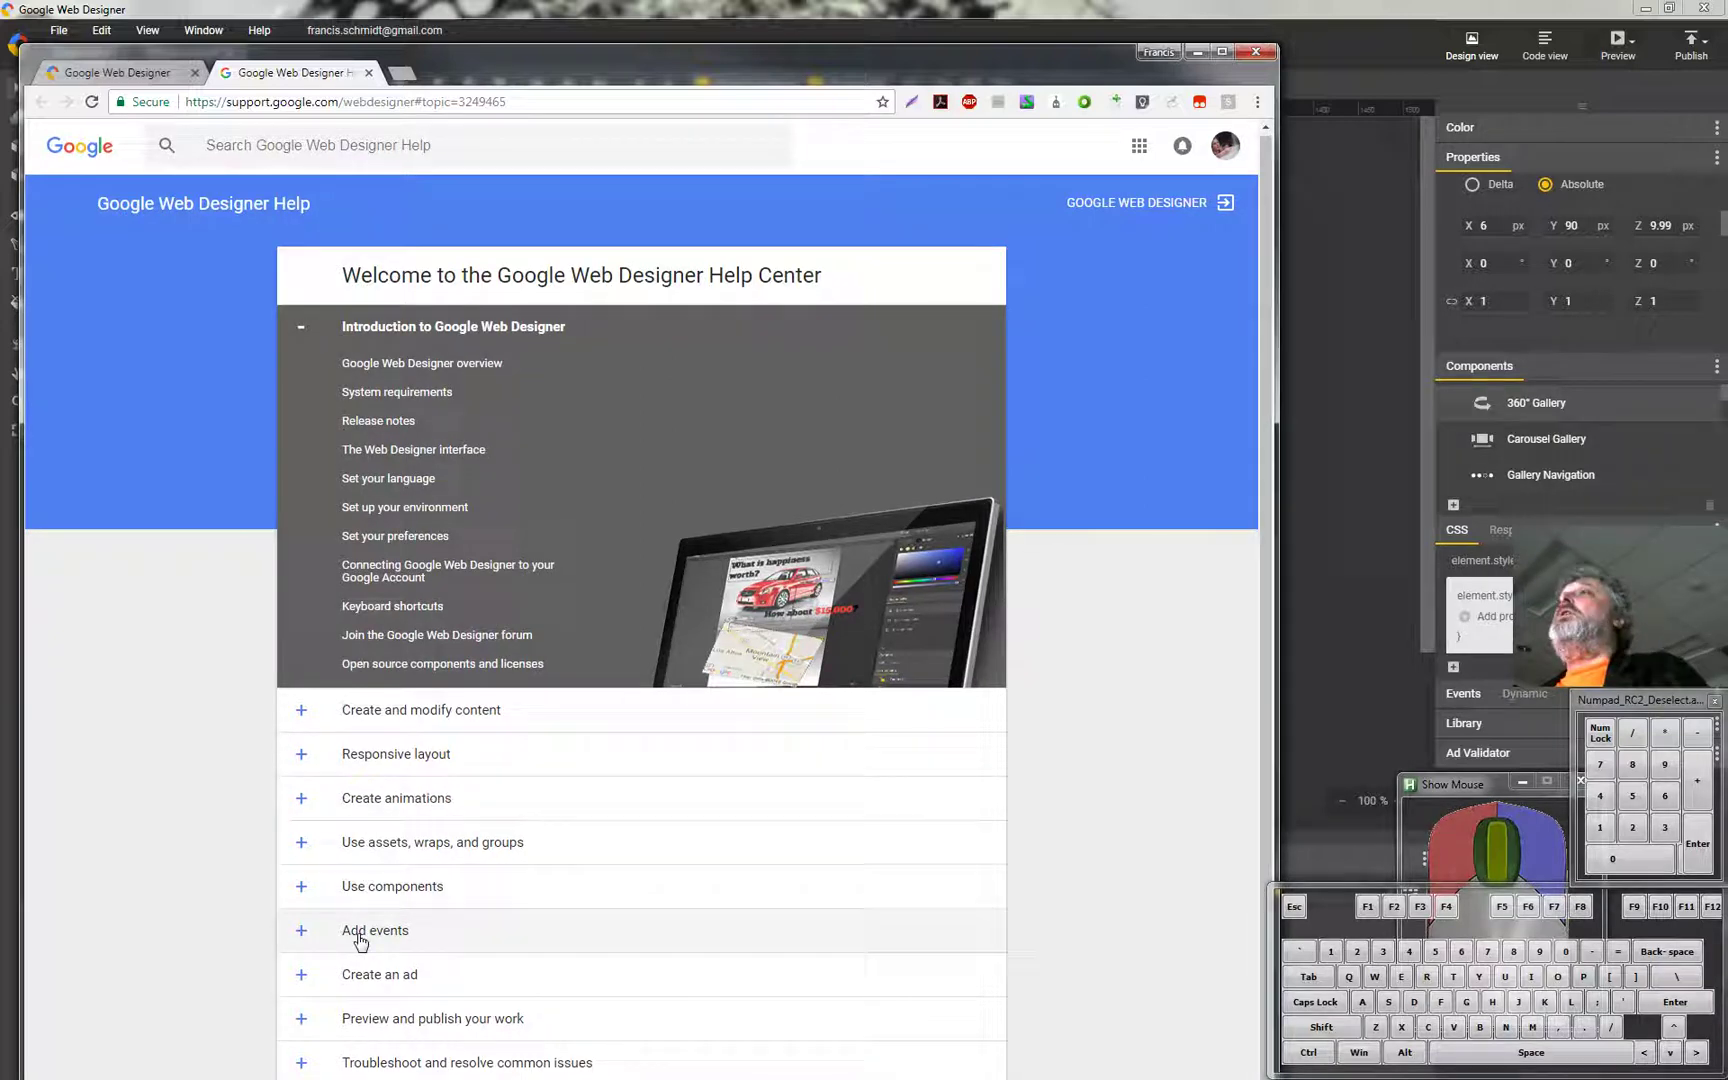
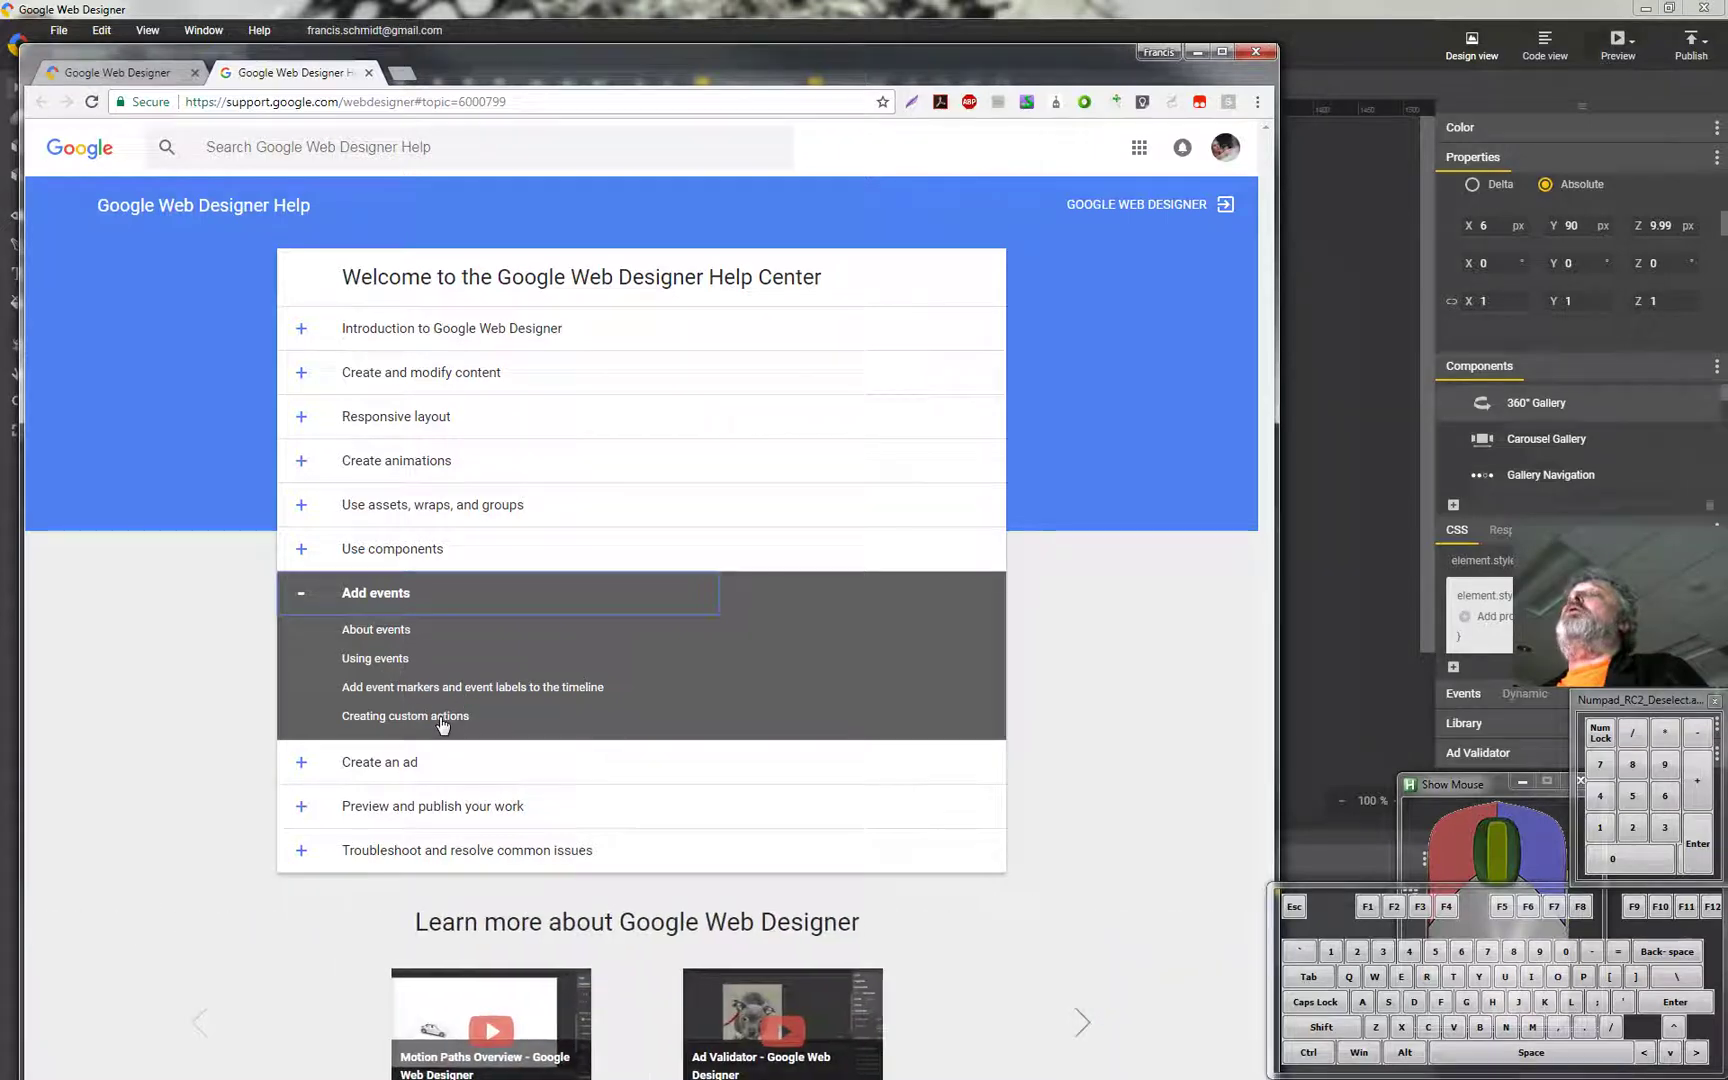
click(443, 725)
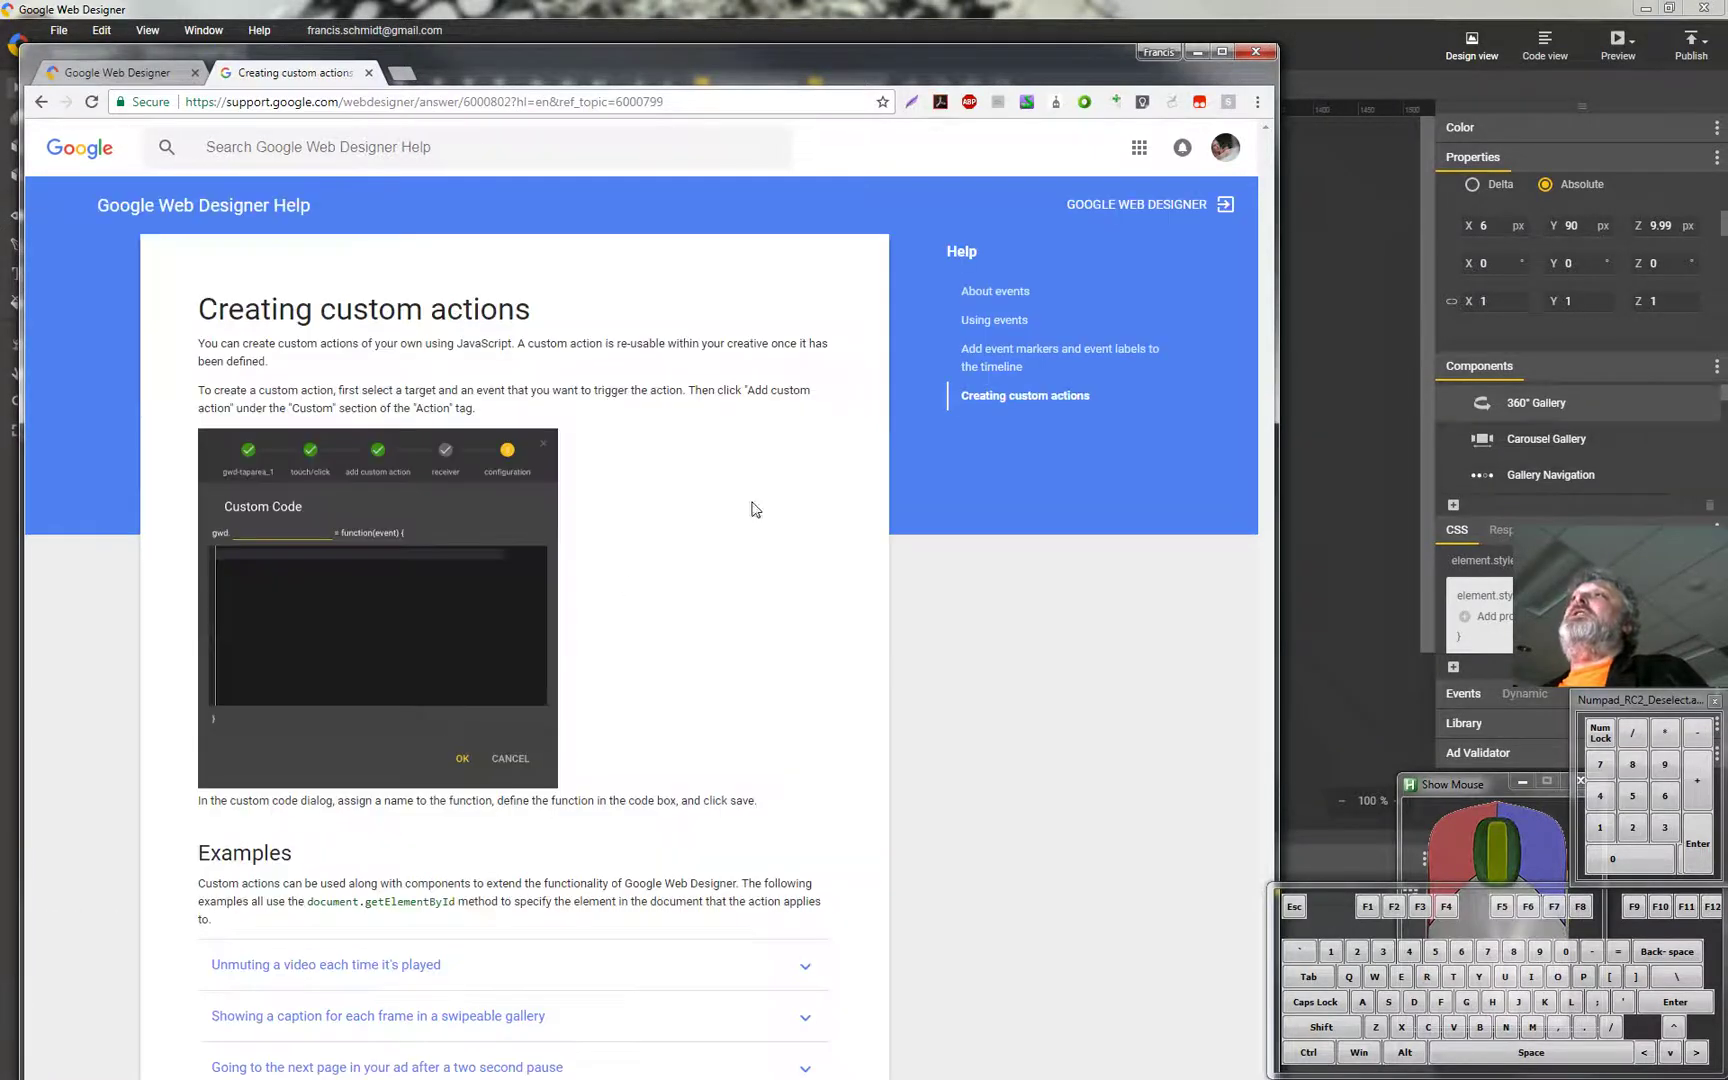
Scroll to the 'Showing a caption for each frame' swipeable-gallery code example and read it.
drag(991, 67, 1041, 58)
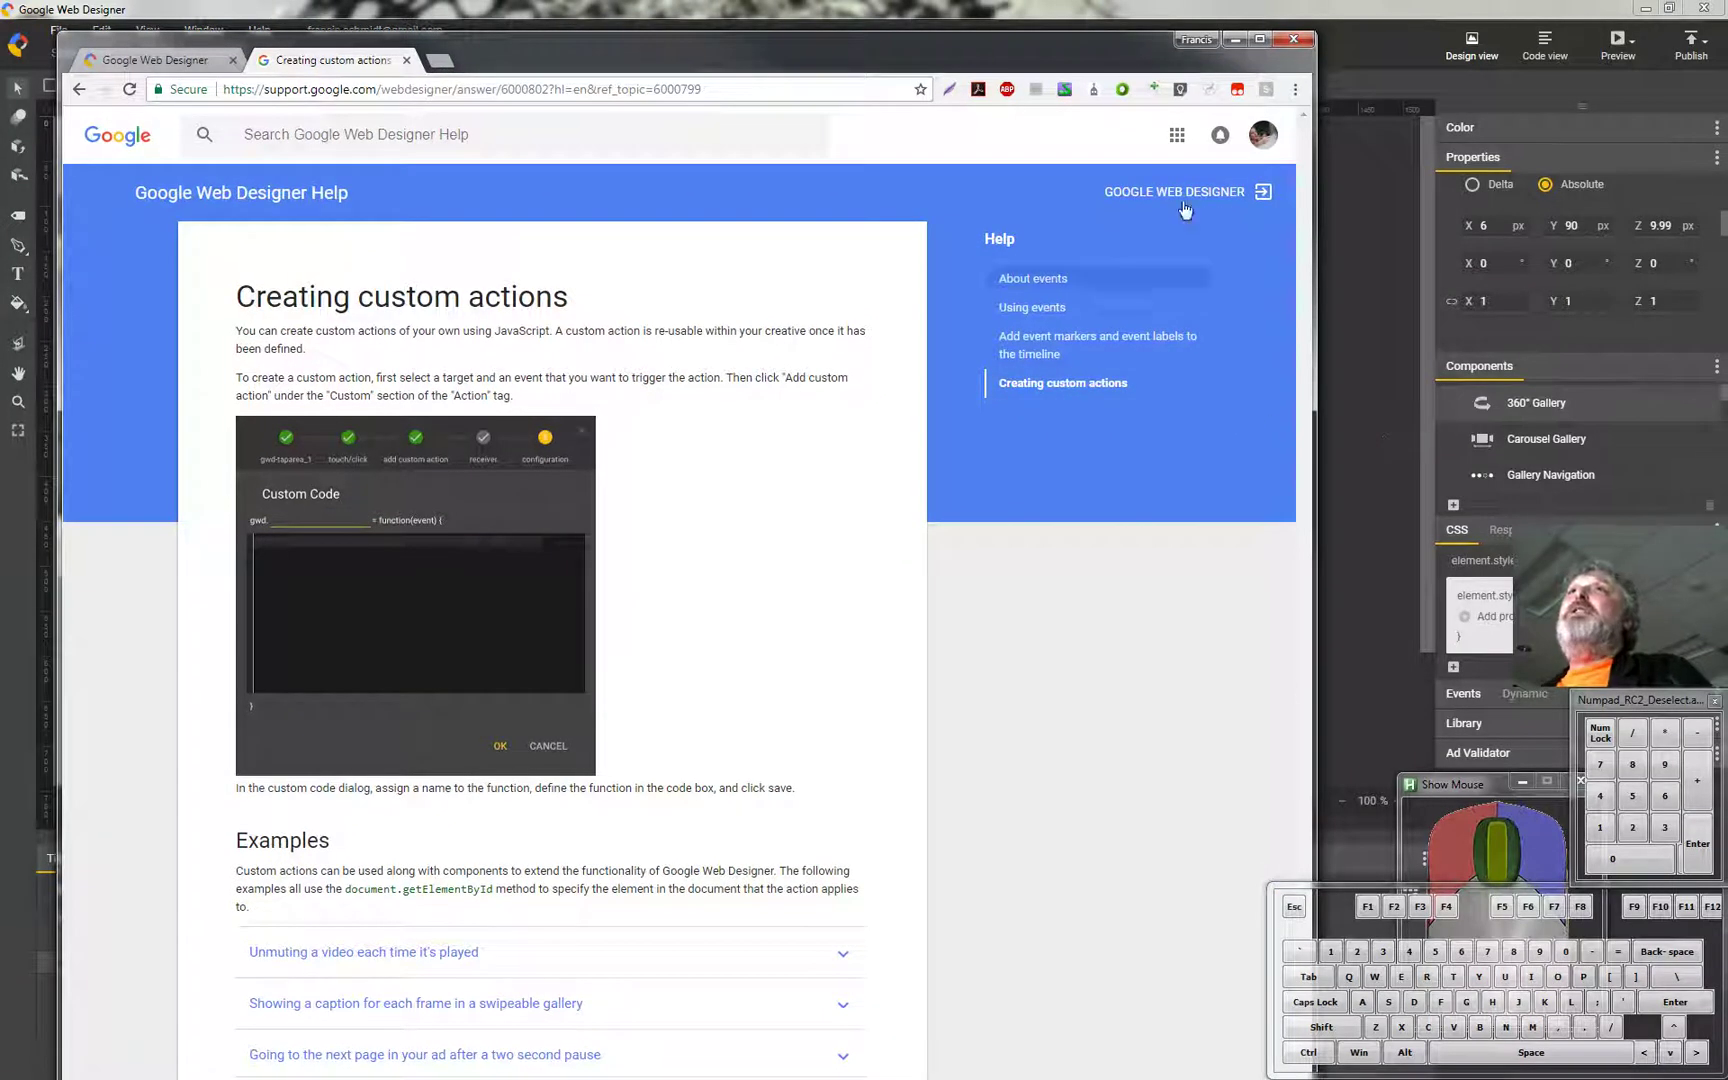
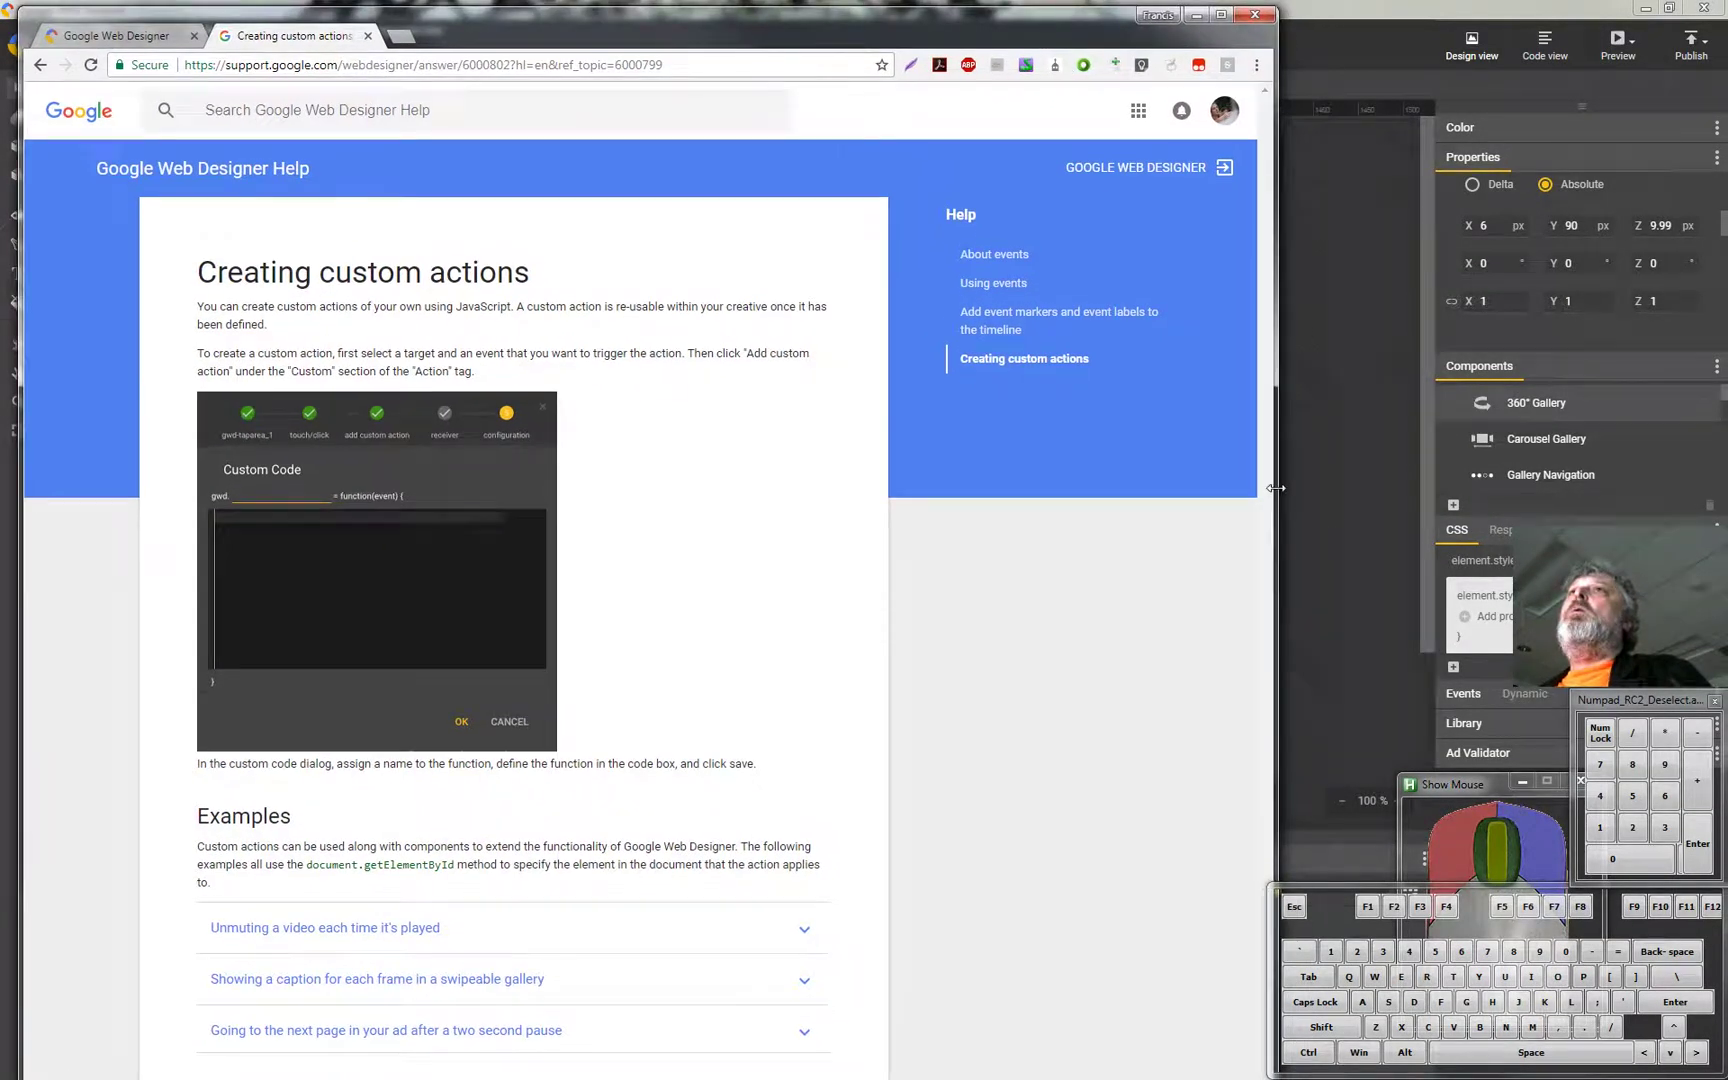
scroll(up, 3)
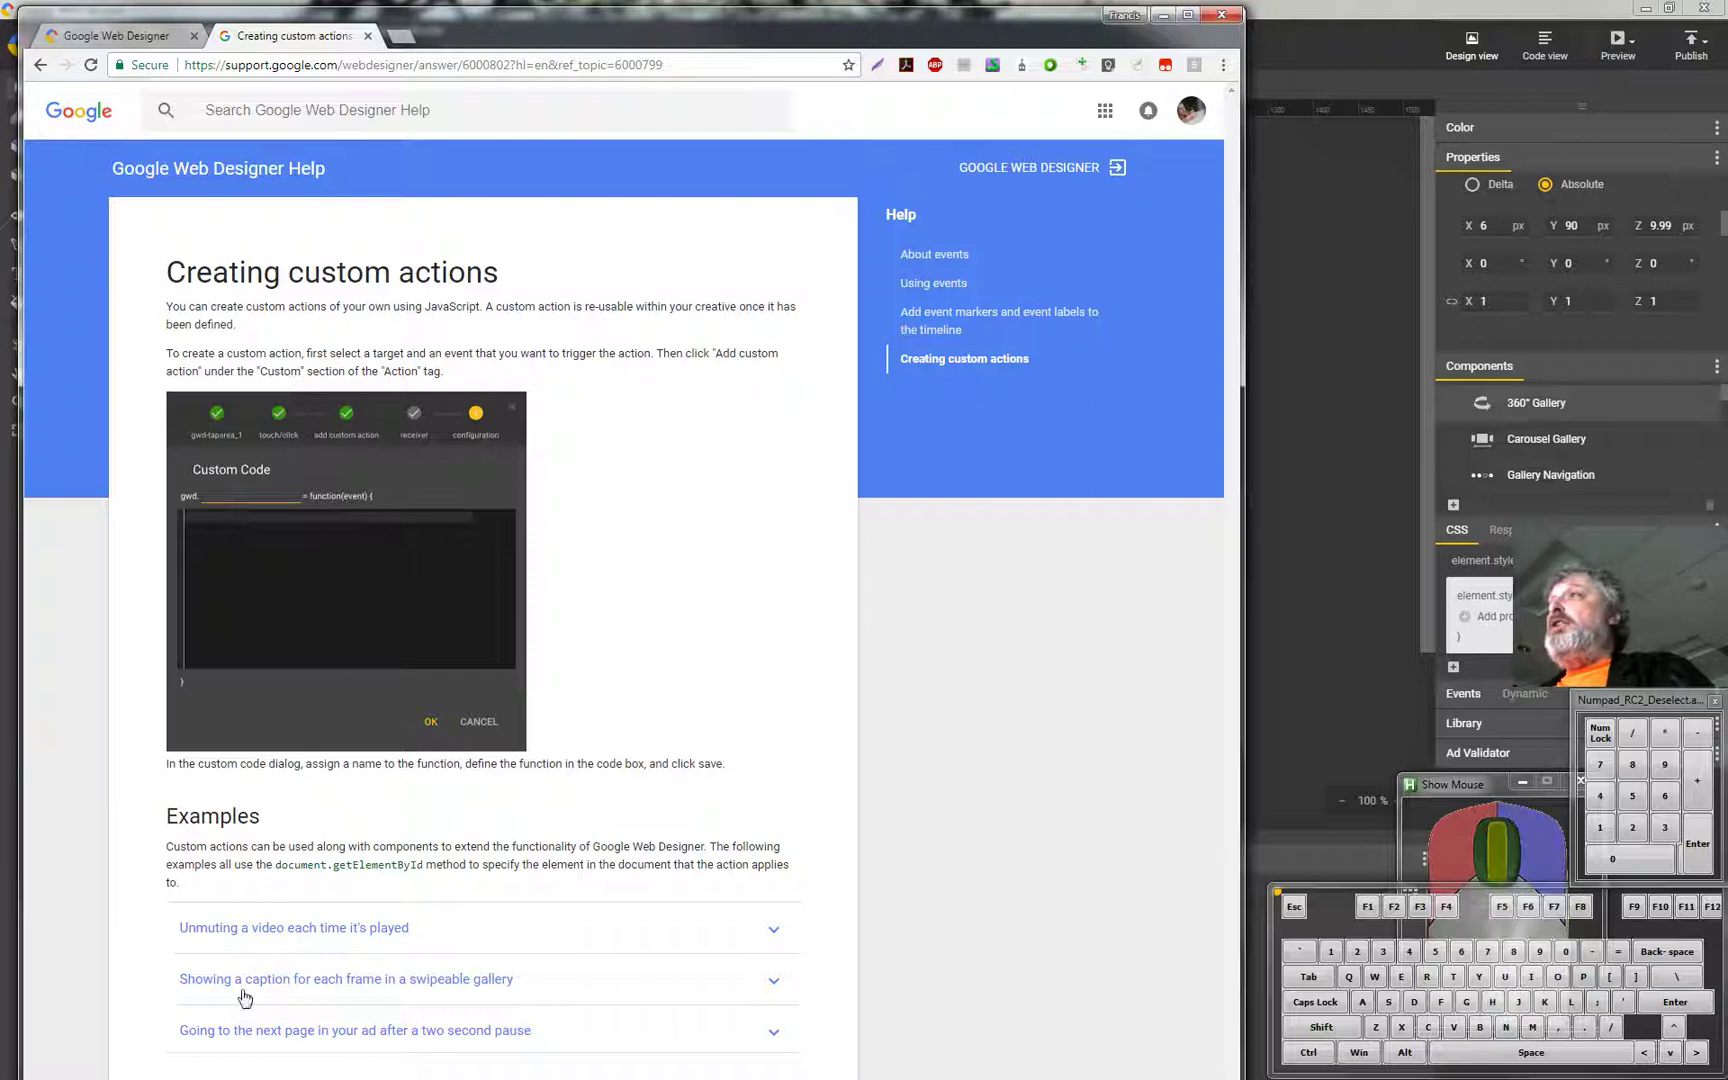
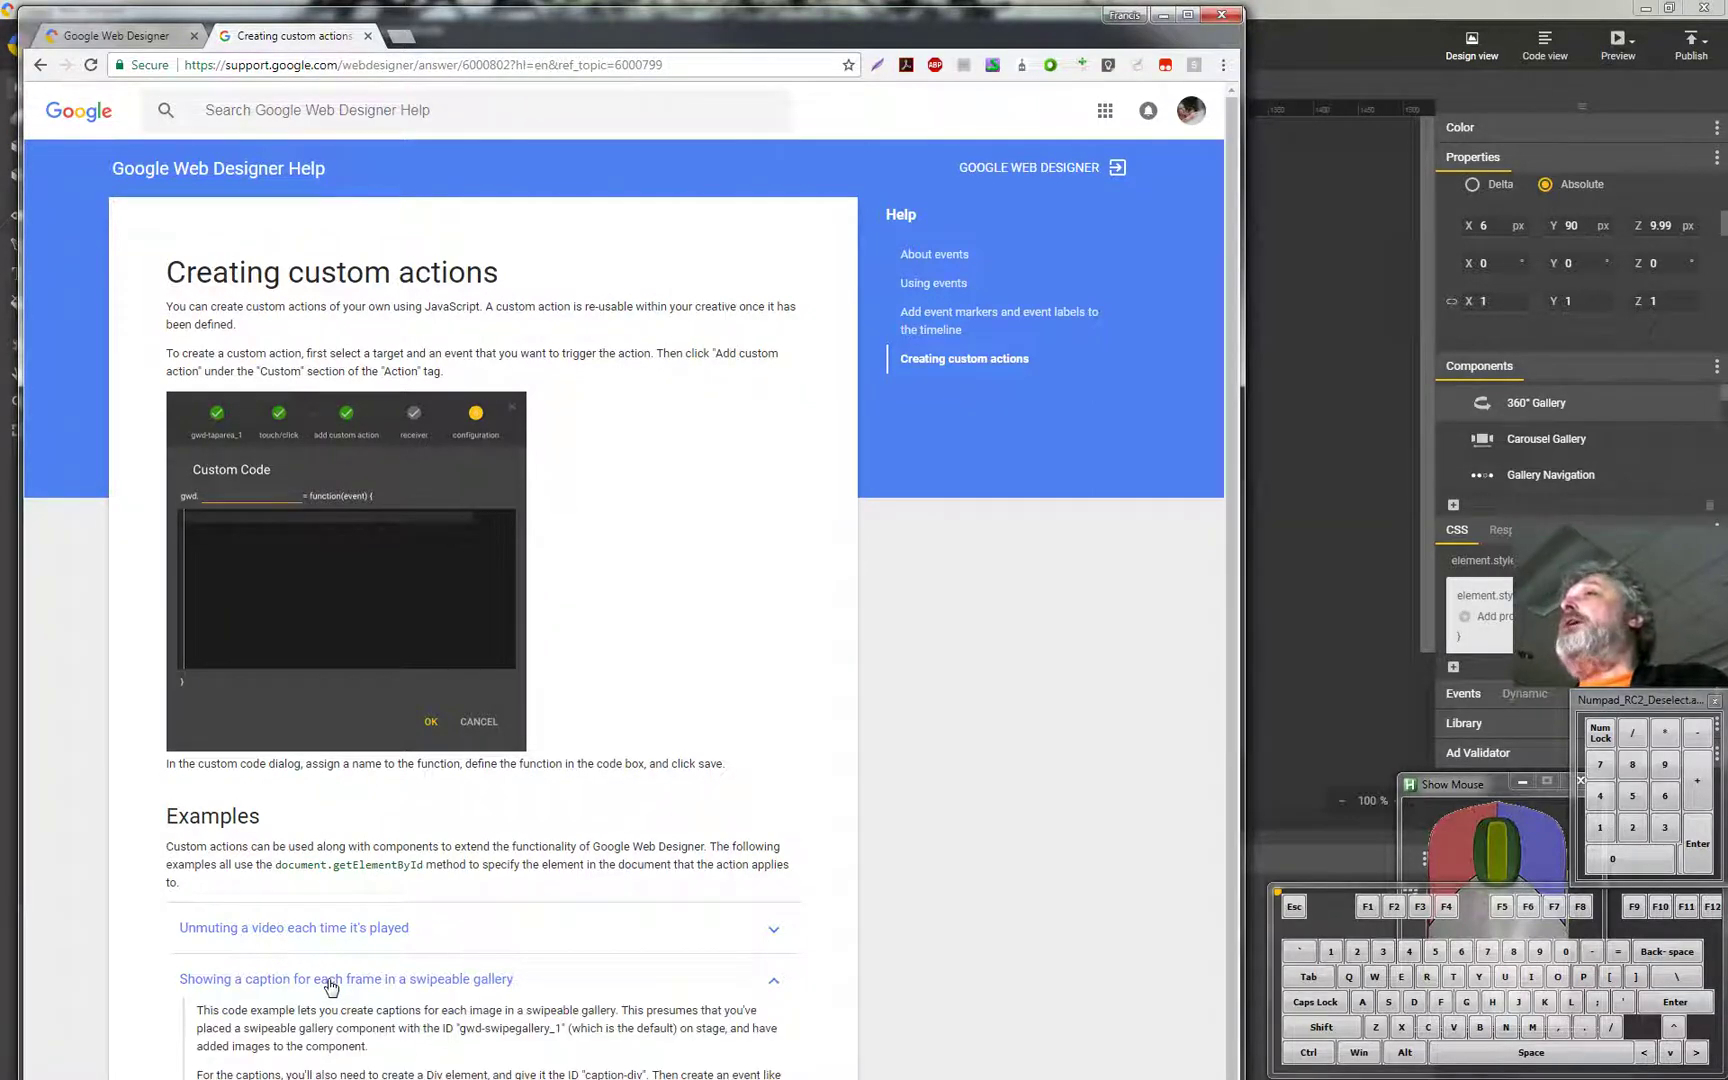
key(F7)
drag(1232, 343, 1191, 732)
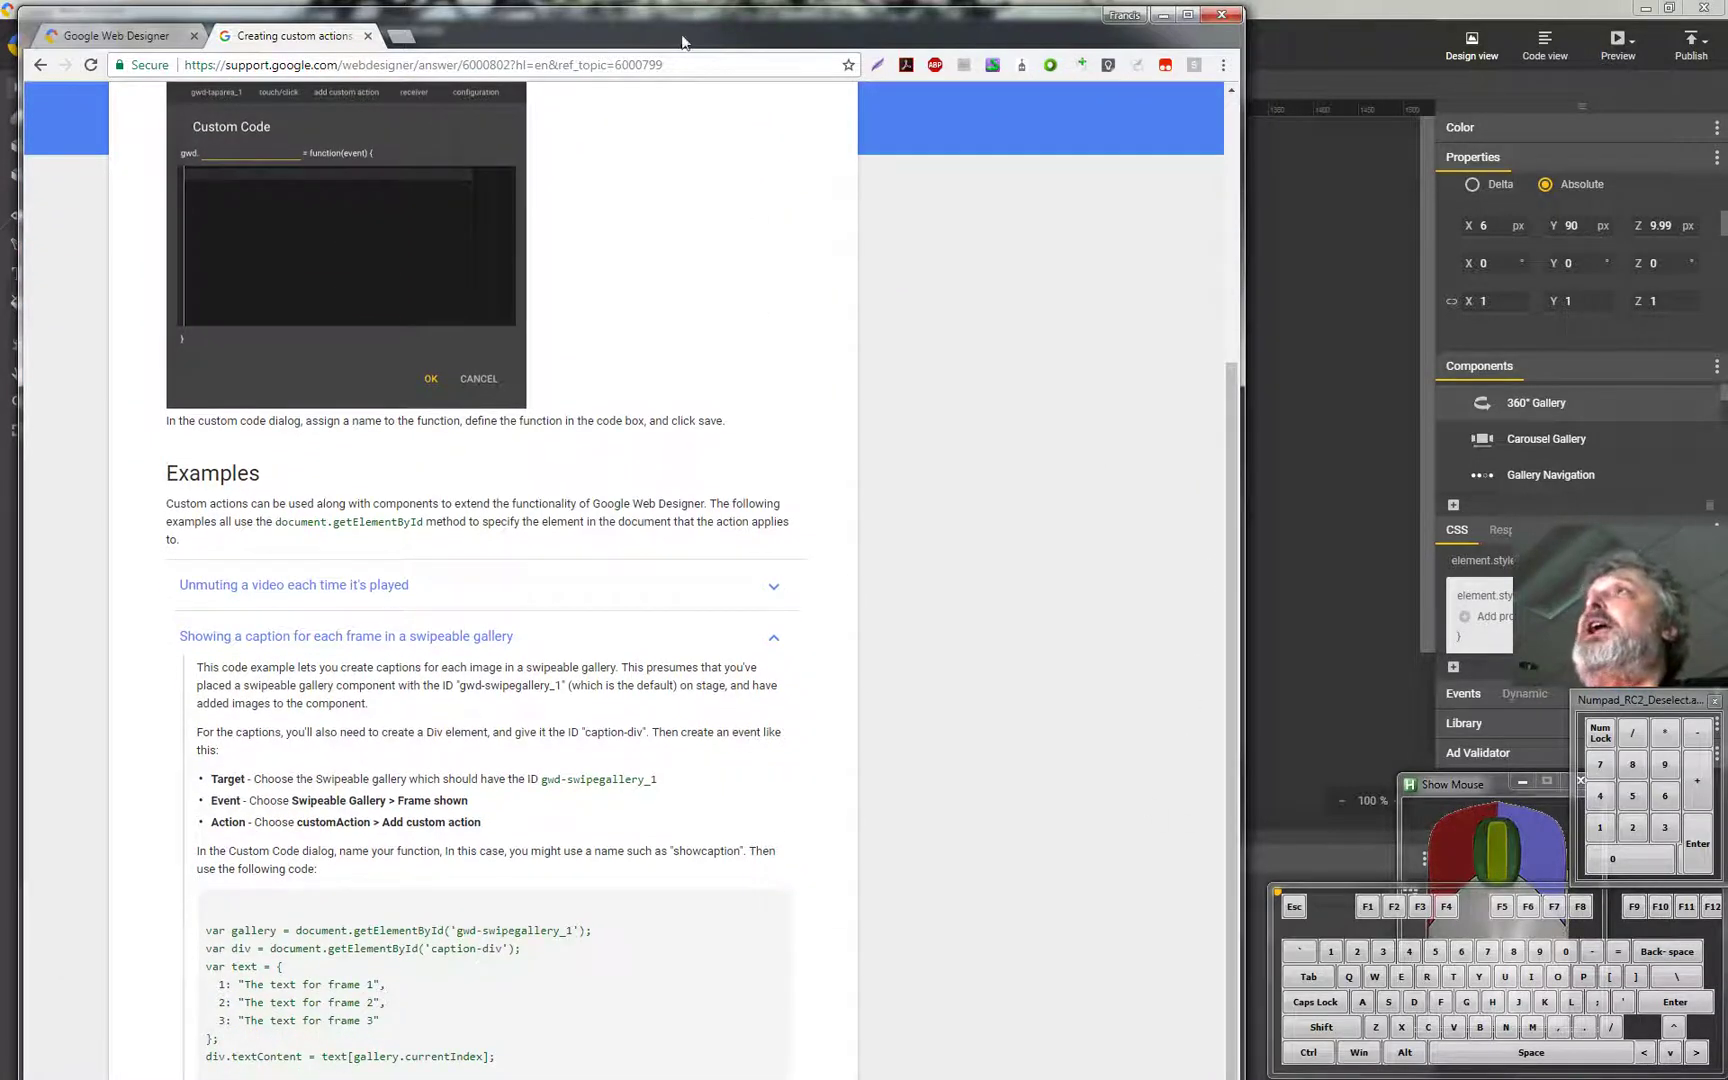
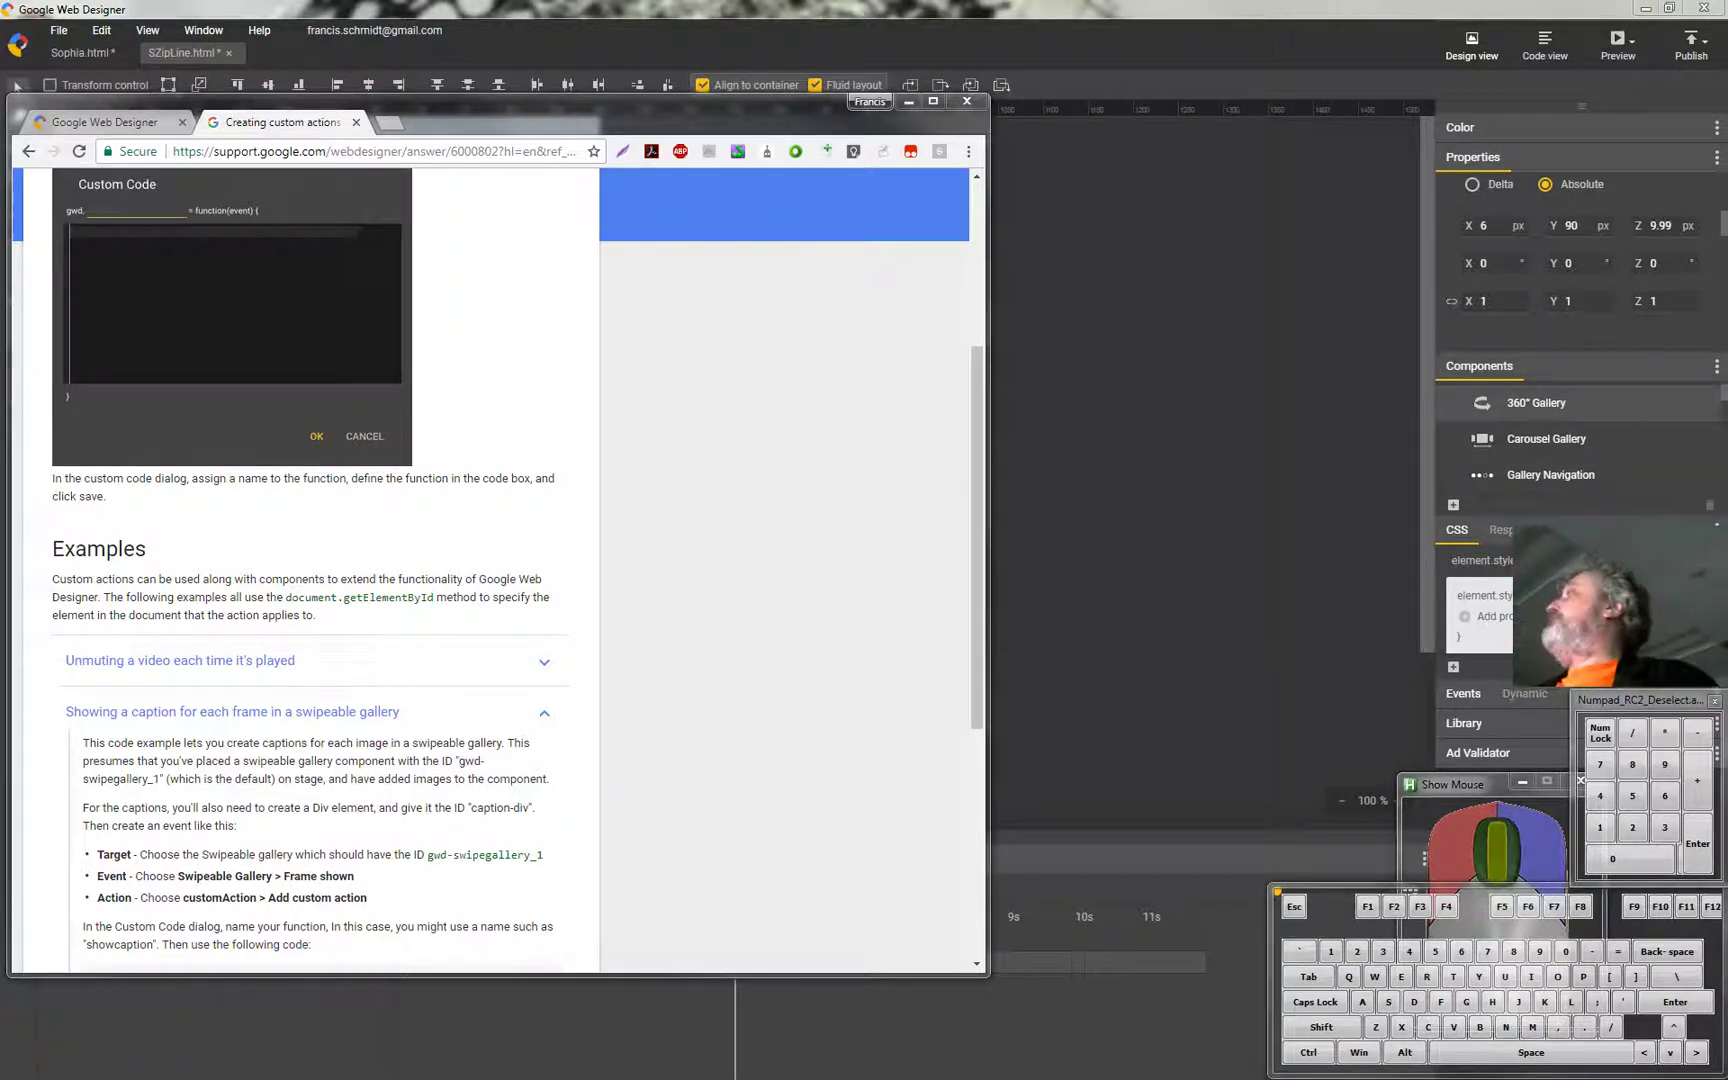
key(F7)
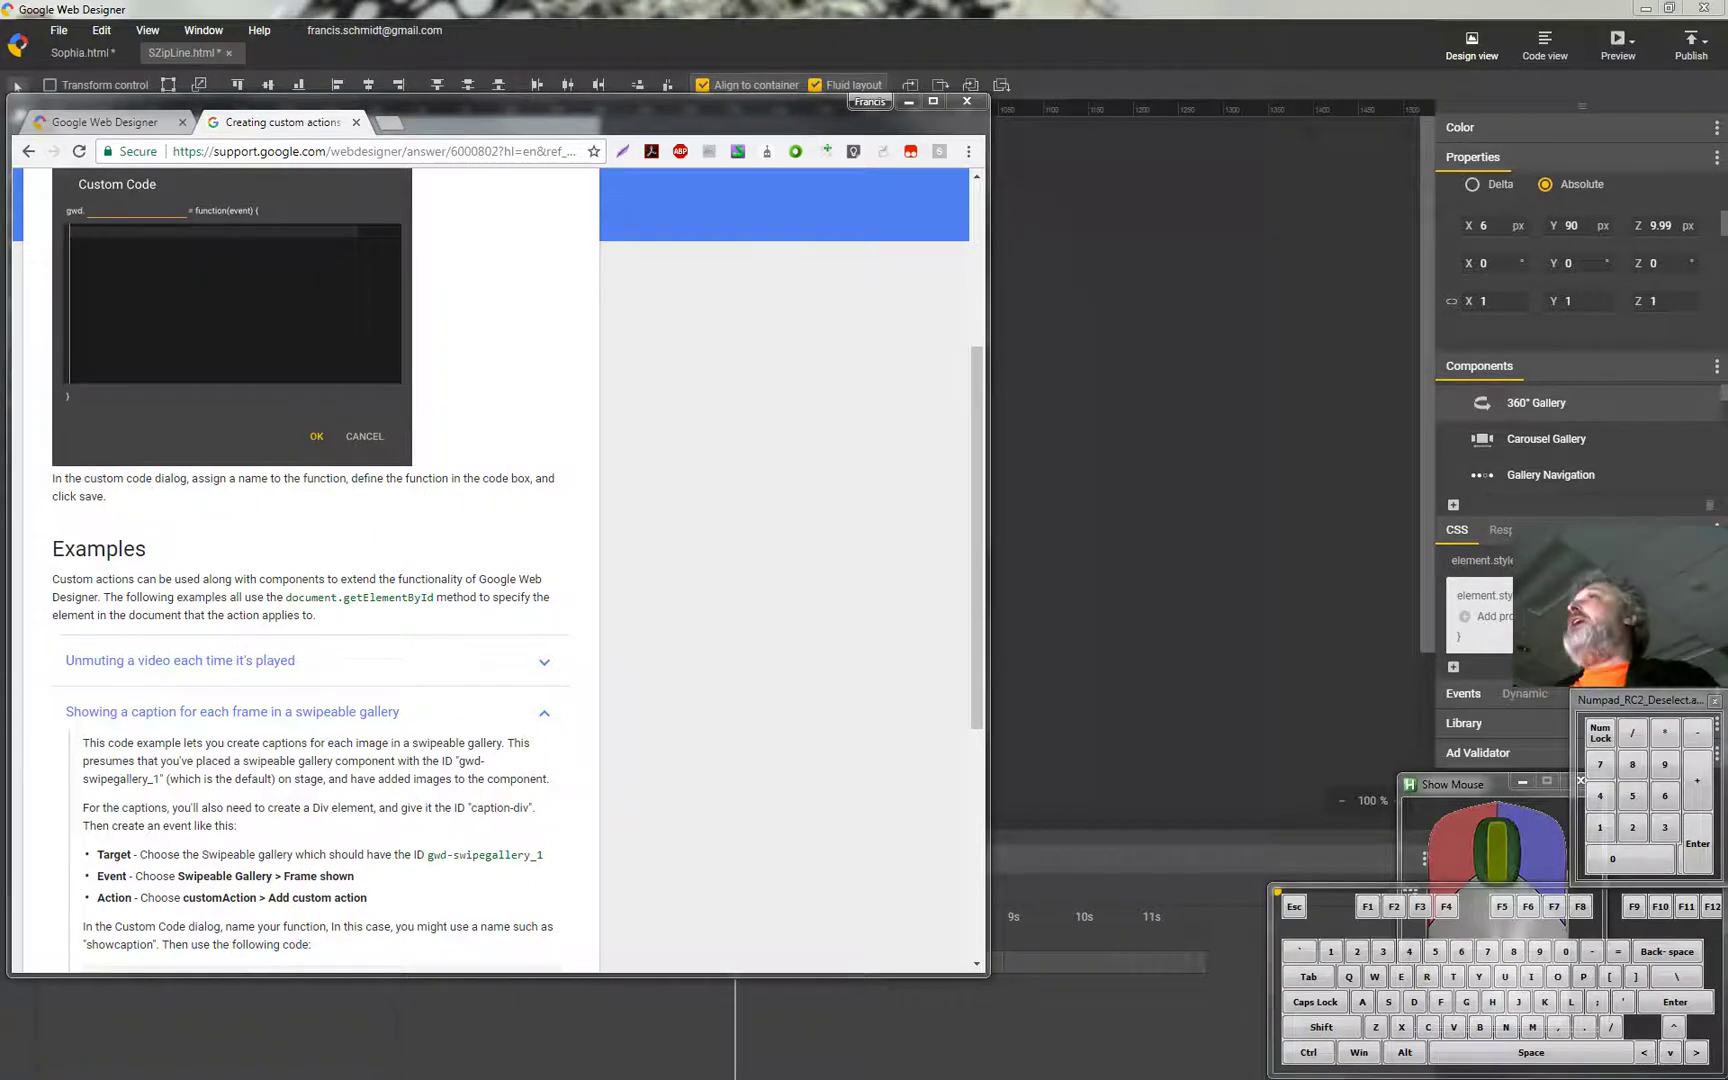
drag(981, 456, 969, 695)
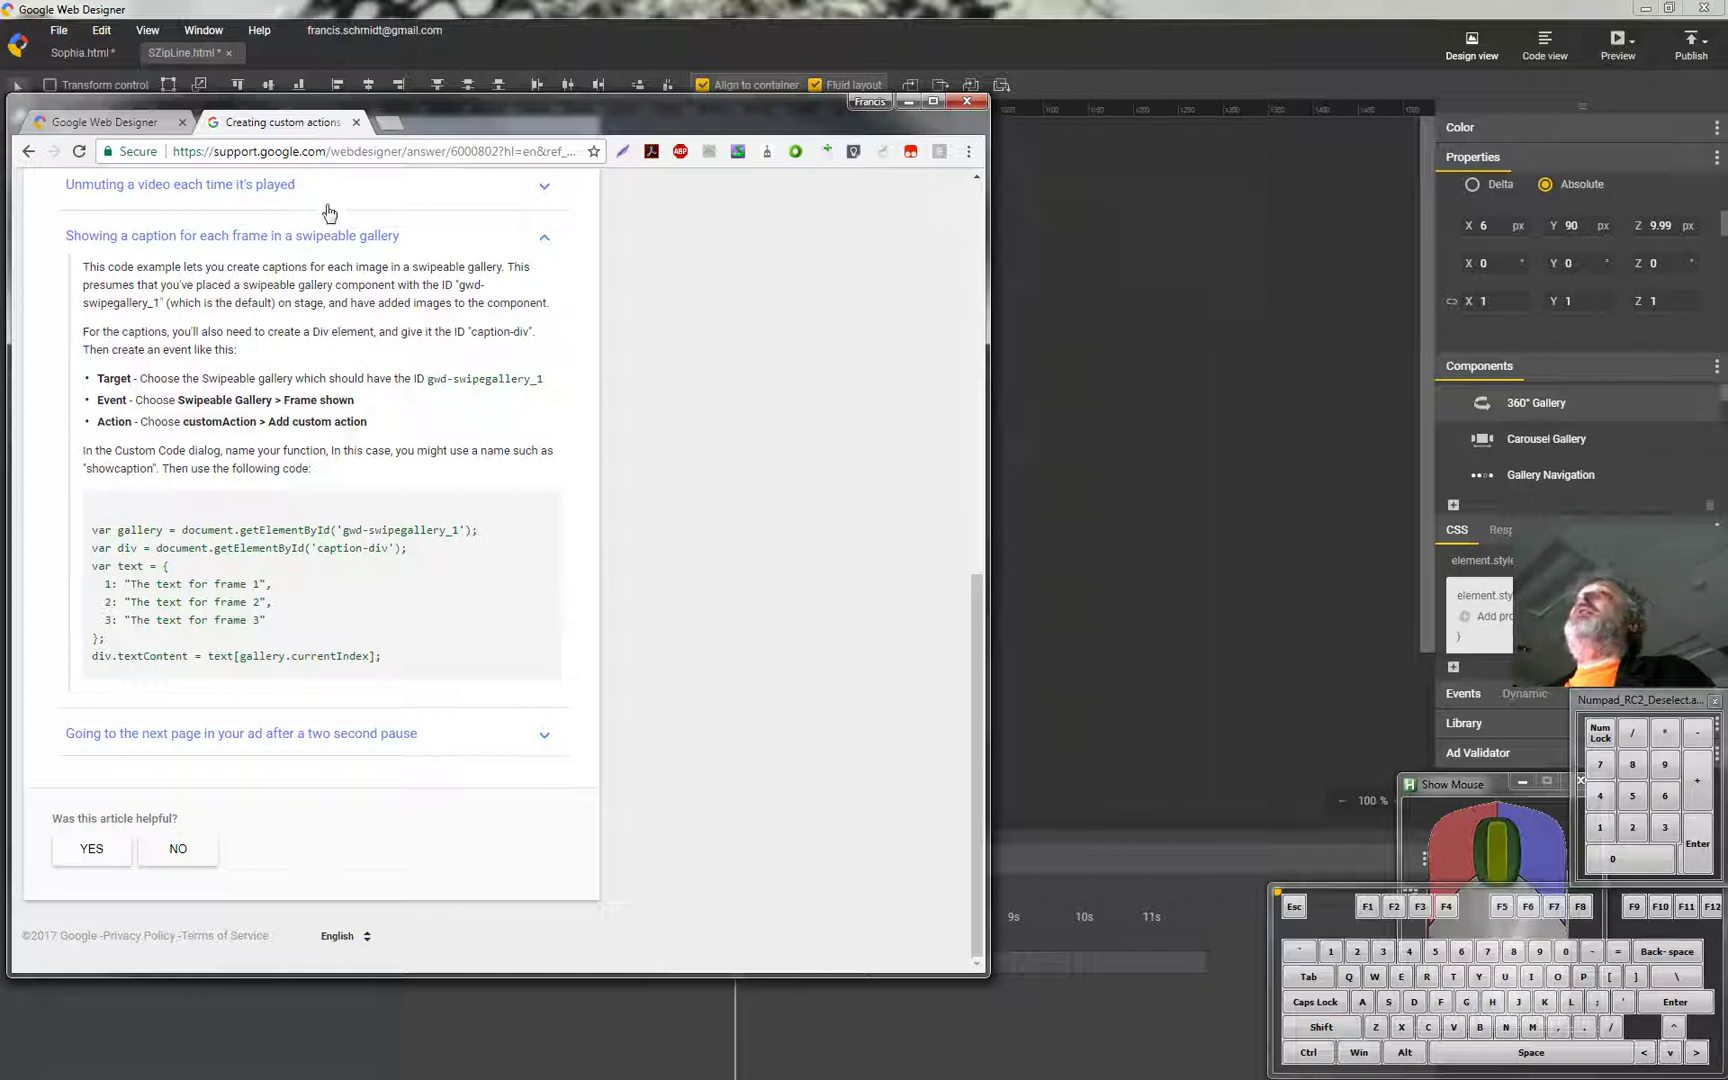
Move the help page aside, bring the design forward and draw a new div on the stage.
drag(463, 117, 504, 271)
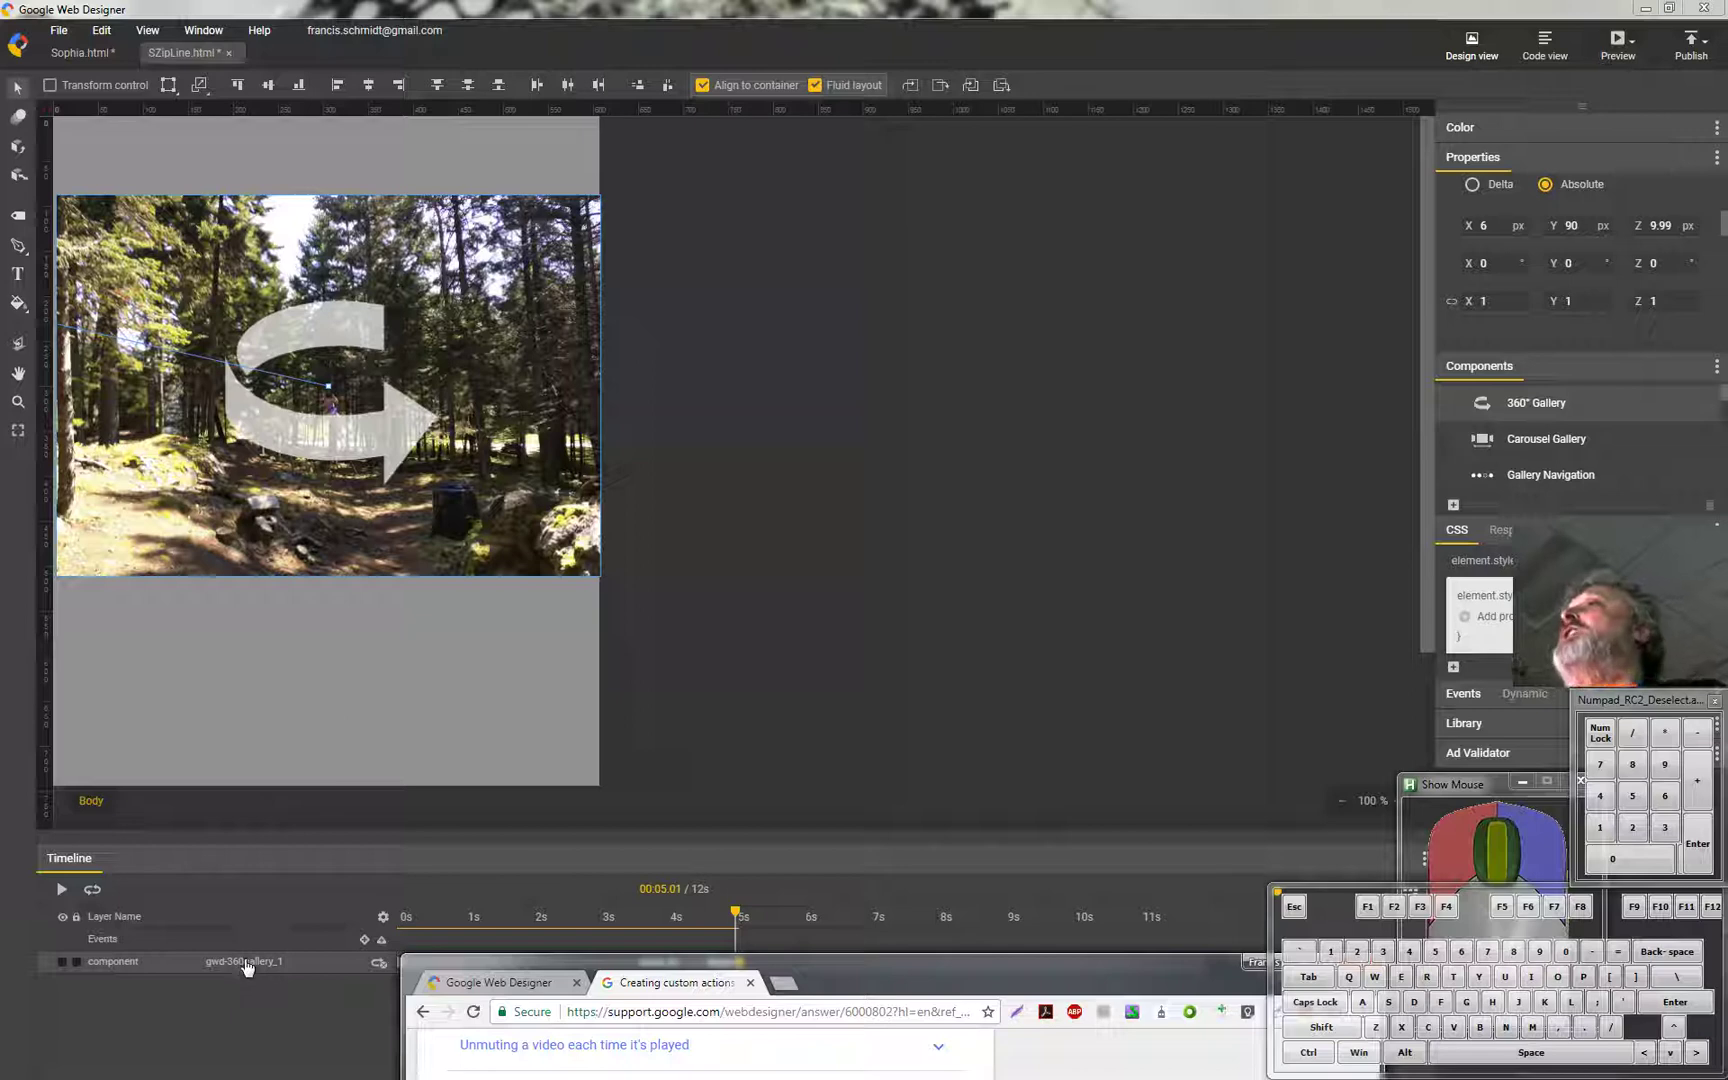
click(248, 968)
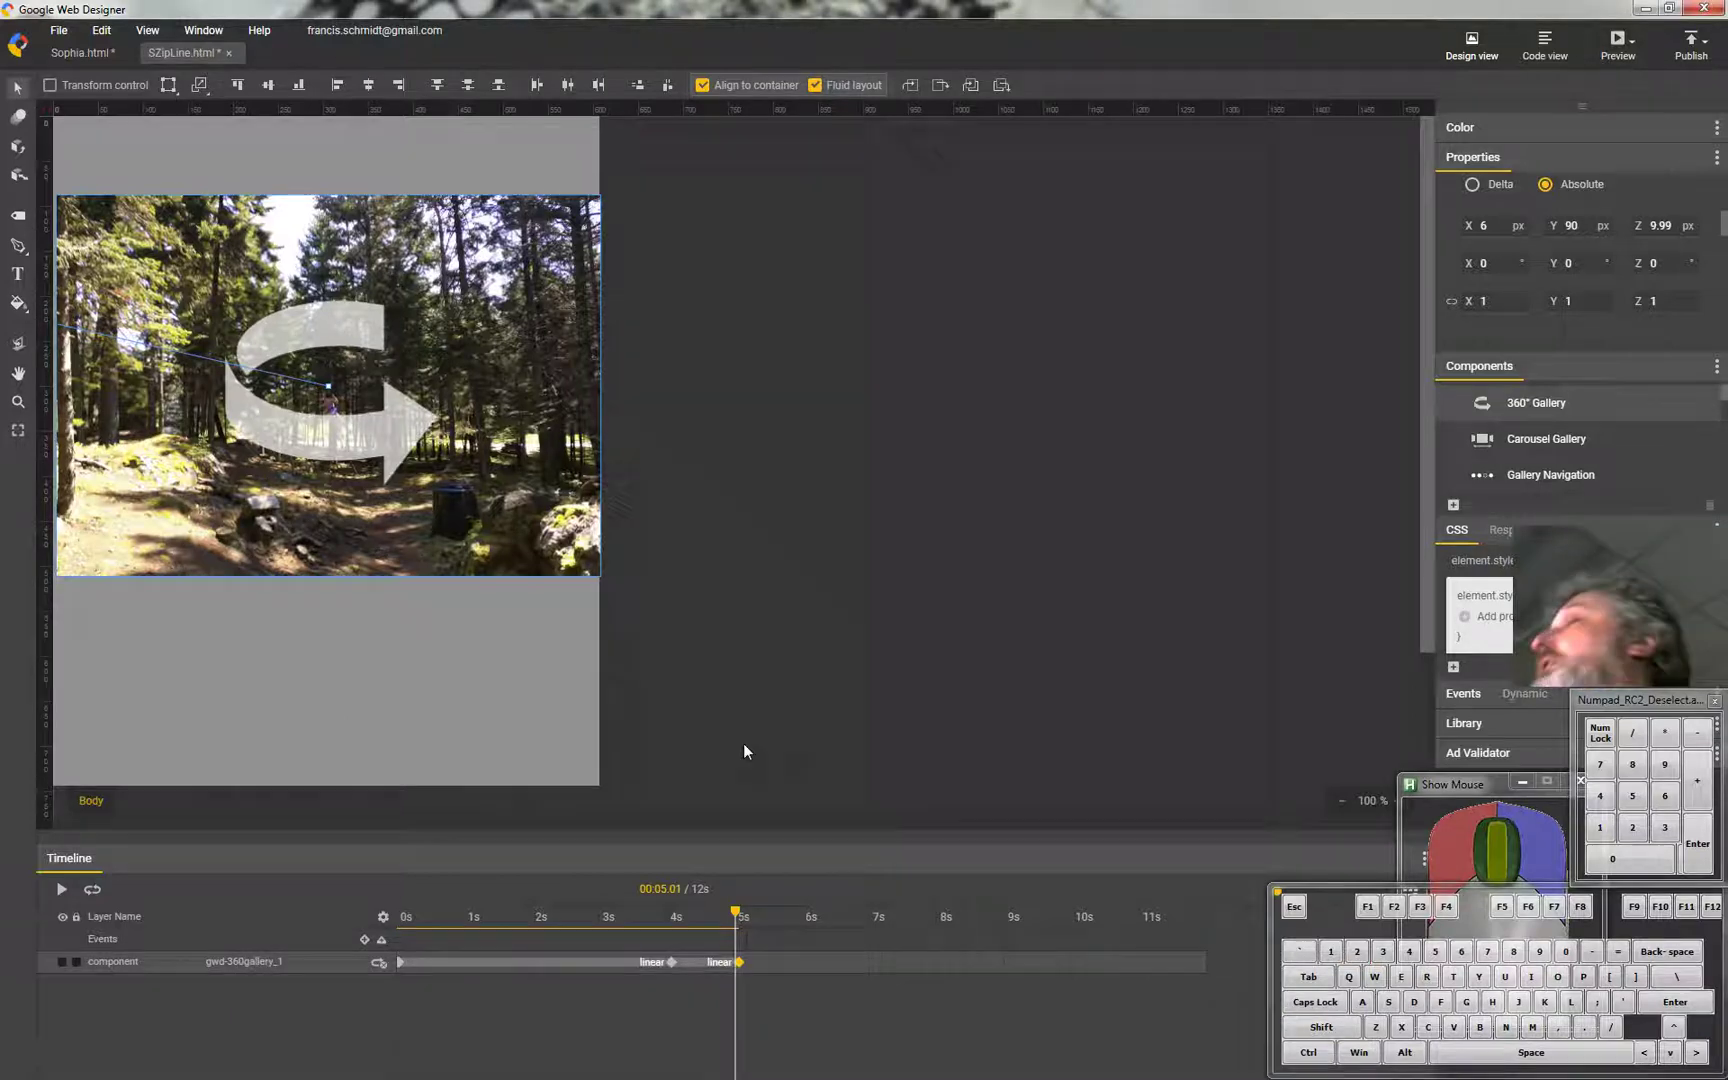
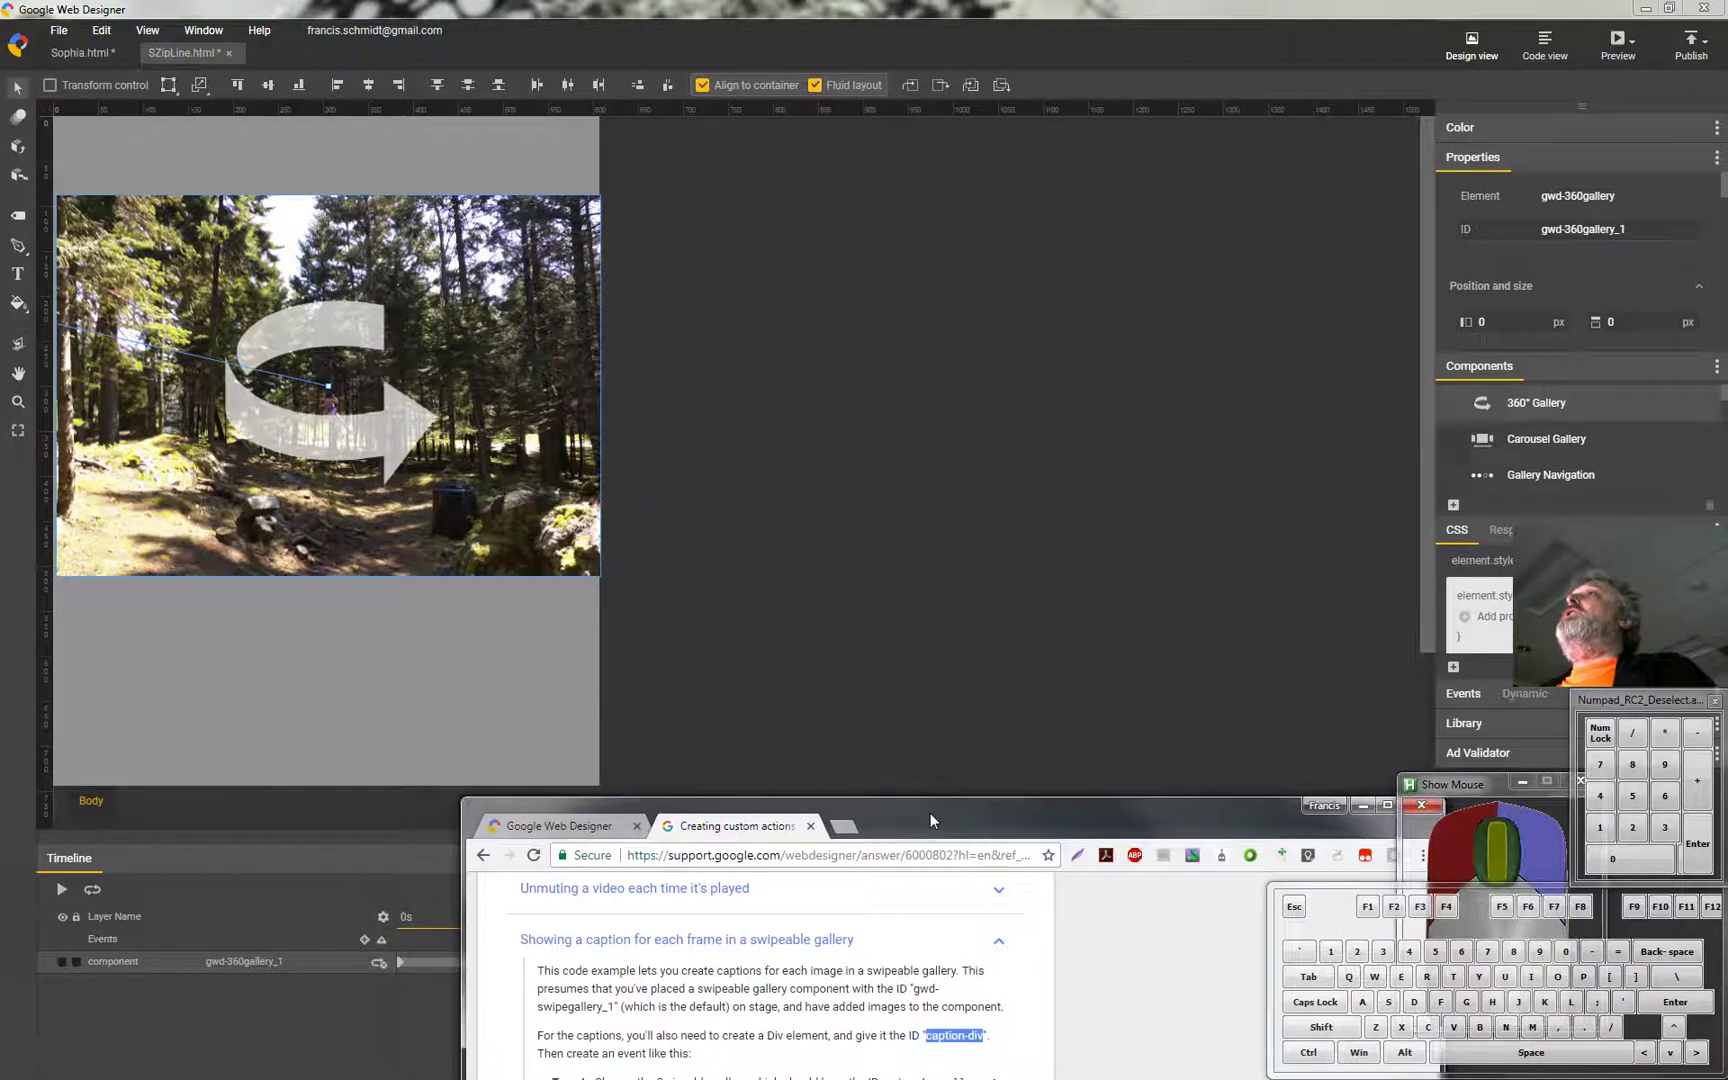
drag(935, 763, 724, 633)
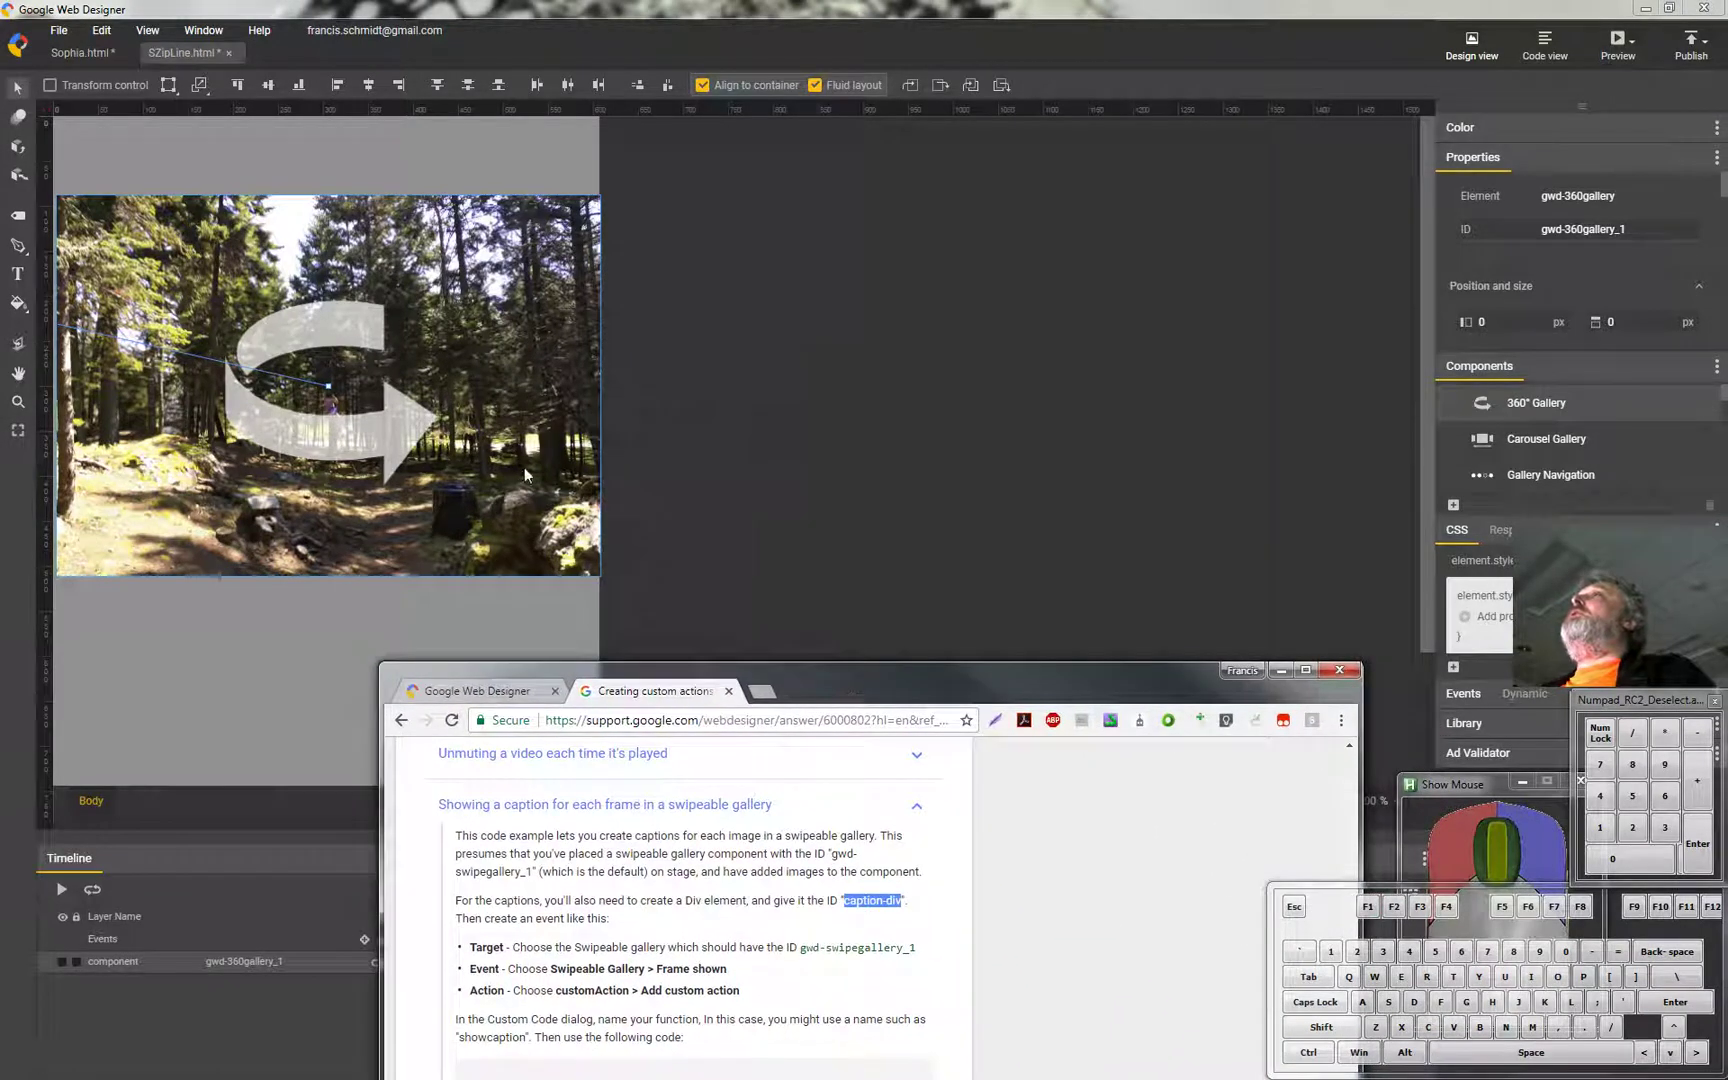
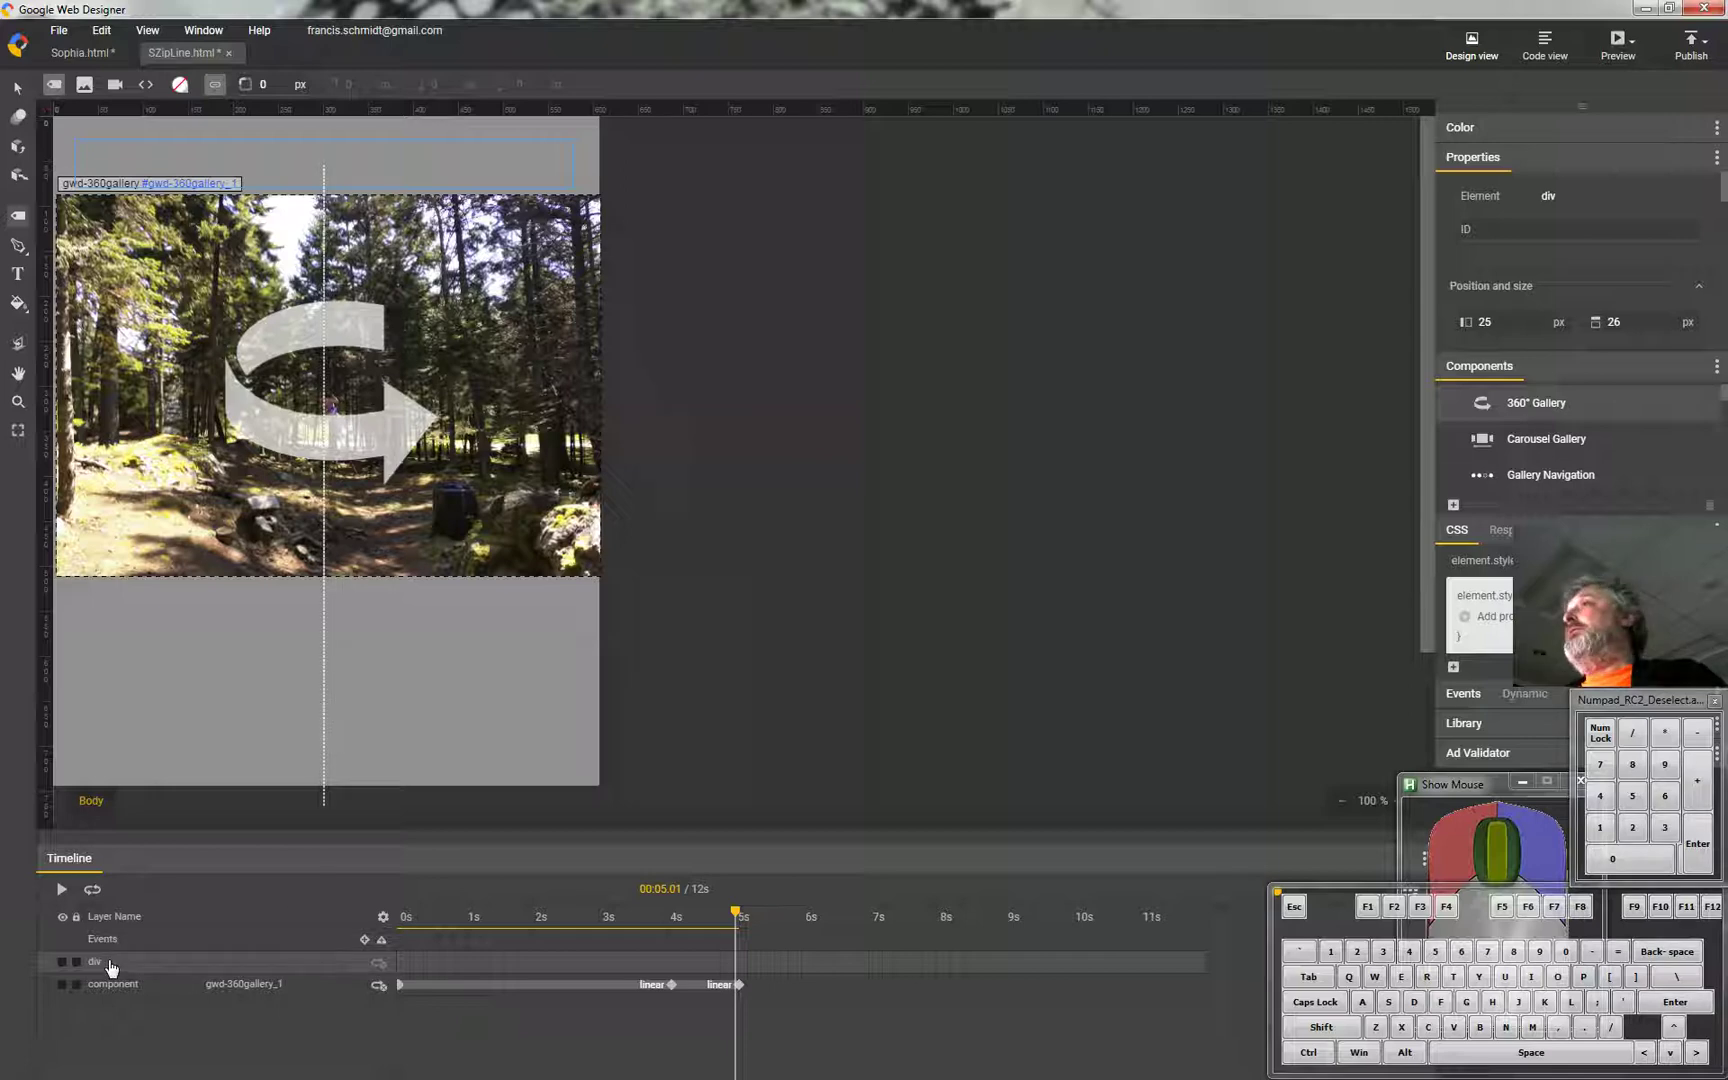
Select the new div layer and paste caption-div as its ID.
click(189, 969)
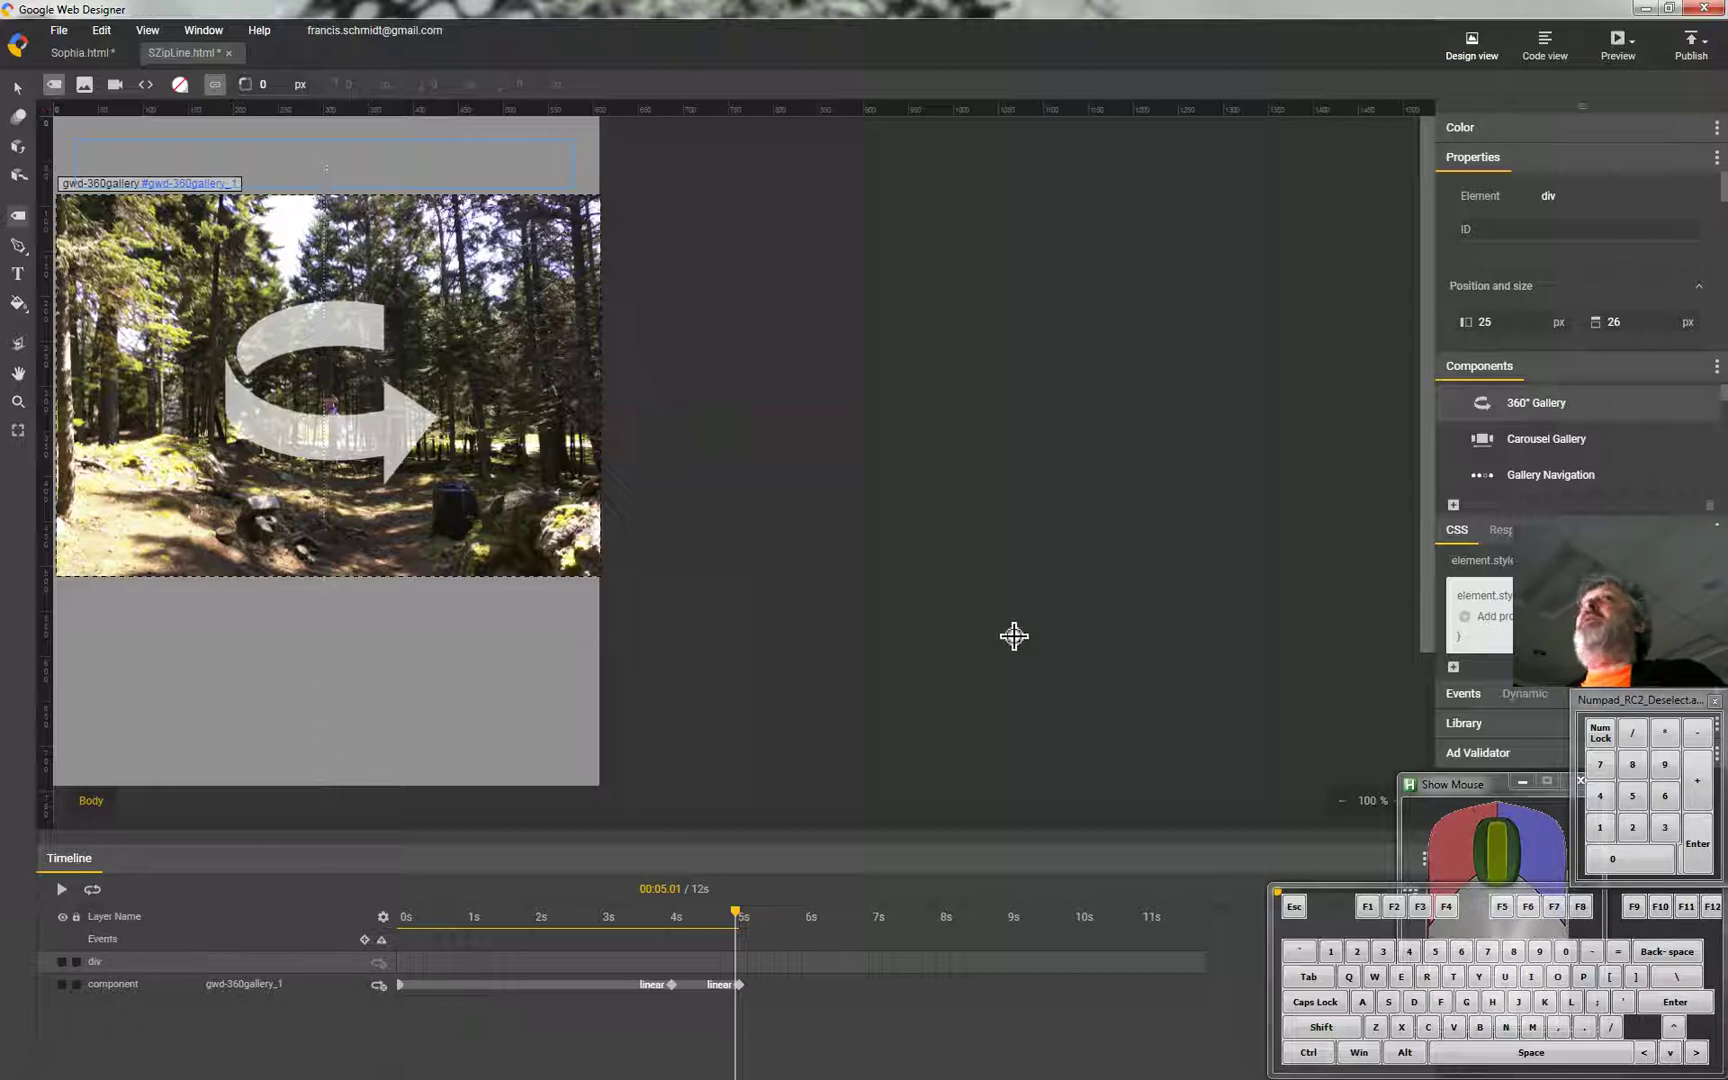
click(1523, 237)
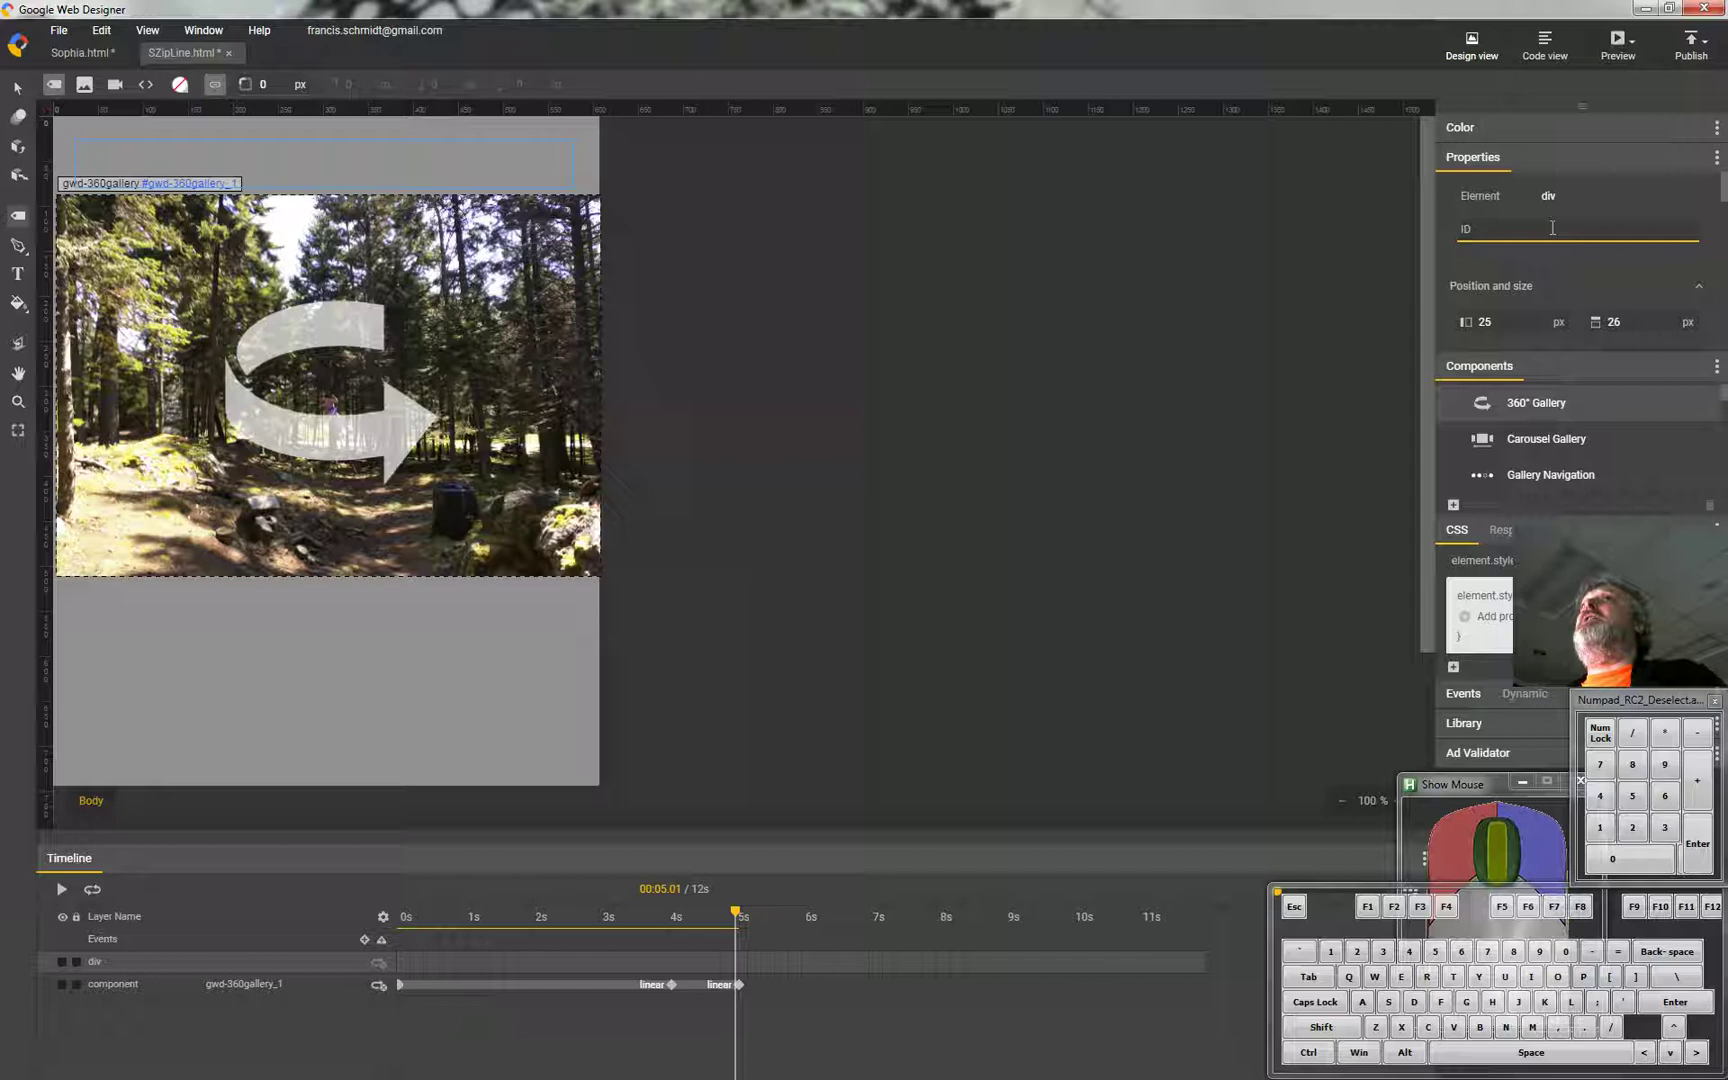
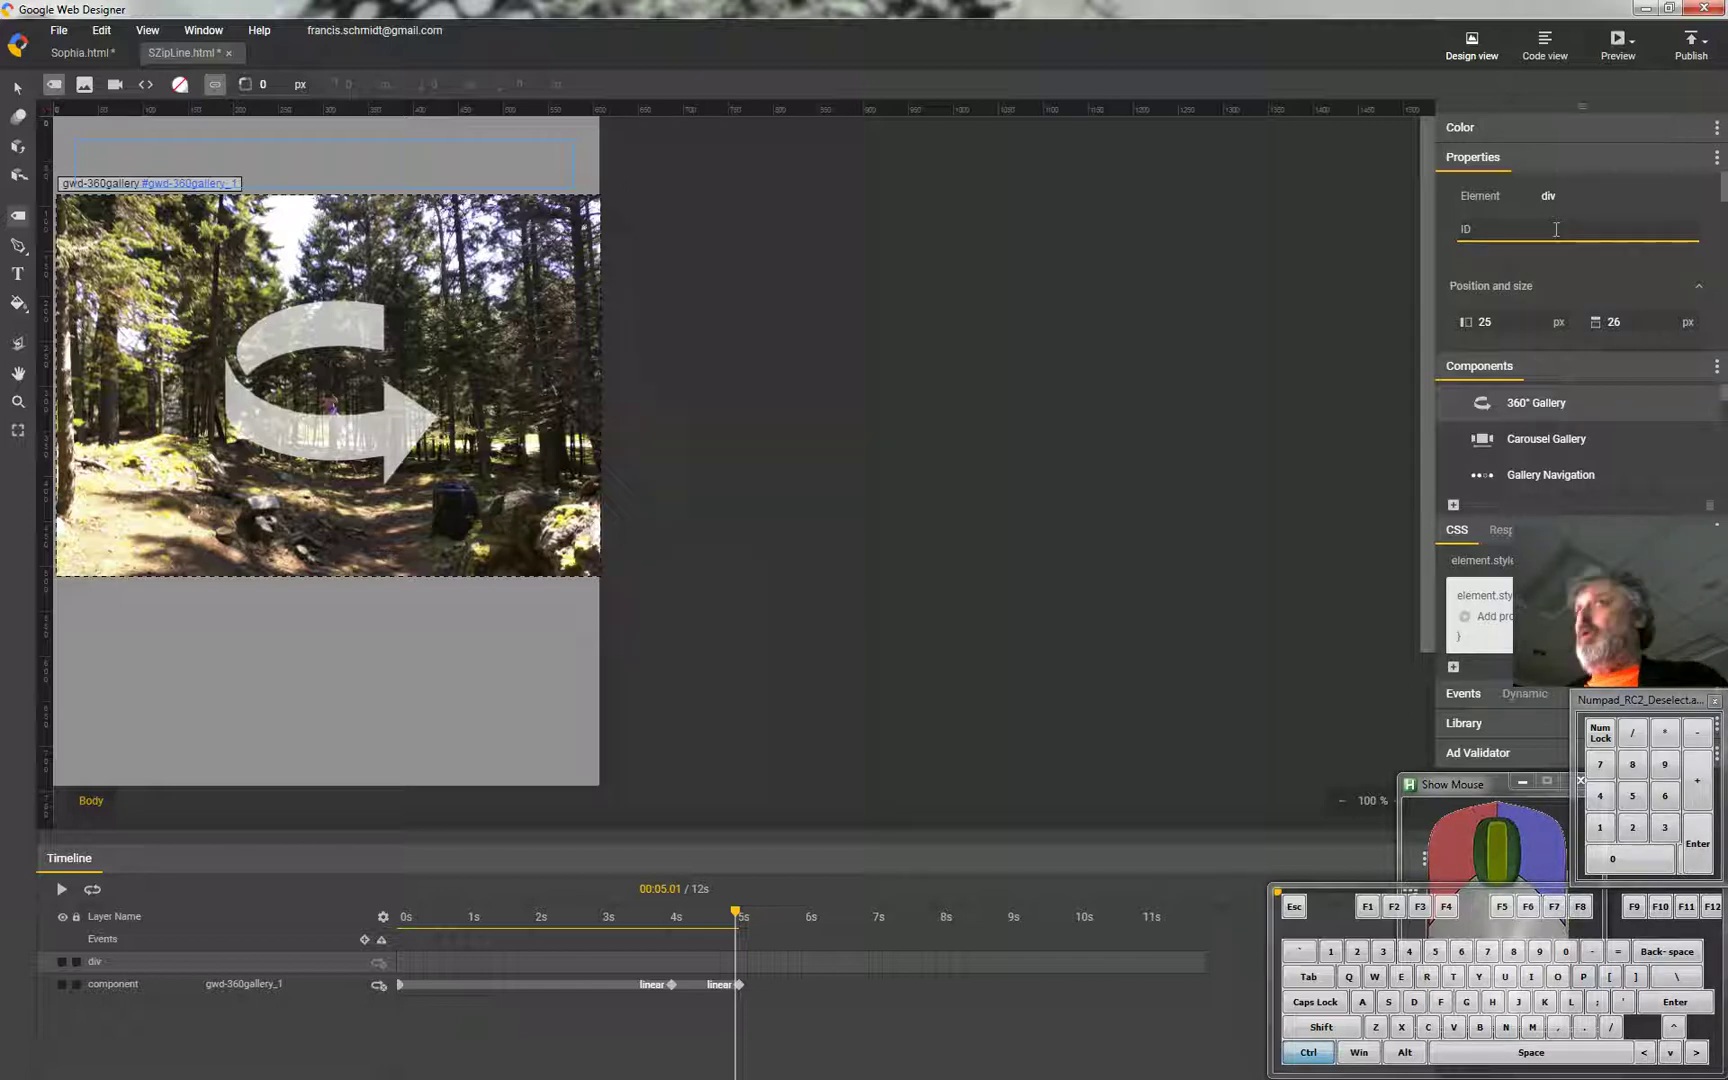
key(ctrl+v)
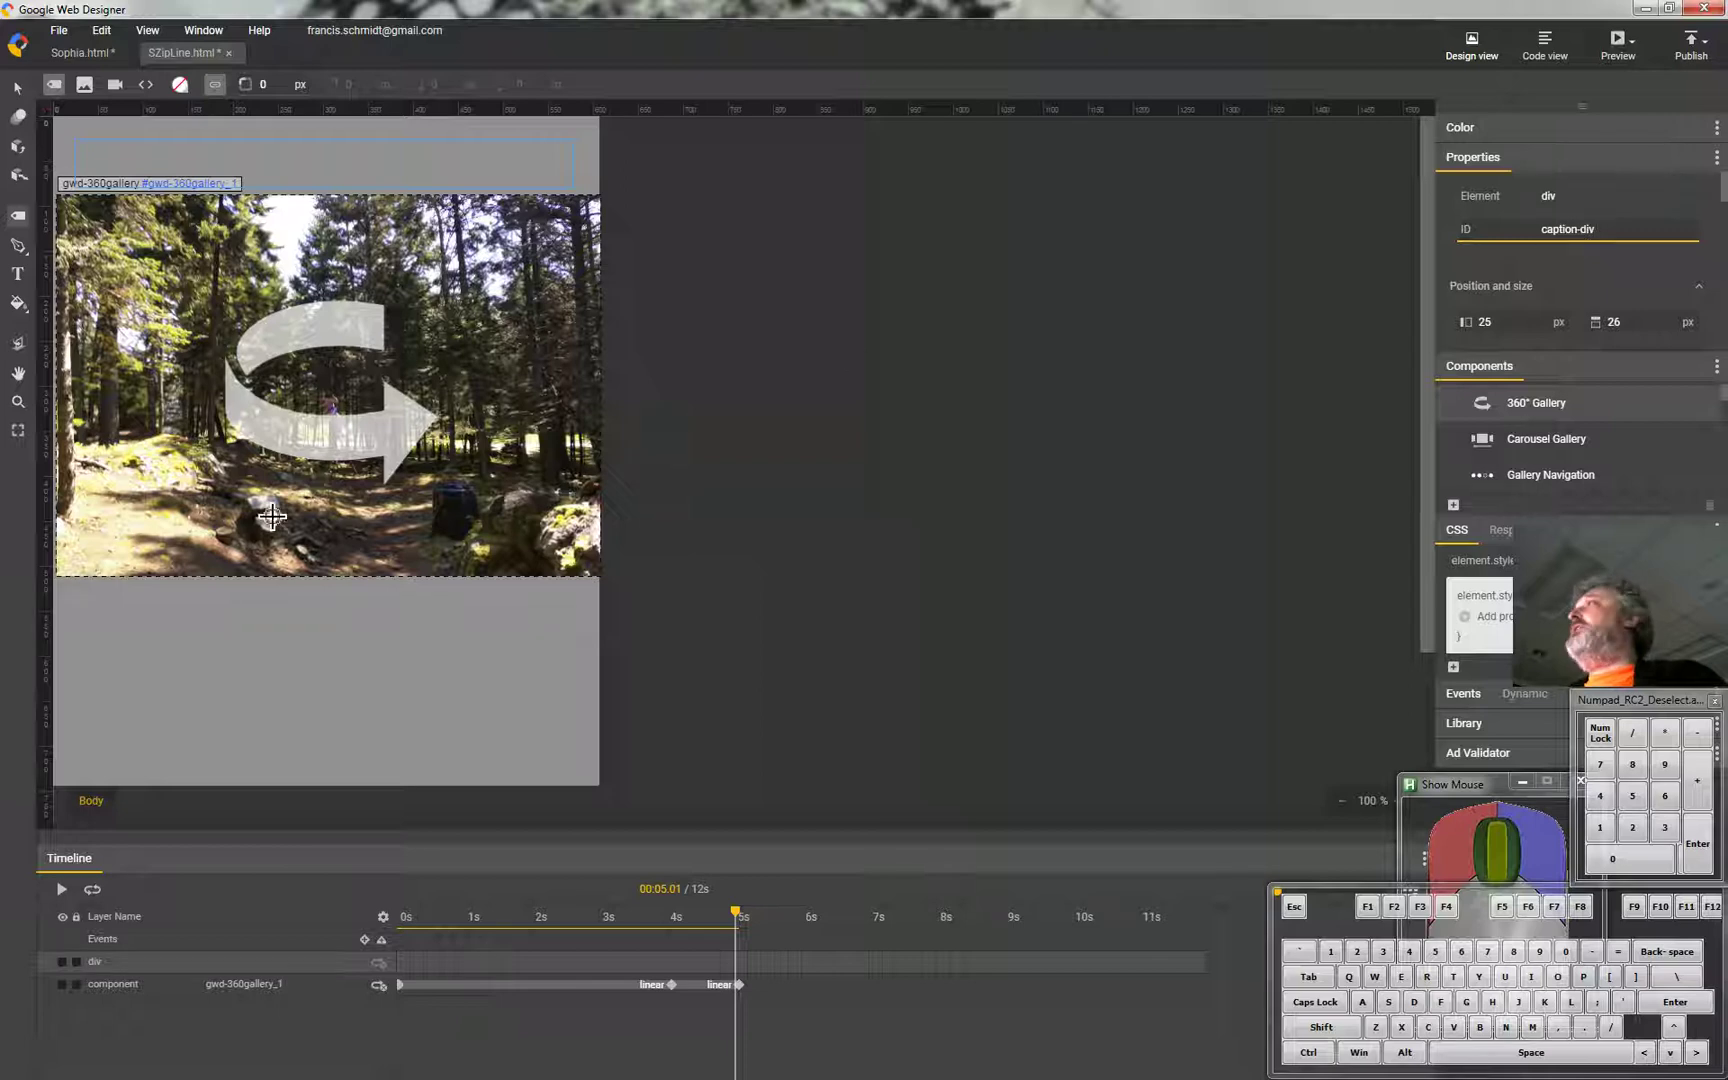
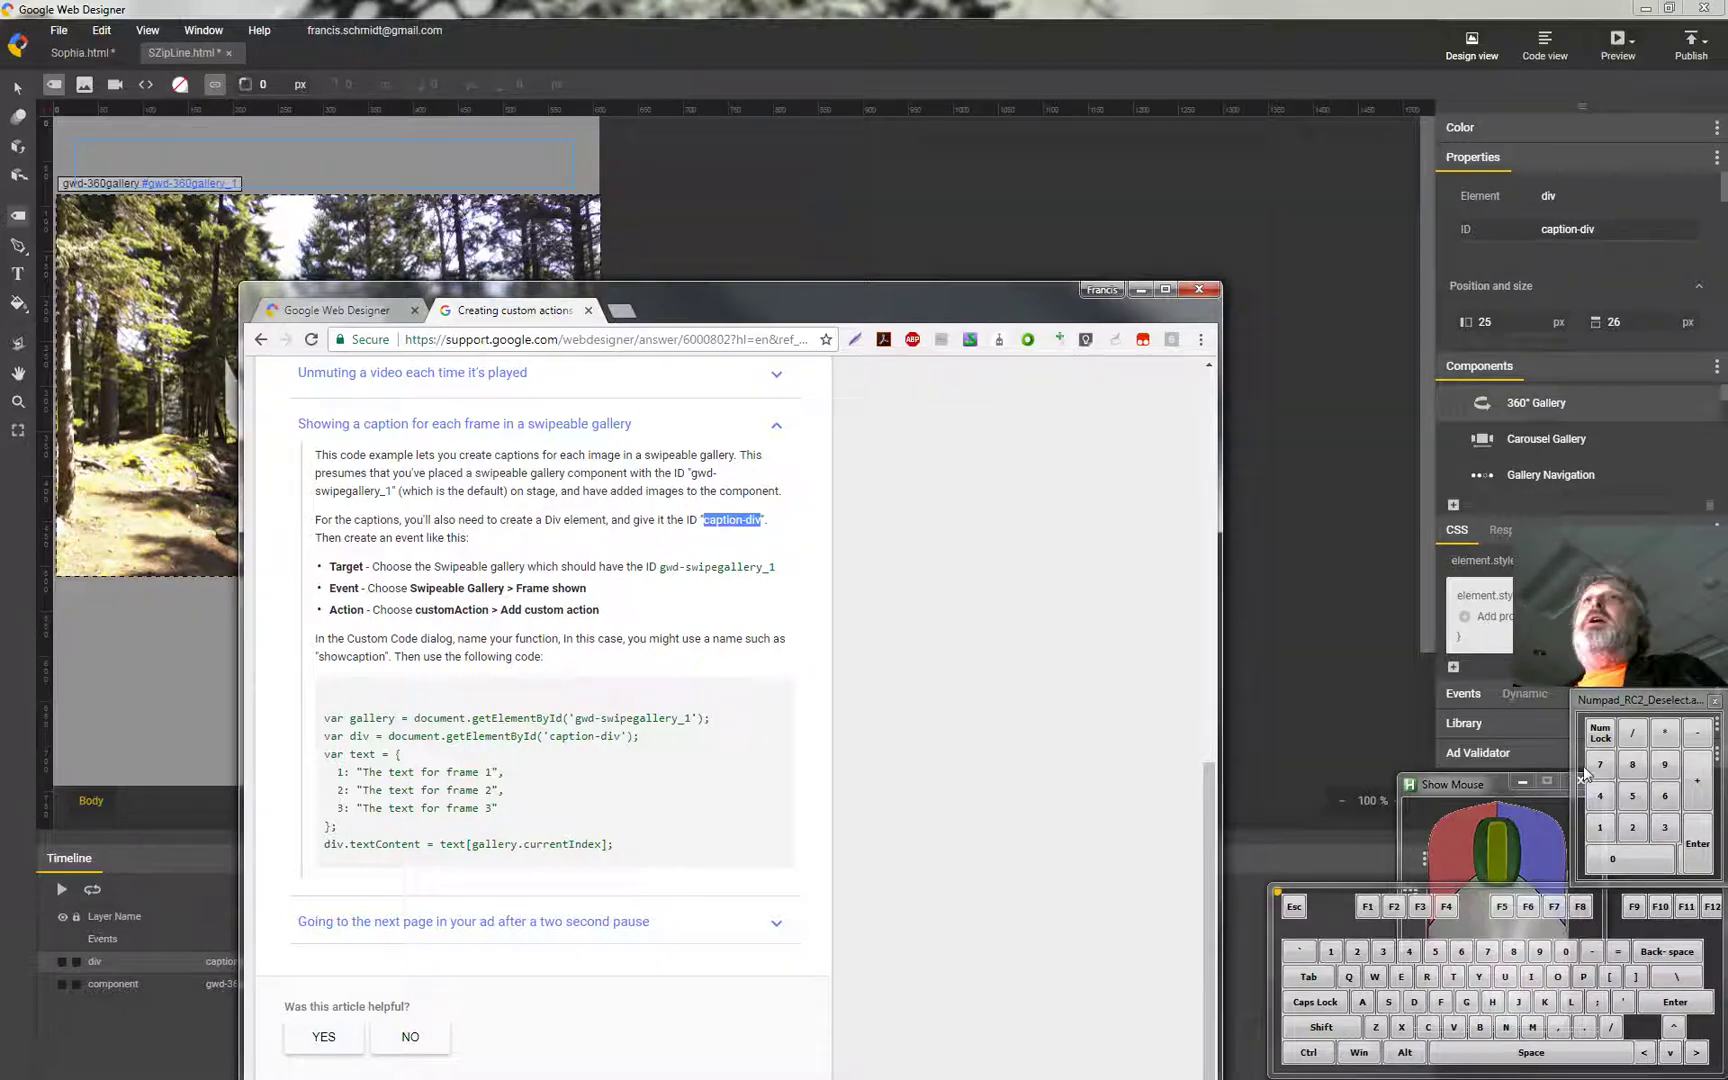
Collapse Properties, Components and CSS panels, expand Events, and select the caption div layer.
double_click(1558, 164)
click(1592, 187)
click(1576, 193)
click(1568, 227)
click(1477, 247)
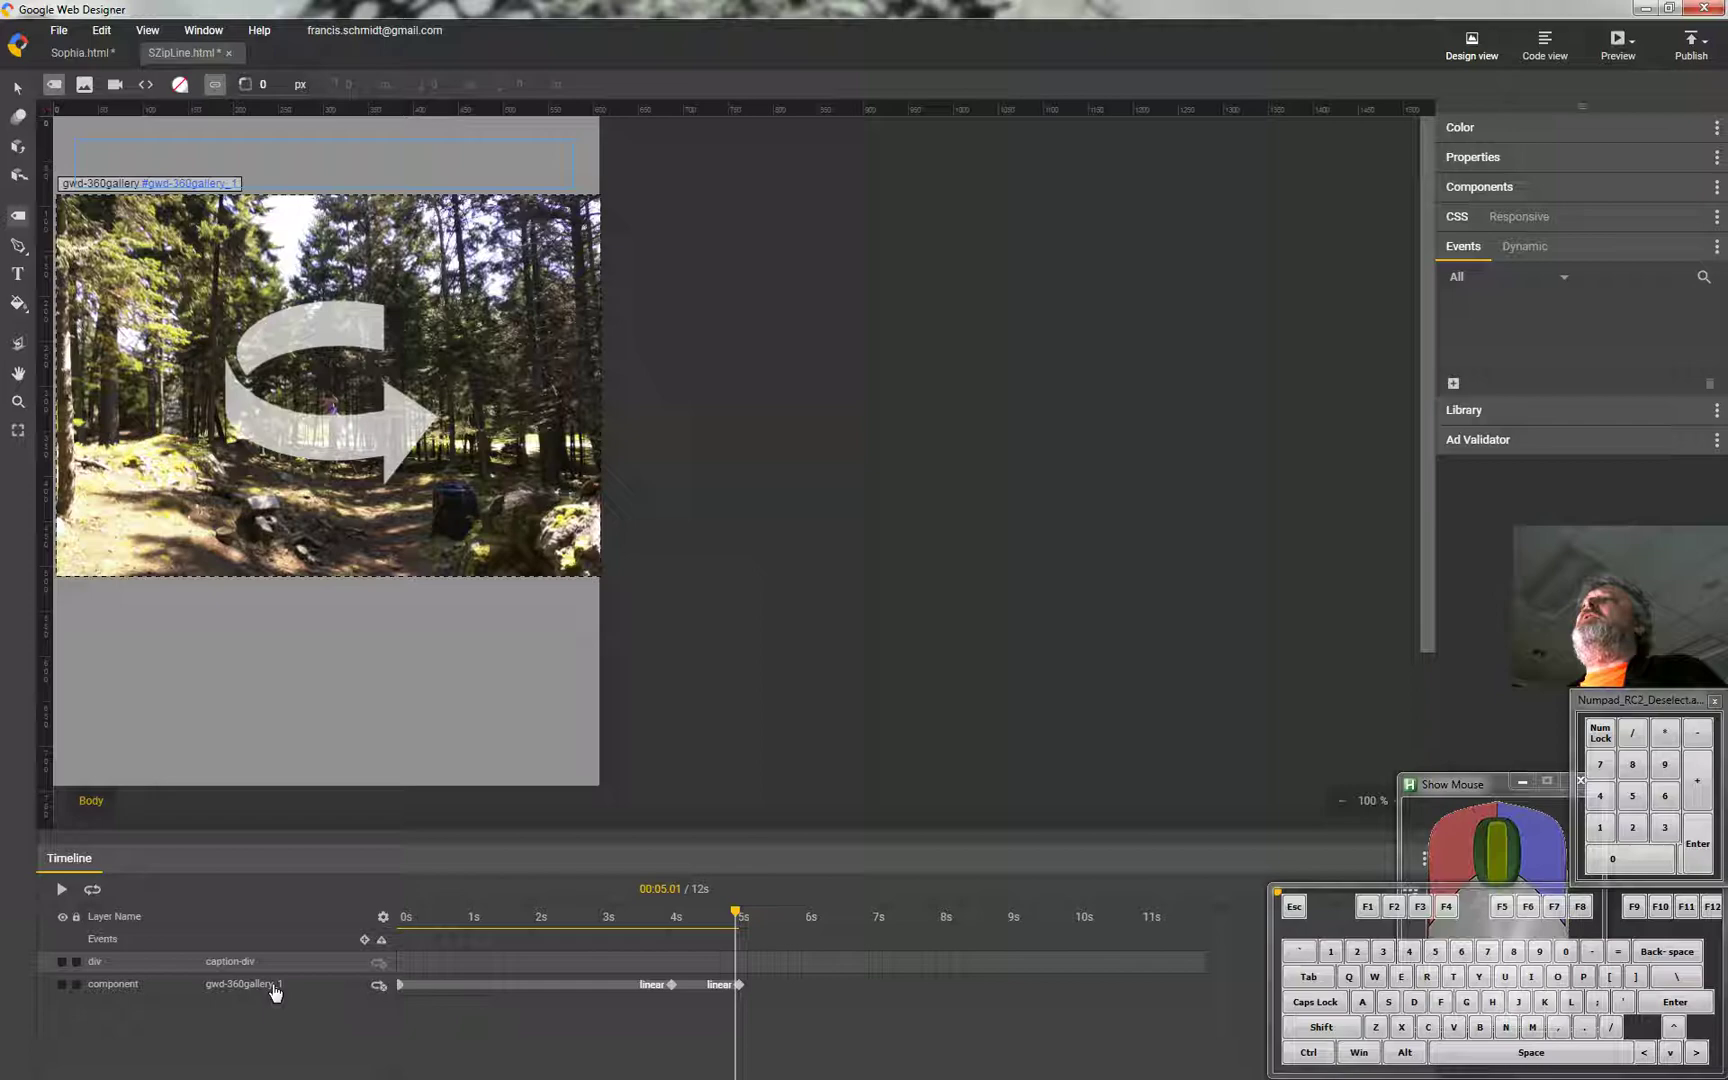
click(276, 993)
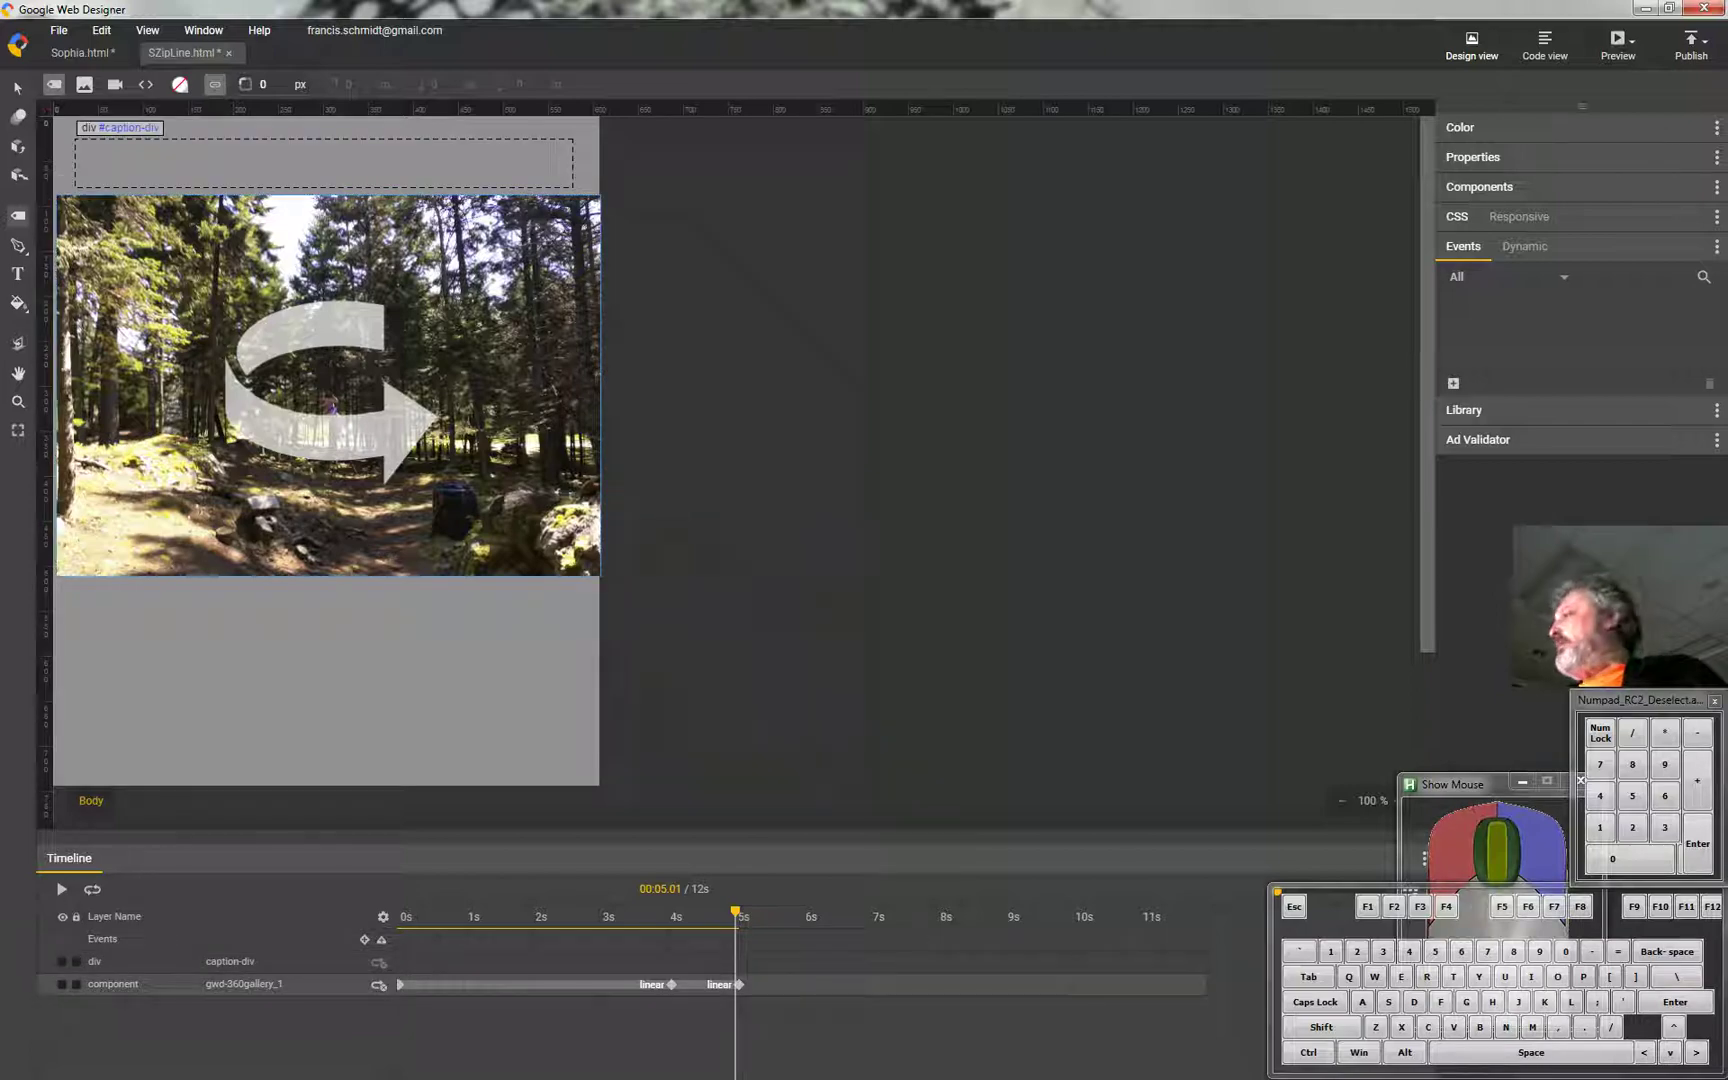
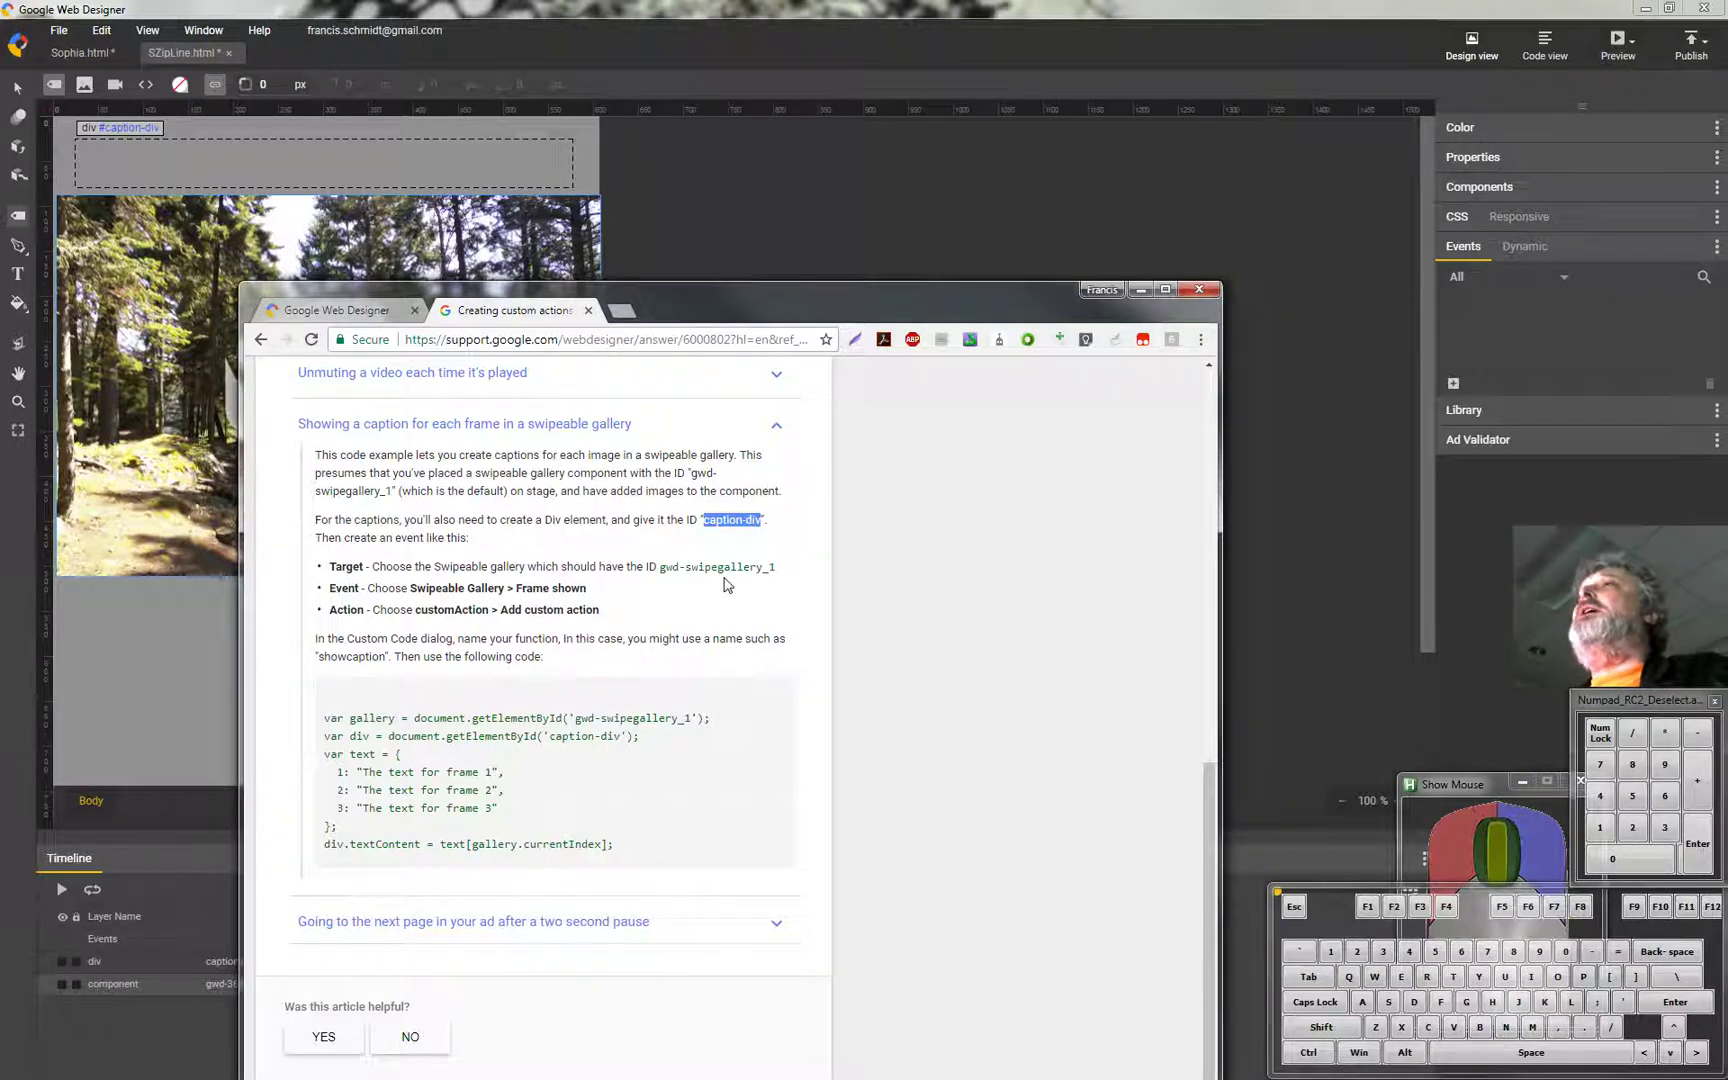
Move the help article lower so its caption event steps sit beside the stage.
drag(775, 308, 745, 706)
key(F7)
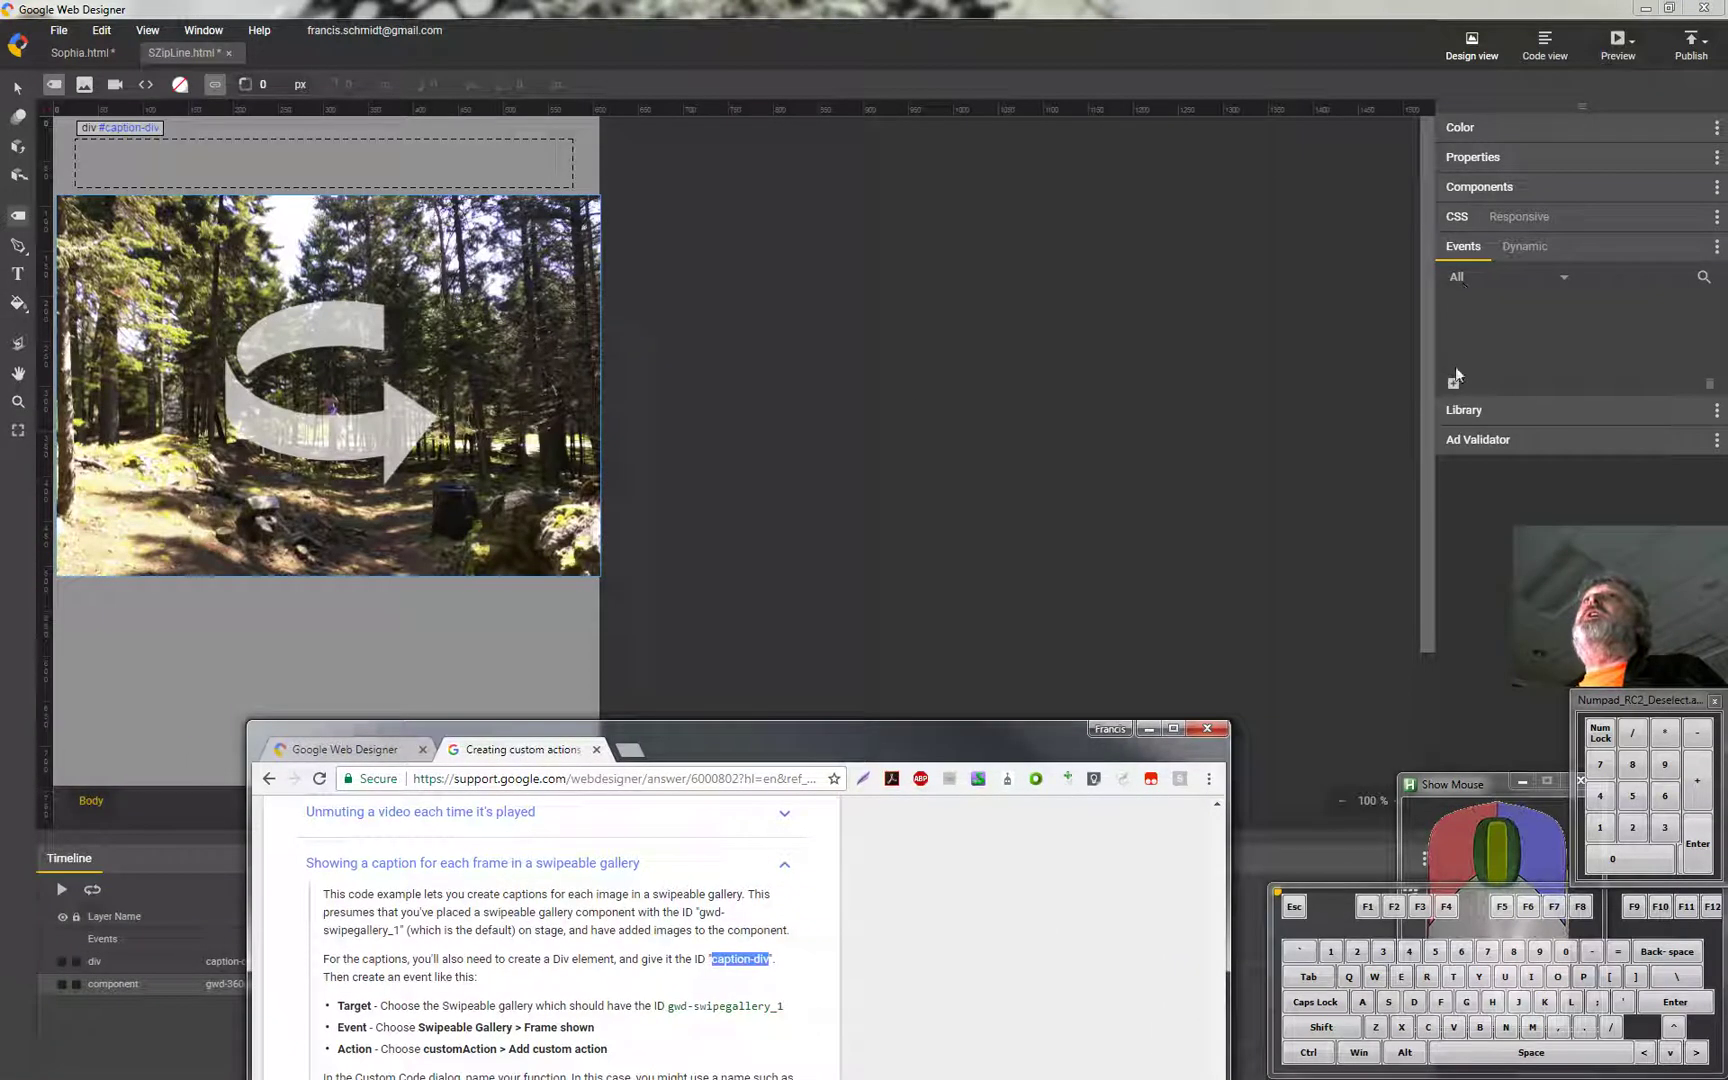
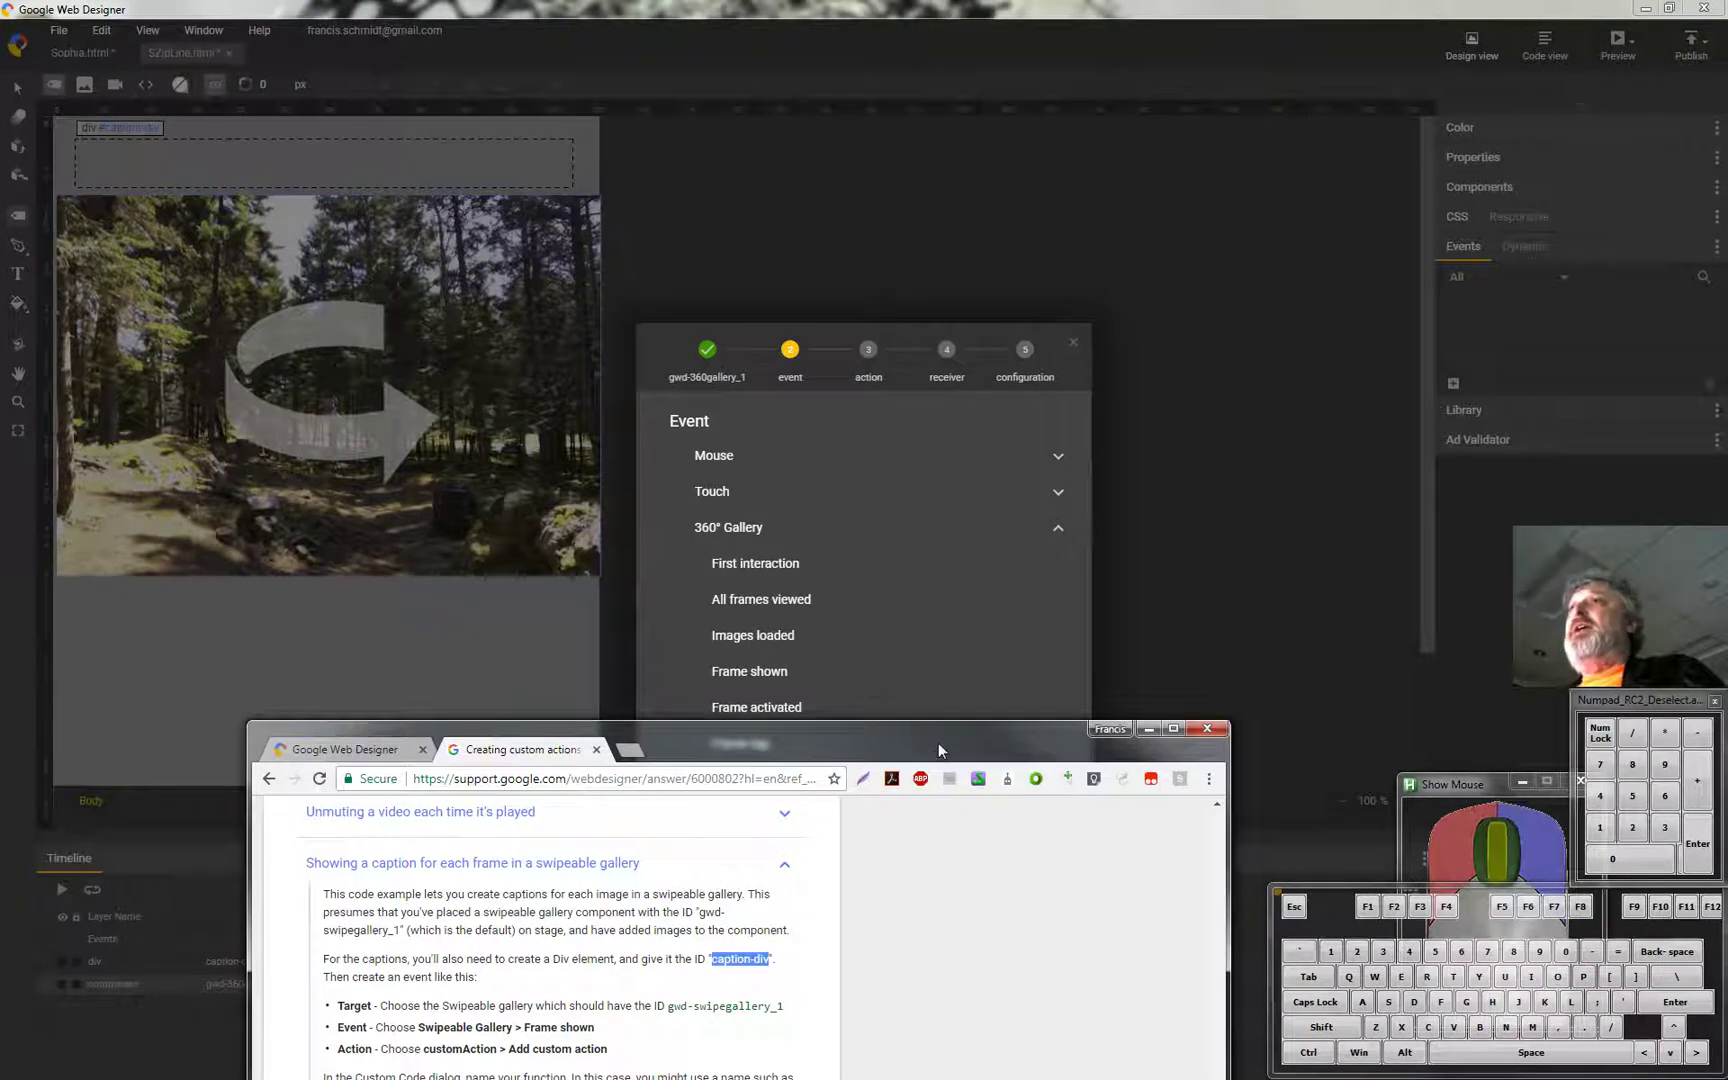
Move the help article aside so the new-event dialog for gwd-360gallery_1 is visible.
drag(924, 731, 1018, 620)
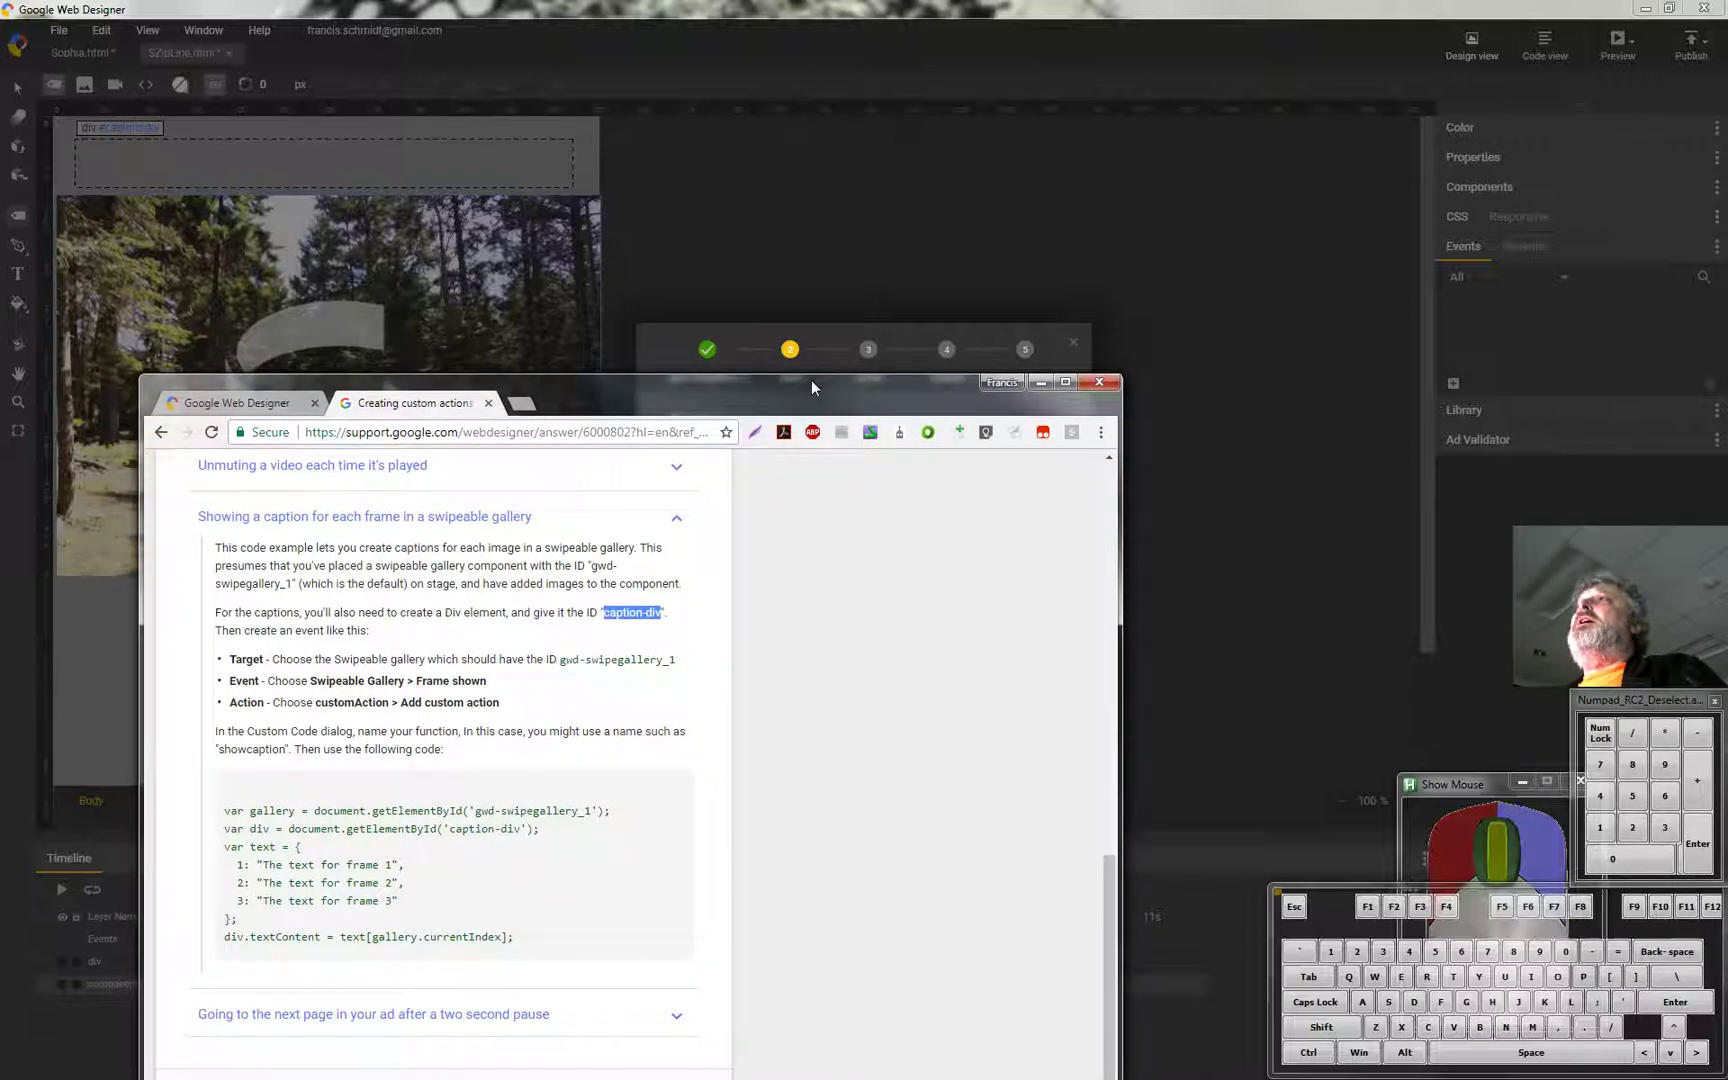
key(F7)
drag(728, 809, 773, 744)
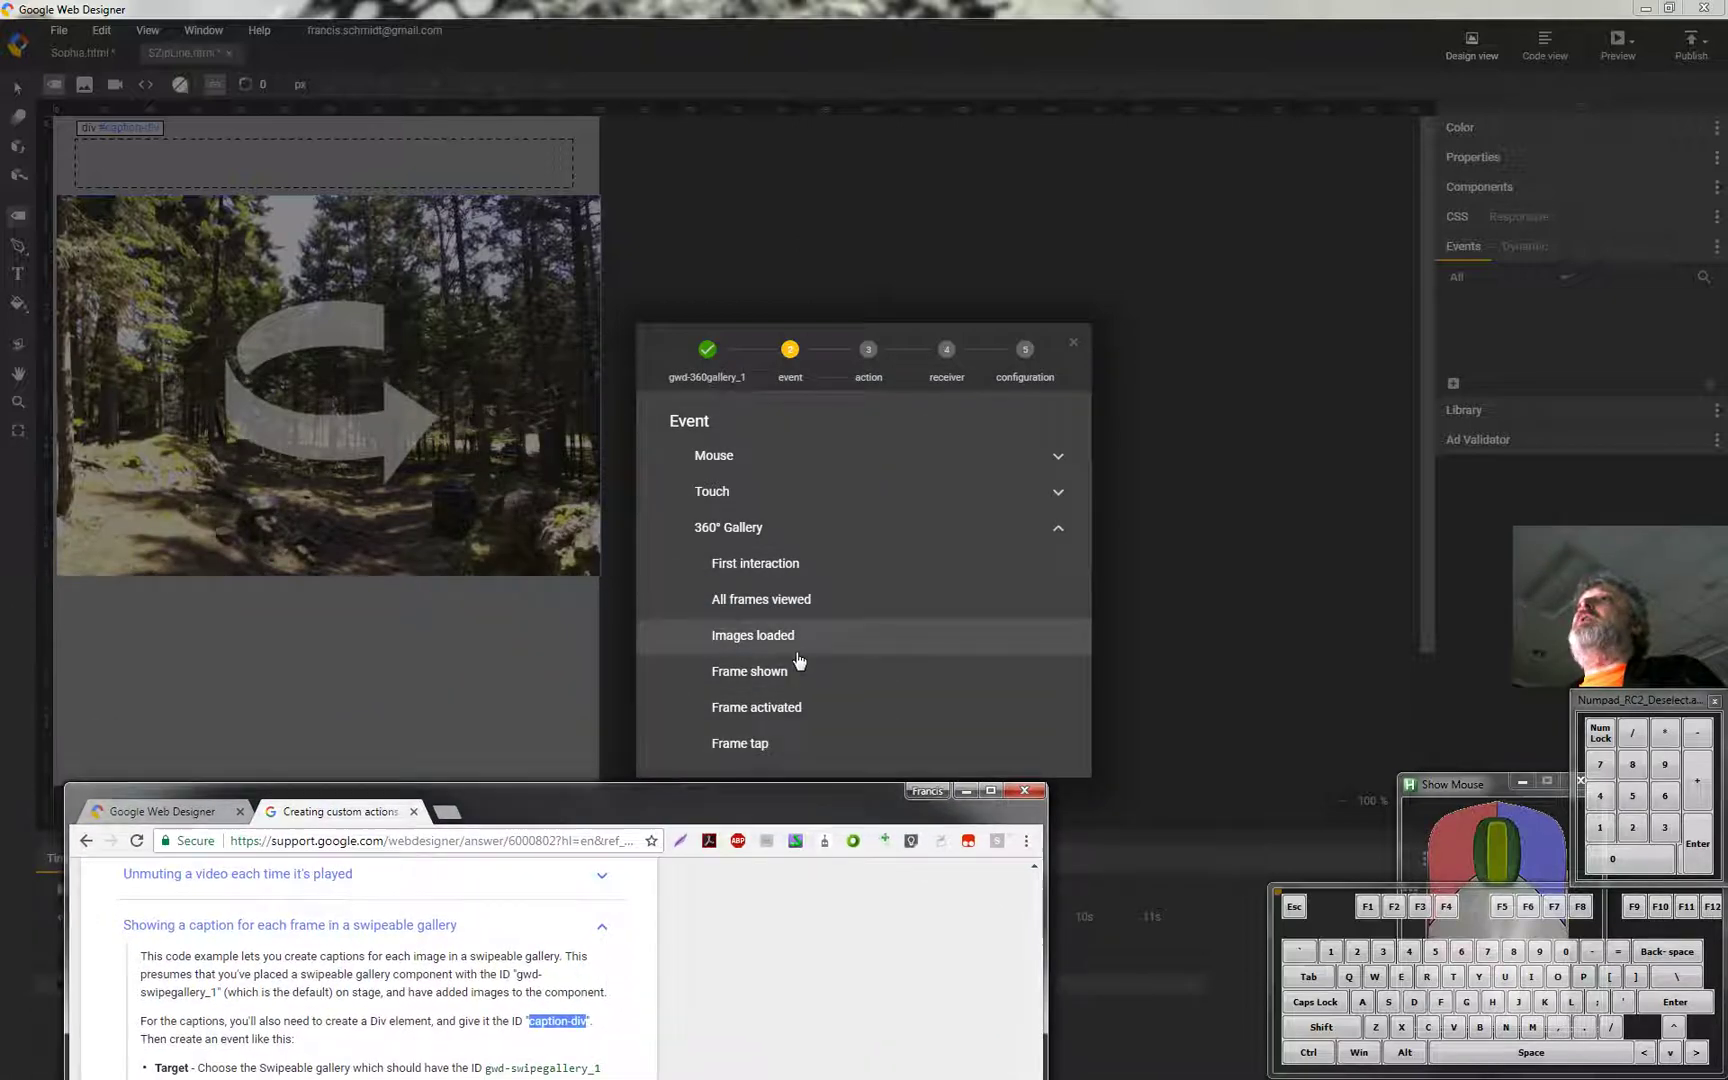
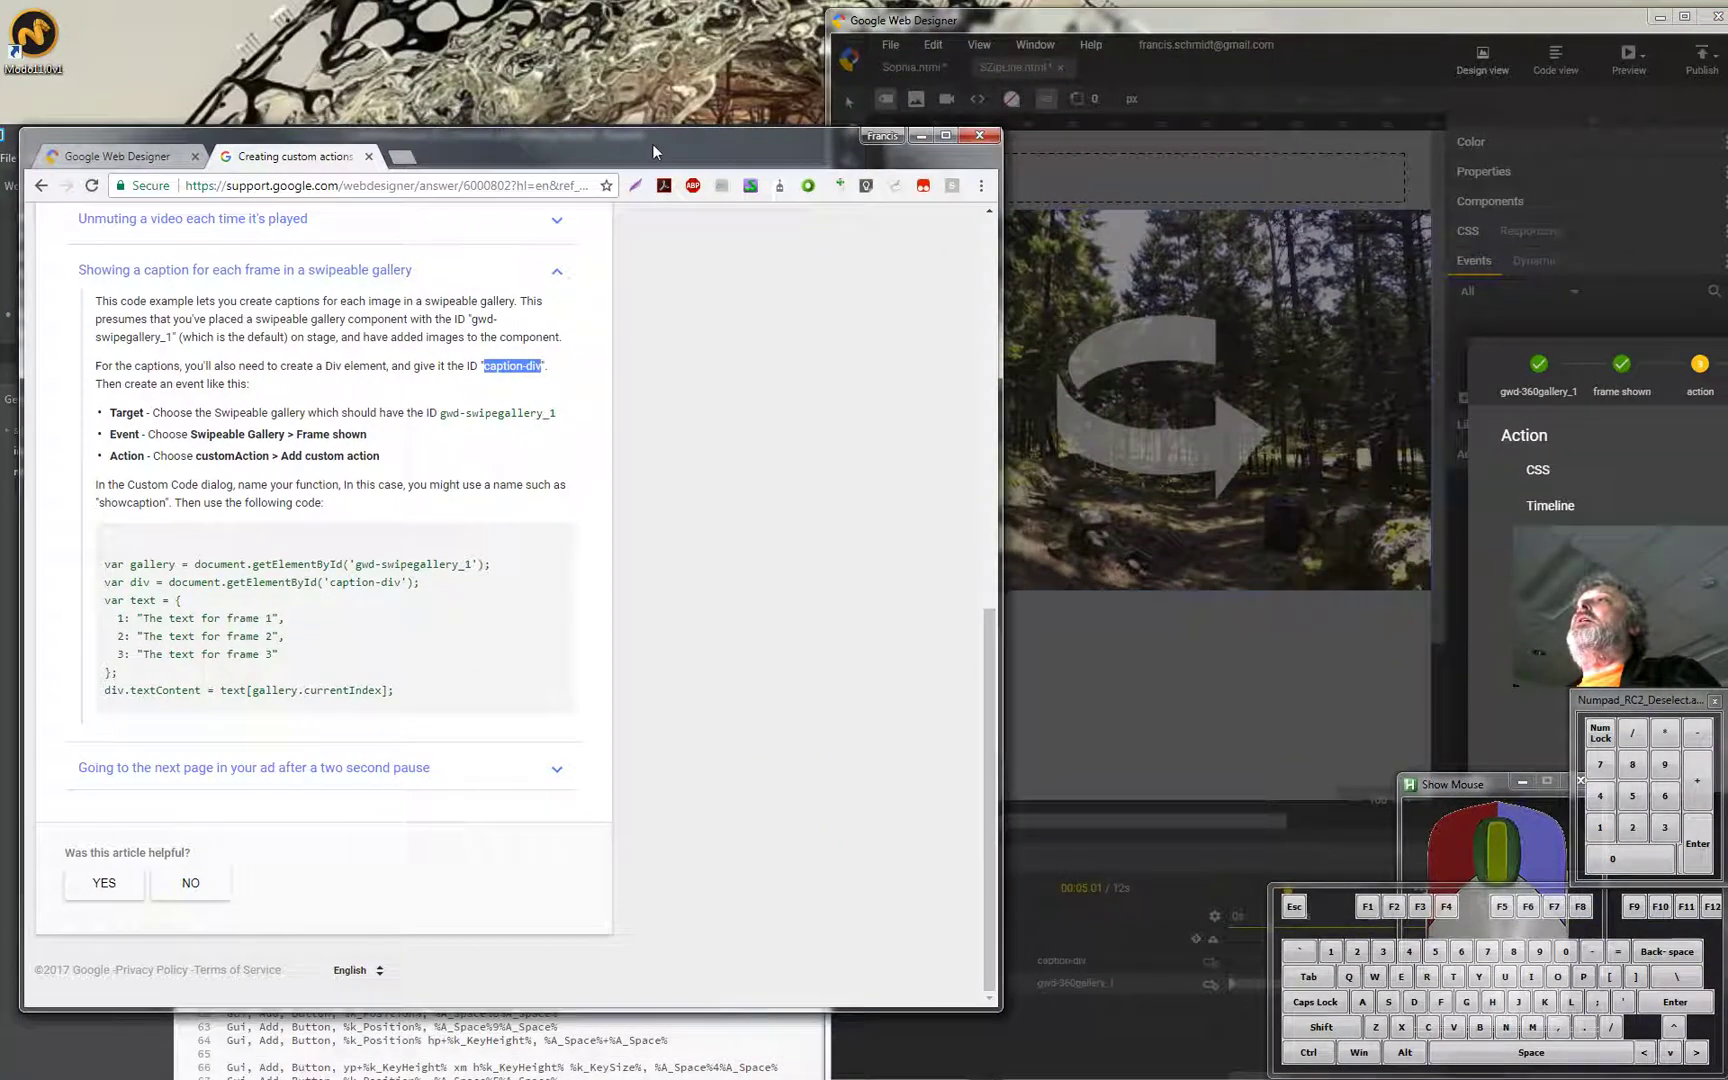
Place the Google Web Designer window beside the caption help article in Chrome.
drag(1510, 361, 1458, 250)
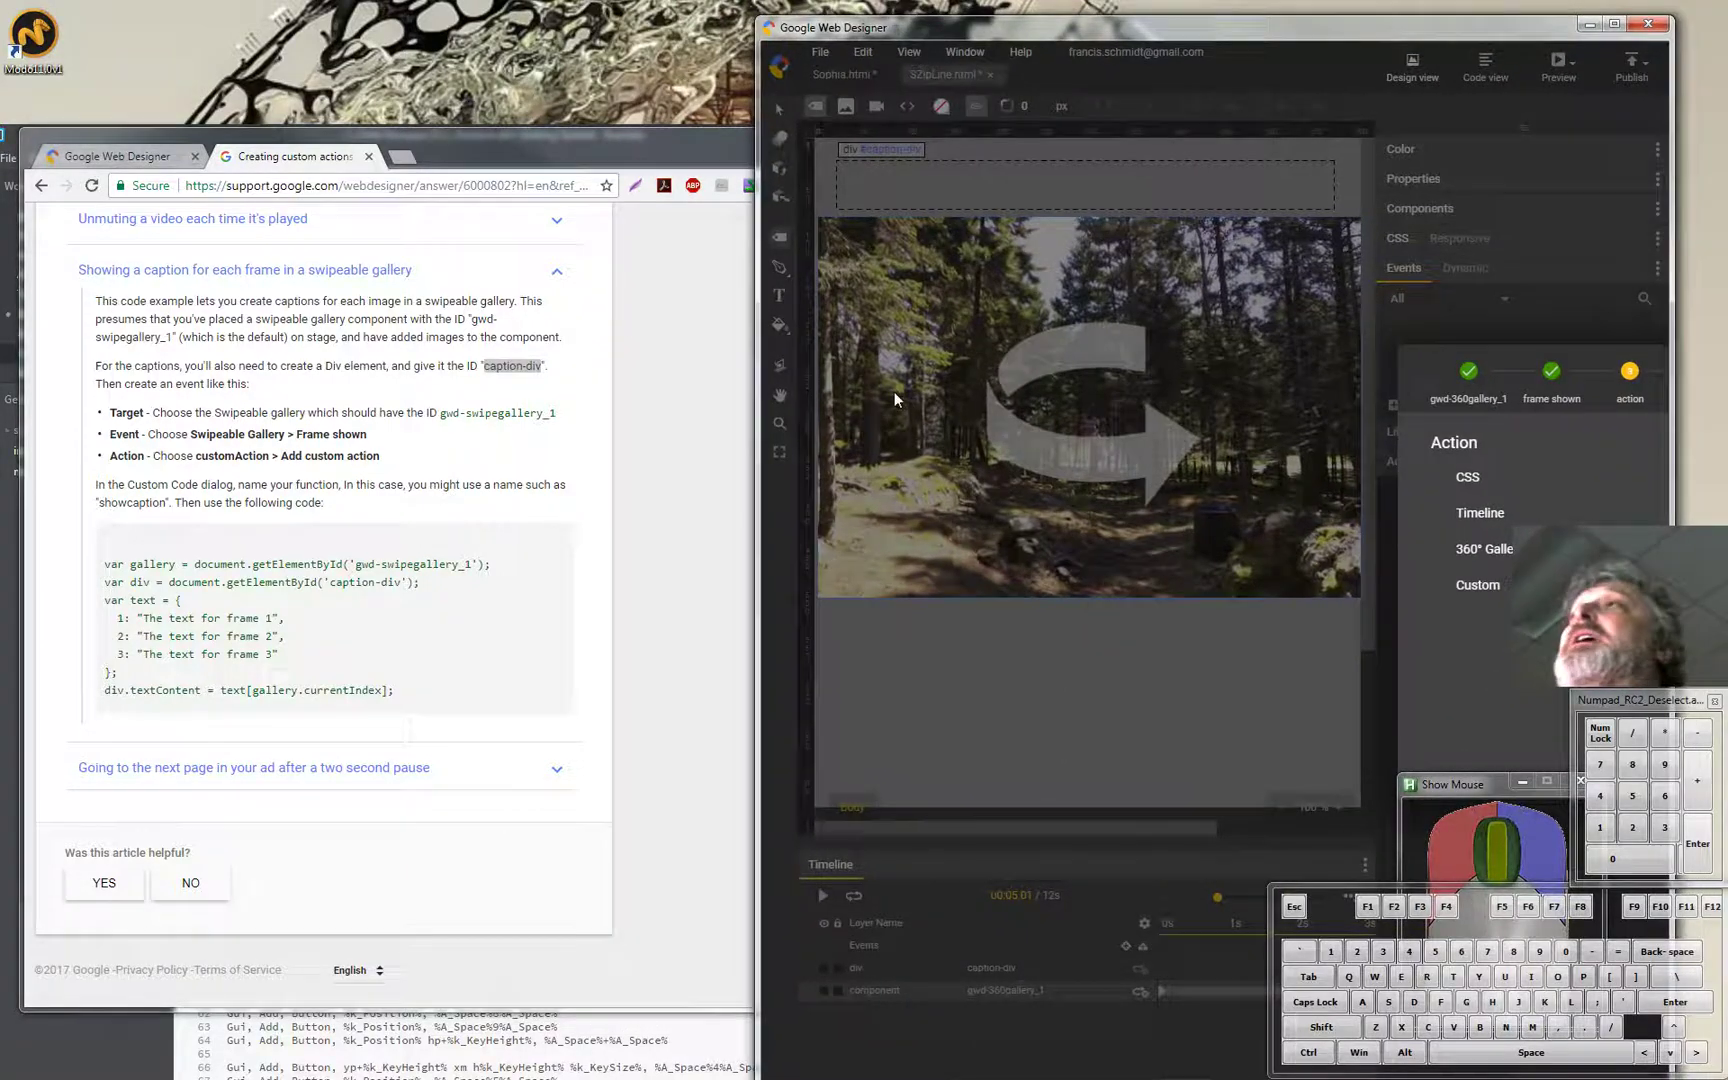
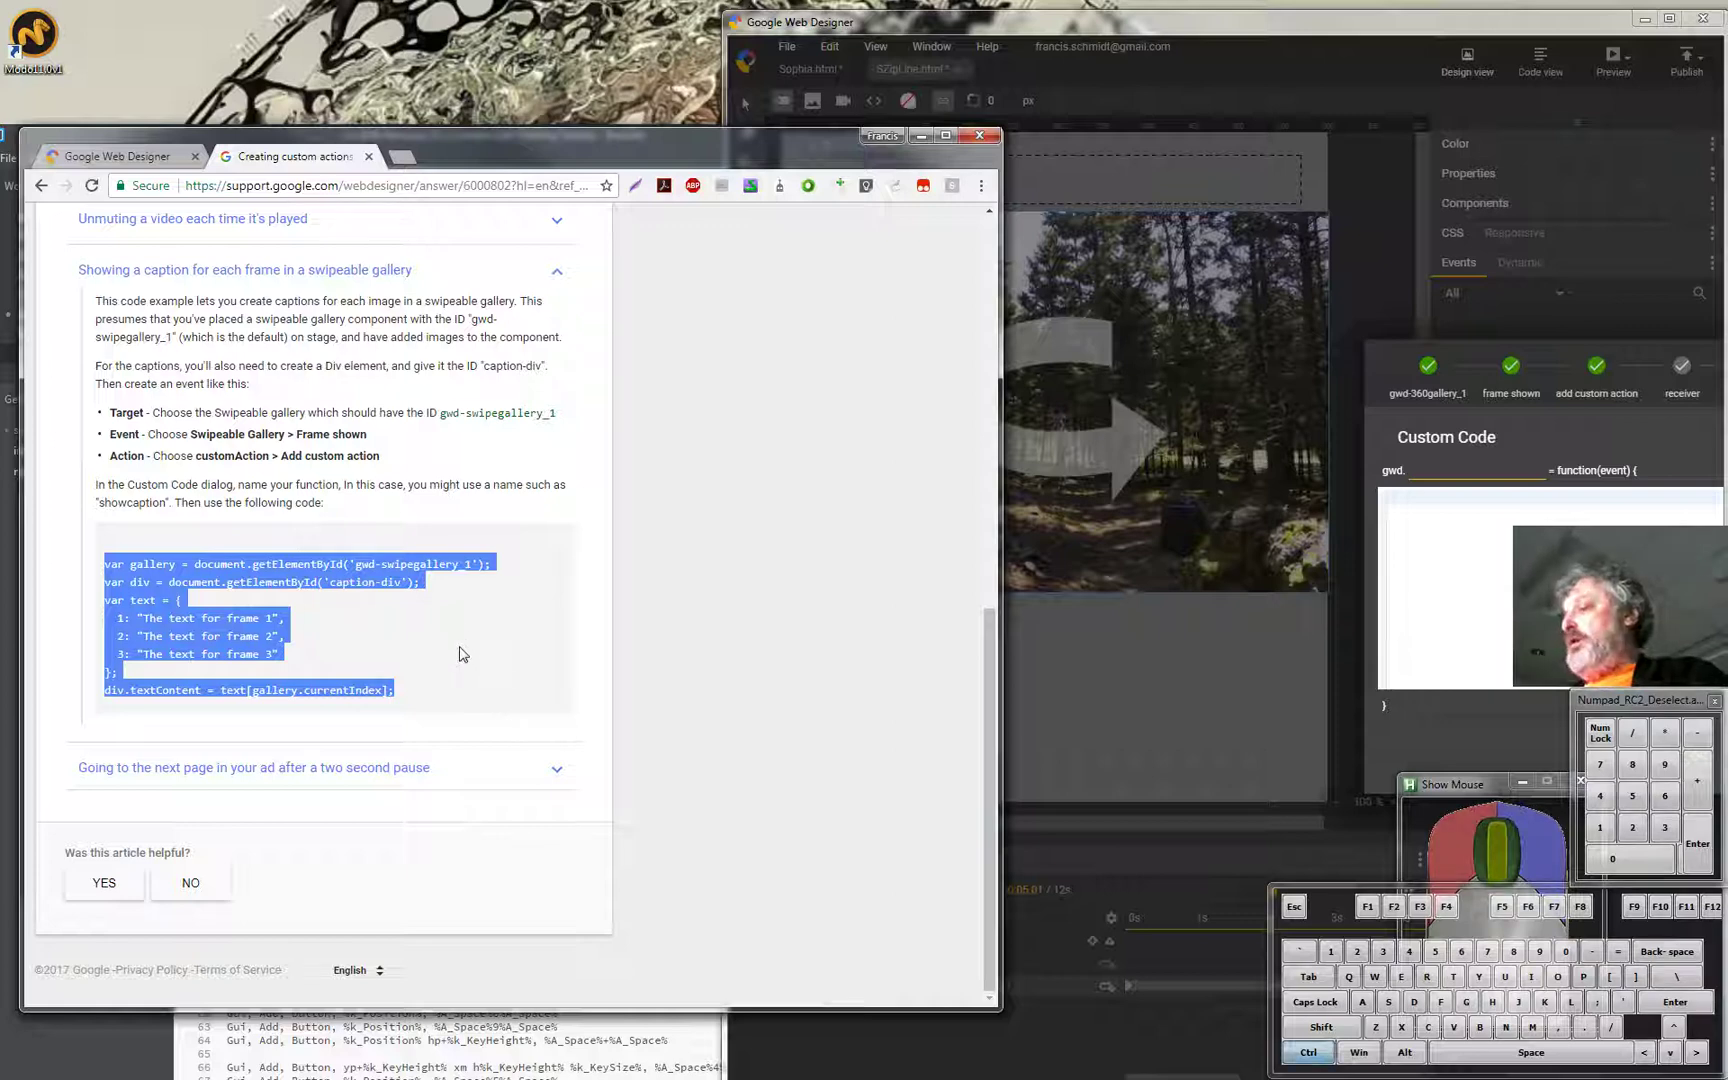
Paste the article's sample caption code into the Custom Code editor for the showcaption action.
key(c)
click(1429, 541)
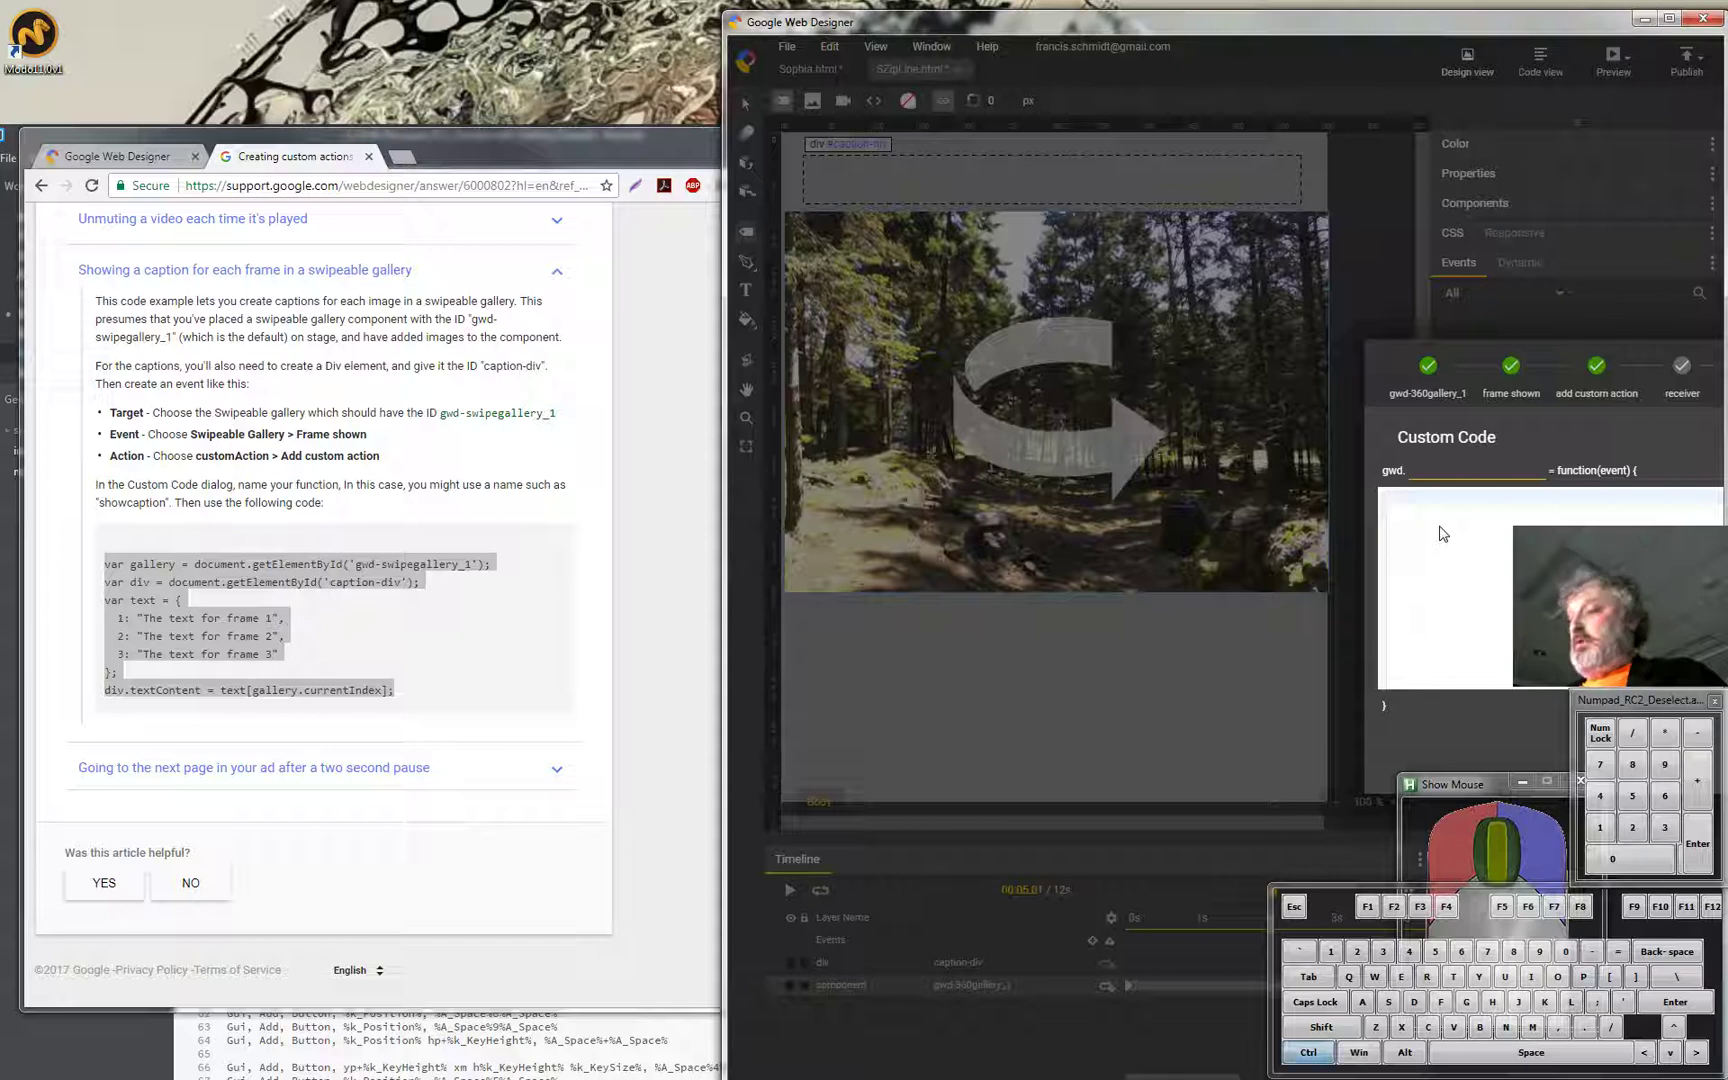
key(v)
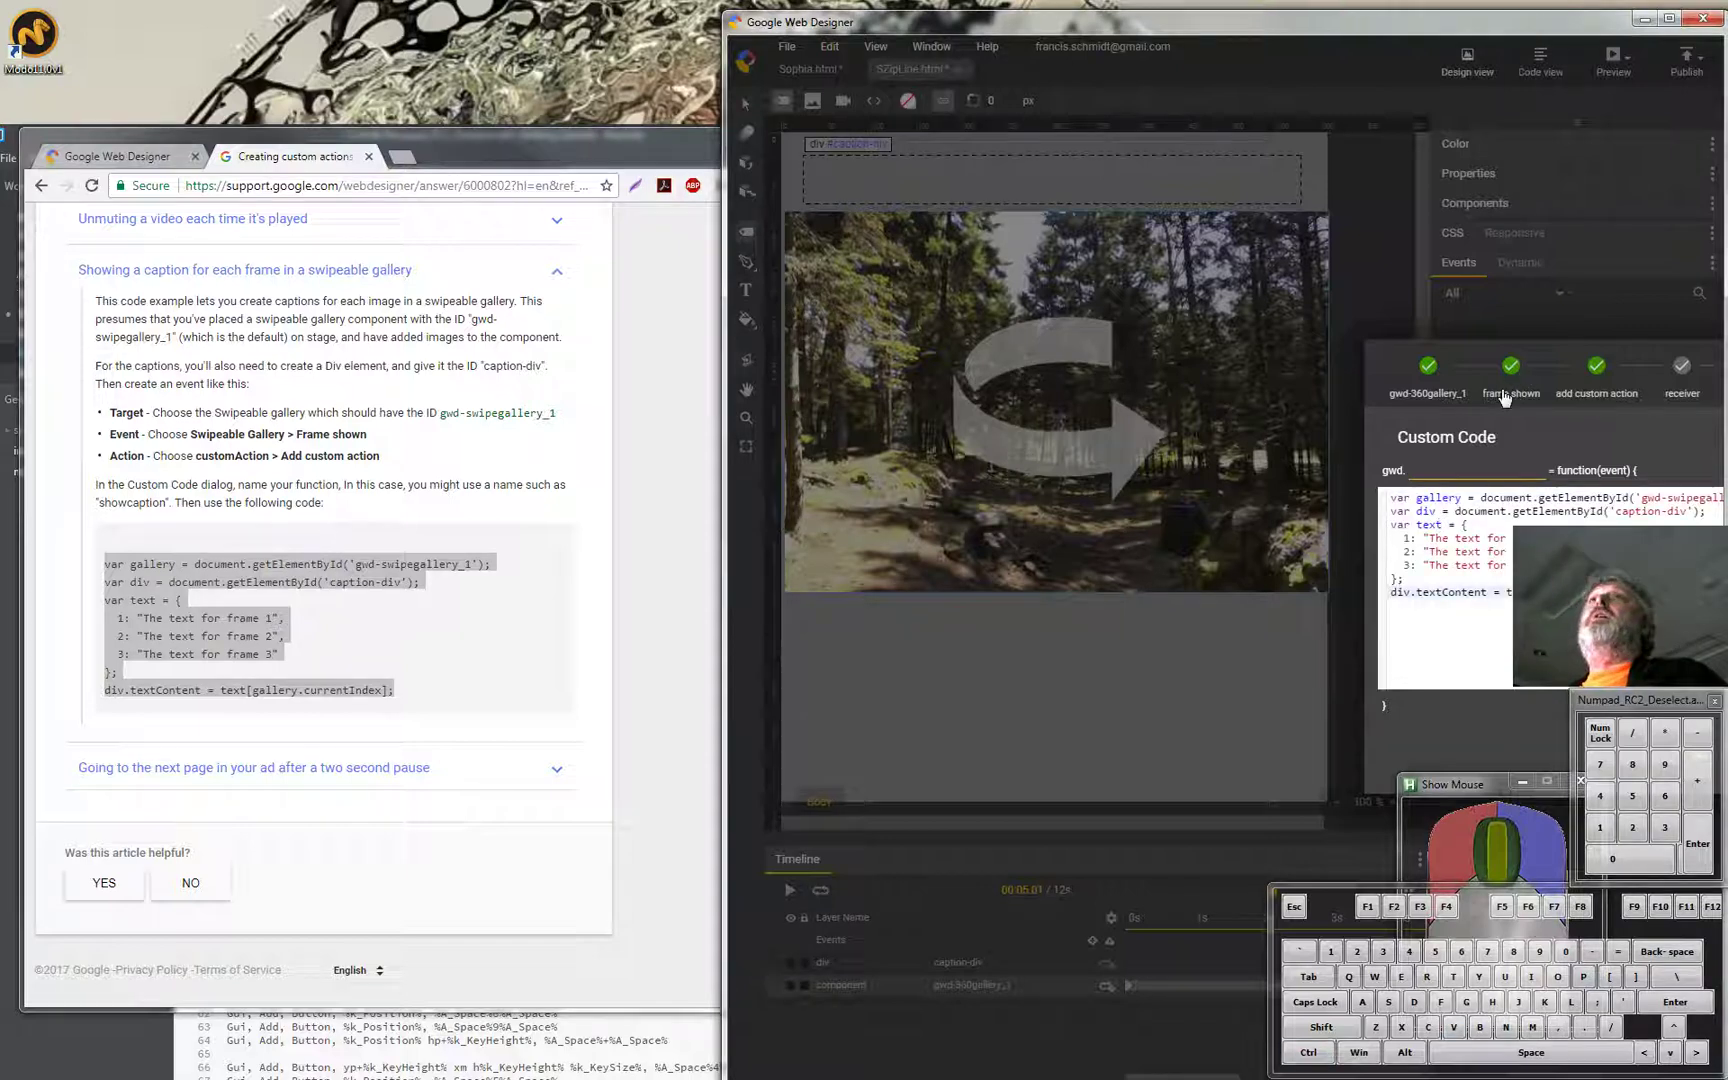
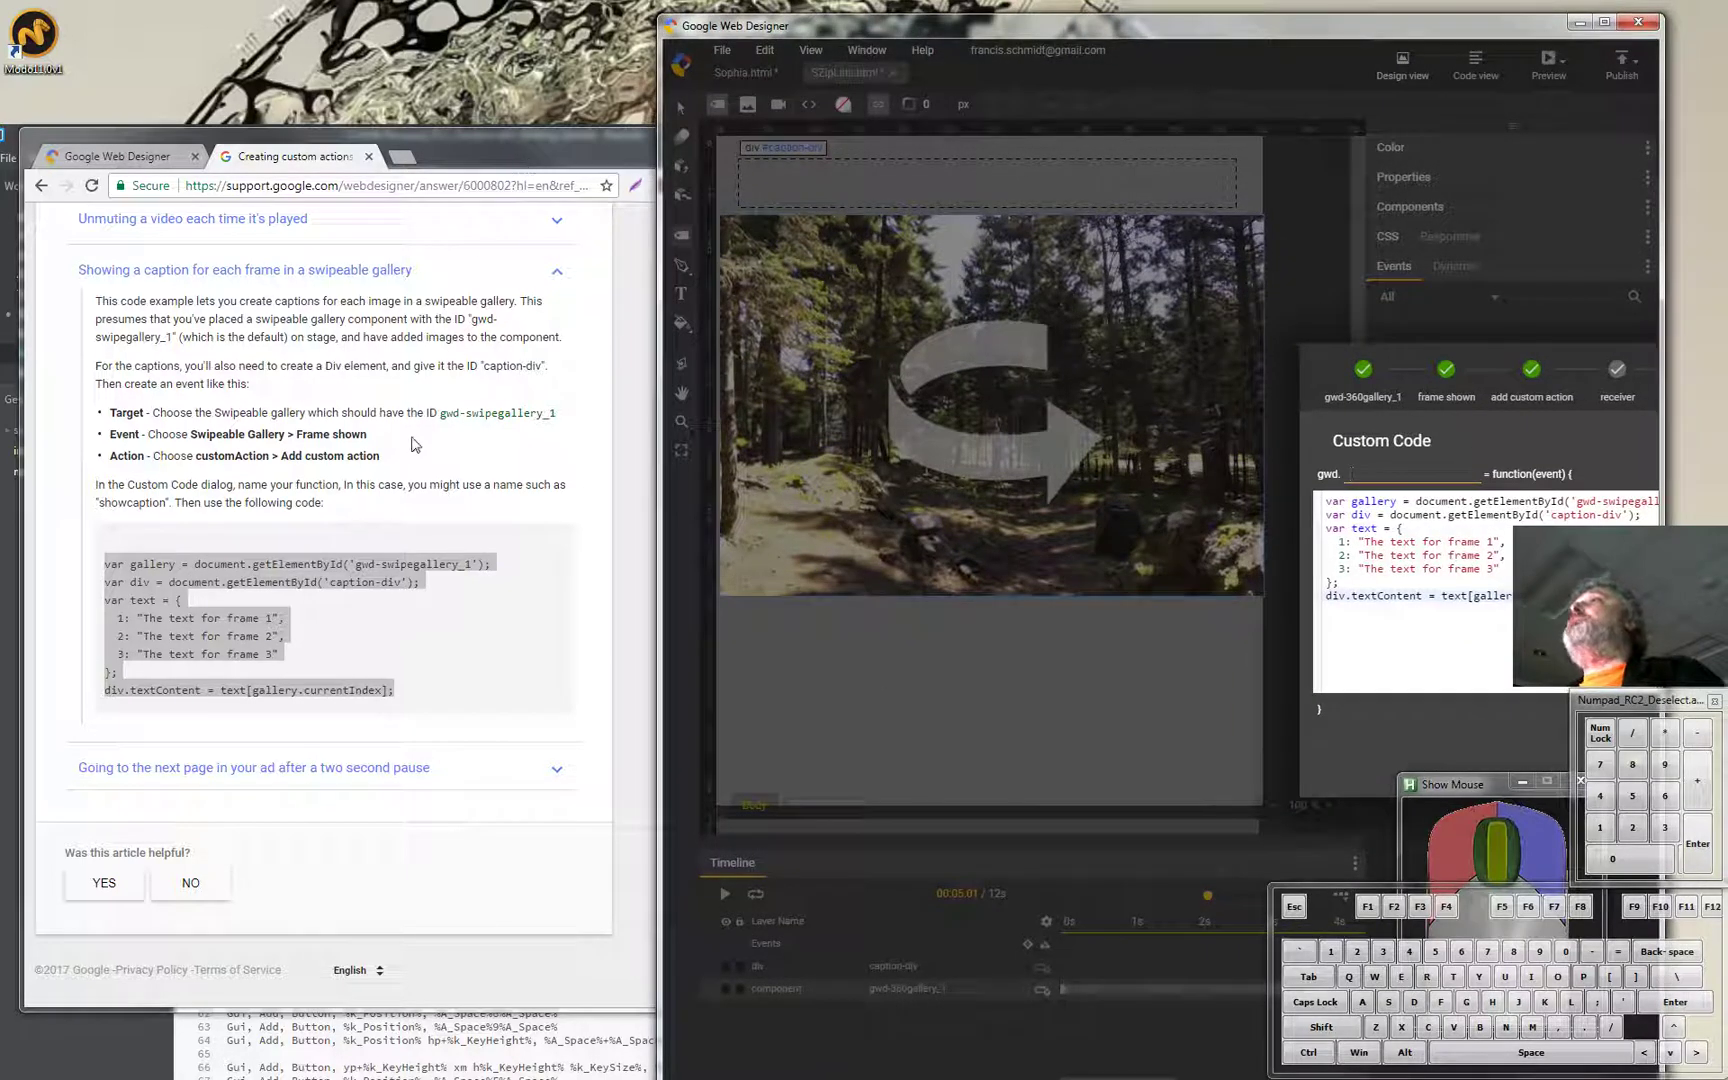
key(F7)
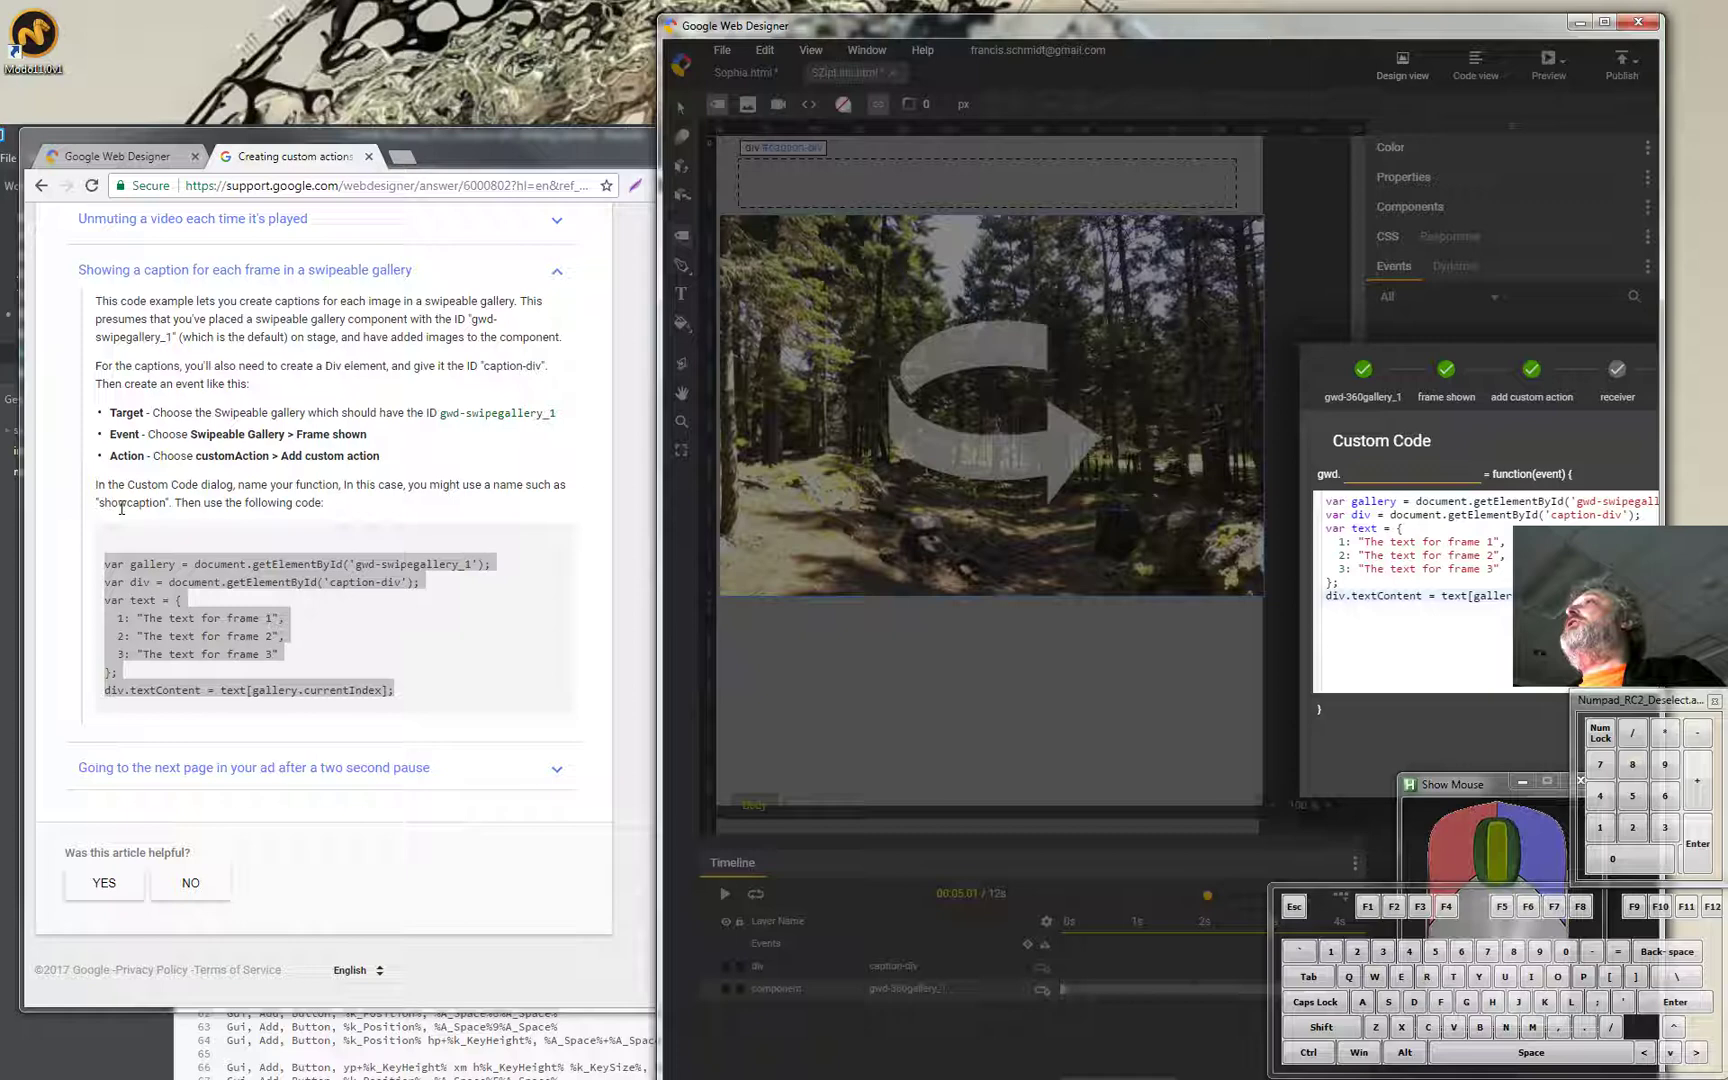
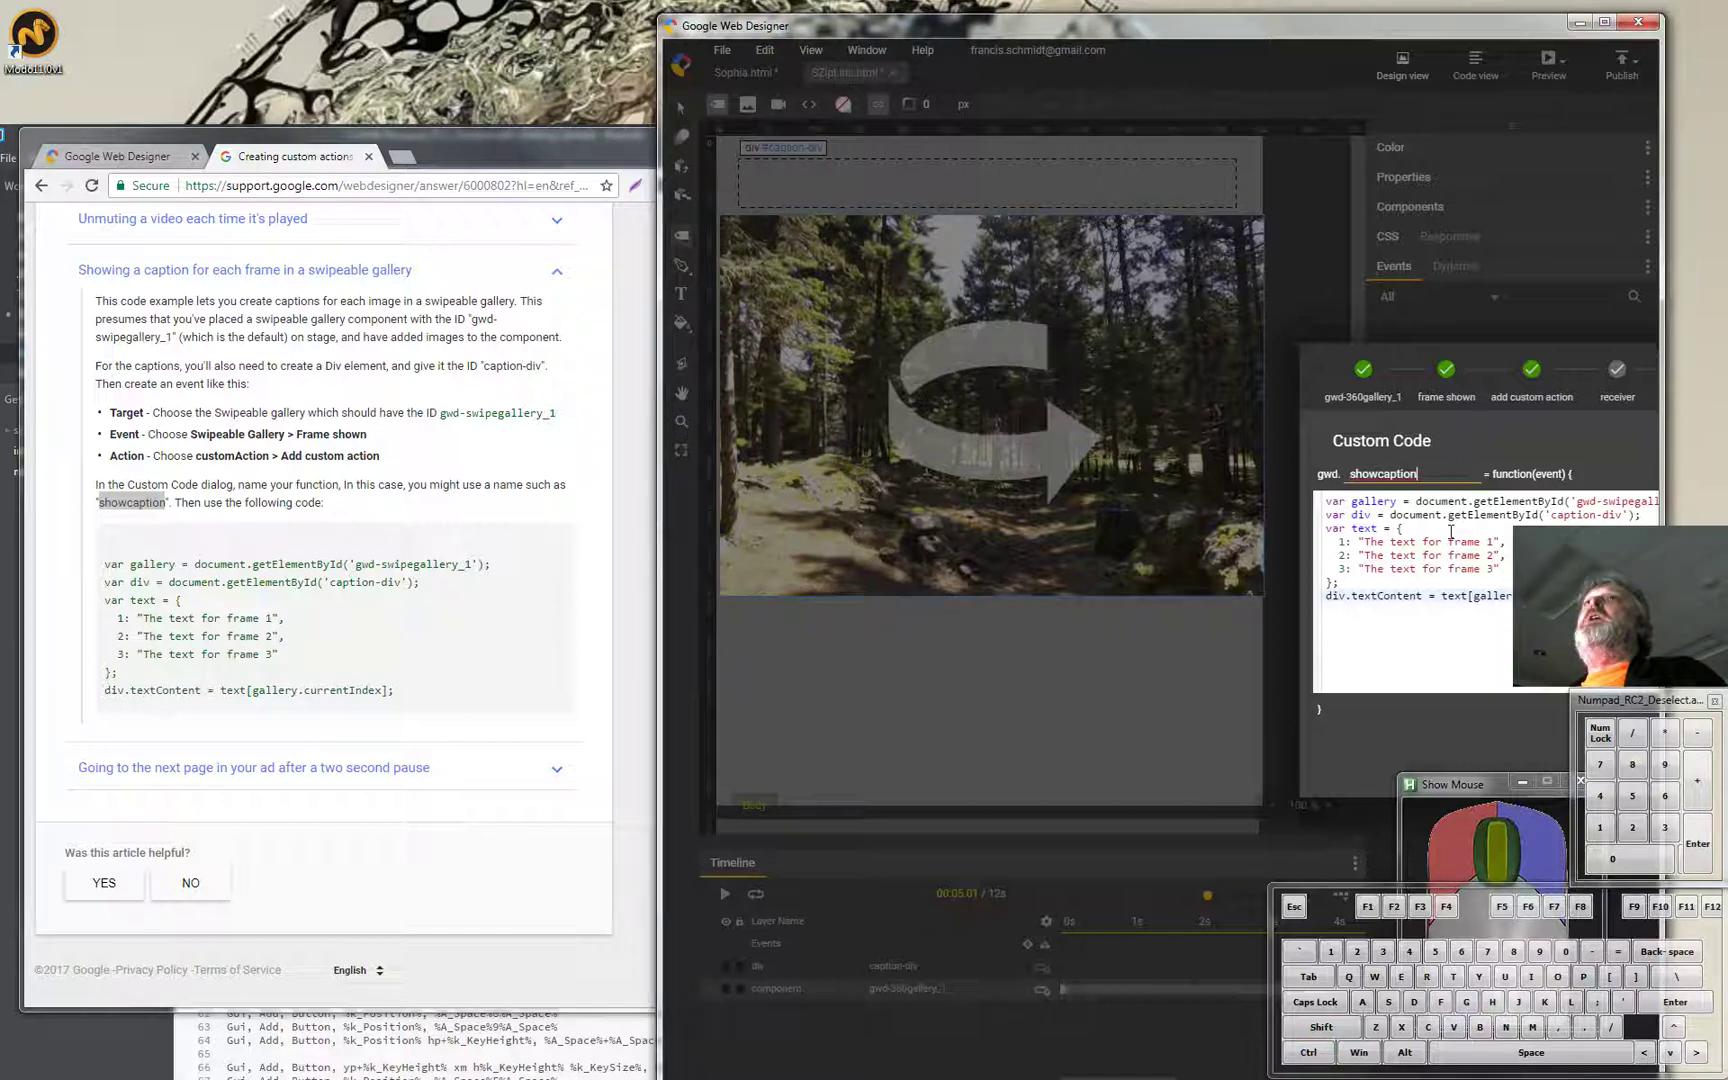
click(1054, 36)
click(744, 39)
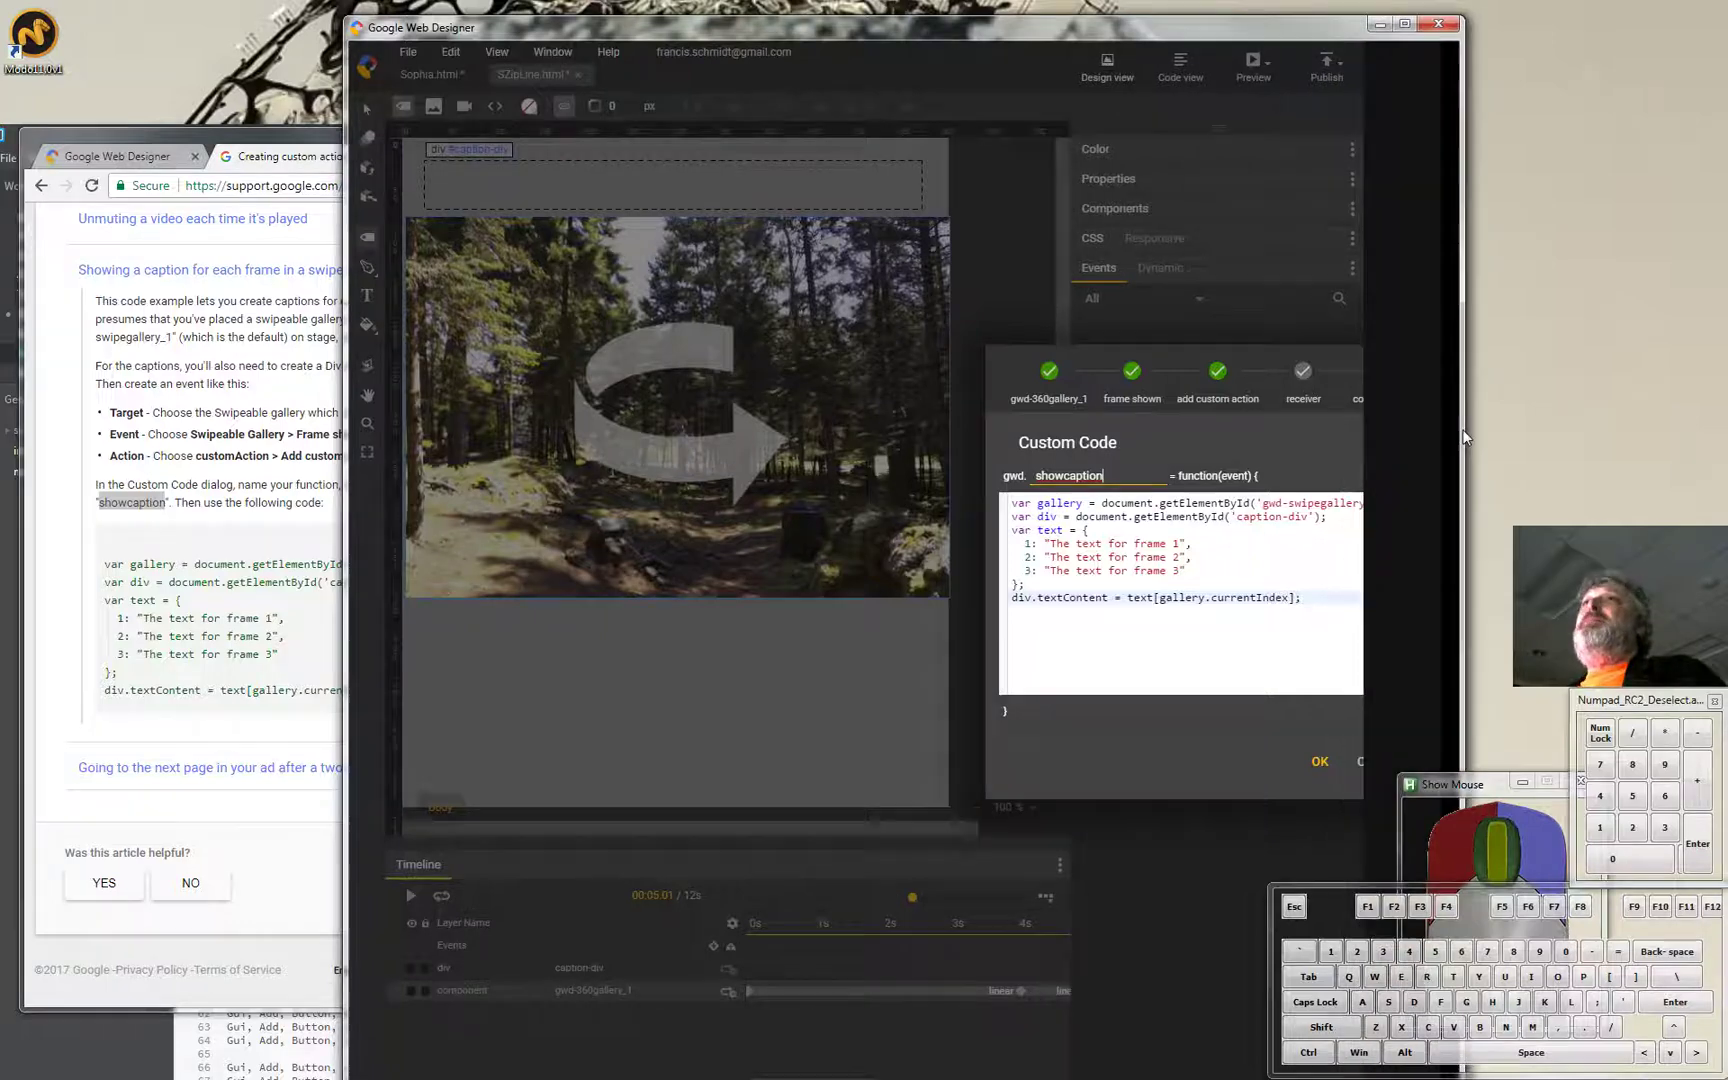
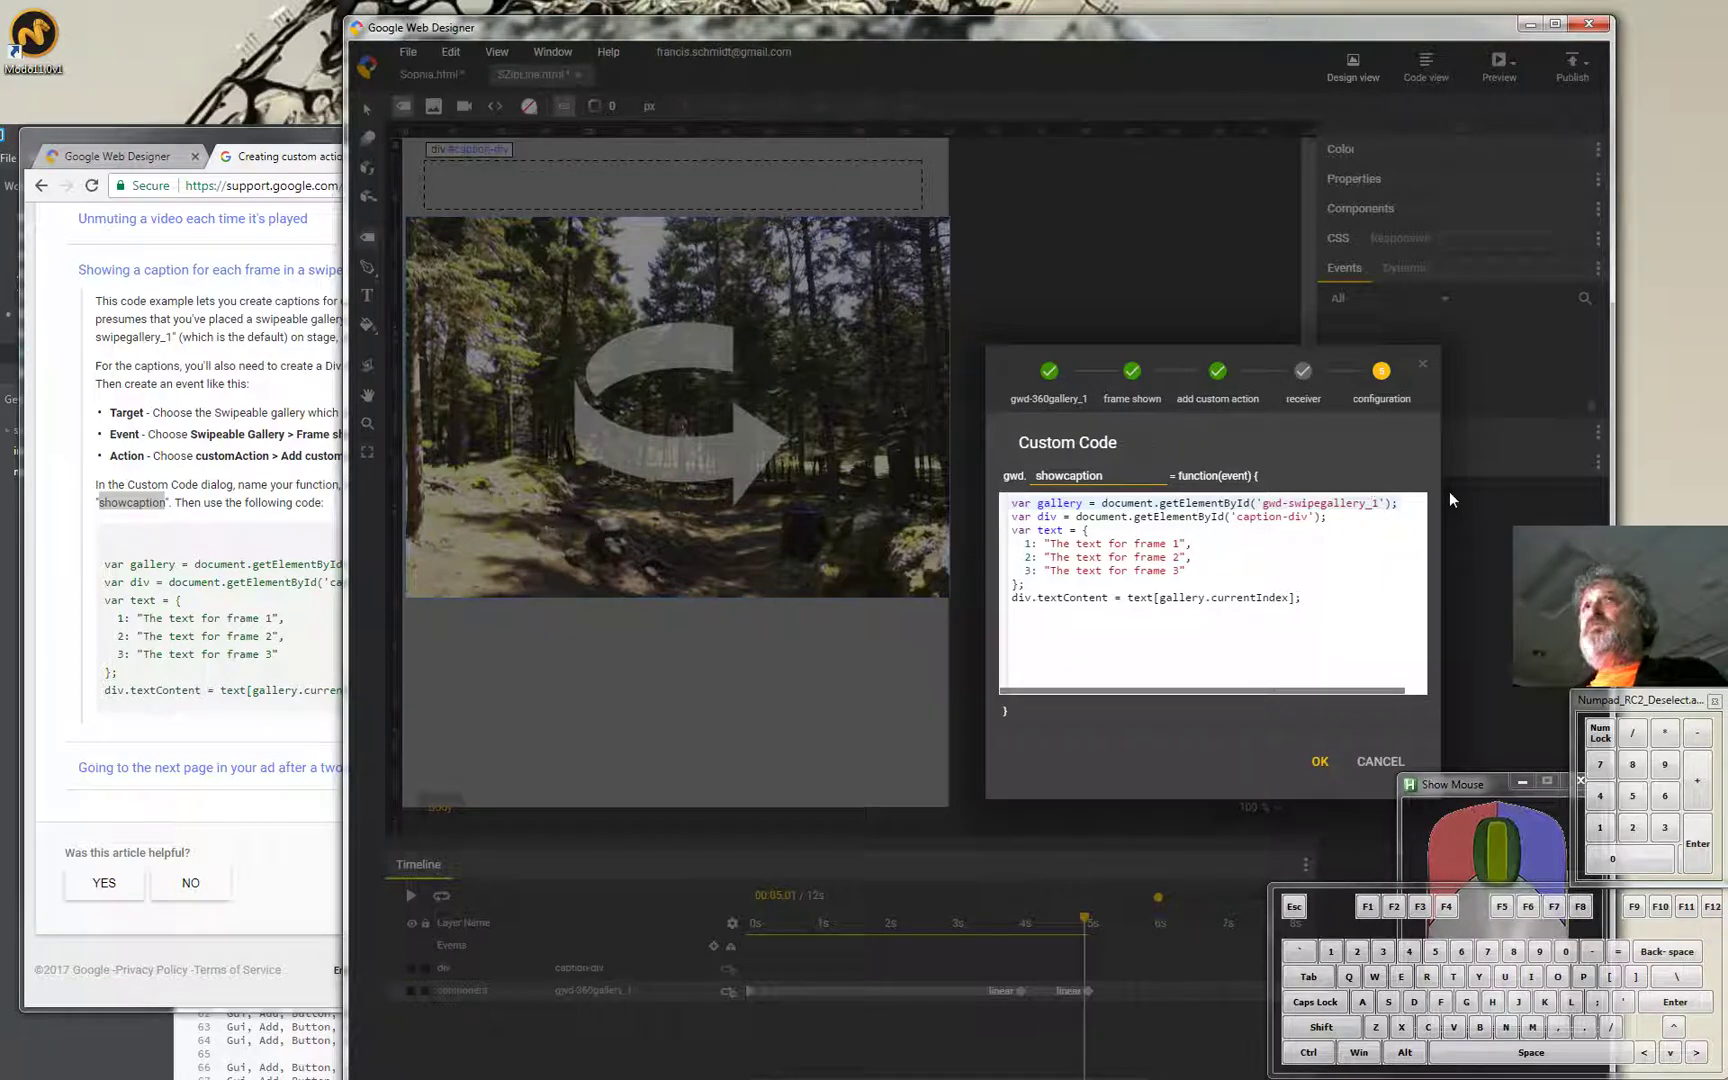
Retype the code's gallery id from gwd-swipegallery_1 toward gwd-360gallery_1.
key(Left)
key(BackSpace)
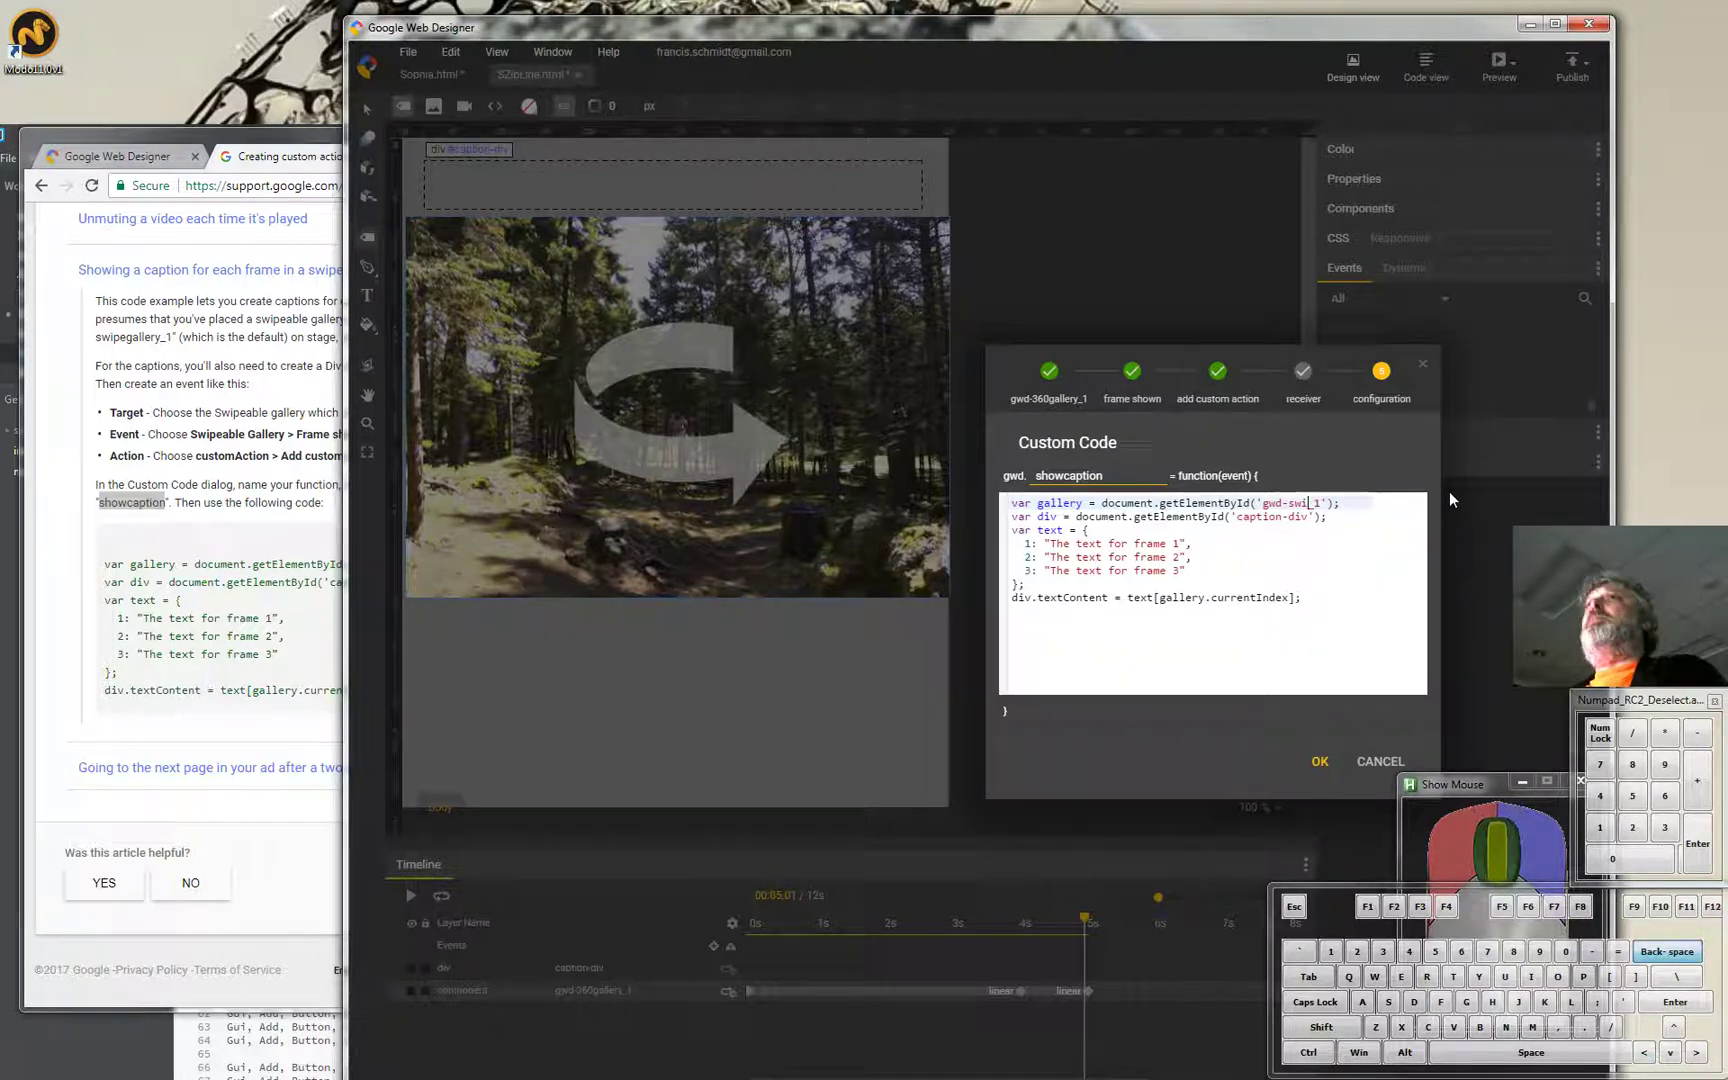
key(BackSpace)
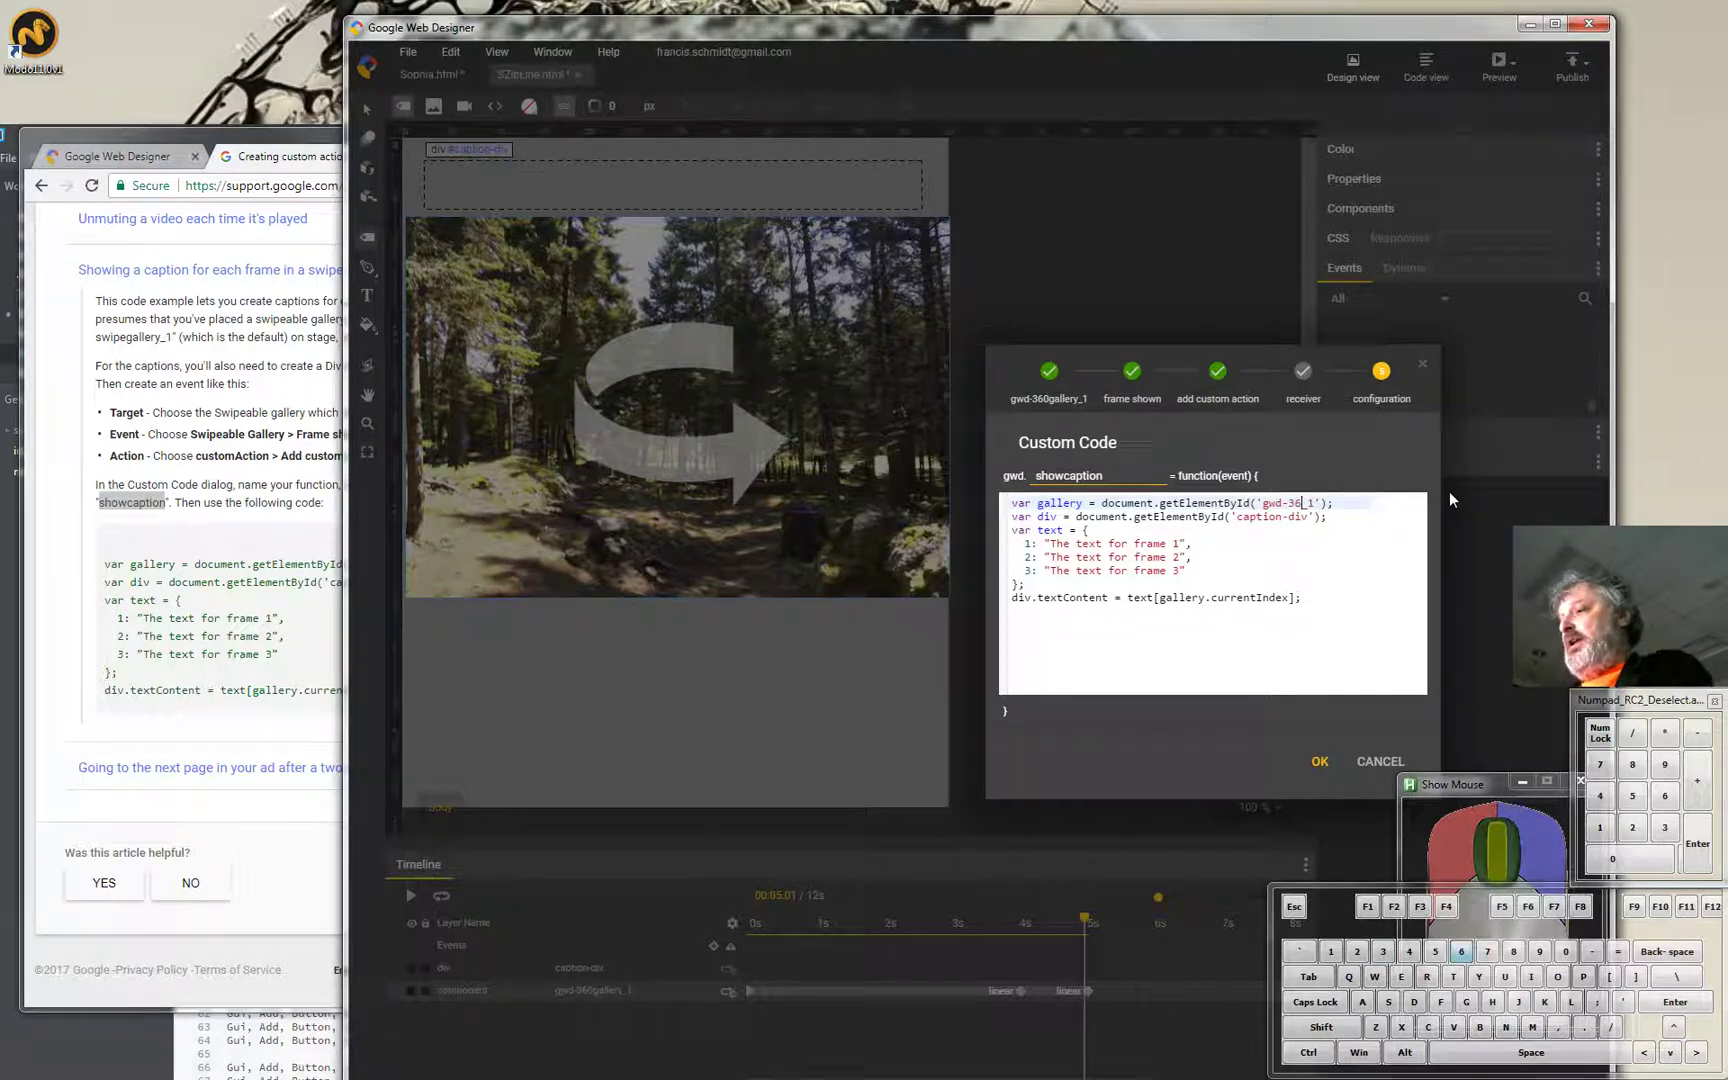
key(0)
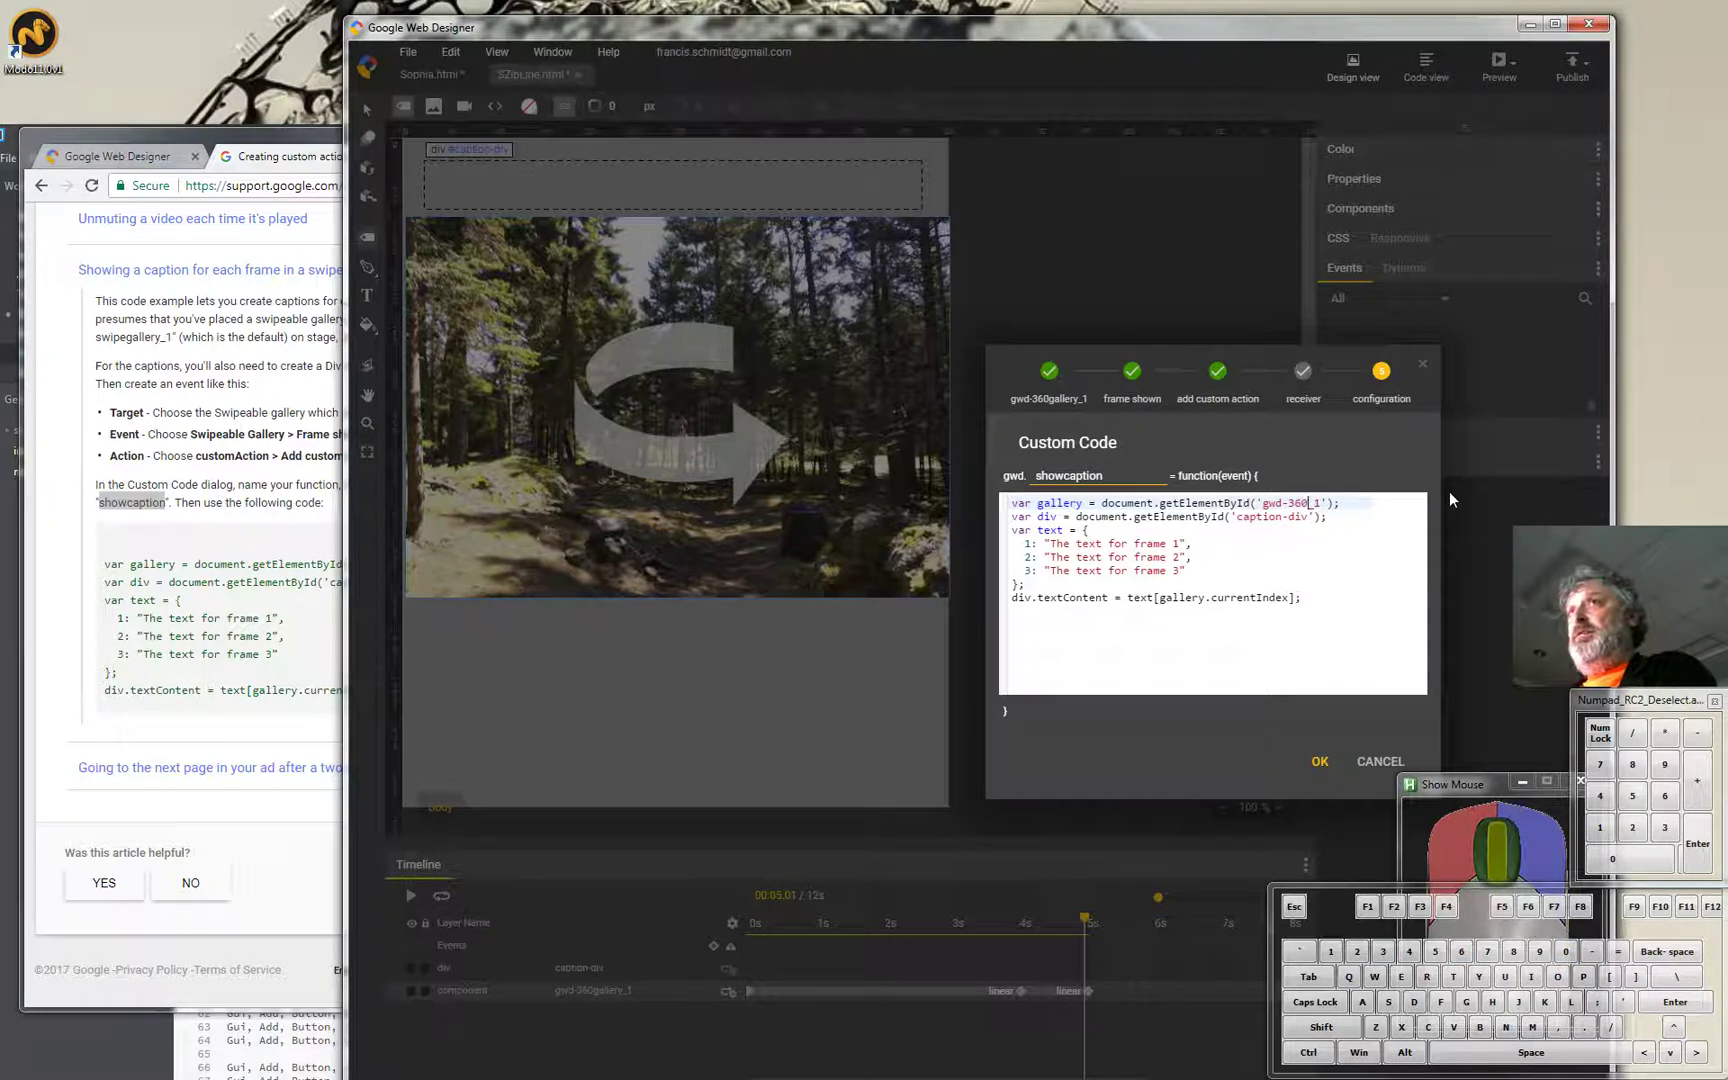
key(g)
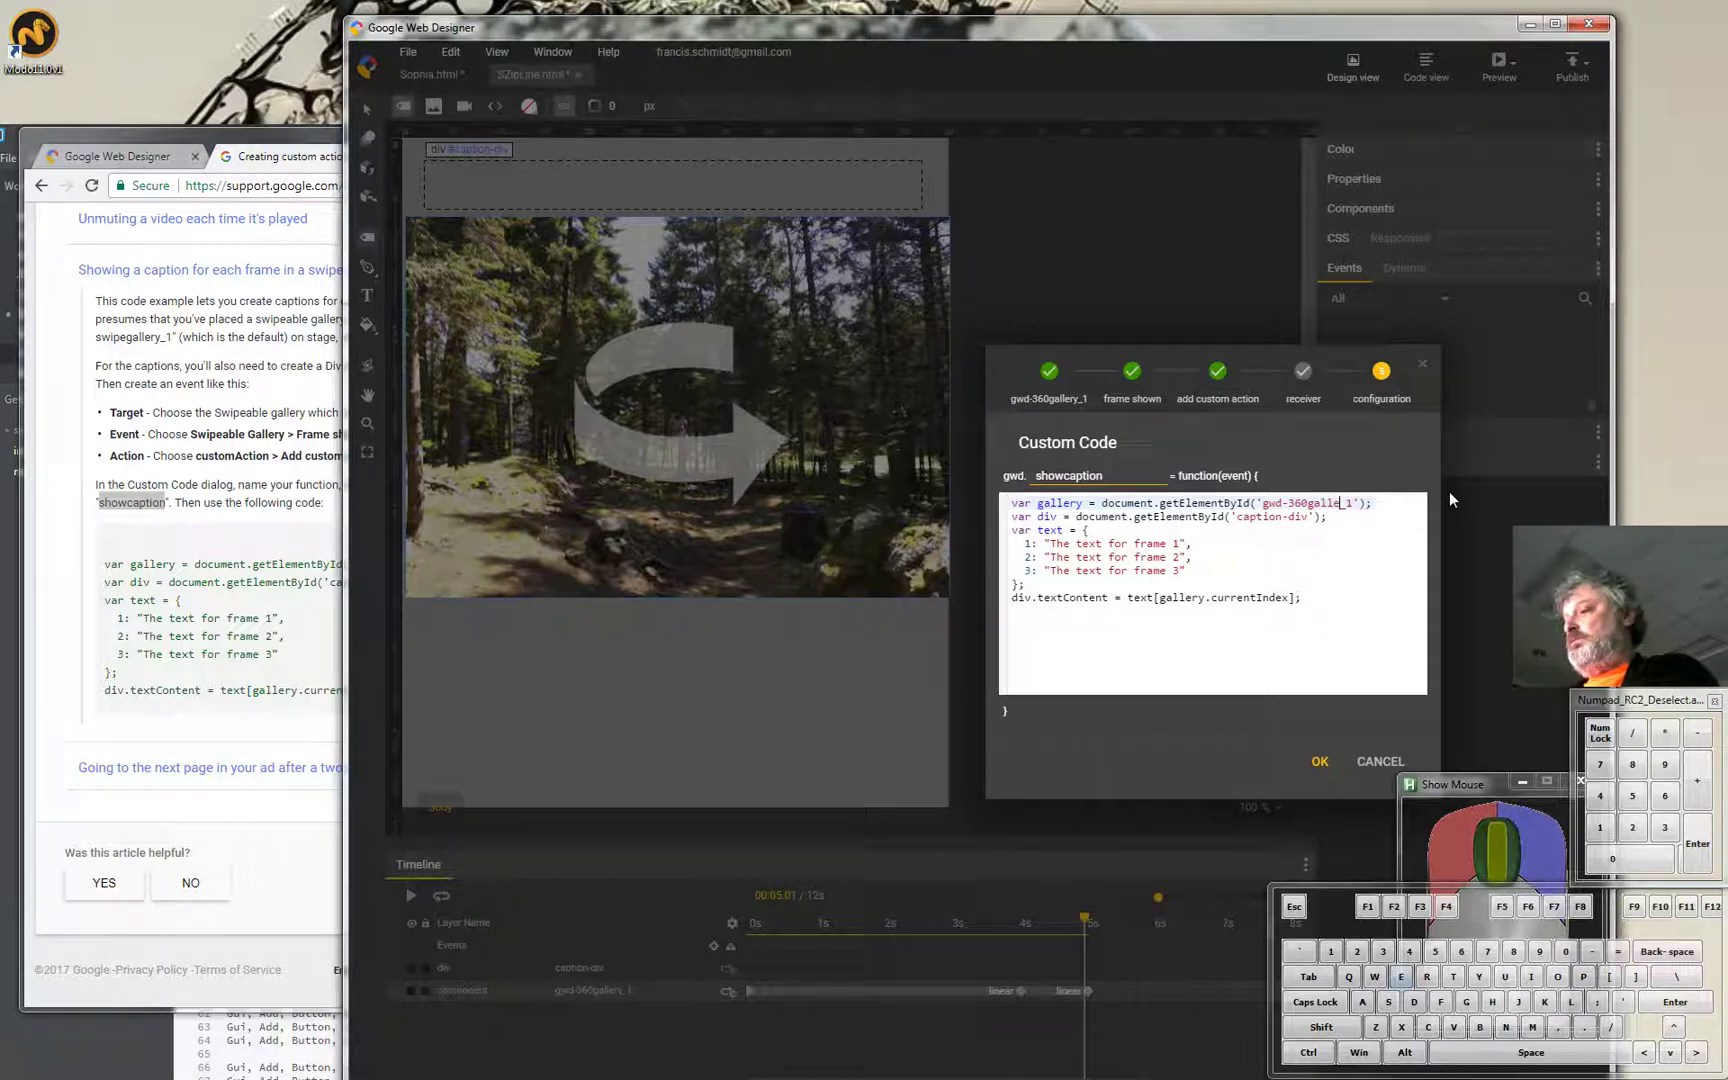
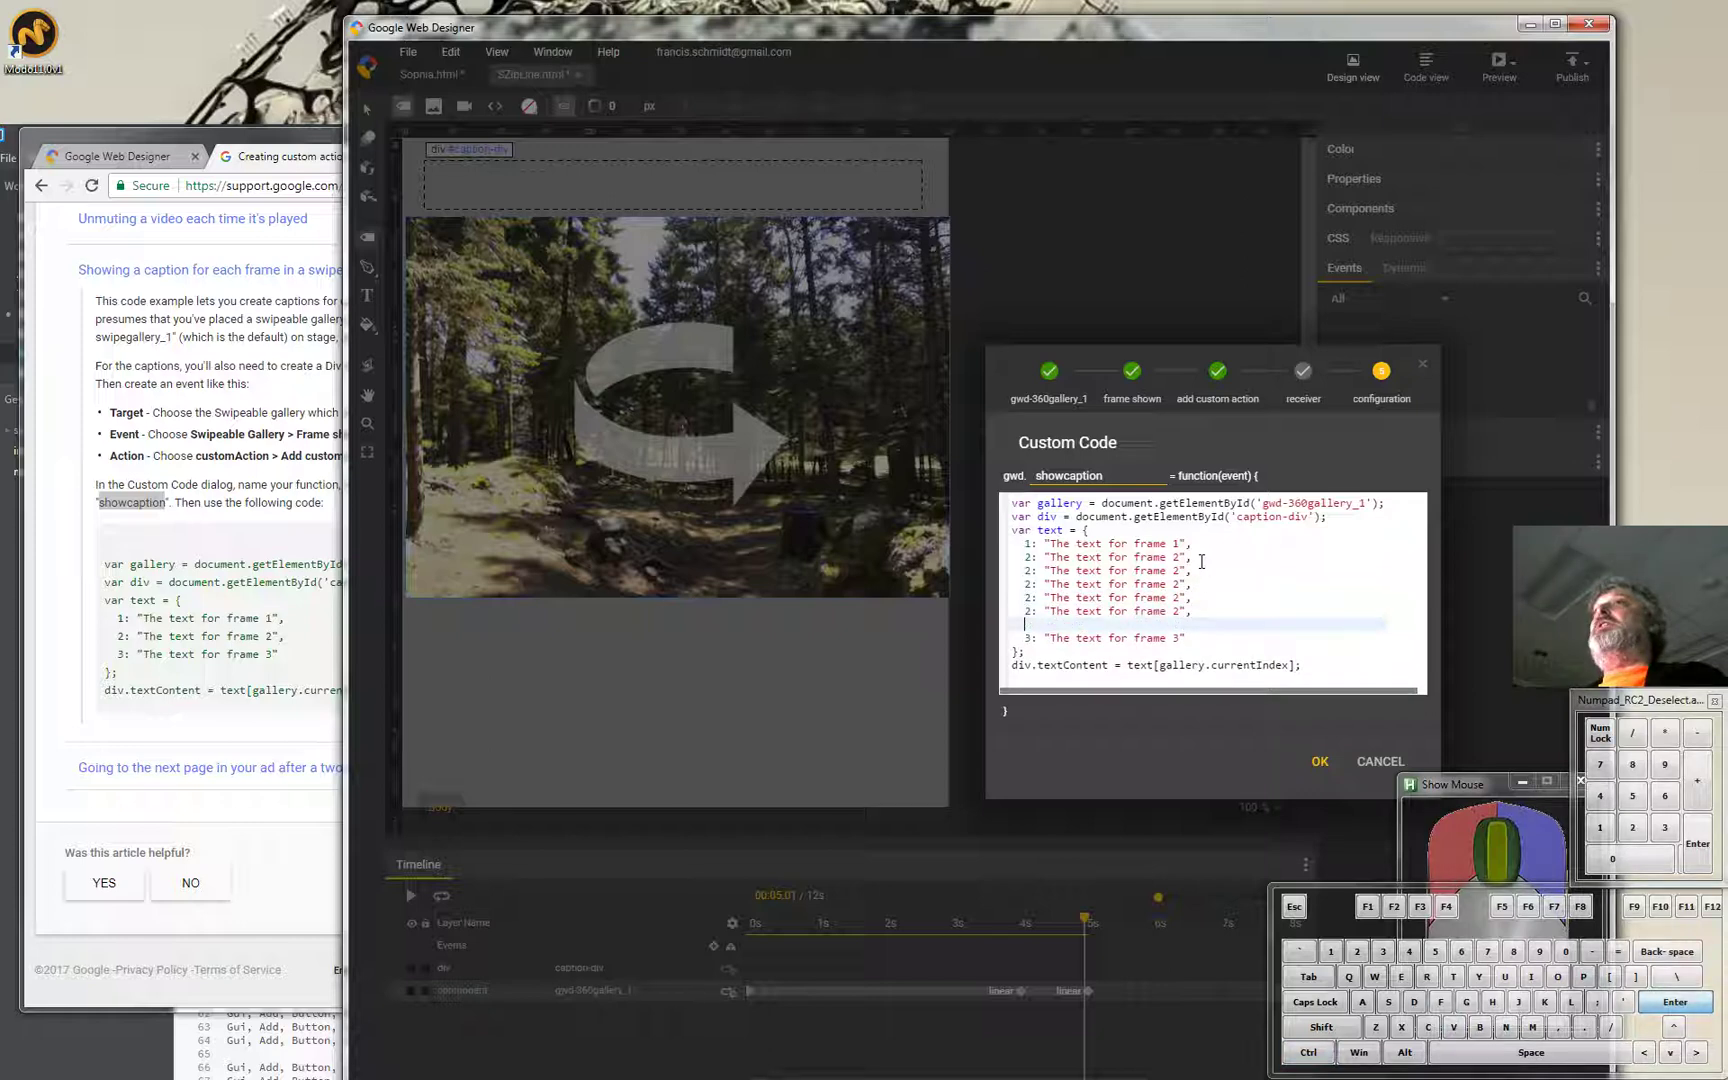
Paste another caption line and renumber the list keys for frames 3, 4 and 5.
key(ctrl+v)
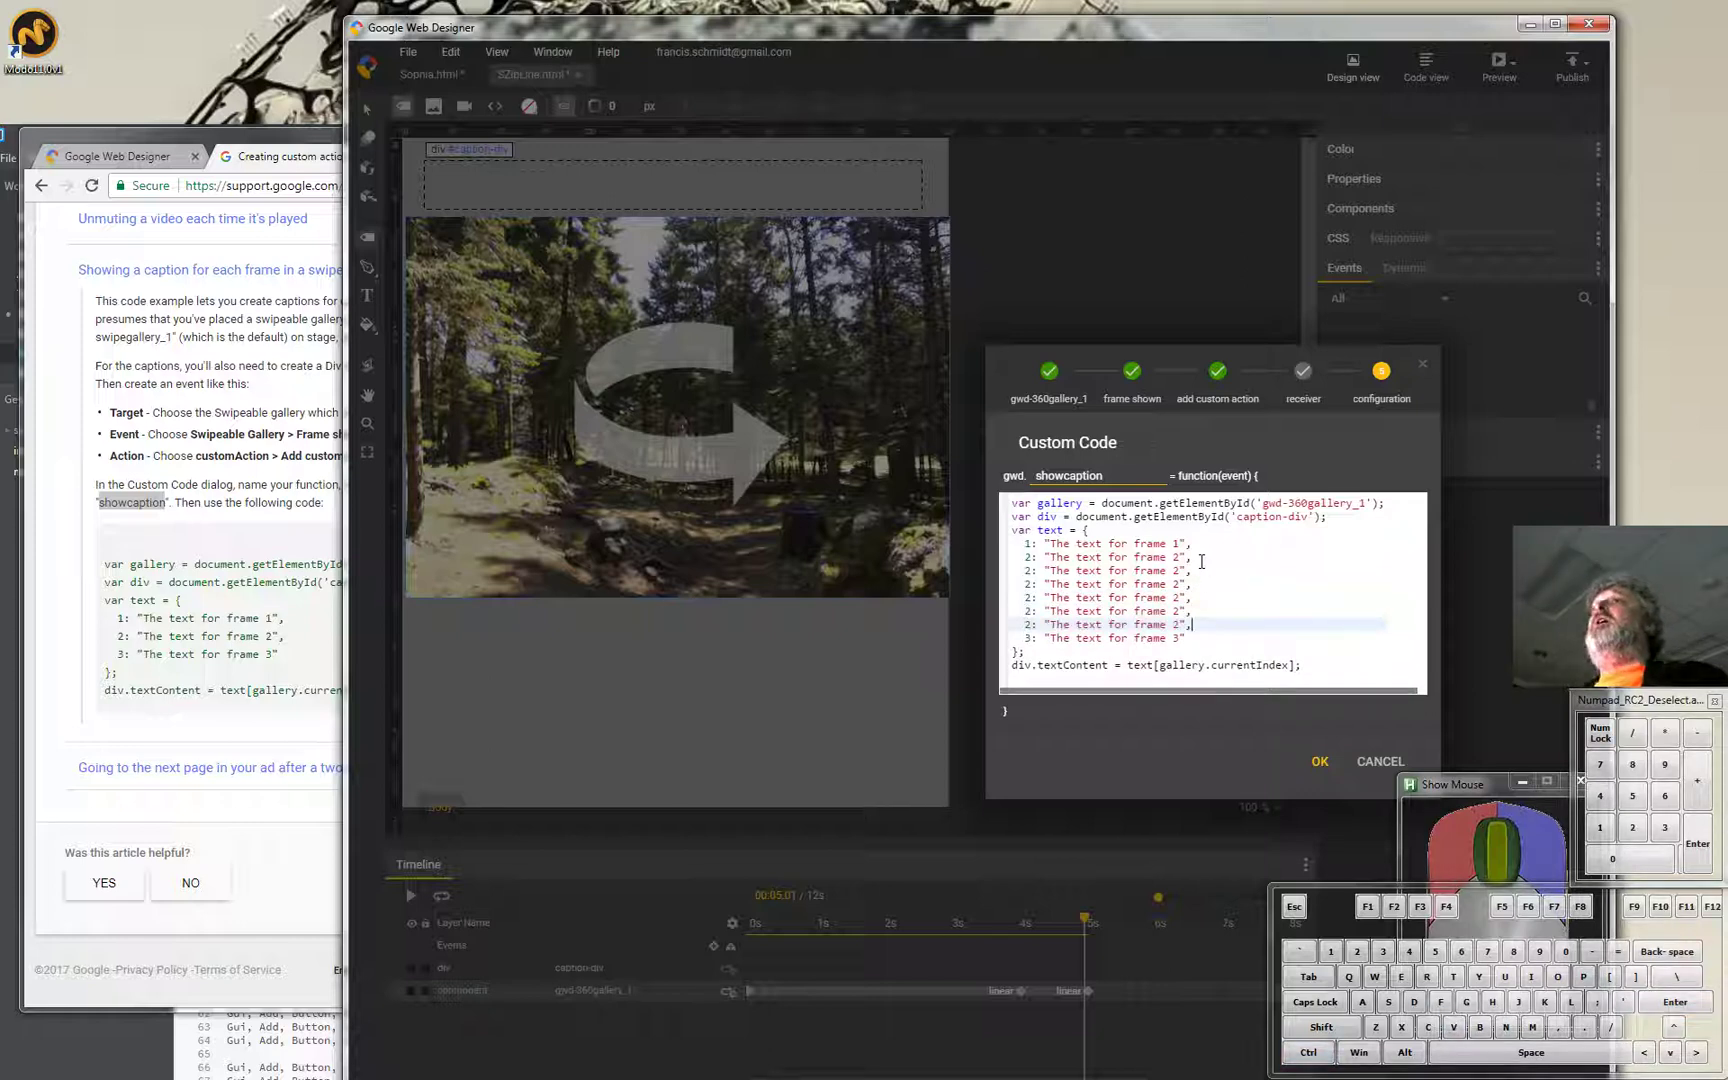
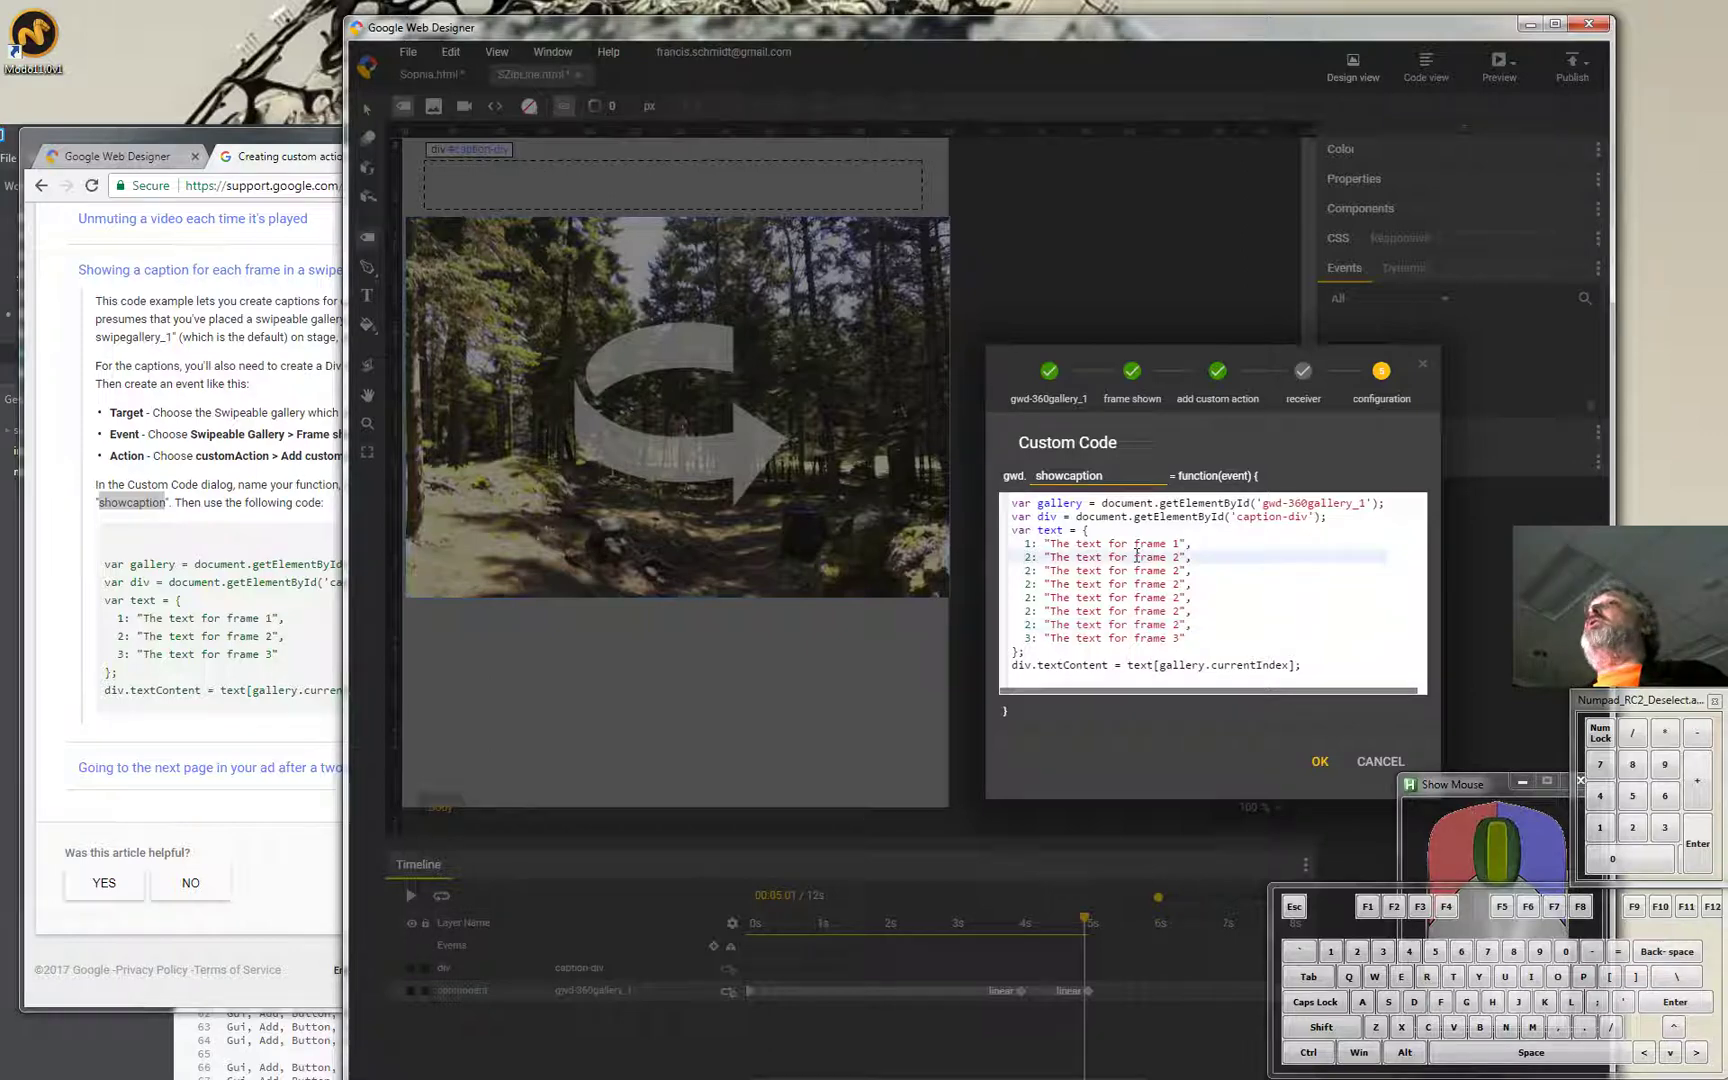
key(Right)
key(Left)
key(Right)
key(Left)
key(Down)
key(BackSpace)
key(3)
key(Down)
key(BackSpace)
key(4)
key(Down)
key(BackSpace)
key(5)
Renumber the remaining caption entries as frames 6, 7 and 8.
key(Down)
key(Left)
key(Right)
key(BackSpace)
key(5)
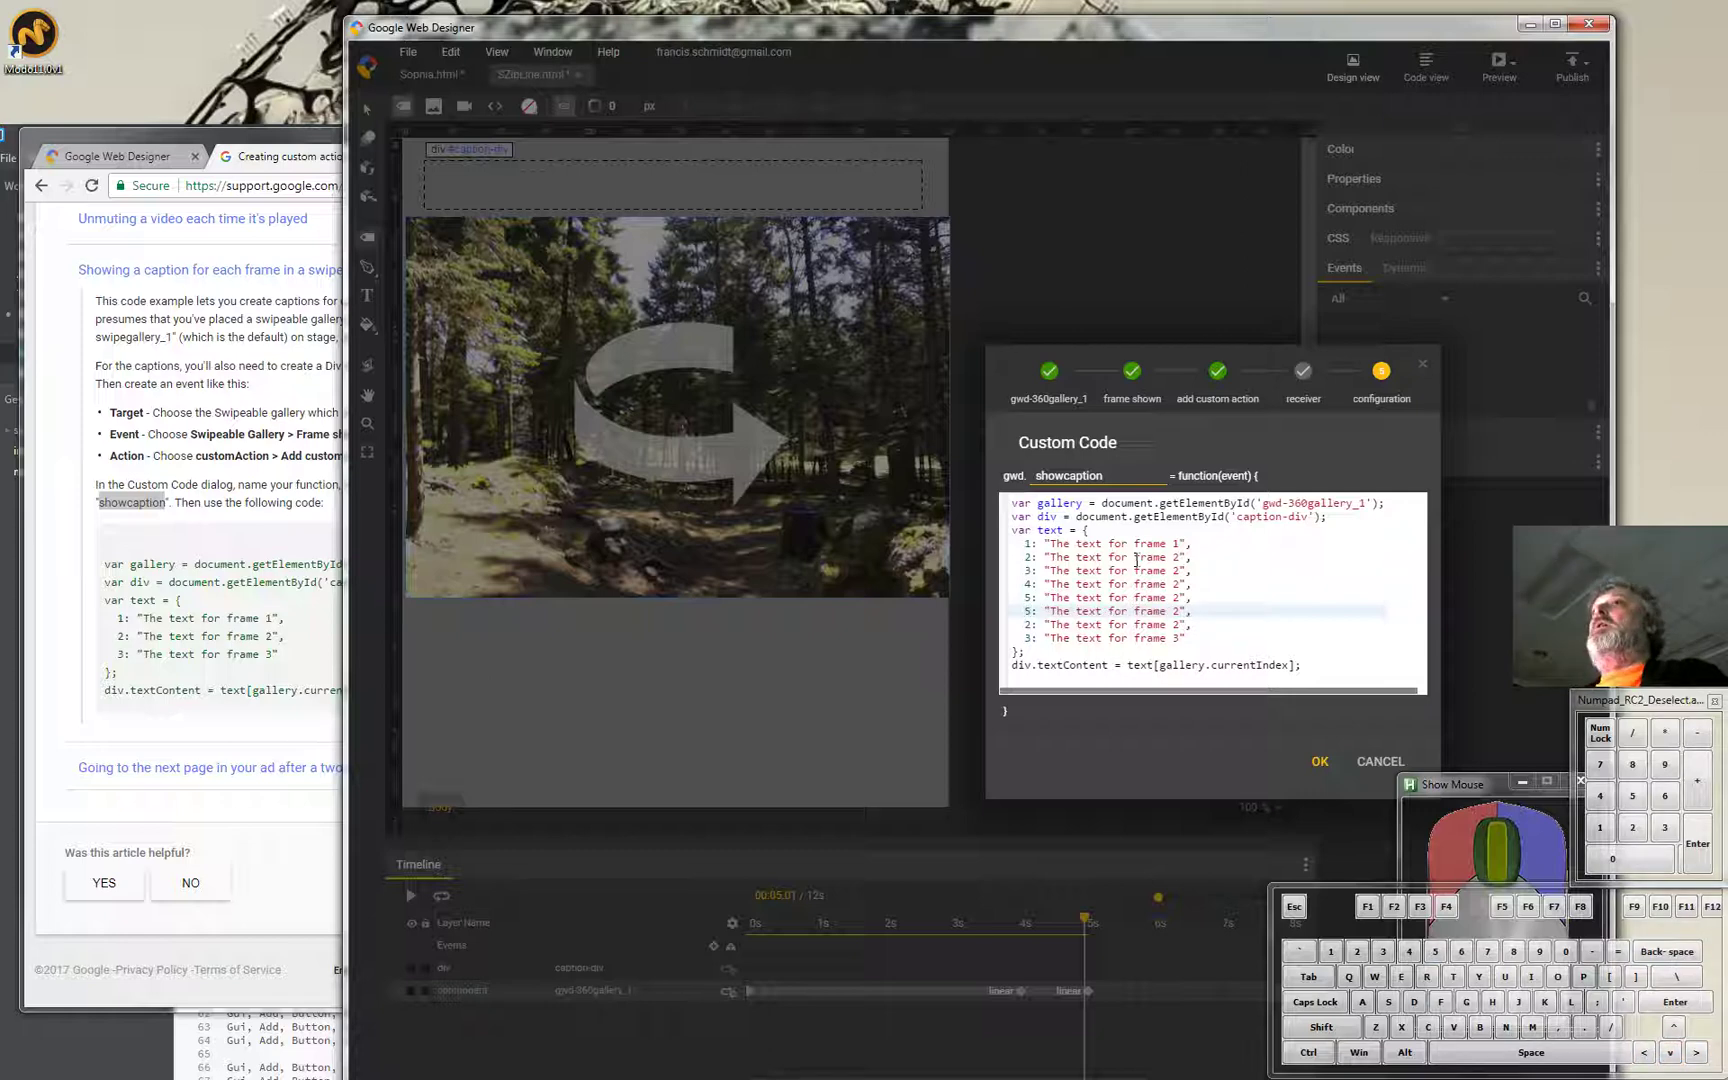
key(BackSpace)
key(6)
key(Down)
key(BackSpace)
key(7)
key(Right)
key(Down)
key(Left)
key(Down)
key(BackSpace)
key(8)
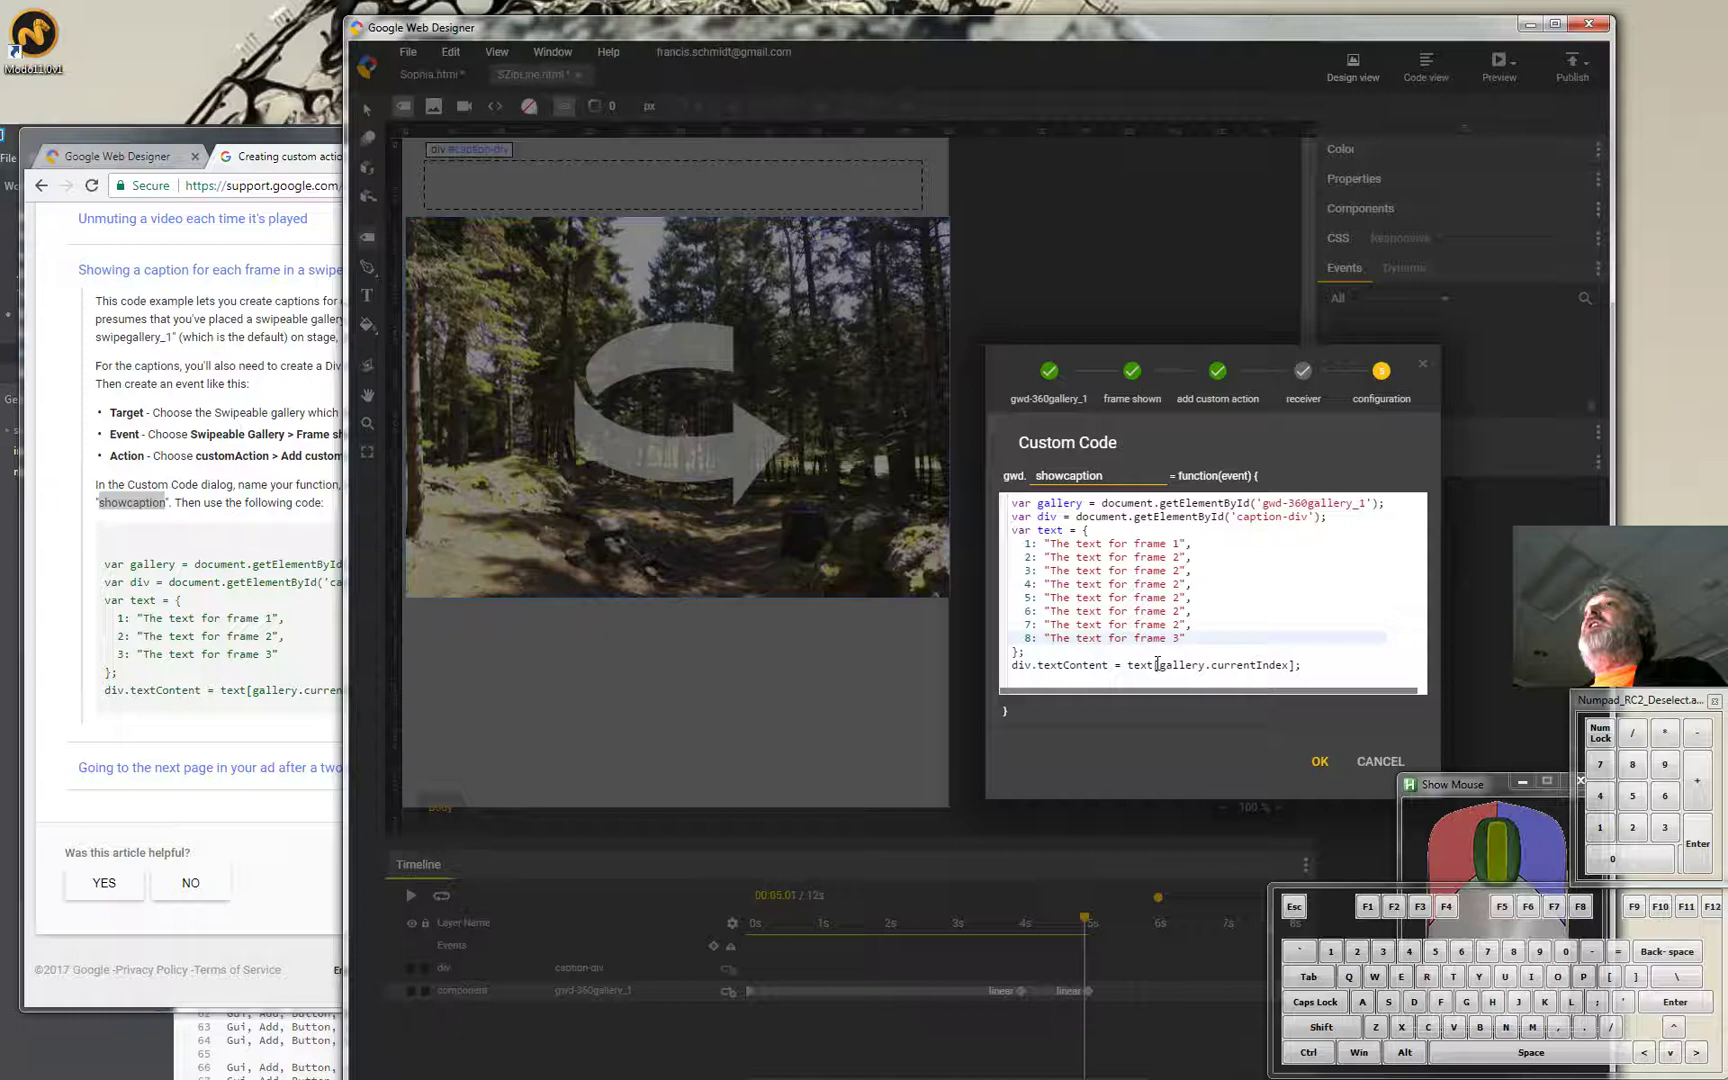
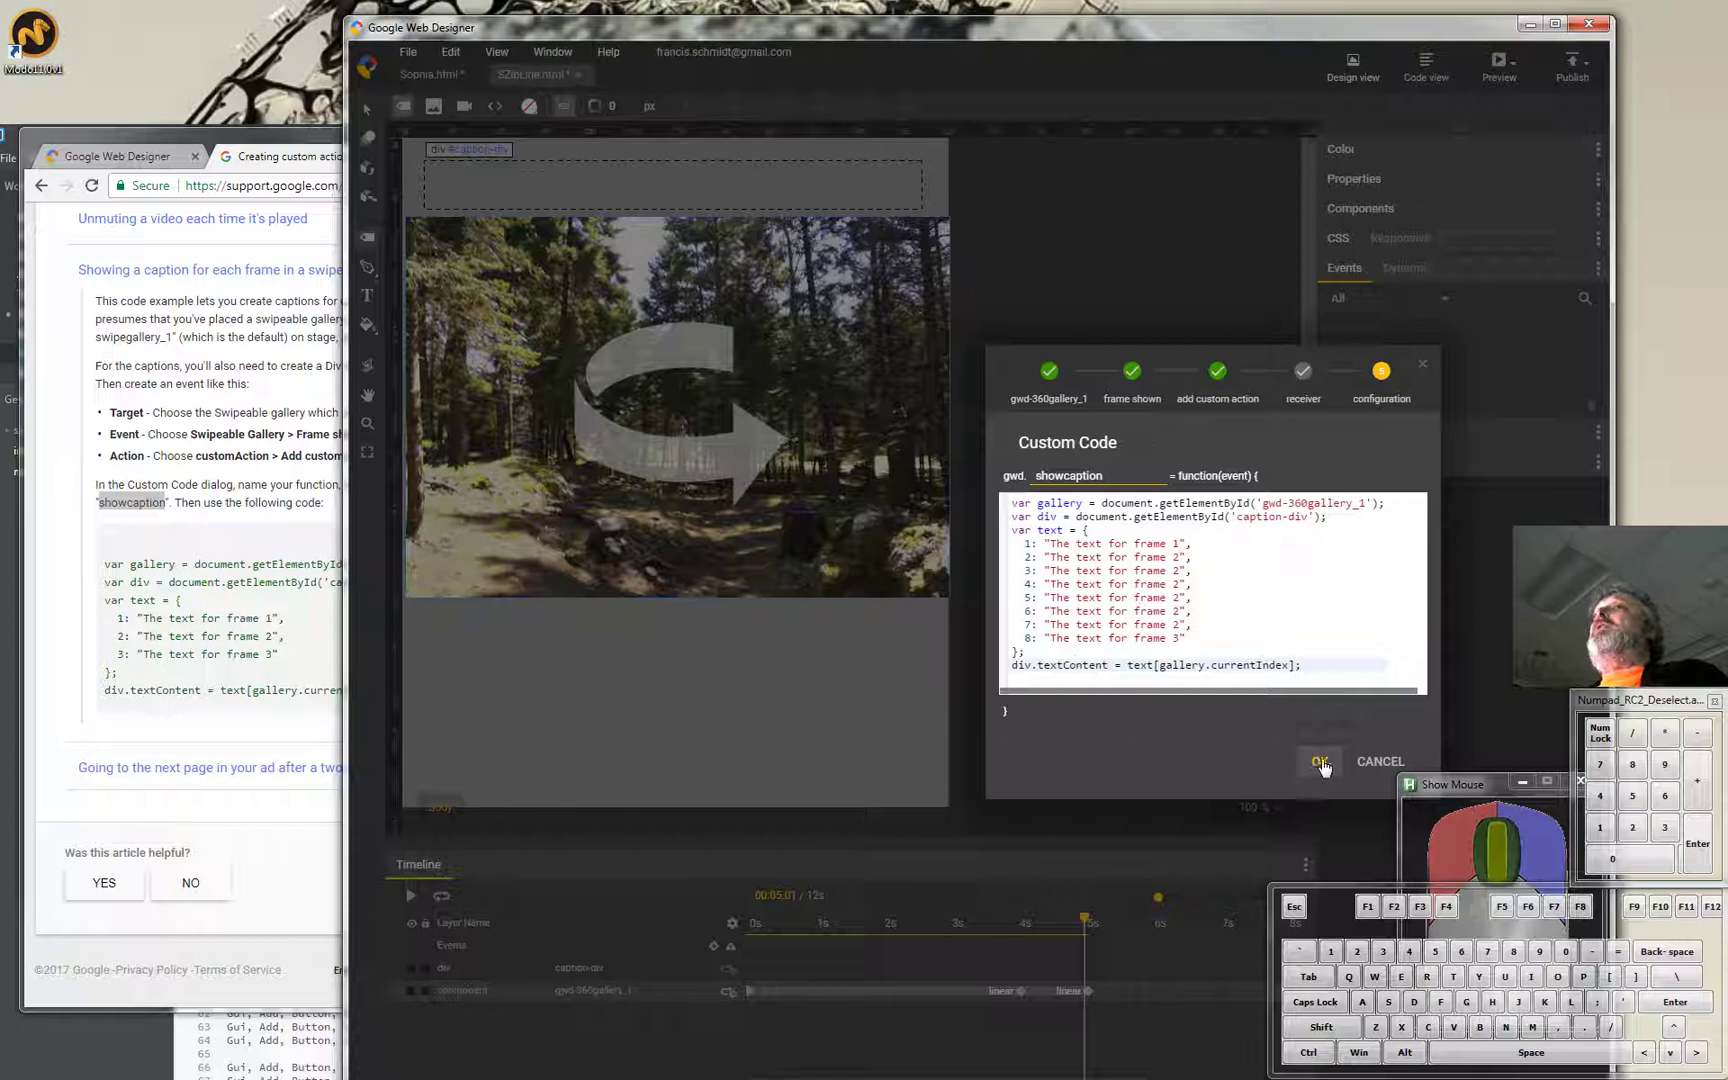
click(1325, 768)
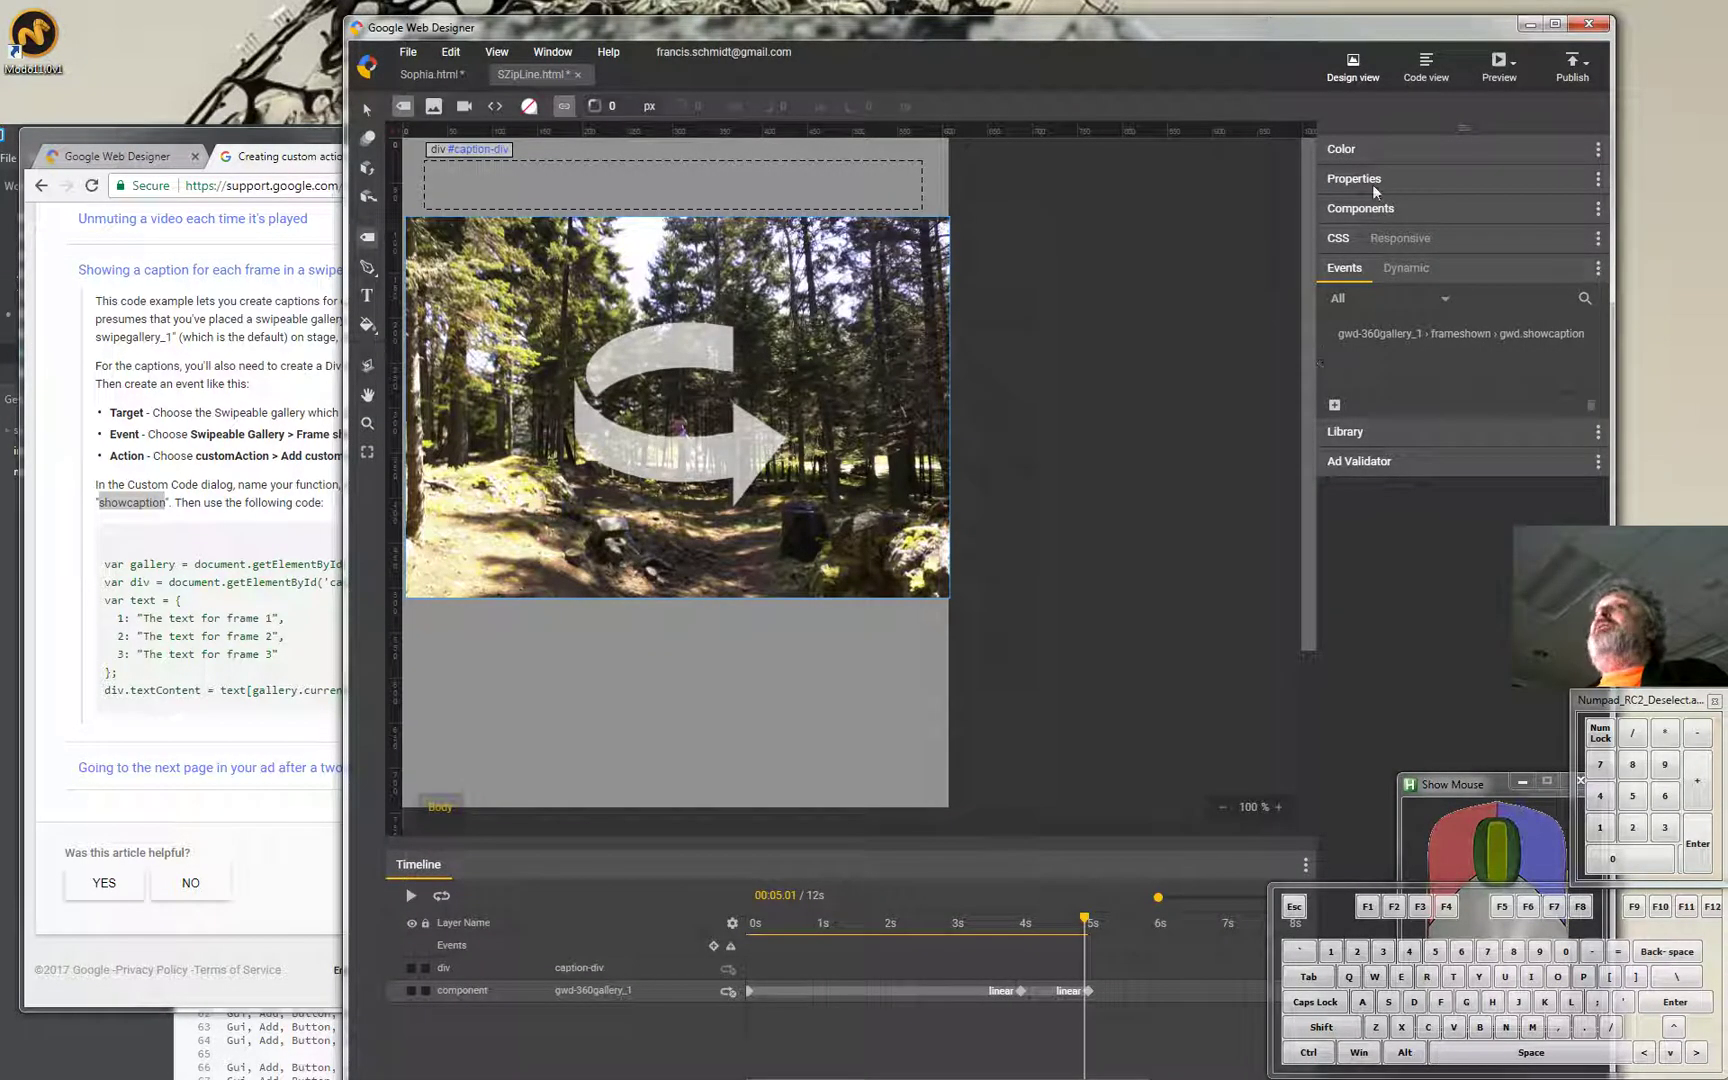
click(1495, 74)
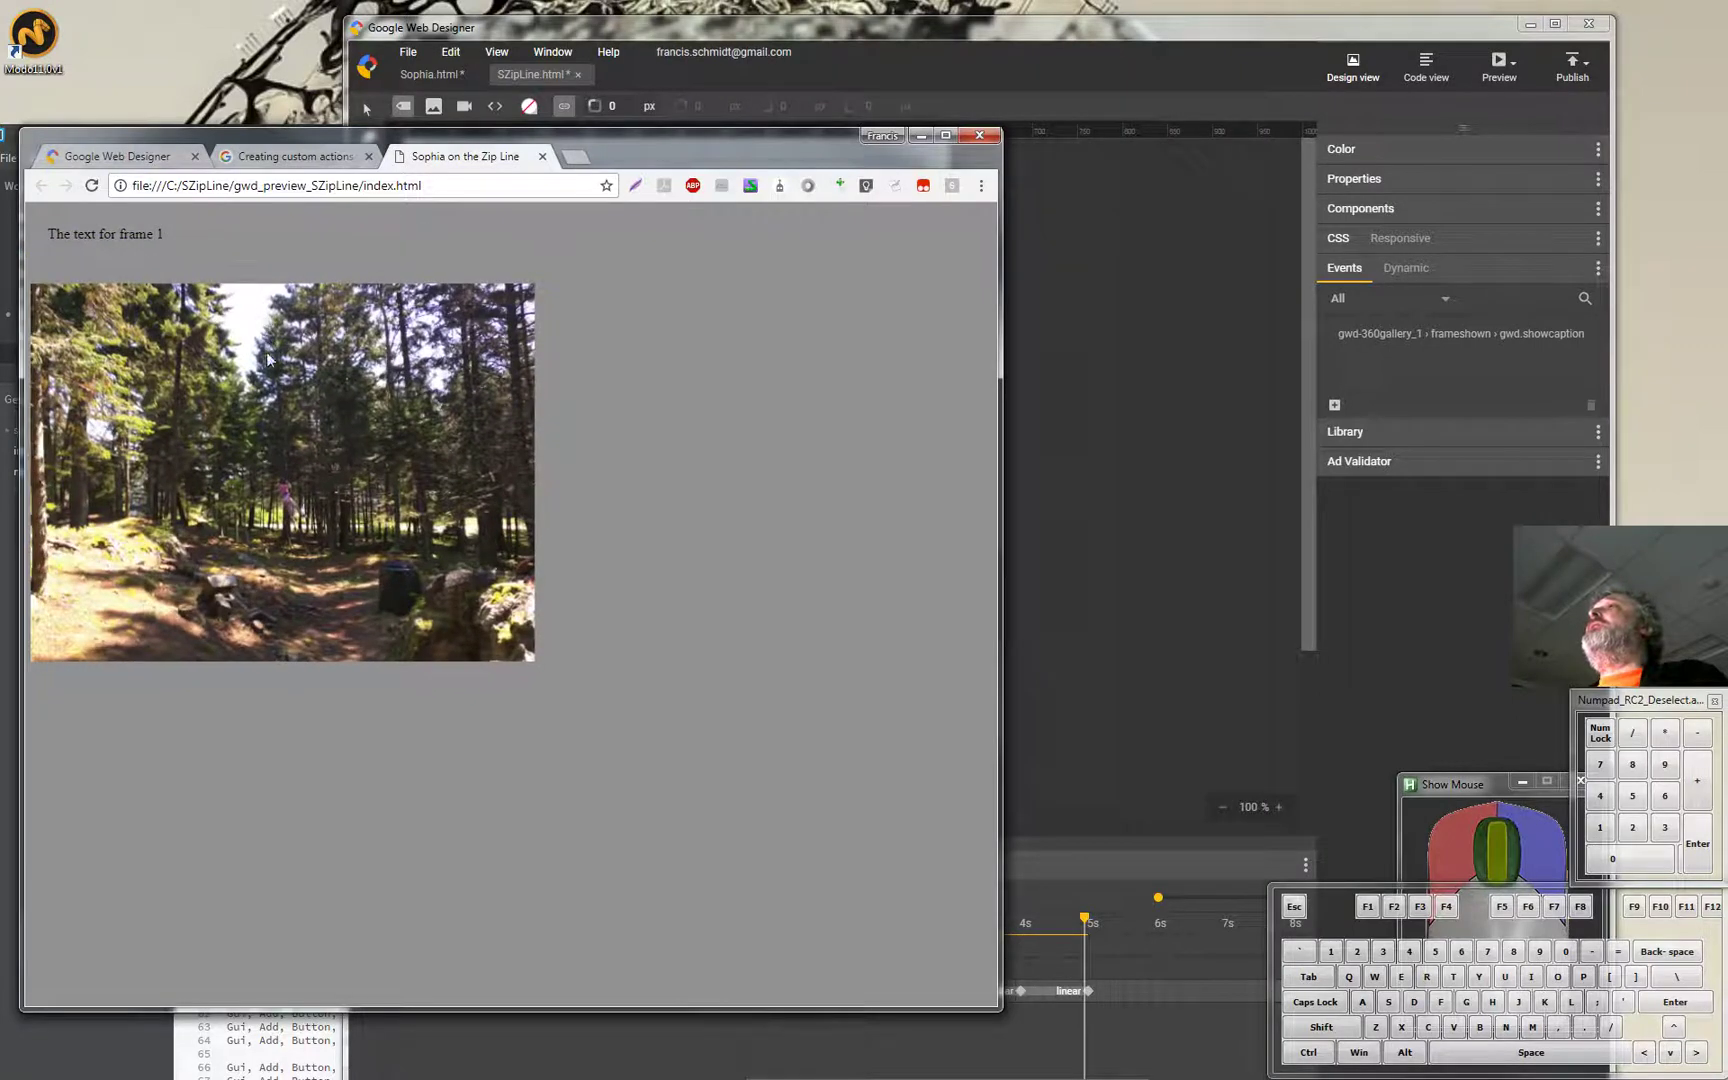
drag(287, 381, 273, 350)
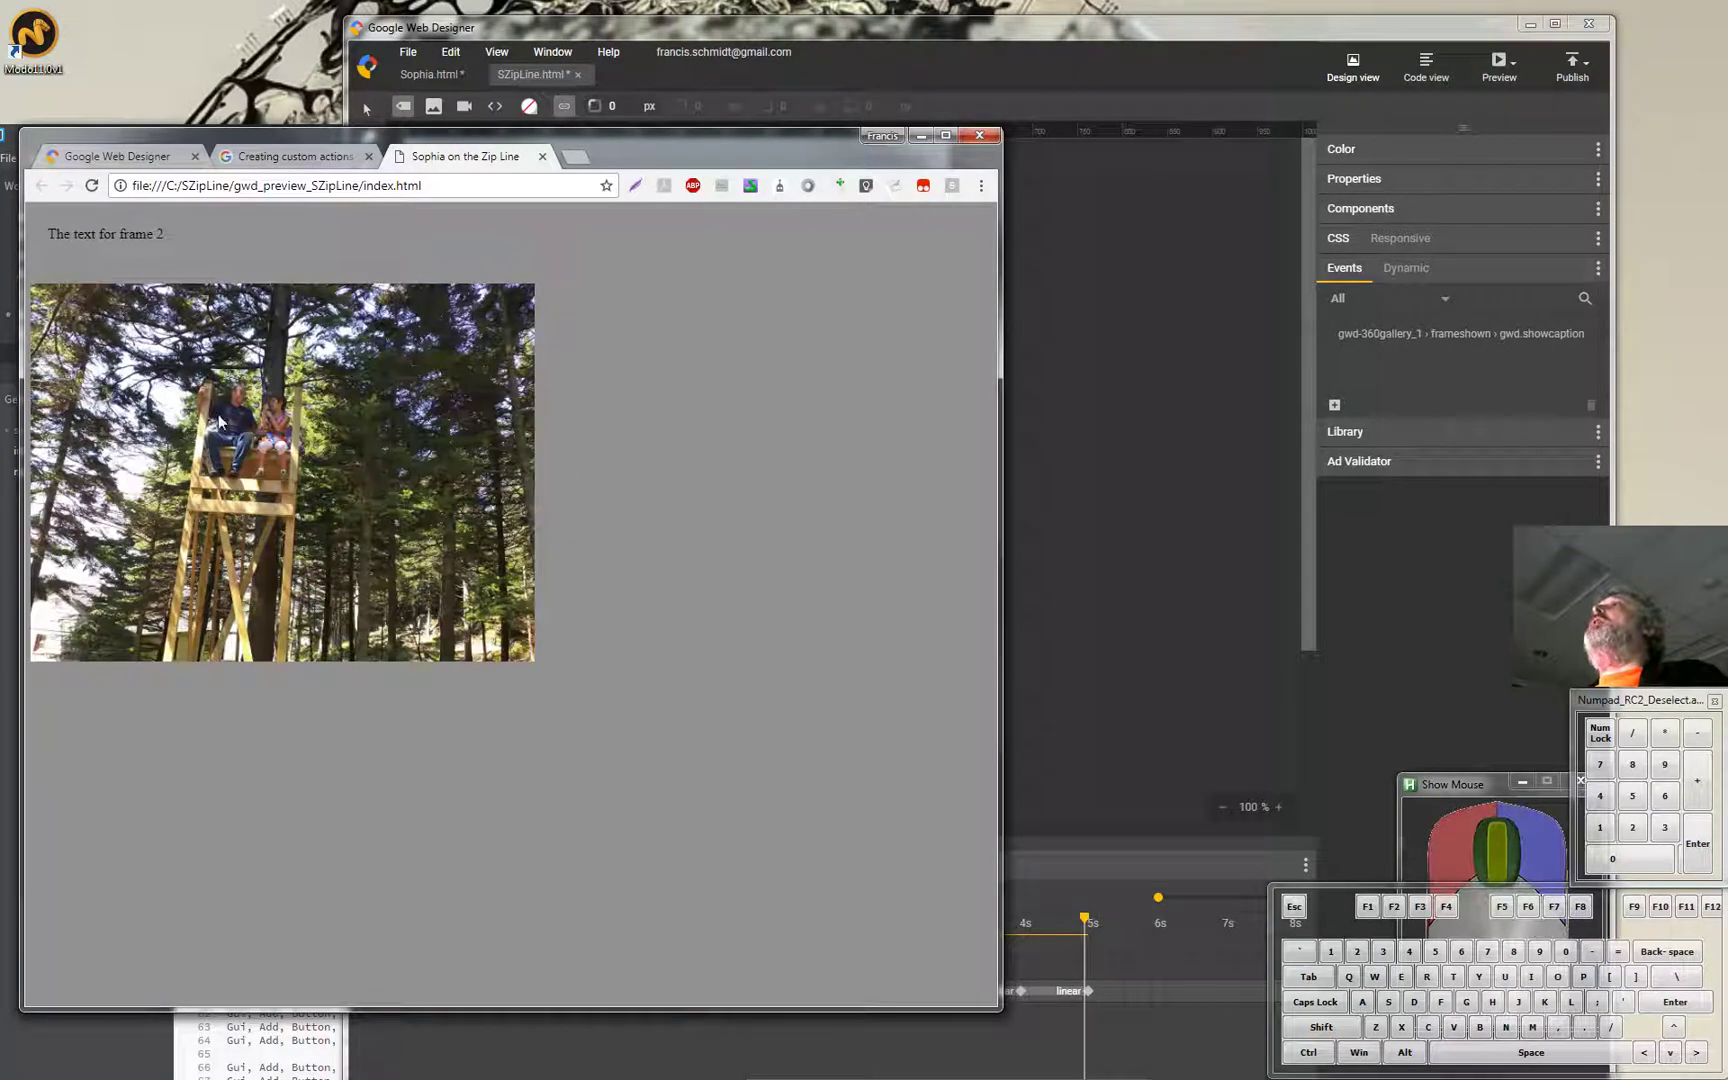
key(F7)
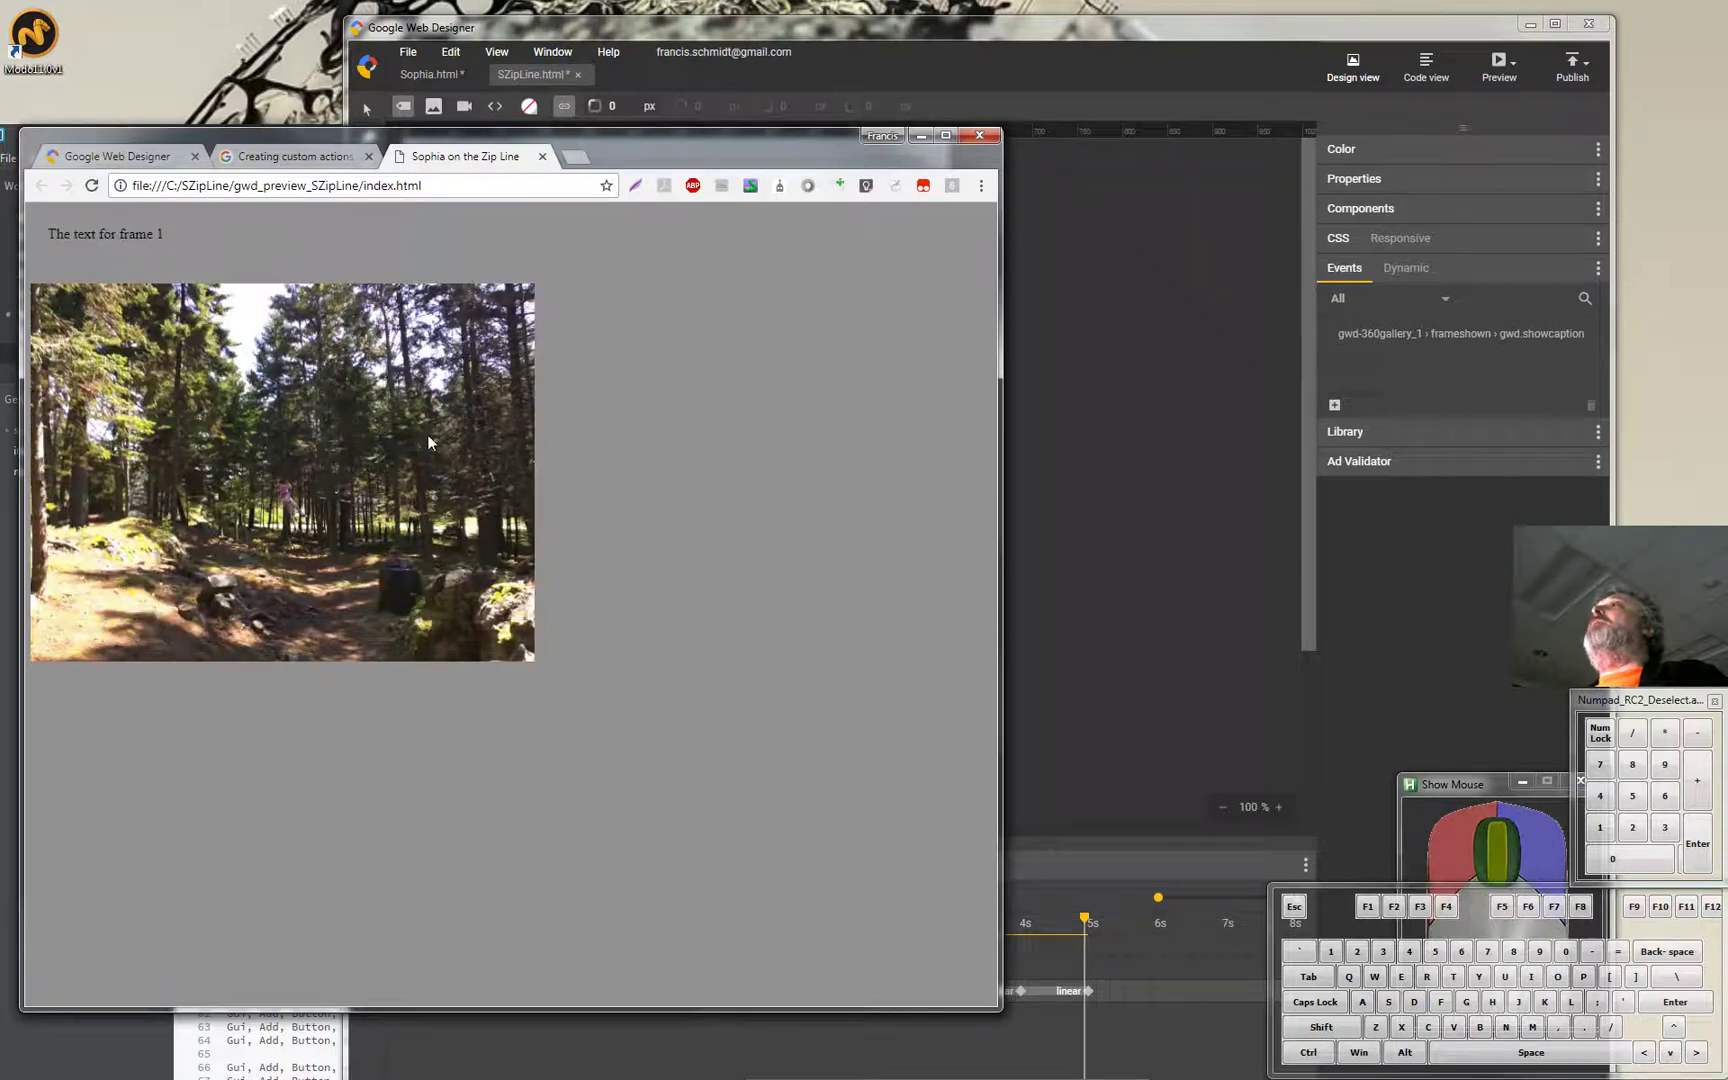
drag(279, 428, 338, 433)
drag(270, 435, 299, 432)
drag(661, 212, 558, 167)
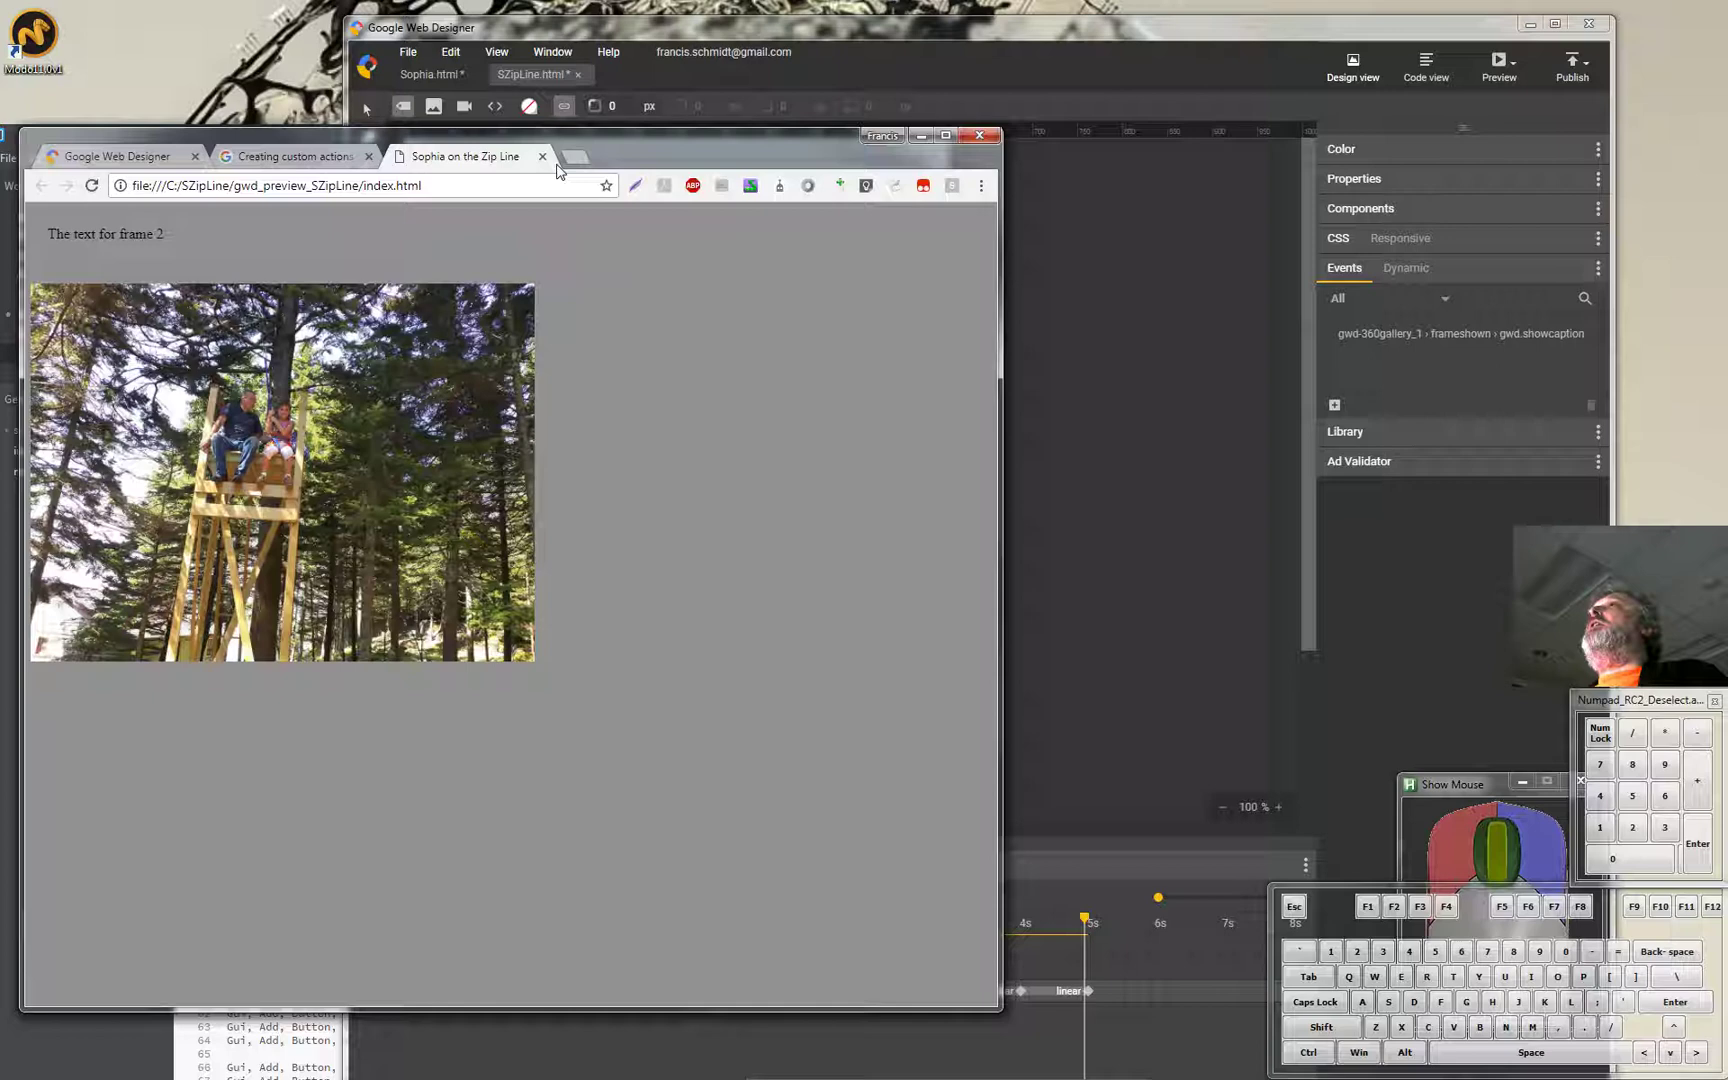
click(550, 164)
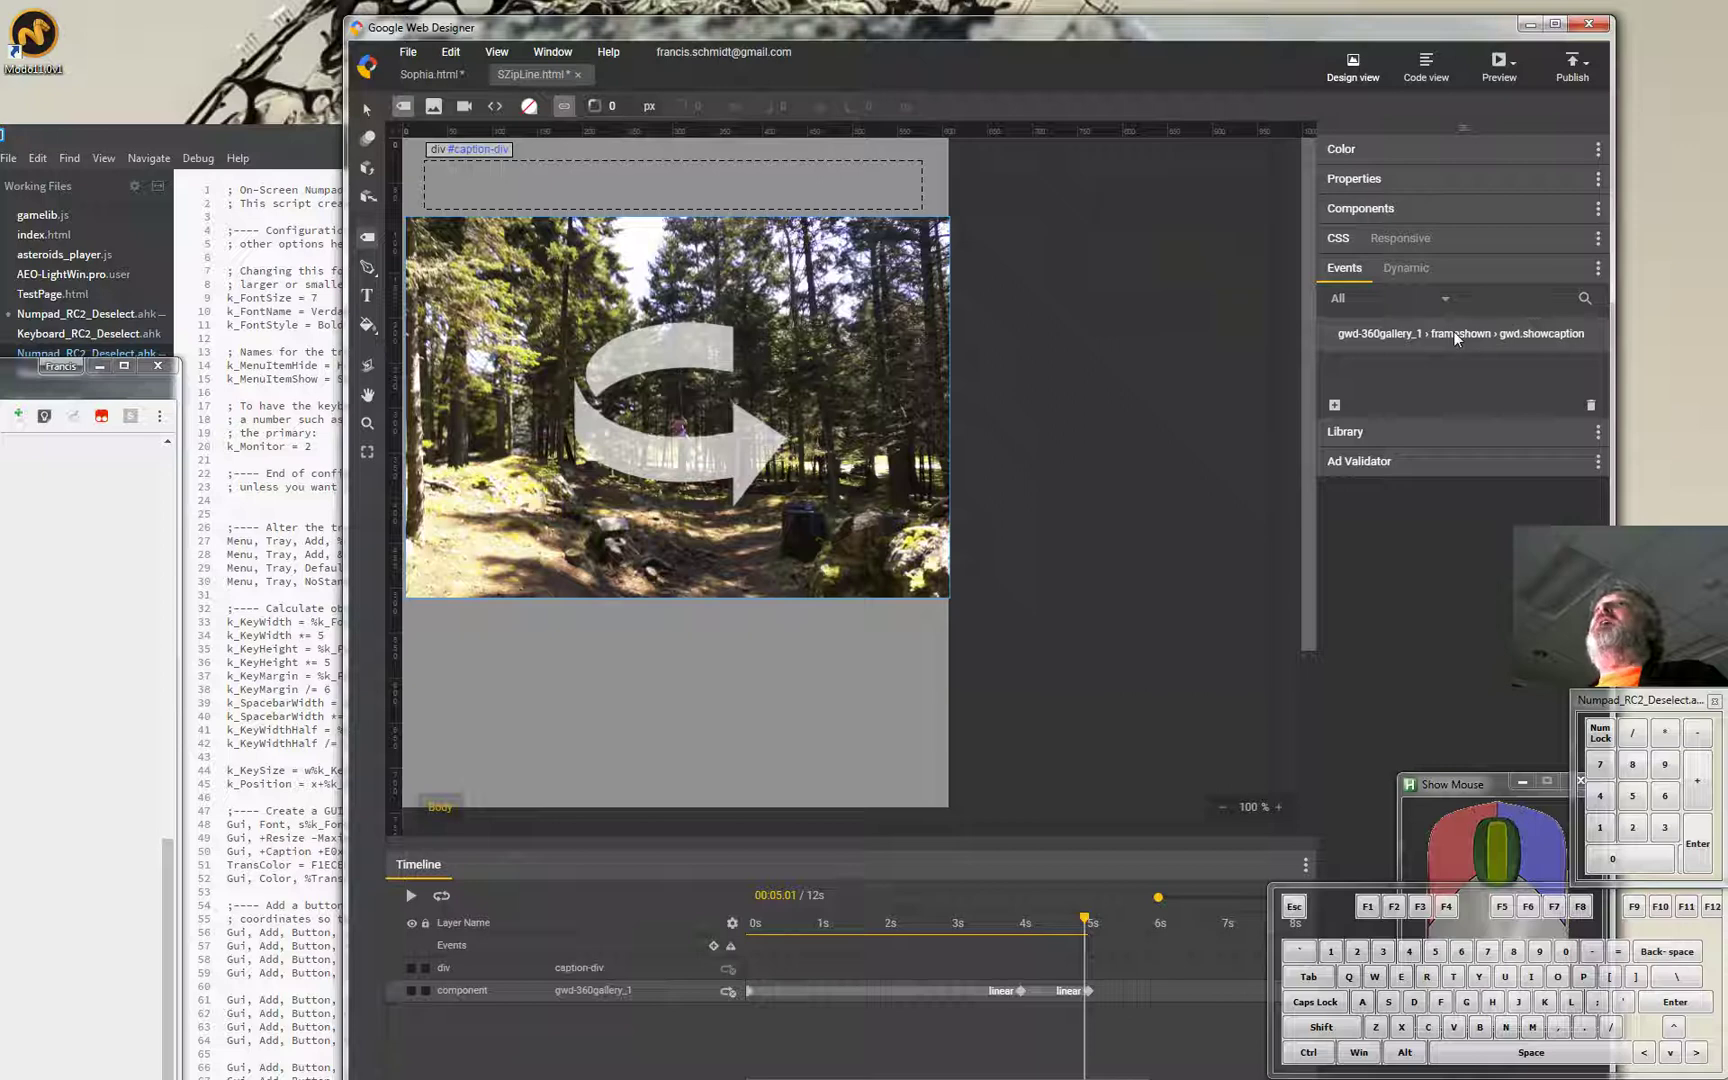
Reopen the showcaption code and set caption texts to 'The text for frame 2', 3 and 4.
click(1459, 338)
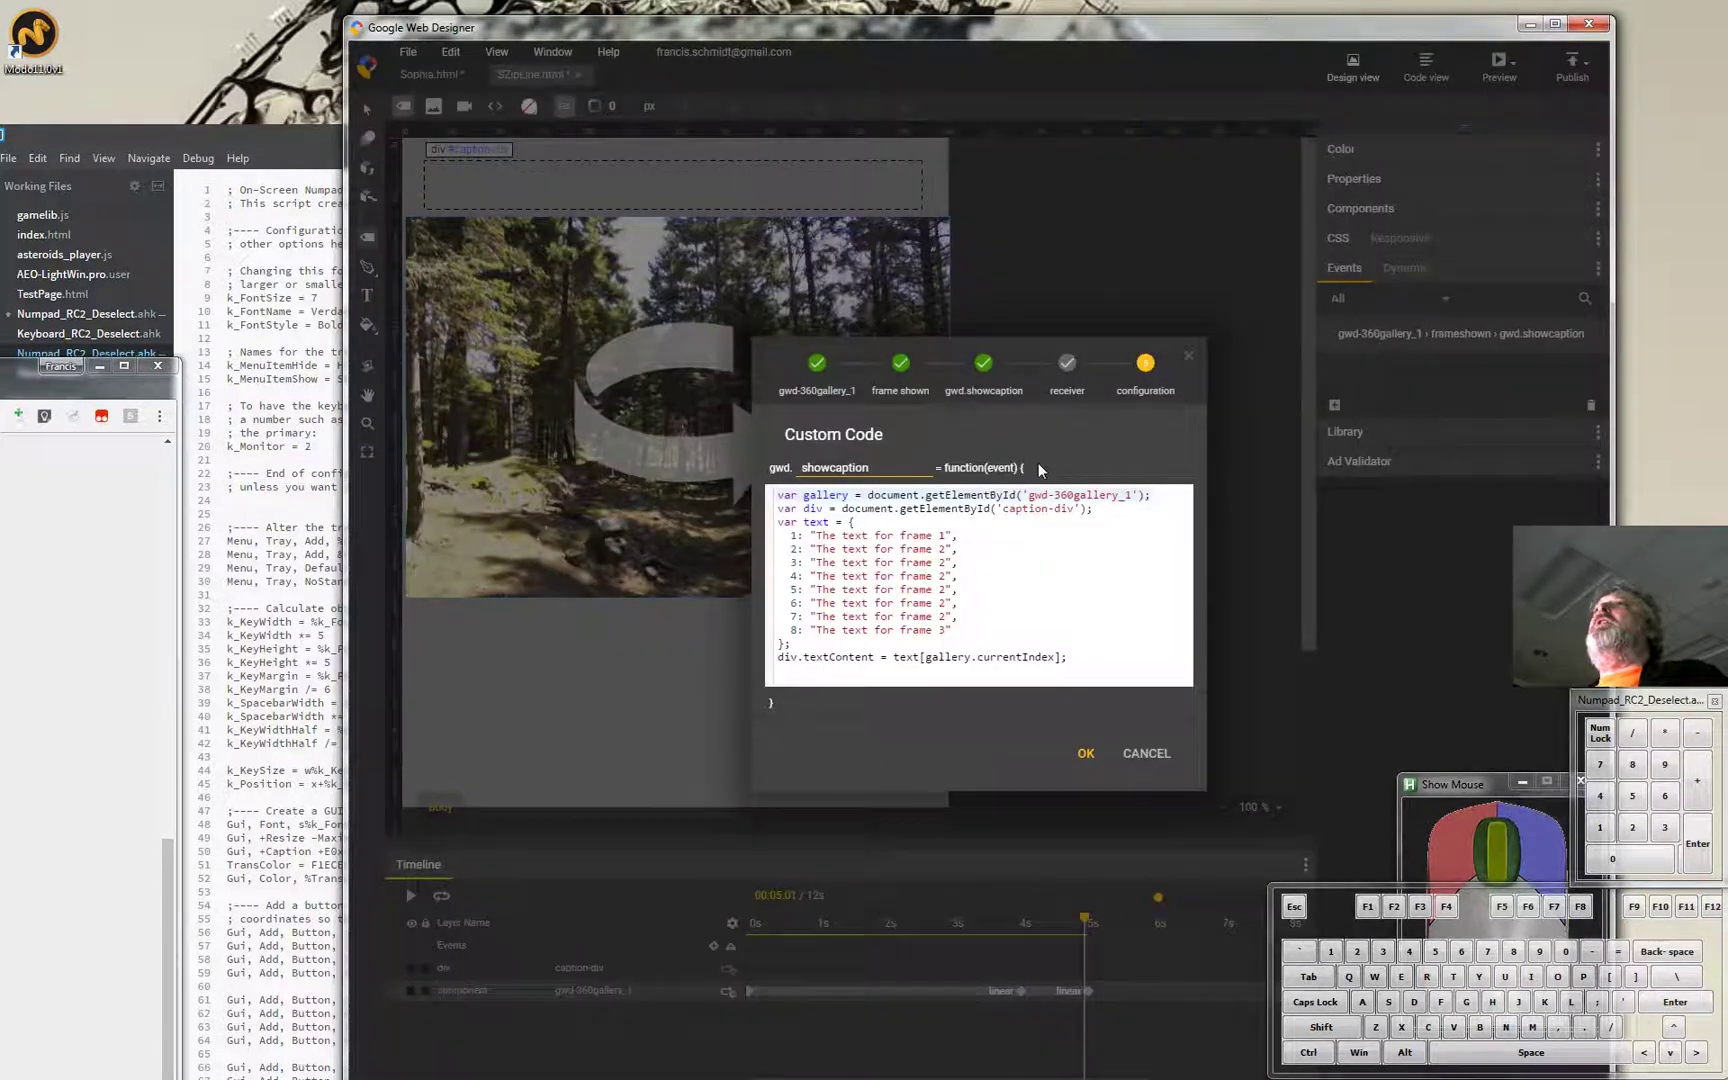
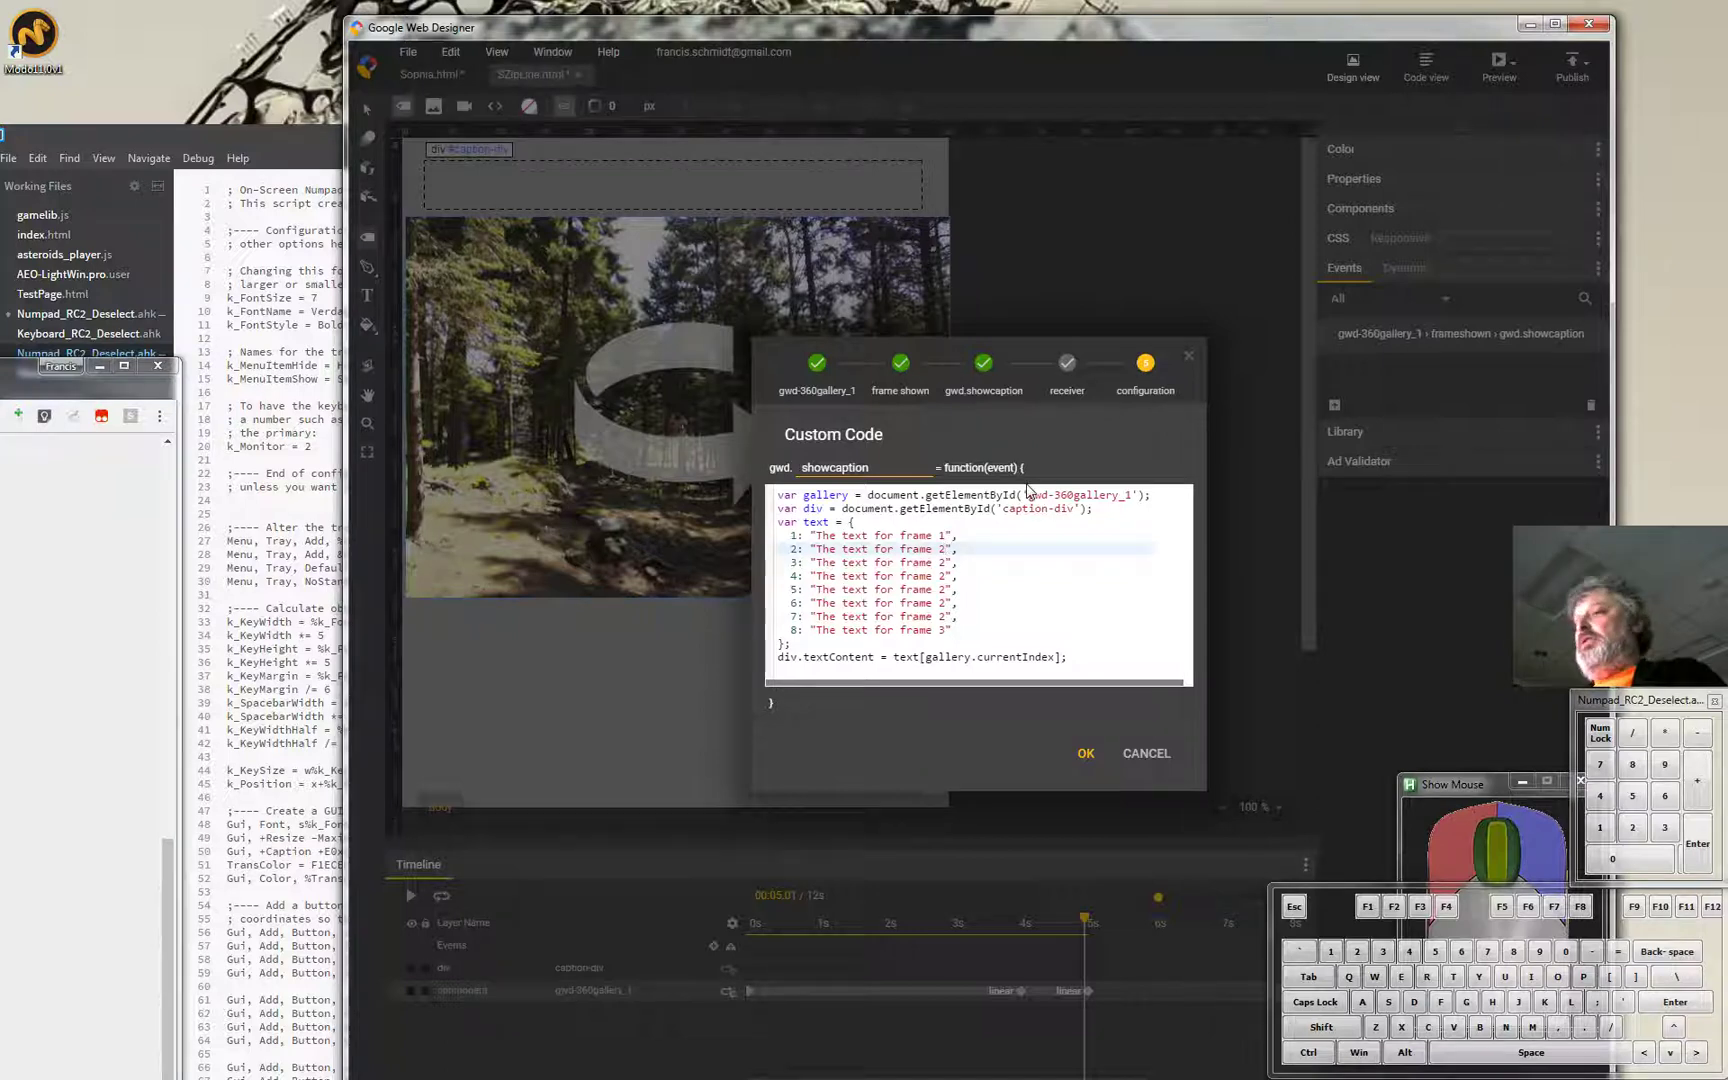
key(BackSpace)
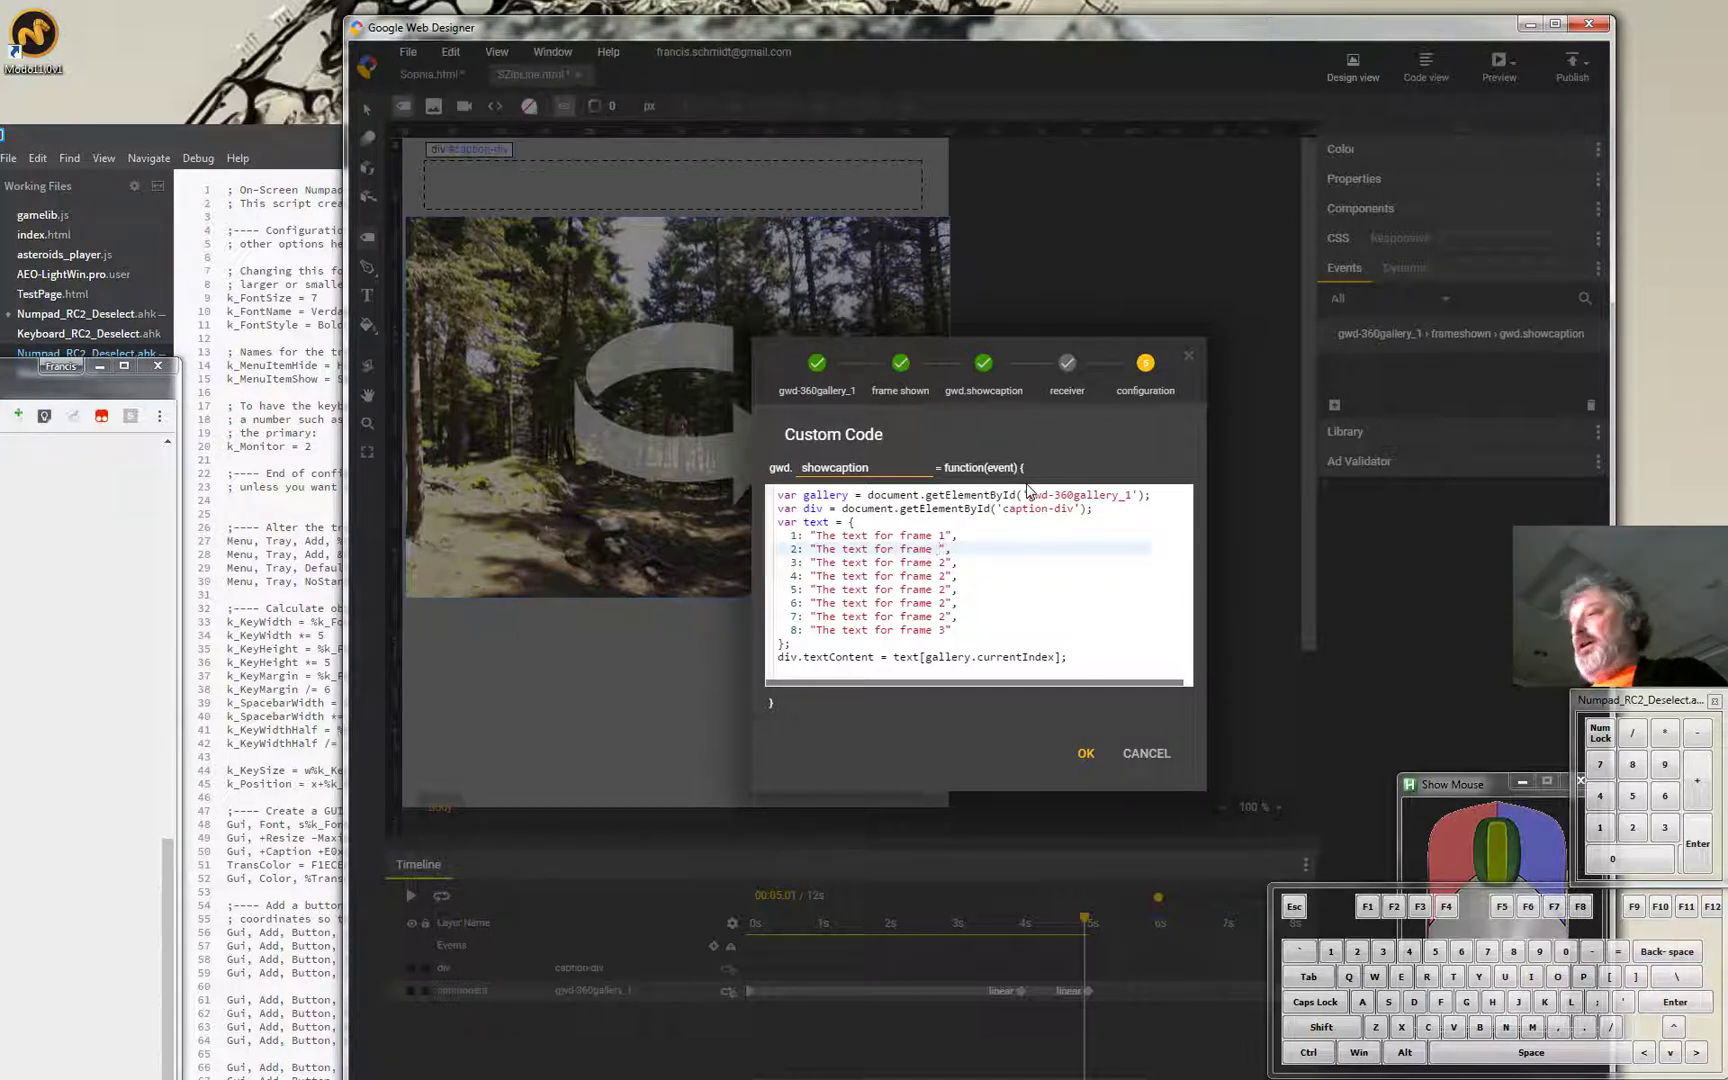
key(2)
key(Down)
key(Up)
key(BackSpace)
key(3)
key(Down)
key(Up)
key(BackSpace)
key(4)
Set the remaining caption texts to 'The text for frame 5' through 'frame 8'.
key(Down)
key(BackSpace)
key(5)
key(Down)
key(BackSpace)
key(6)
key(Down)
key(BackSpace)
key(7)
key(Down)
key(Up)
key(BackSpace)
key(8)
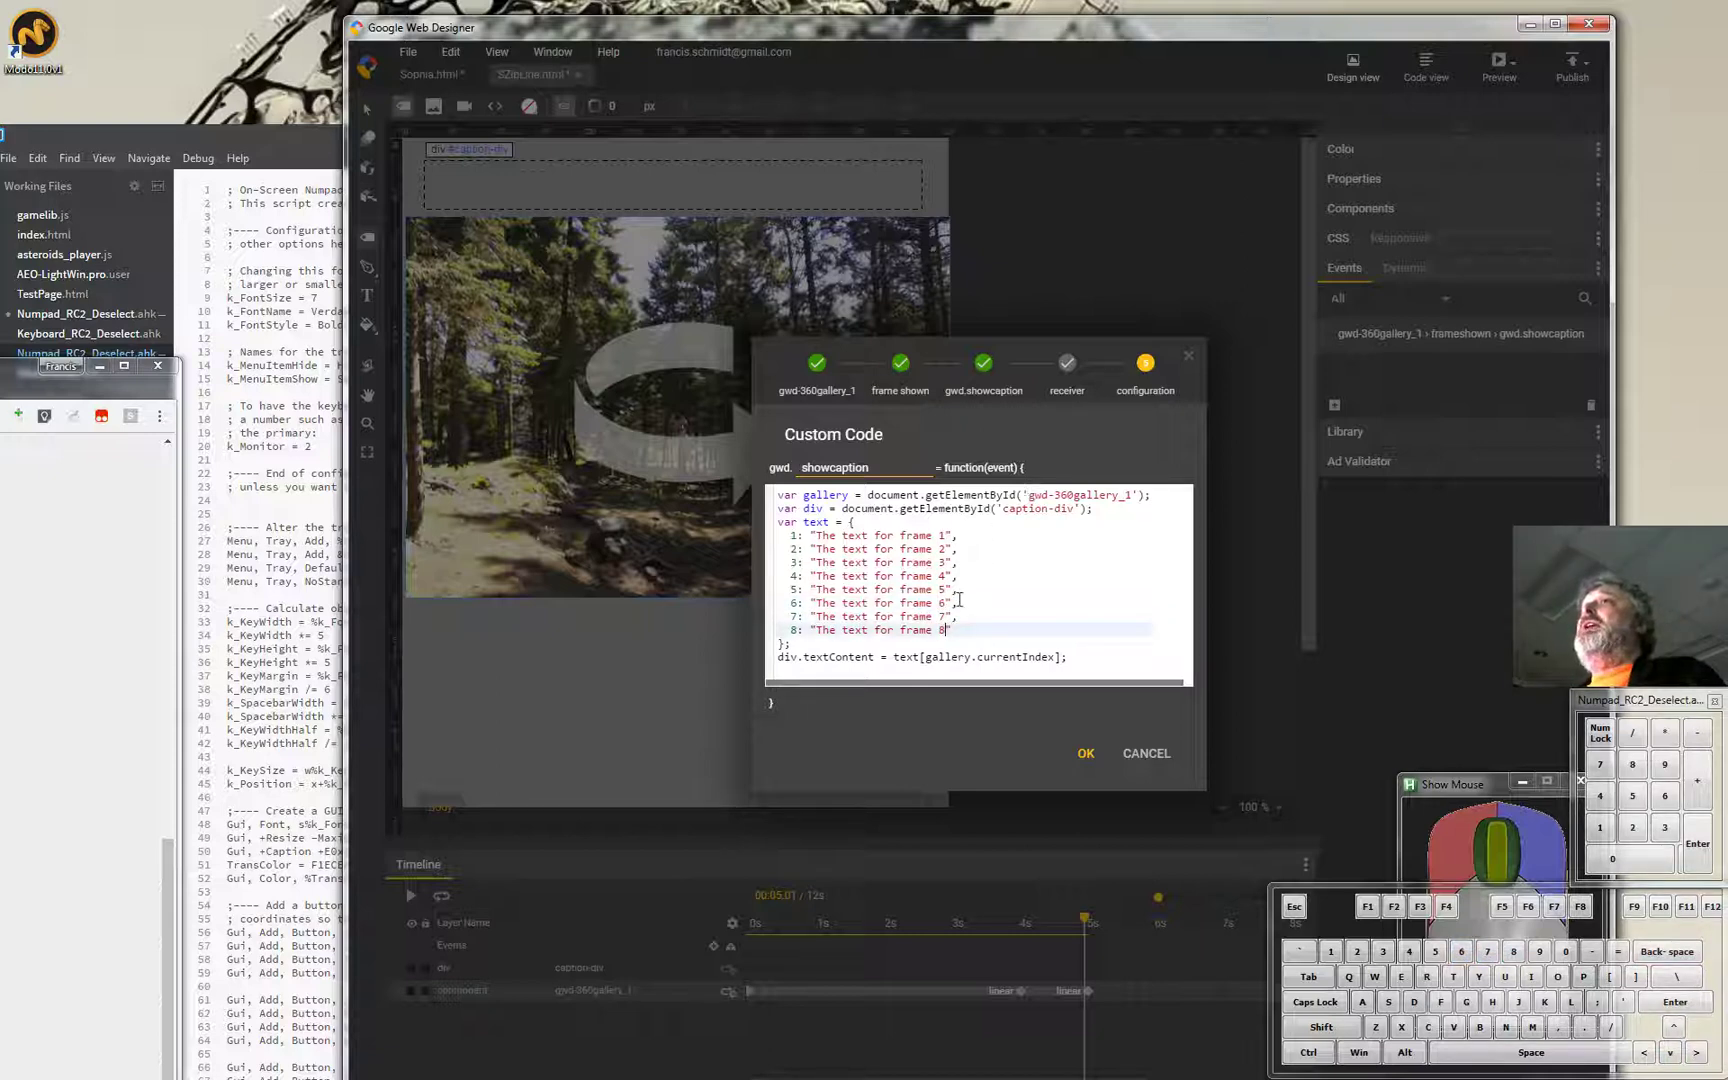
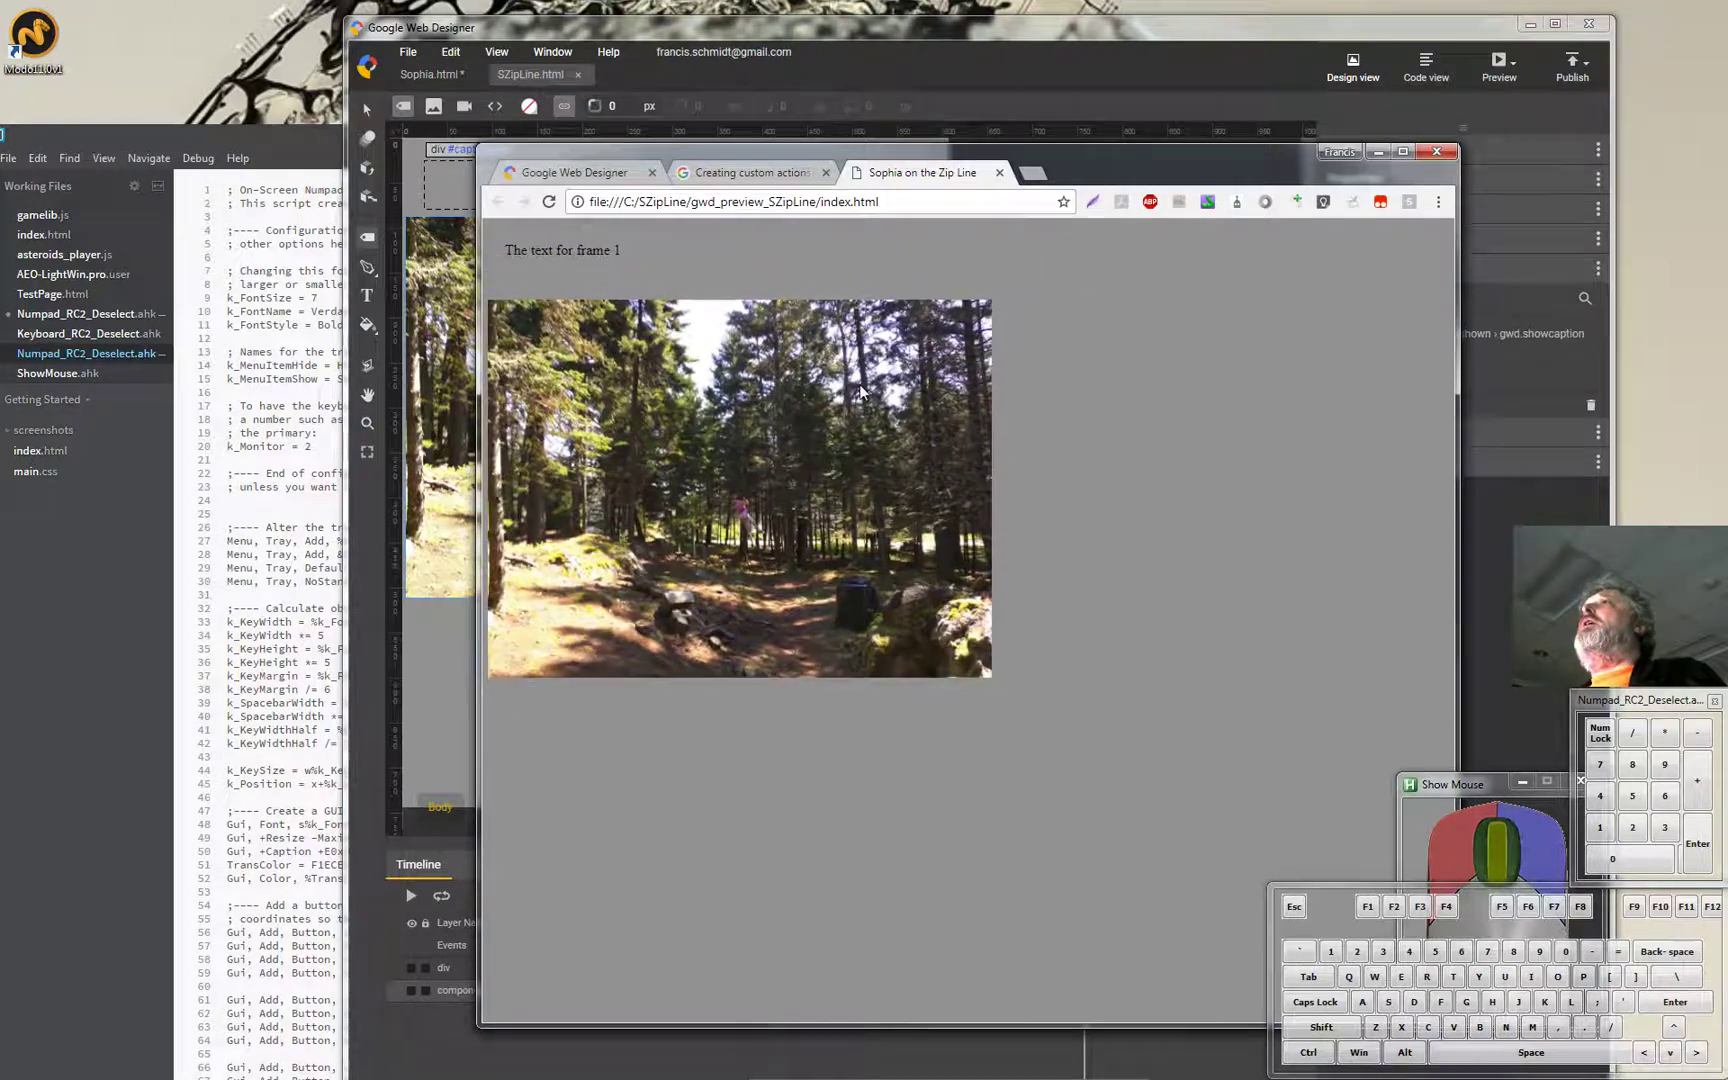
Spin the previewed gallery in Chrome to confirm the caption changes per photo.
drag(824, 458, 775, 460)
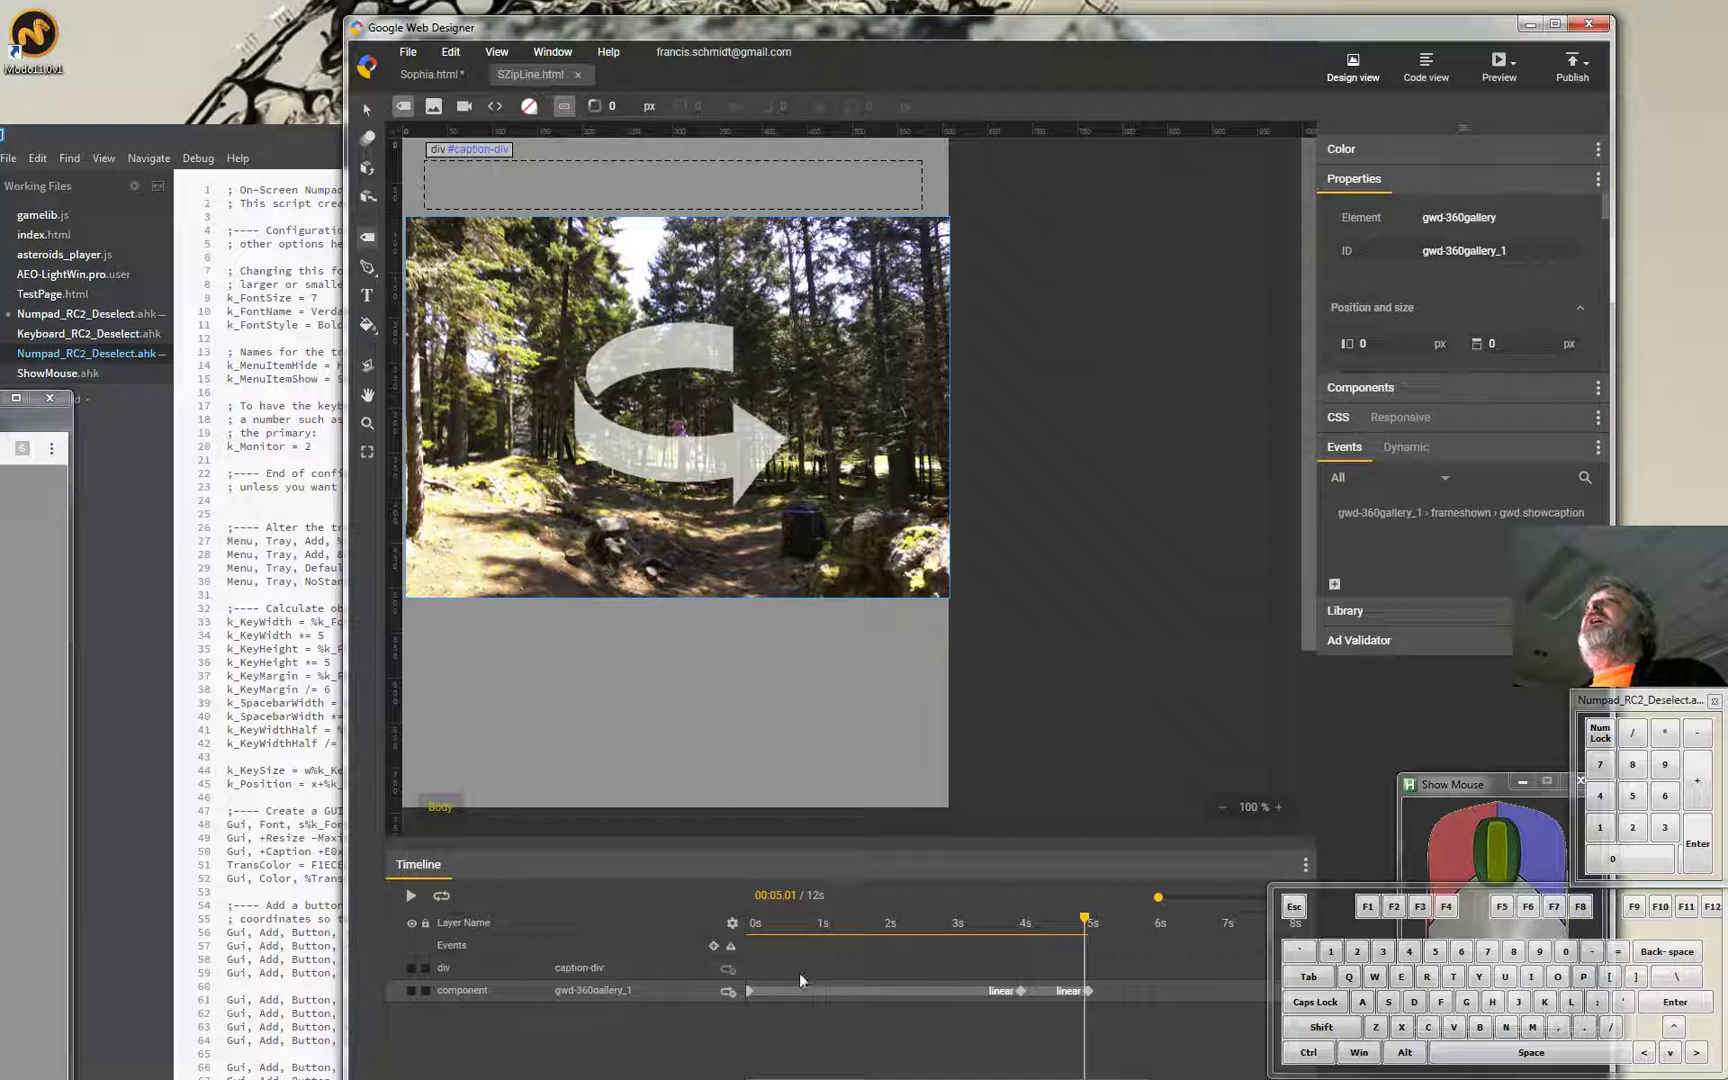
Set the 360° gallery's Name property to SophGallery.
drag(1610, 209, 1604, 259)
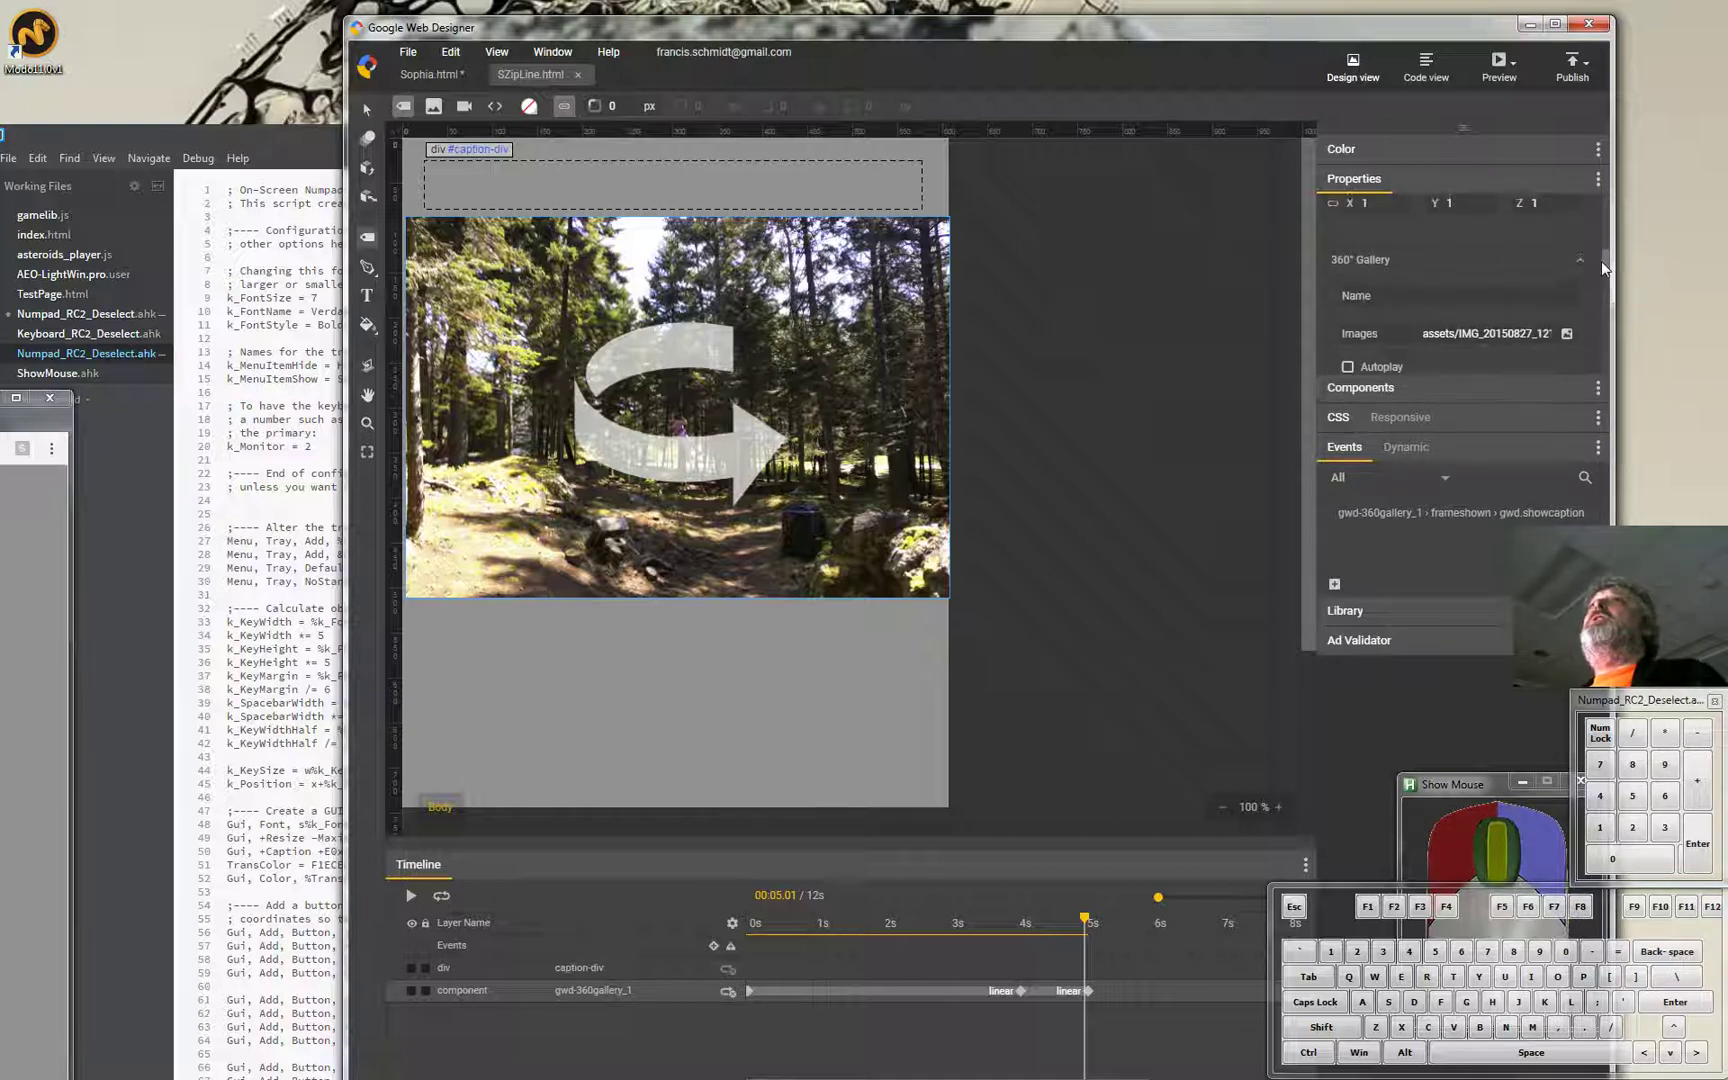
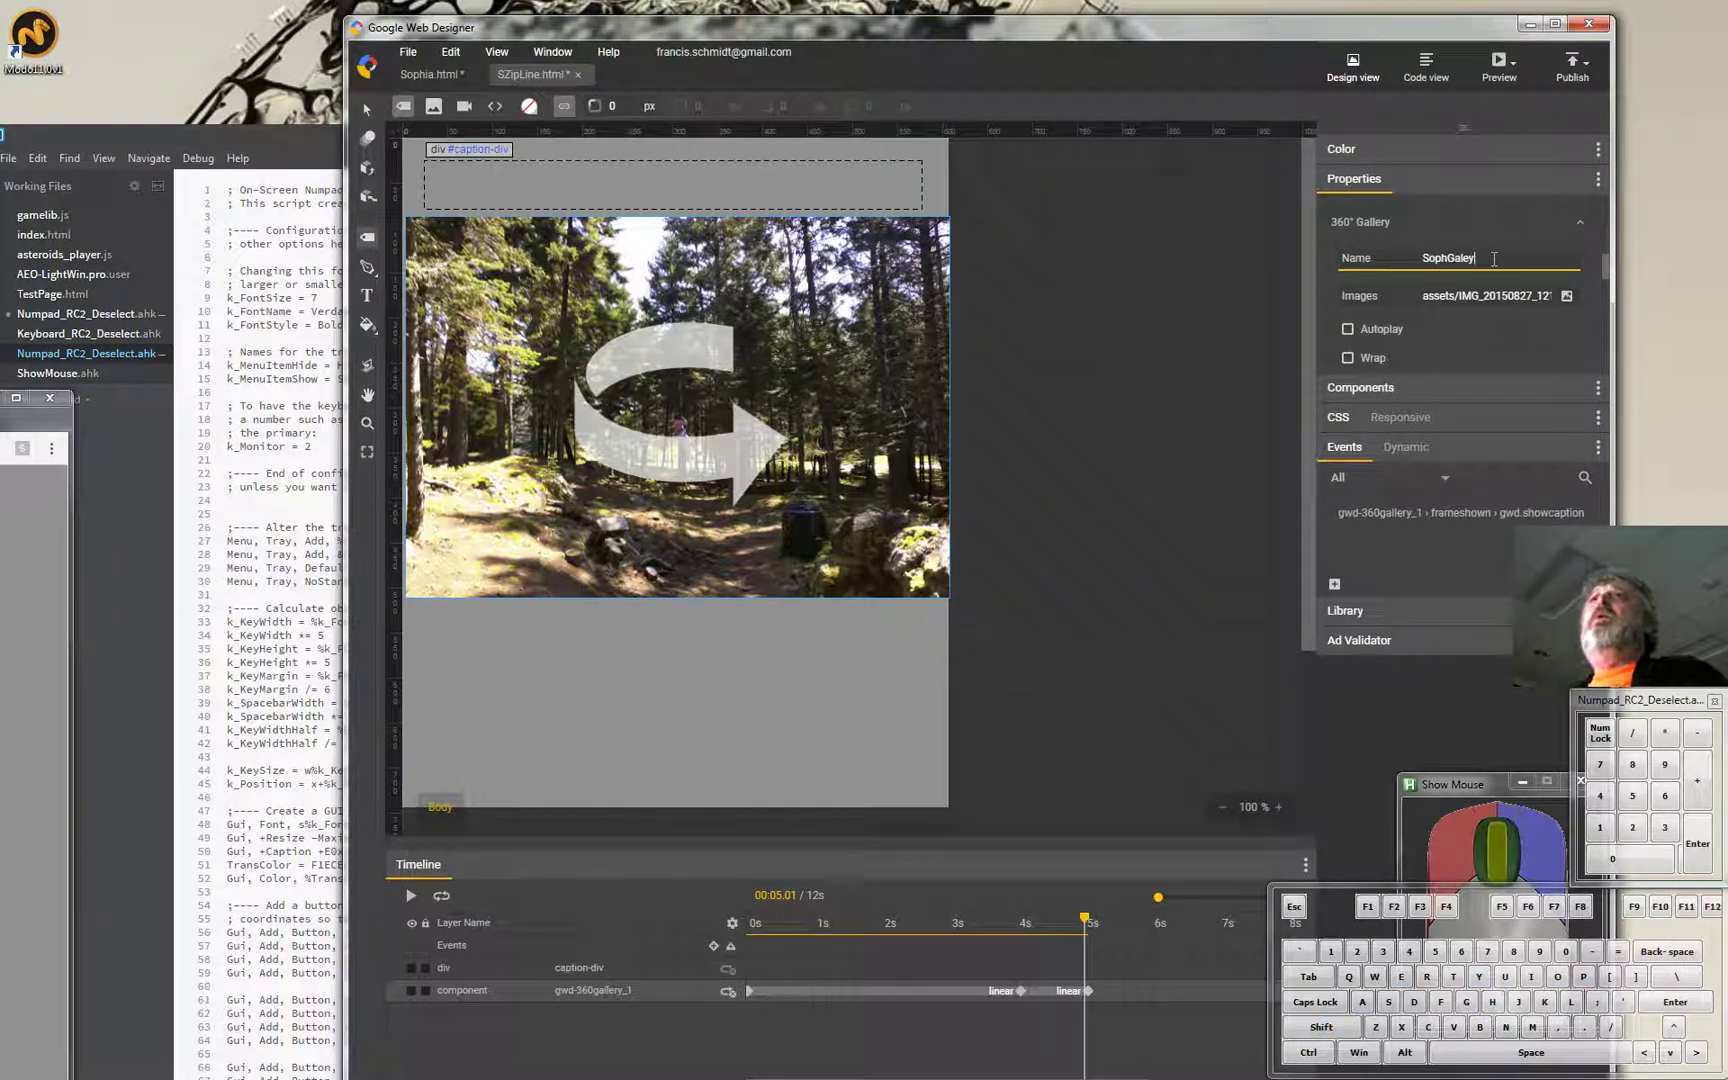
key(BackSpace)
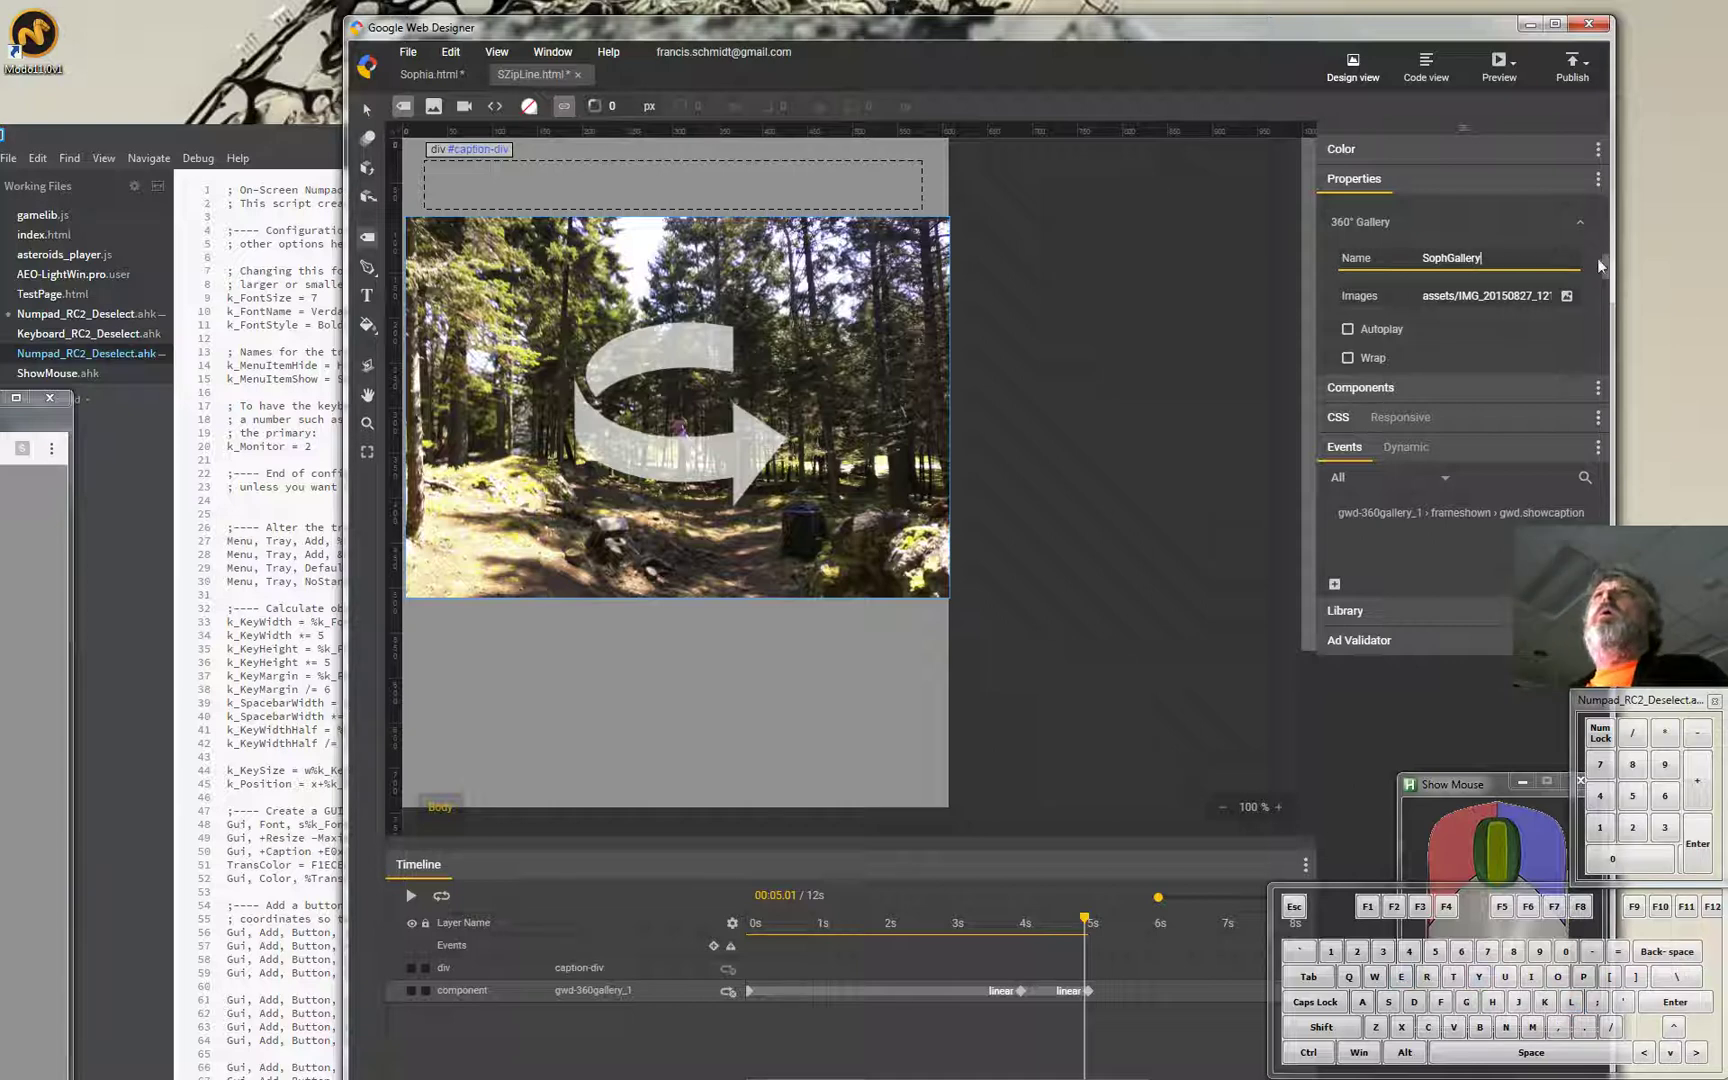
click(1603, 266)
click(1611, 267)
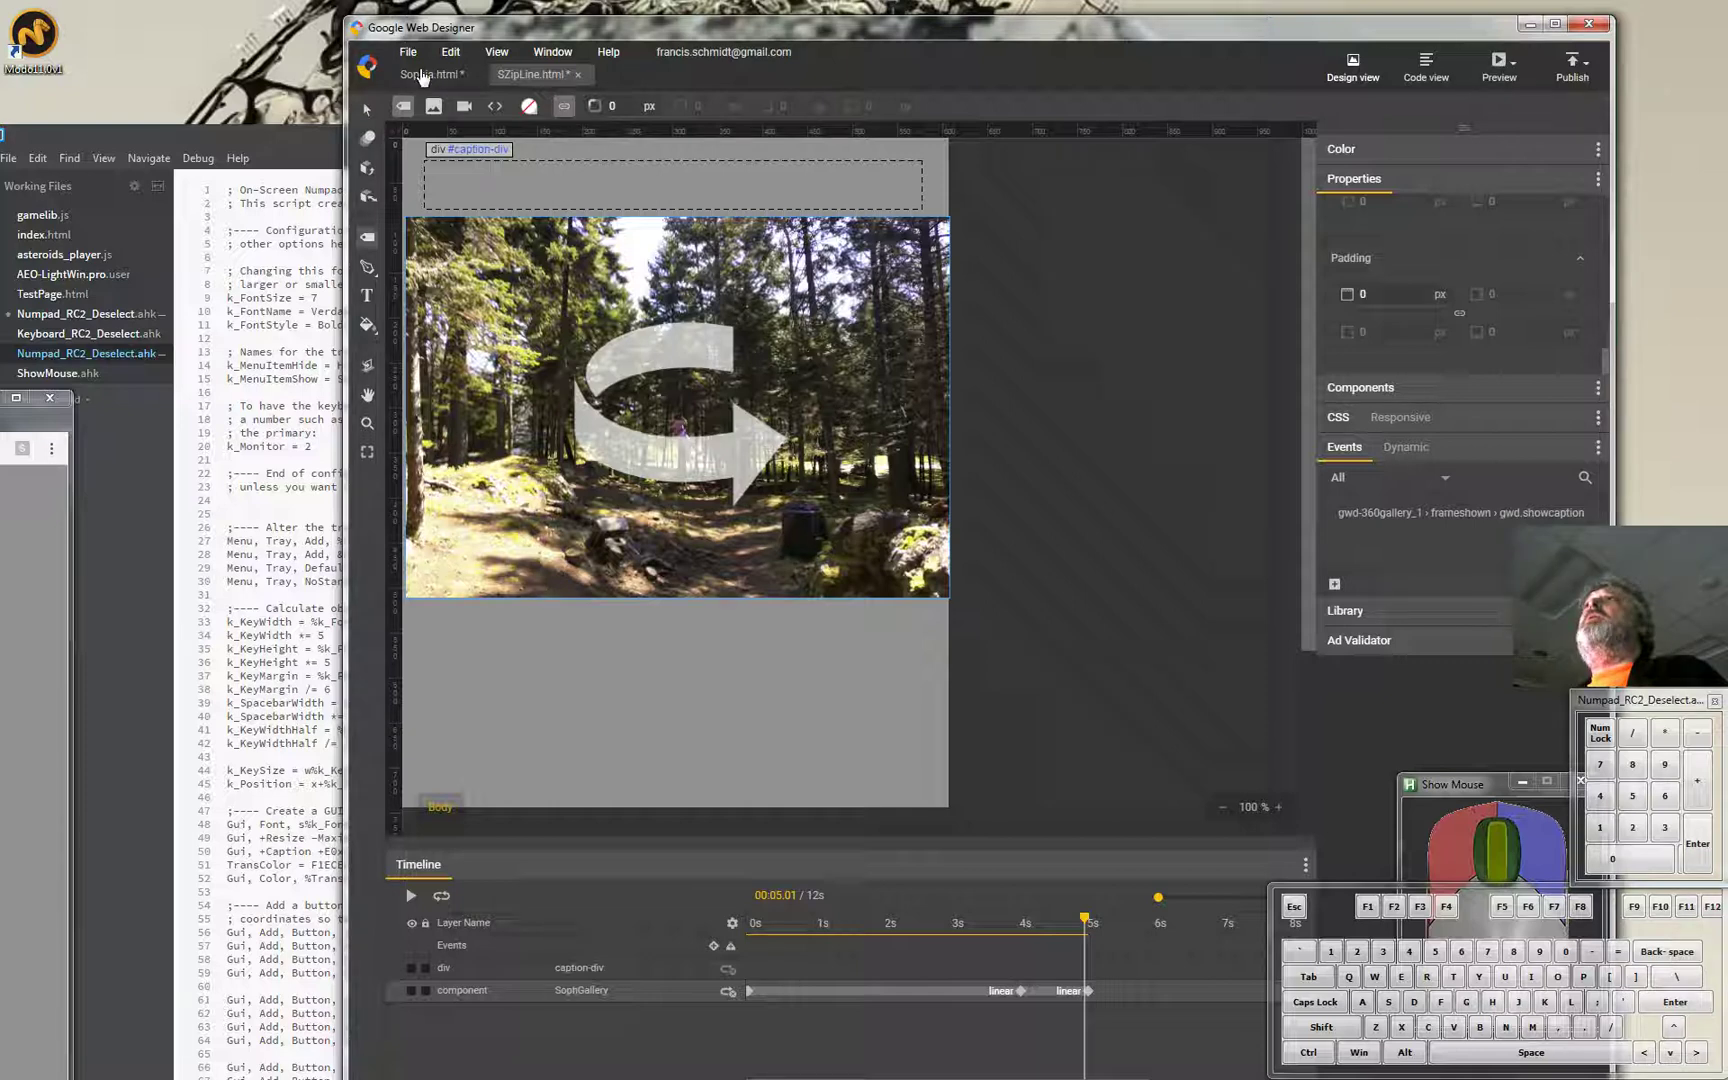
Launch a fresh browser preview of the page from the Preview menu.
click(414, 58)
click(368, 105)
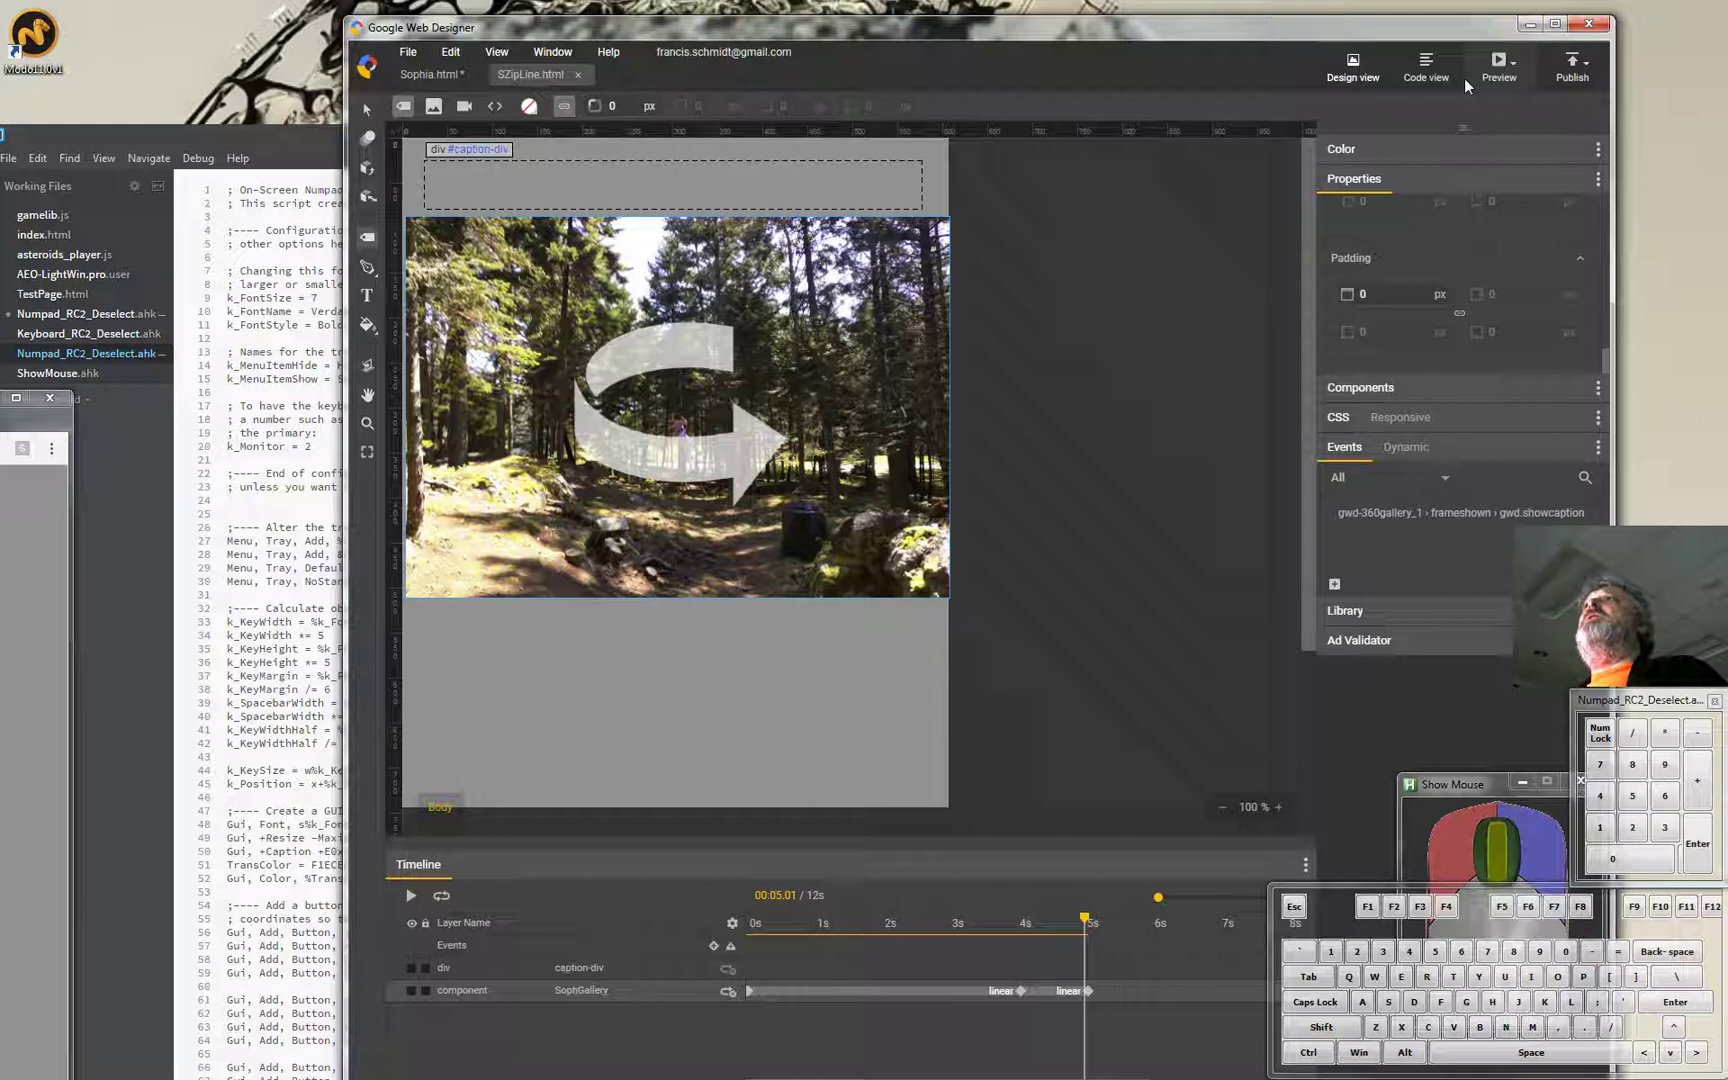
click(368, 105)
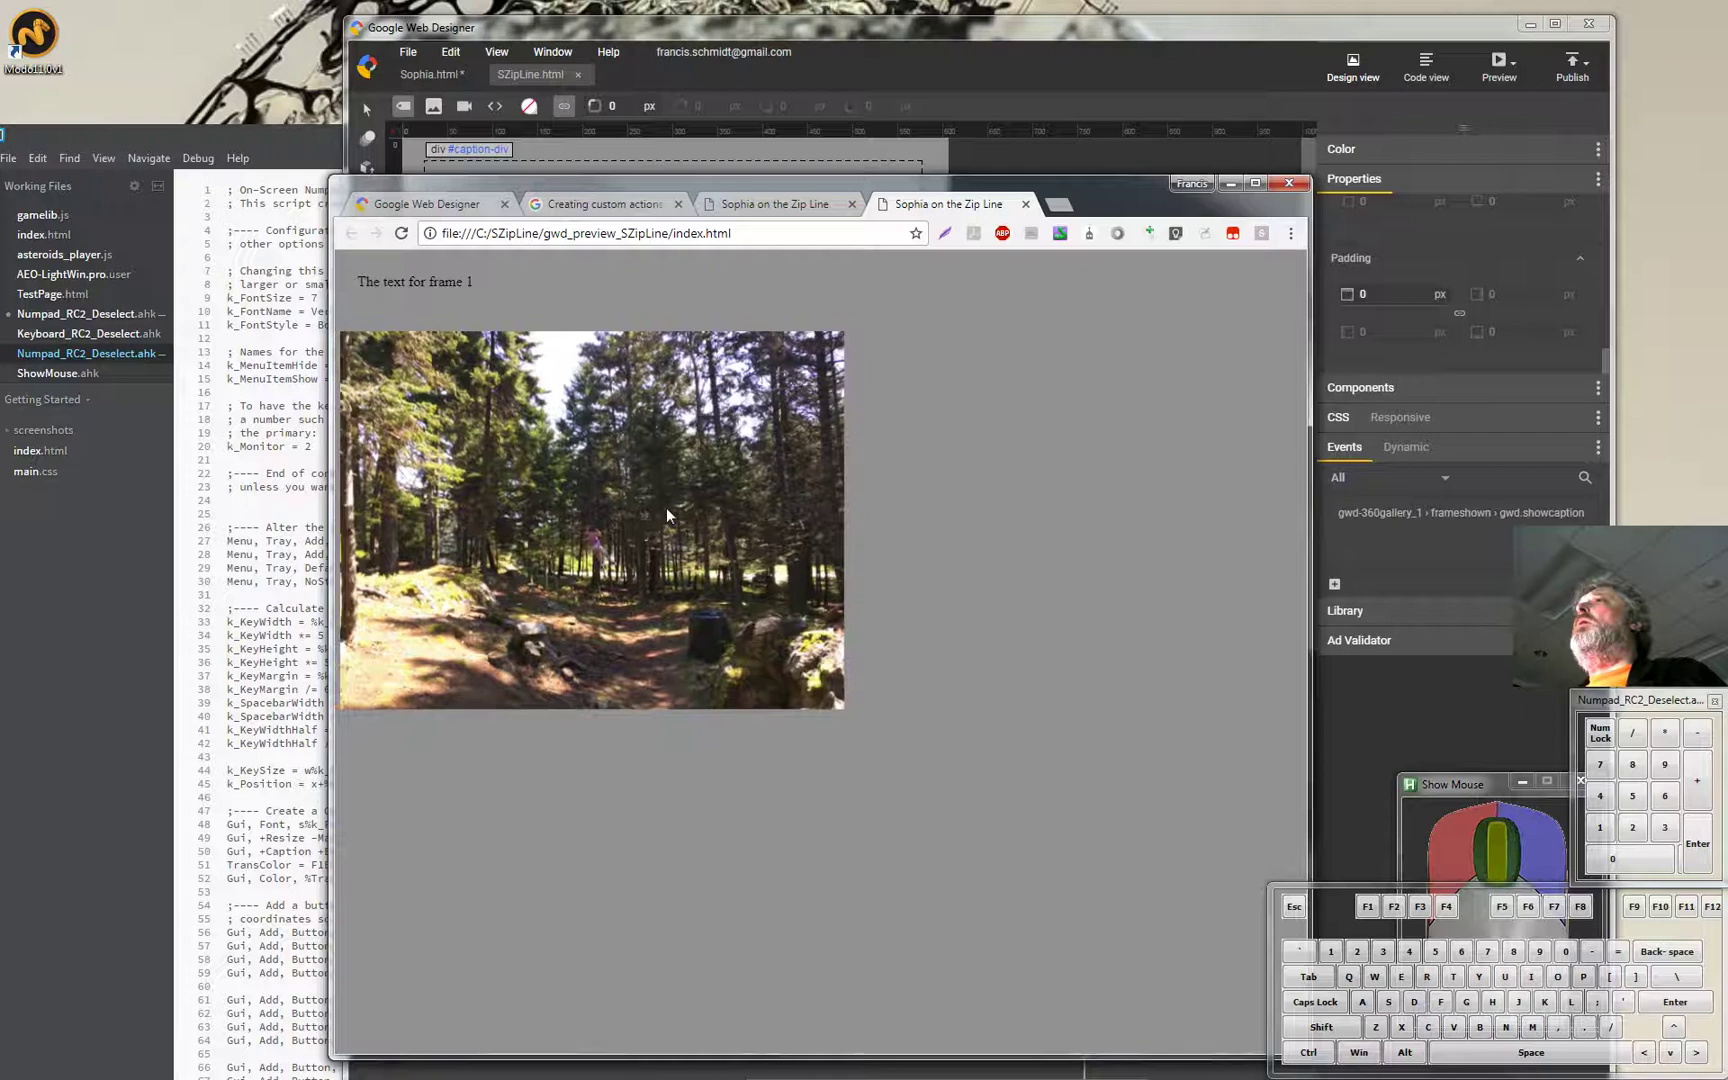
drag(674, 510, 604, 473)
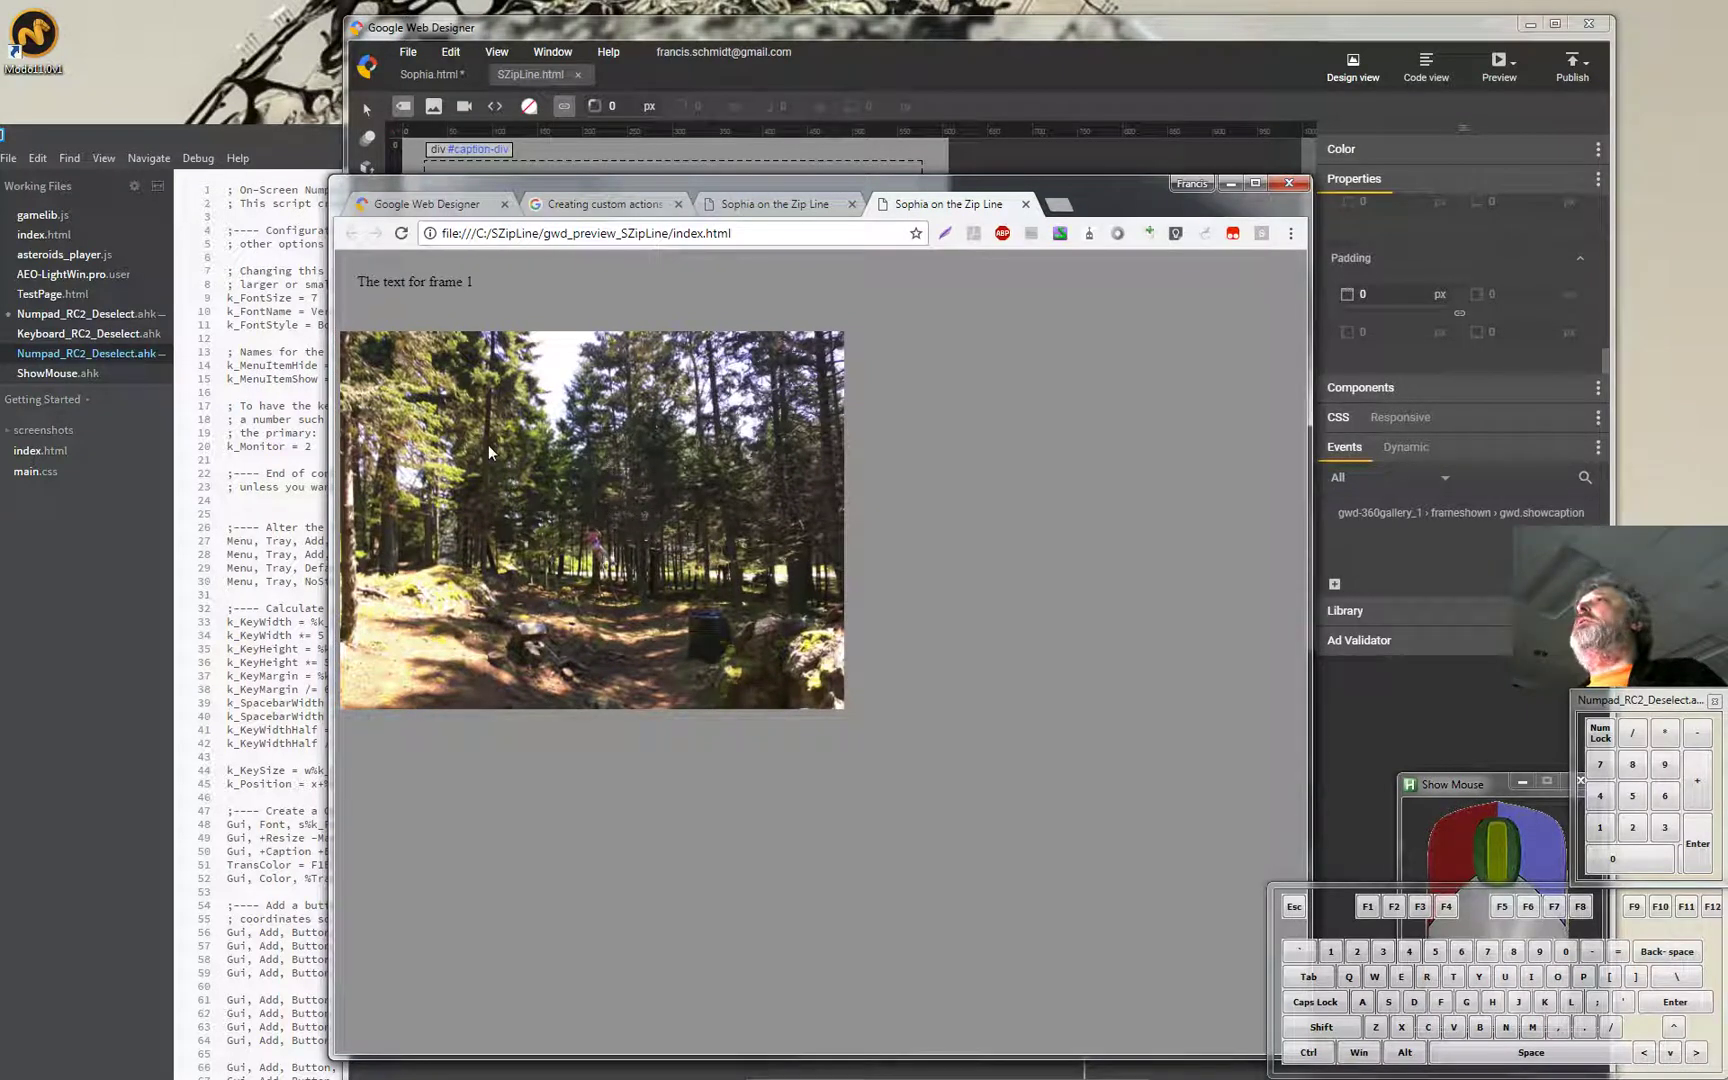
drag(537, 489, 623, 501)
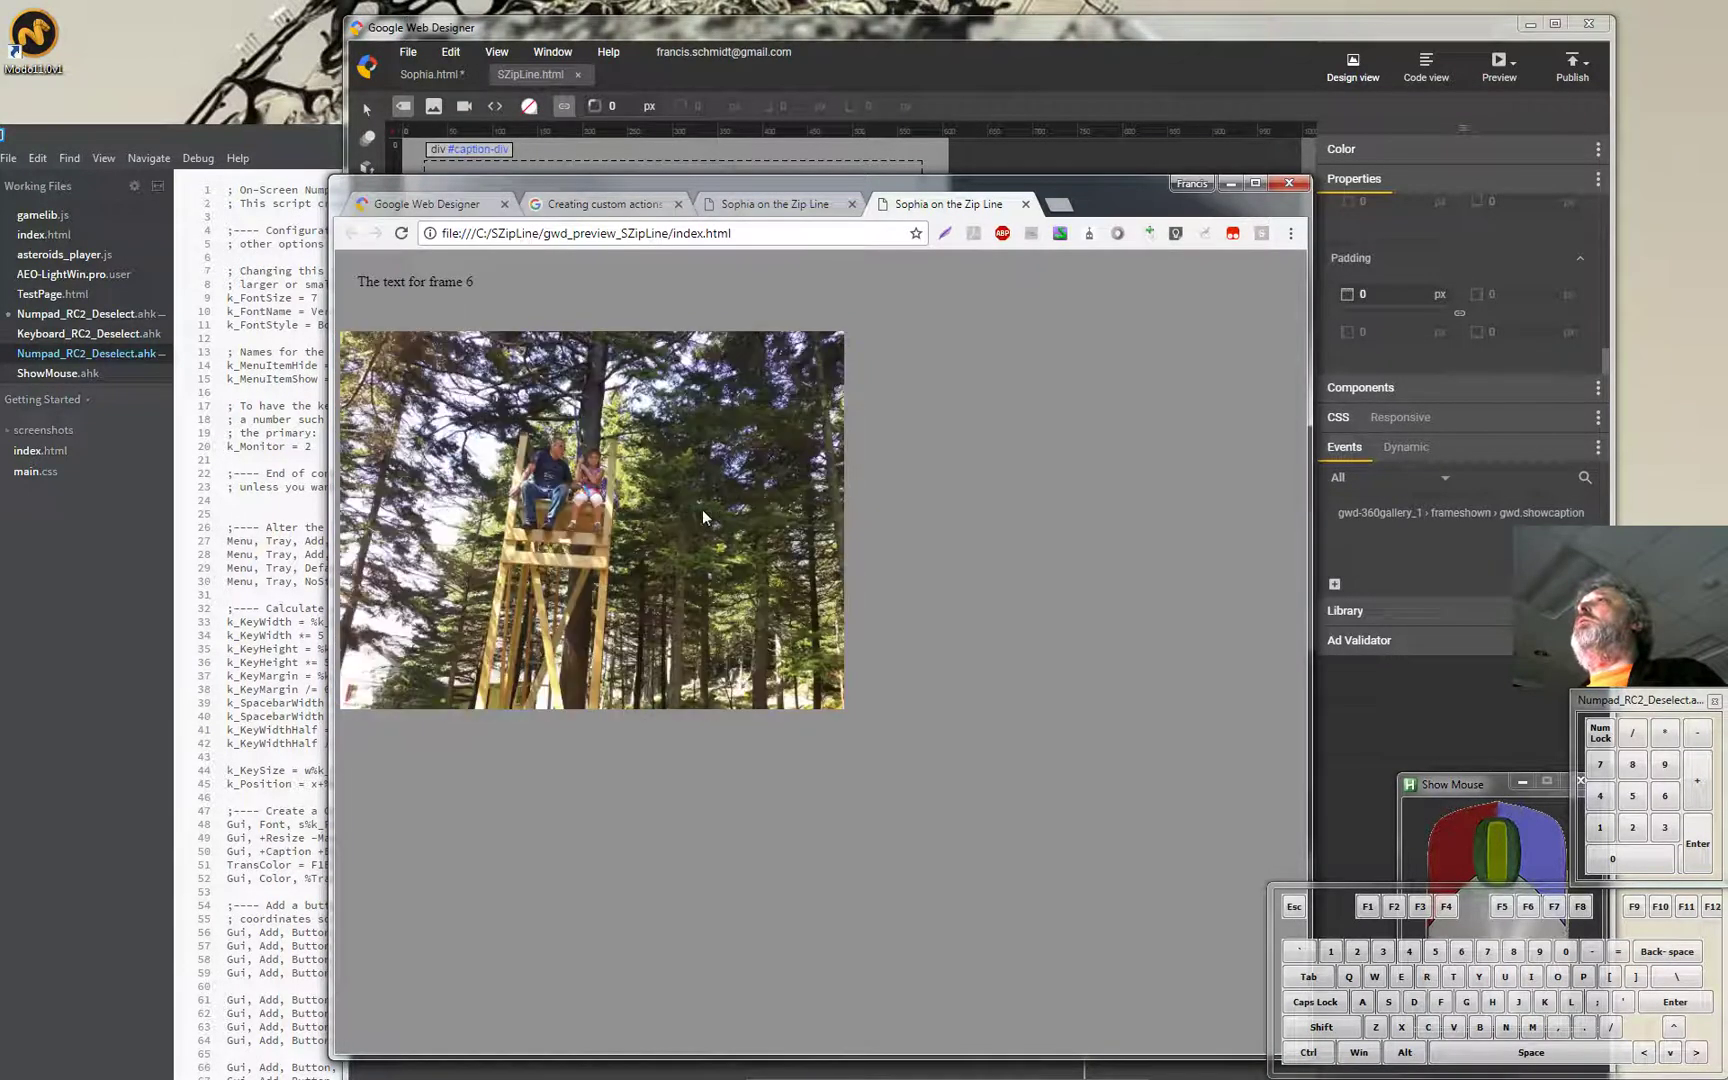
drag(535, 492, 643, 513)
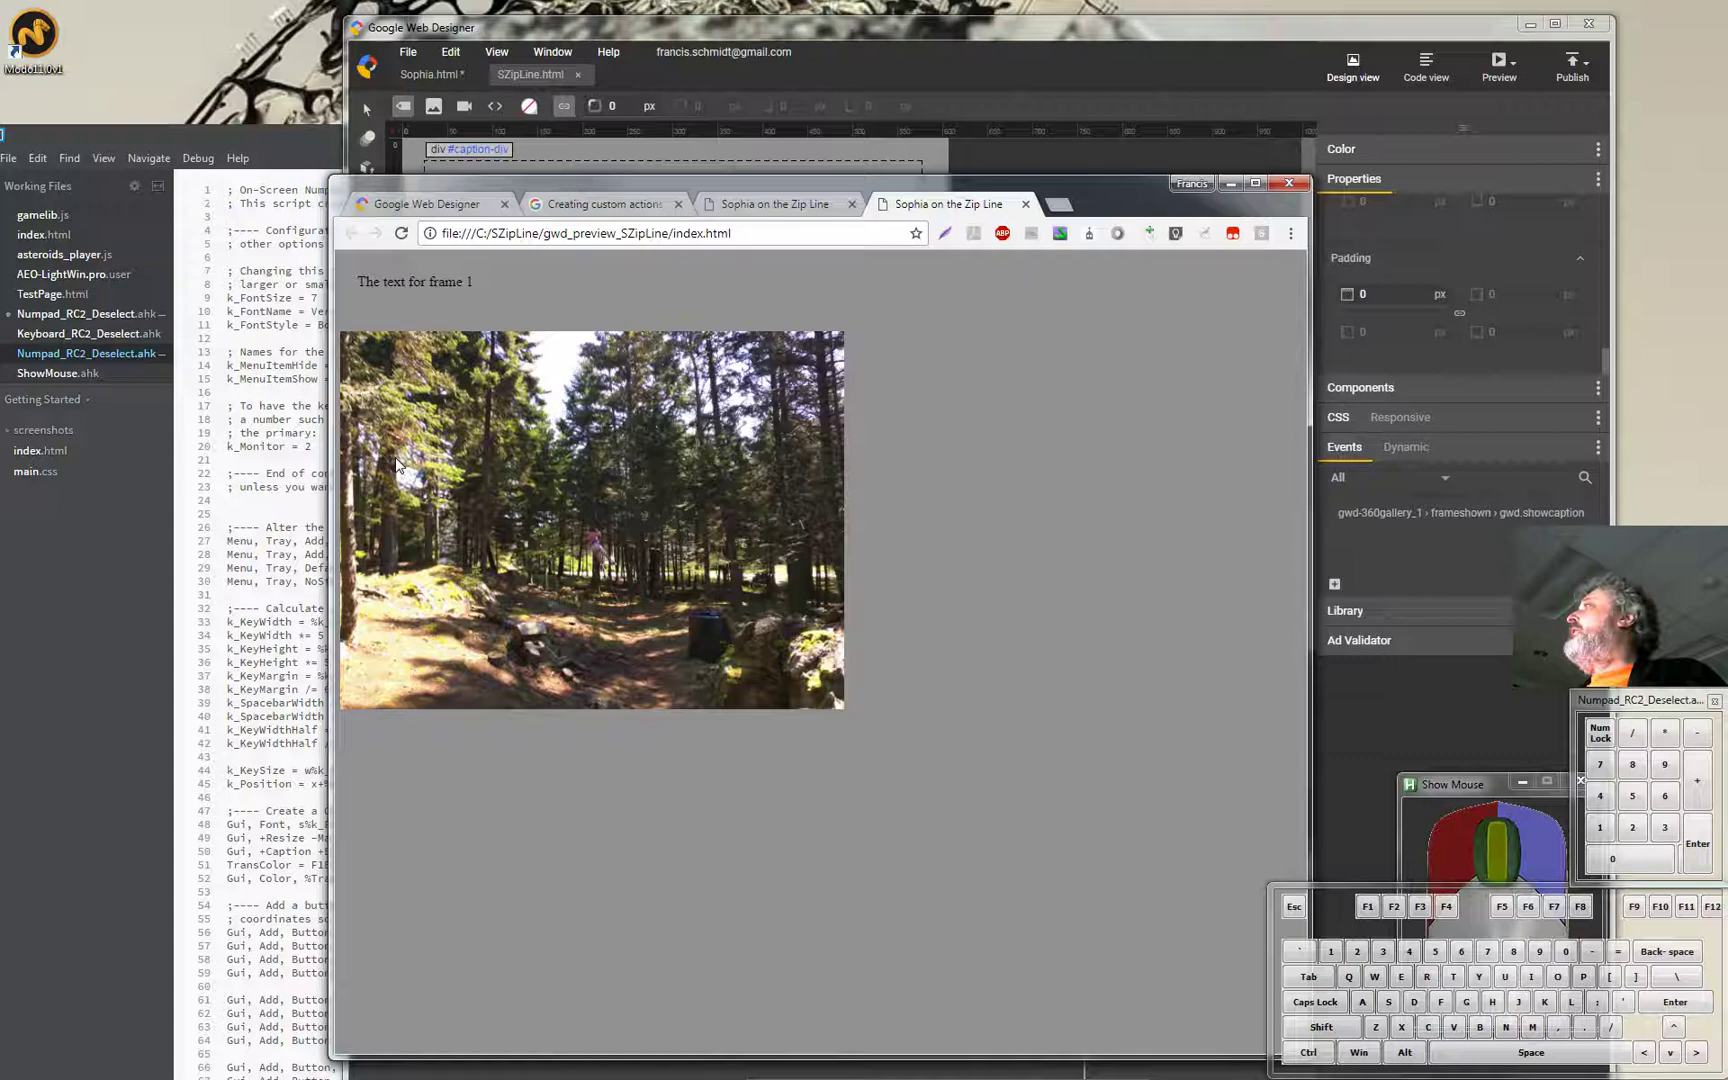